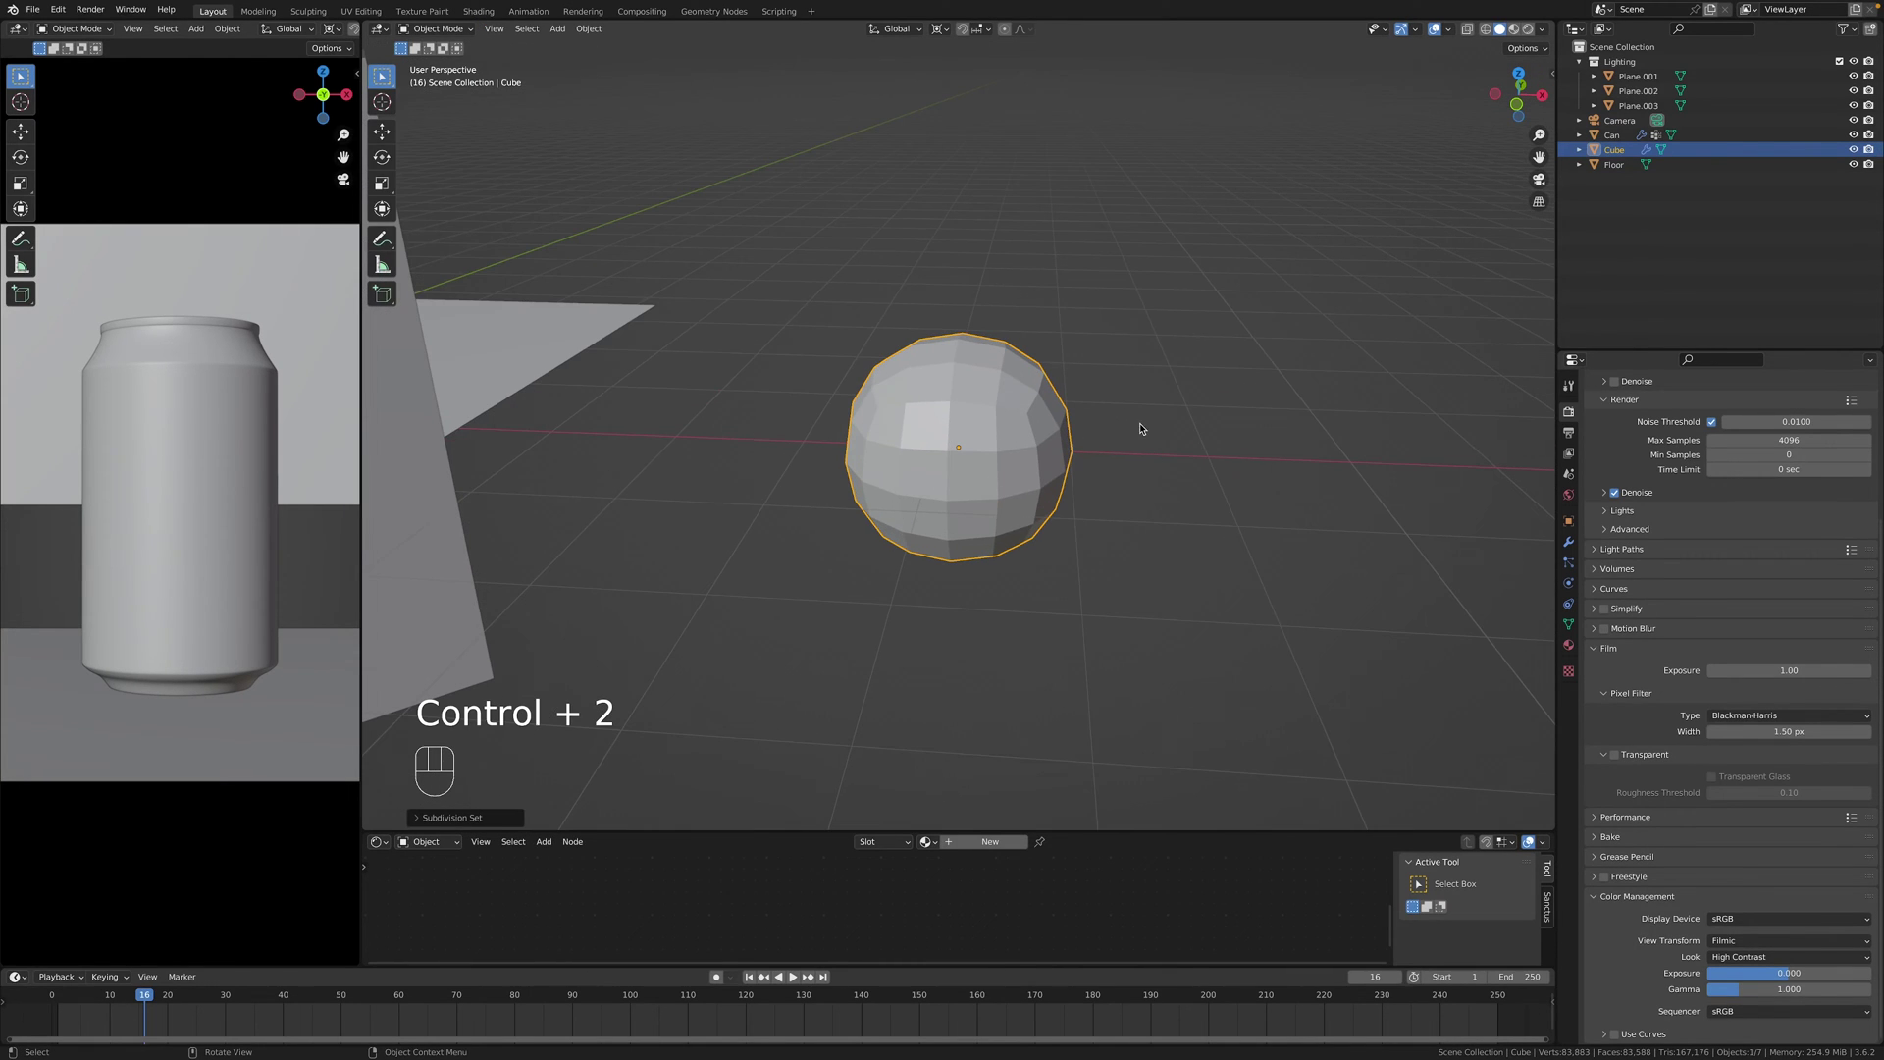
Pull the rounded cube's upper vertices down along Z into a low domed droplet.
left_click_drag(1258, 445, 1167, 427)
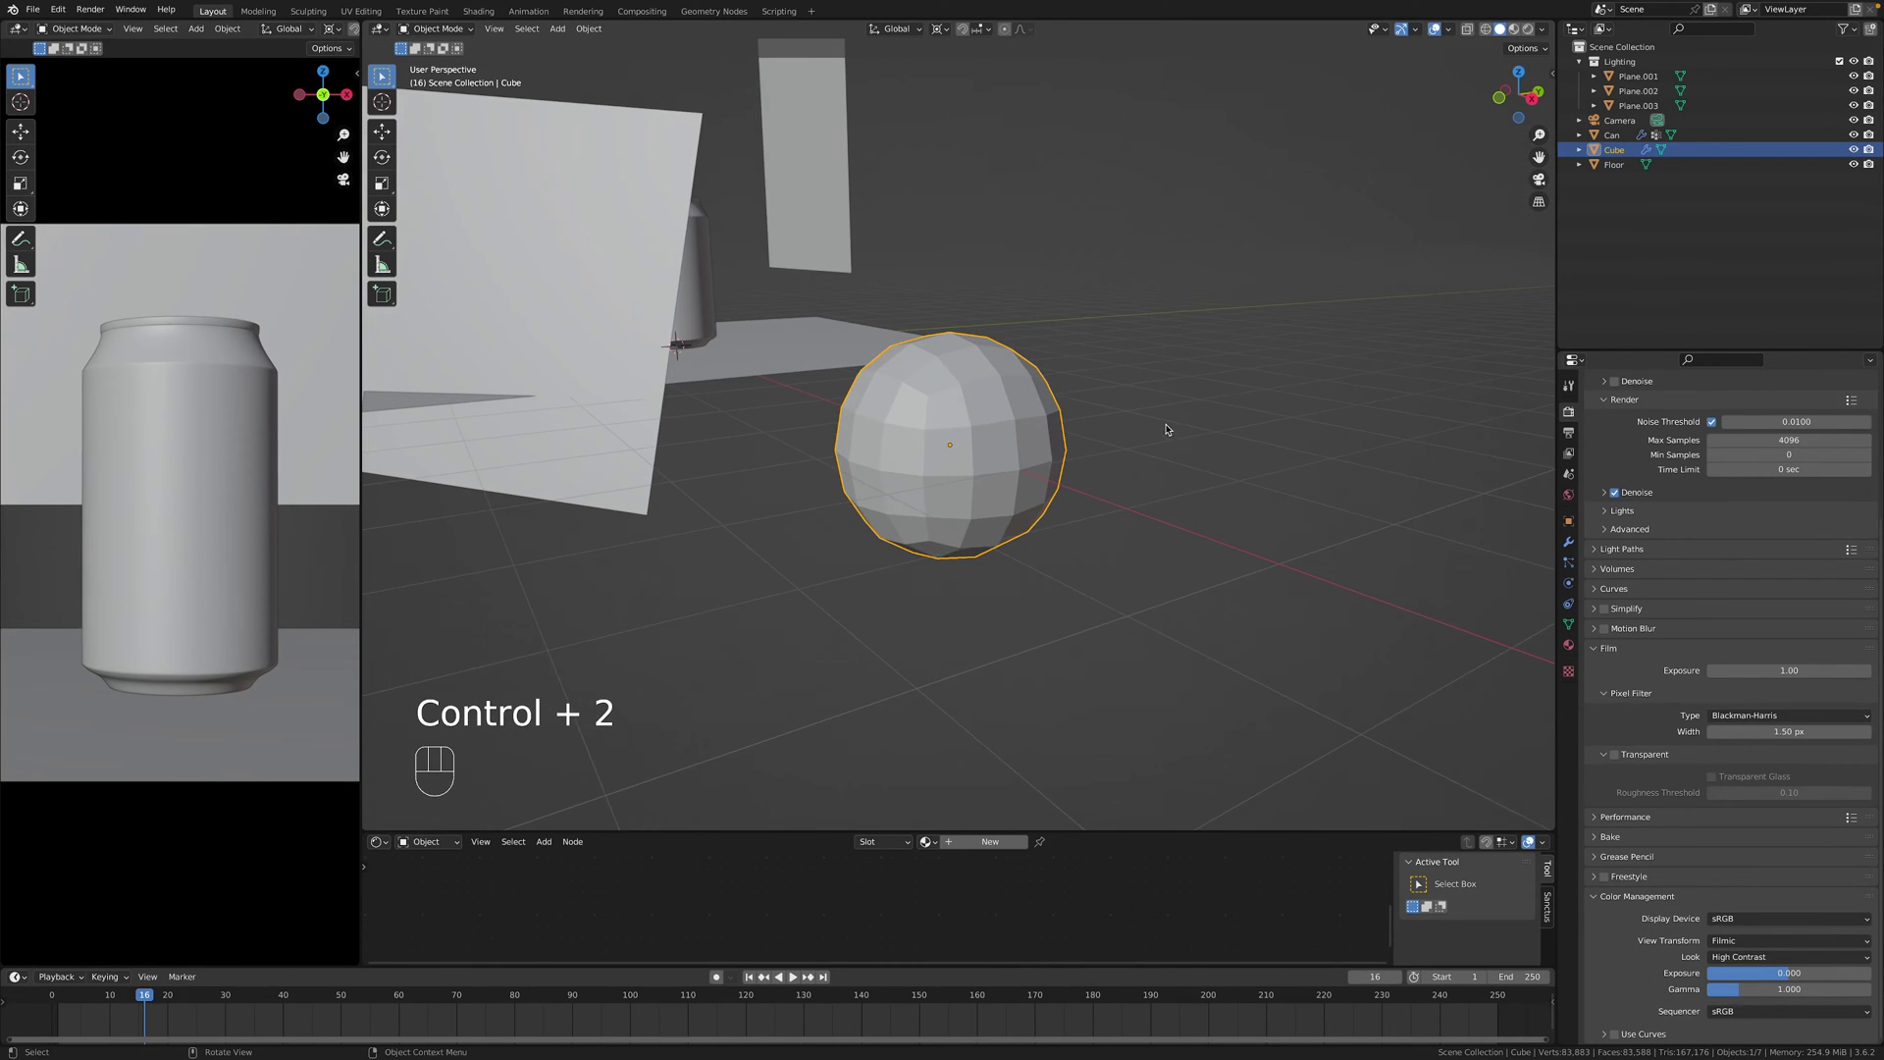
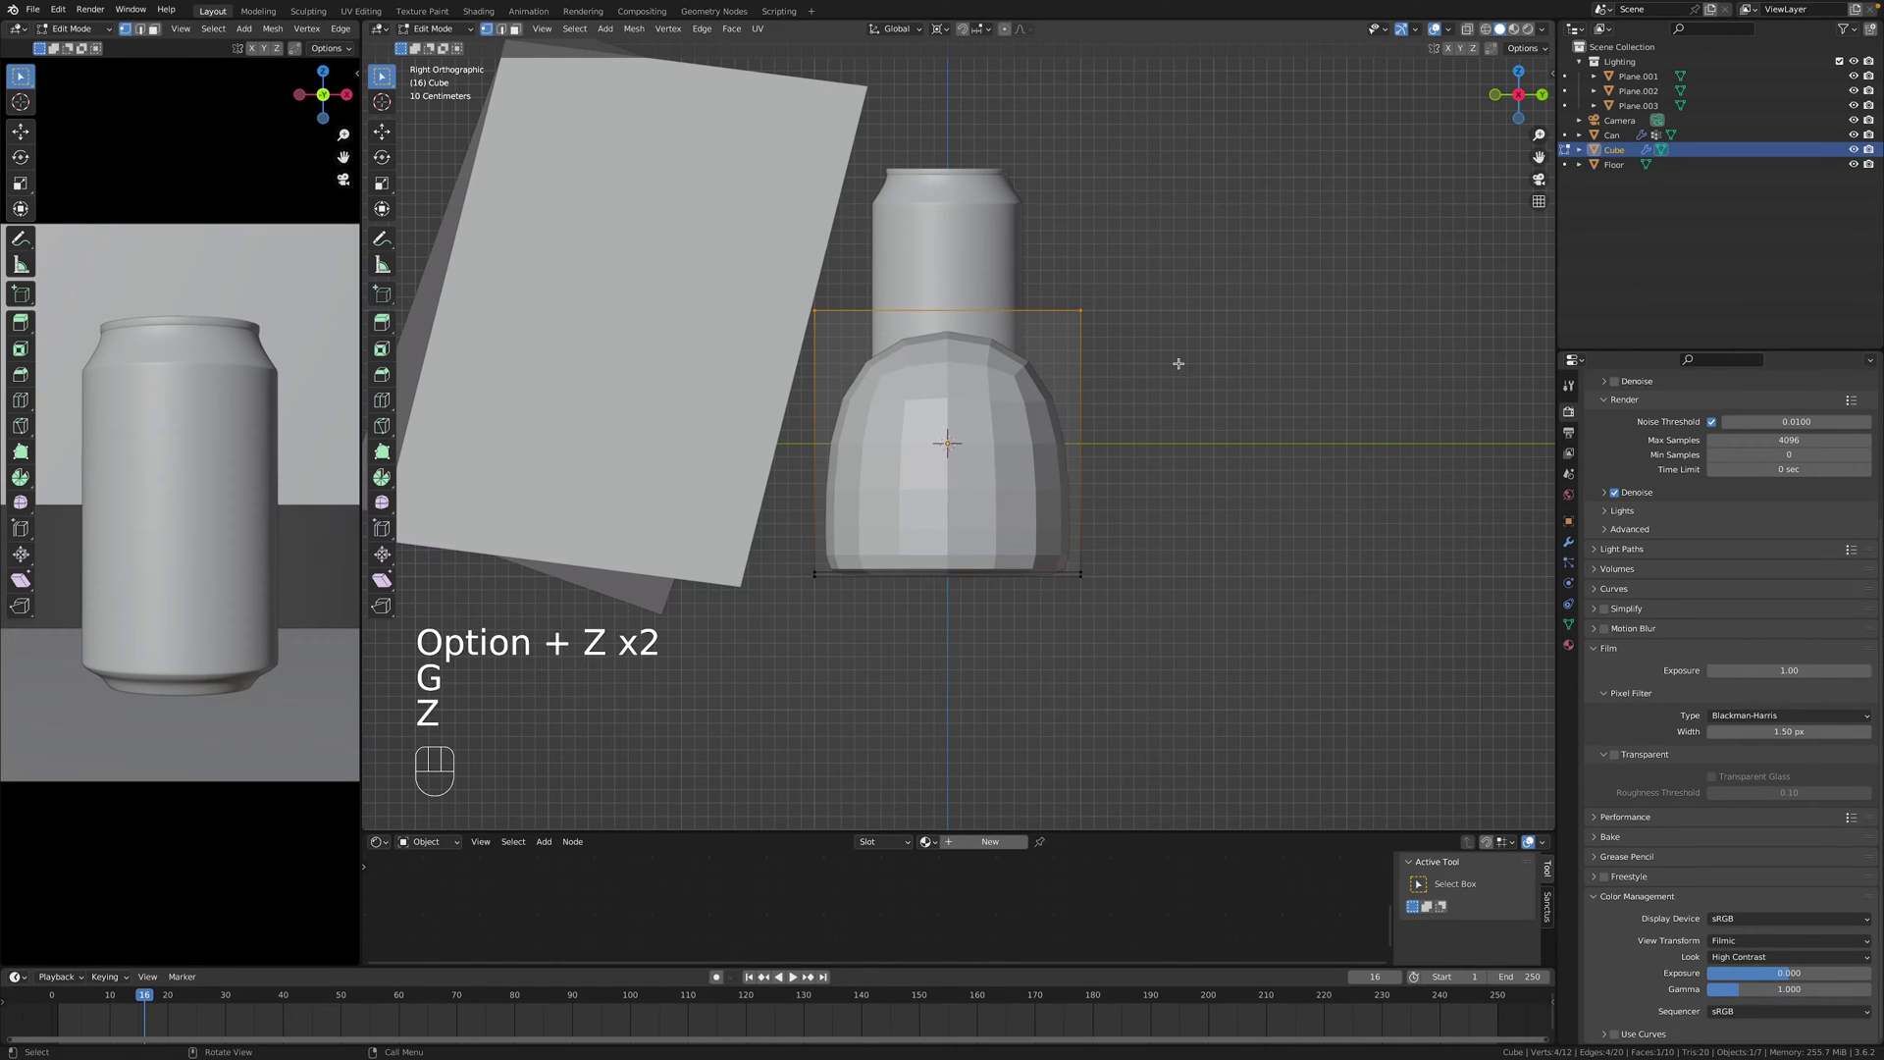
key("g")
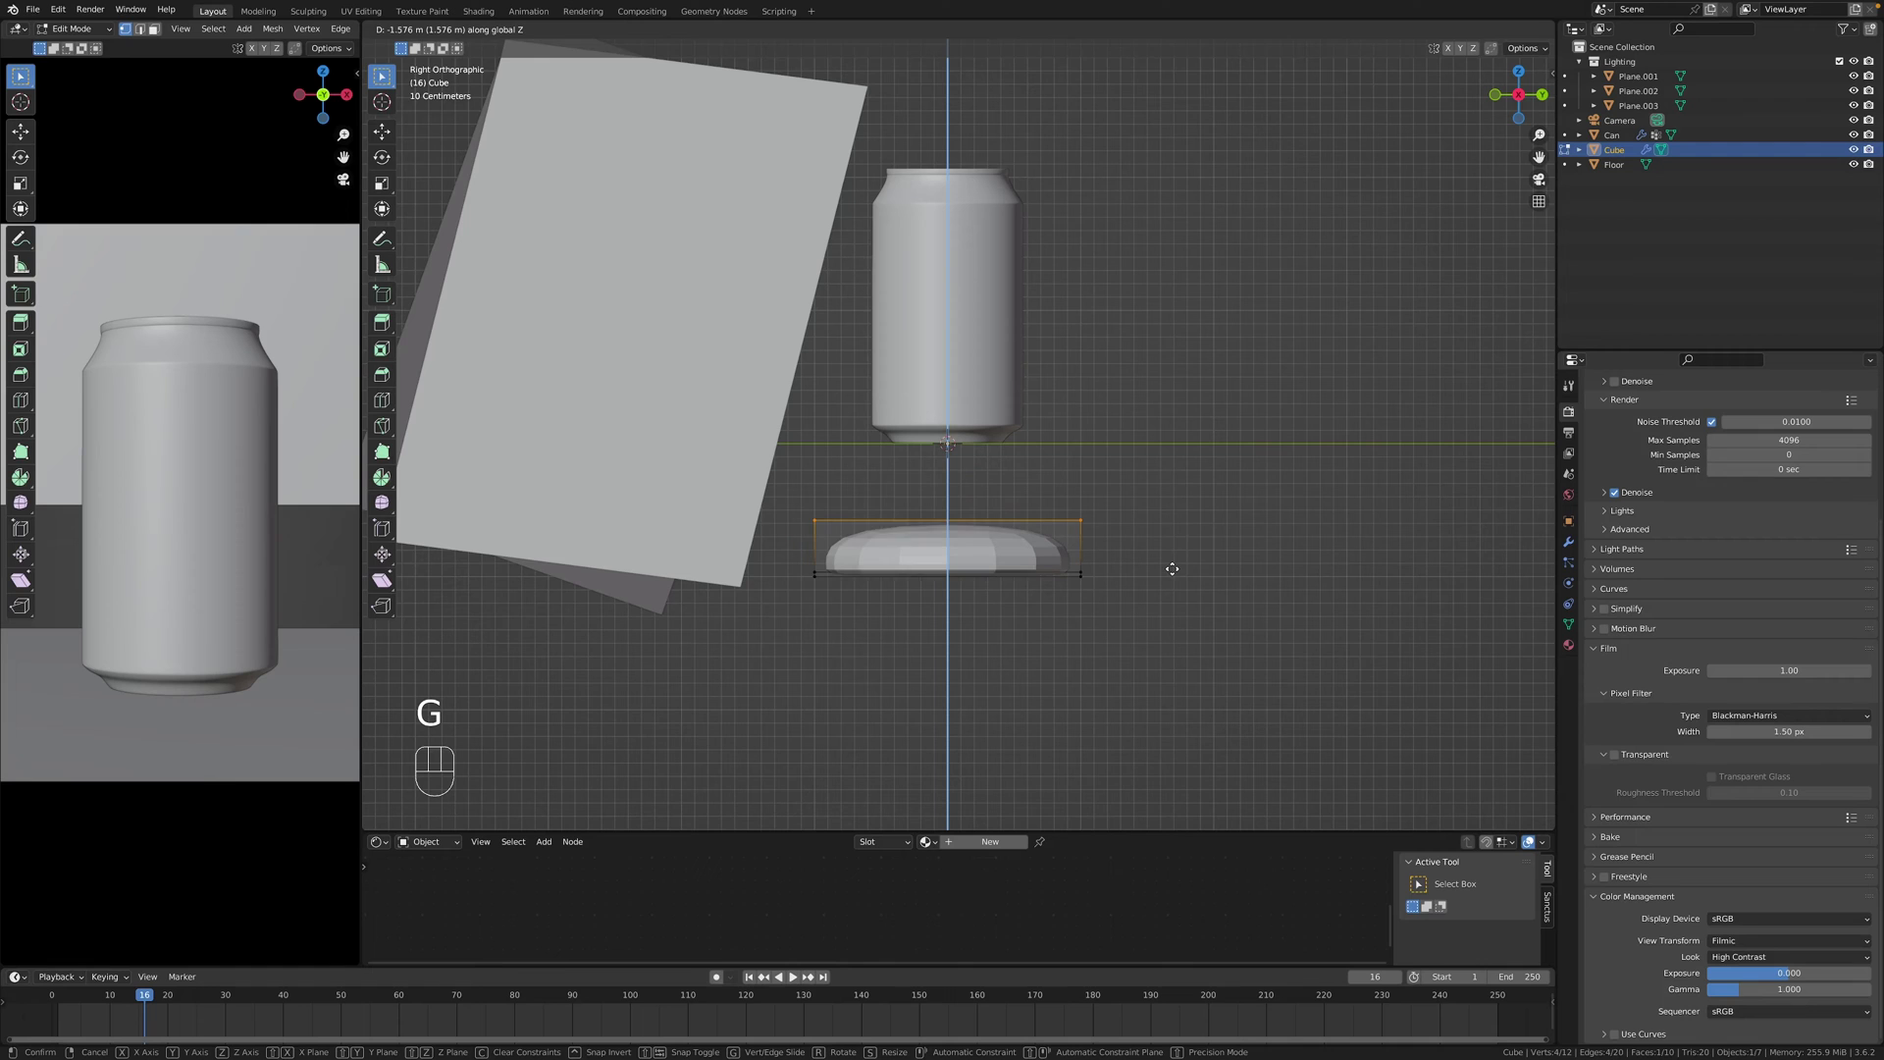
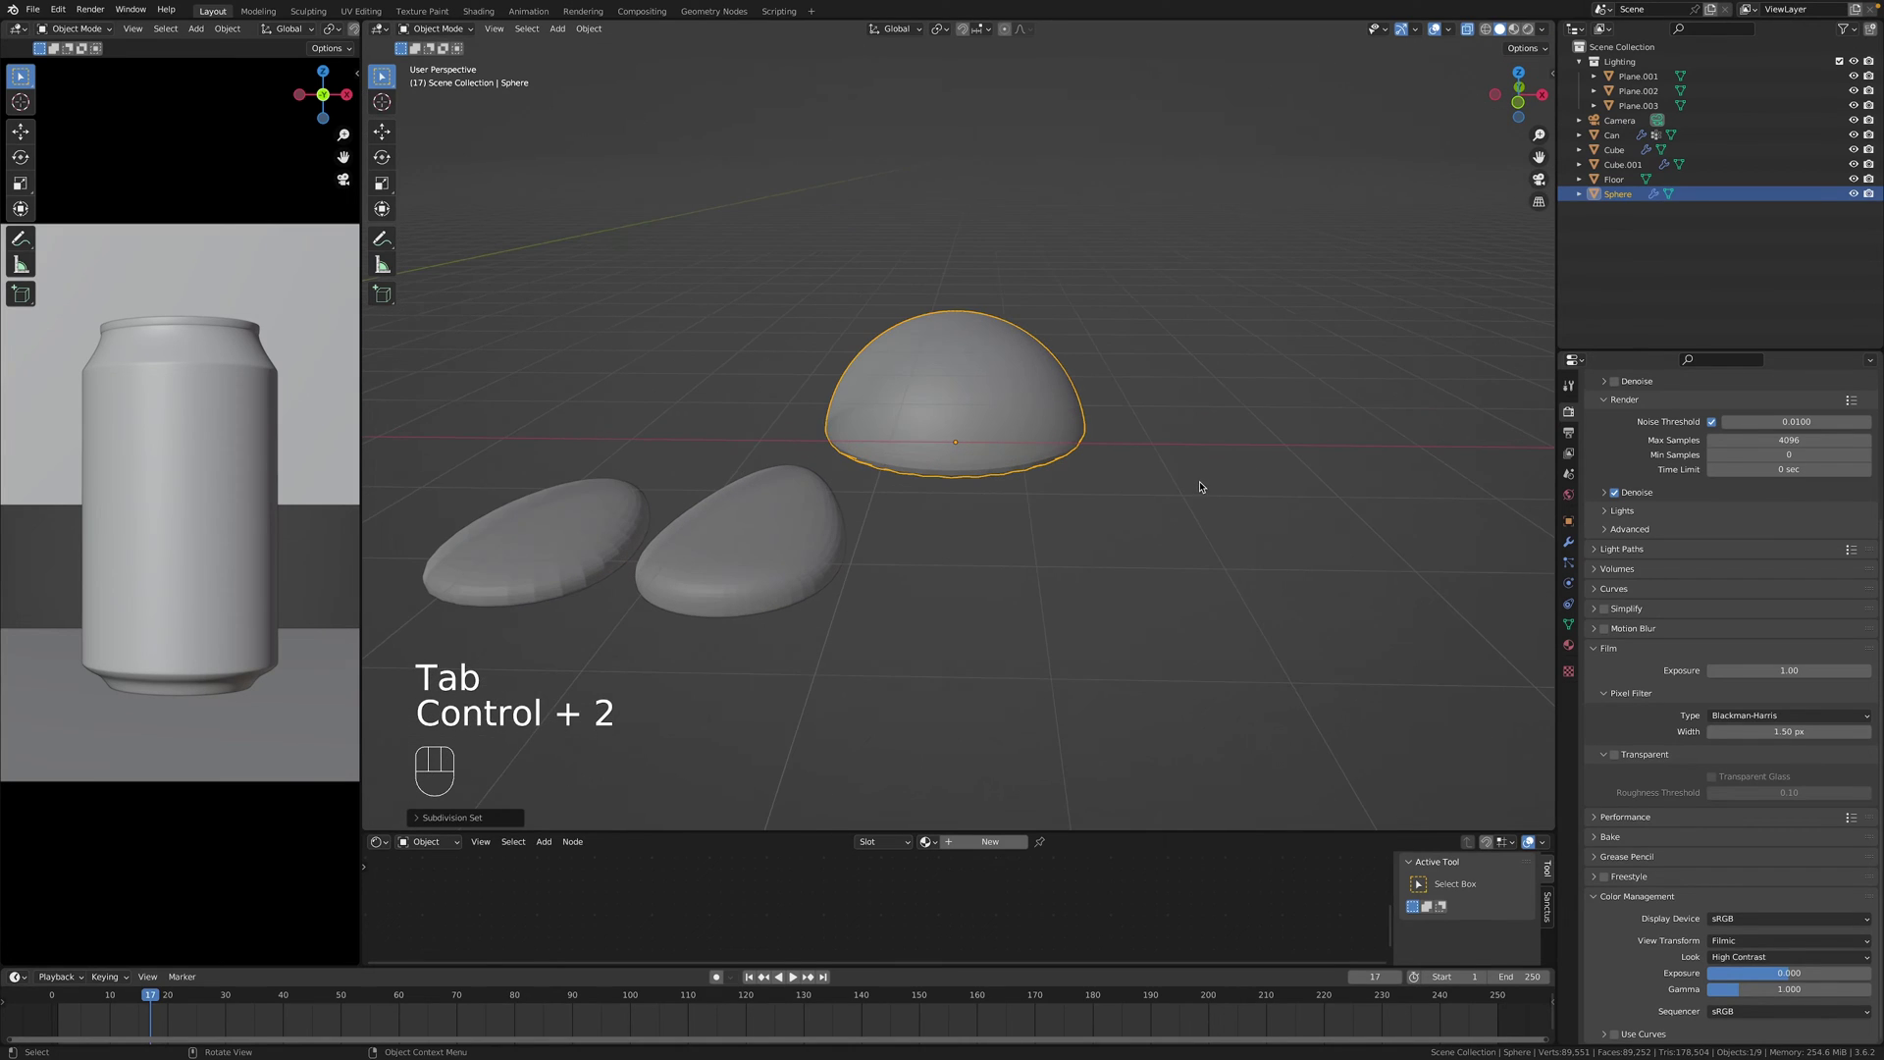
Select the half-sphere's open base ring in edit mode, ready to cap it with a face.
key("alt+z")
left_click_drag(1208, 469, 1210, 415)
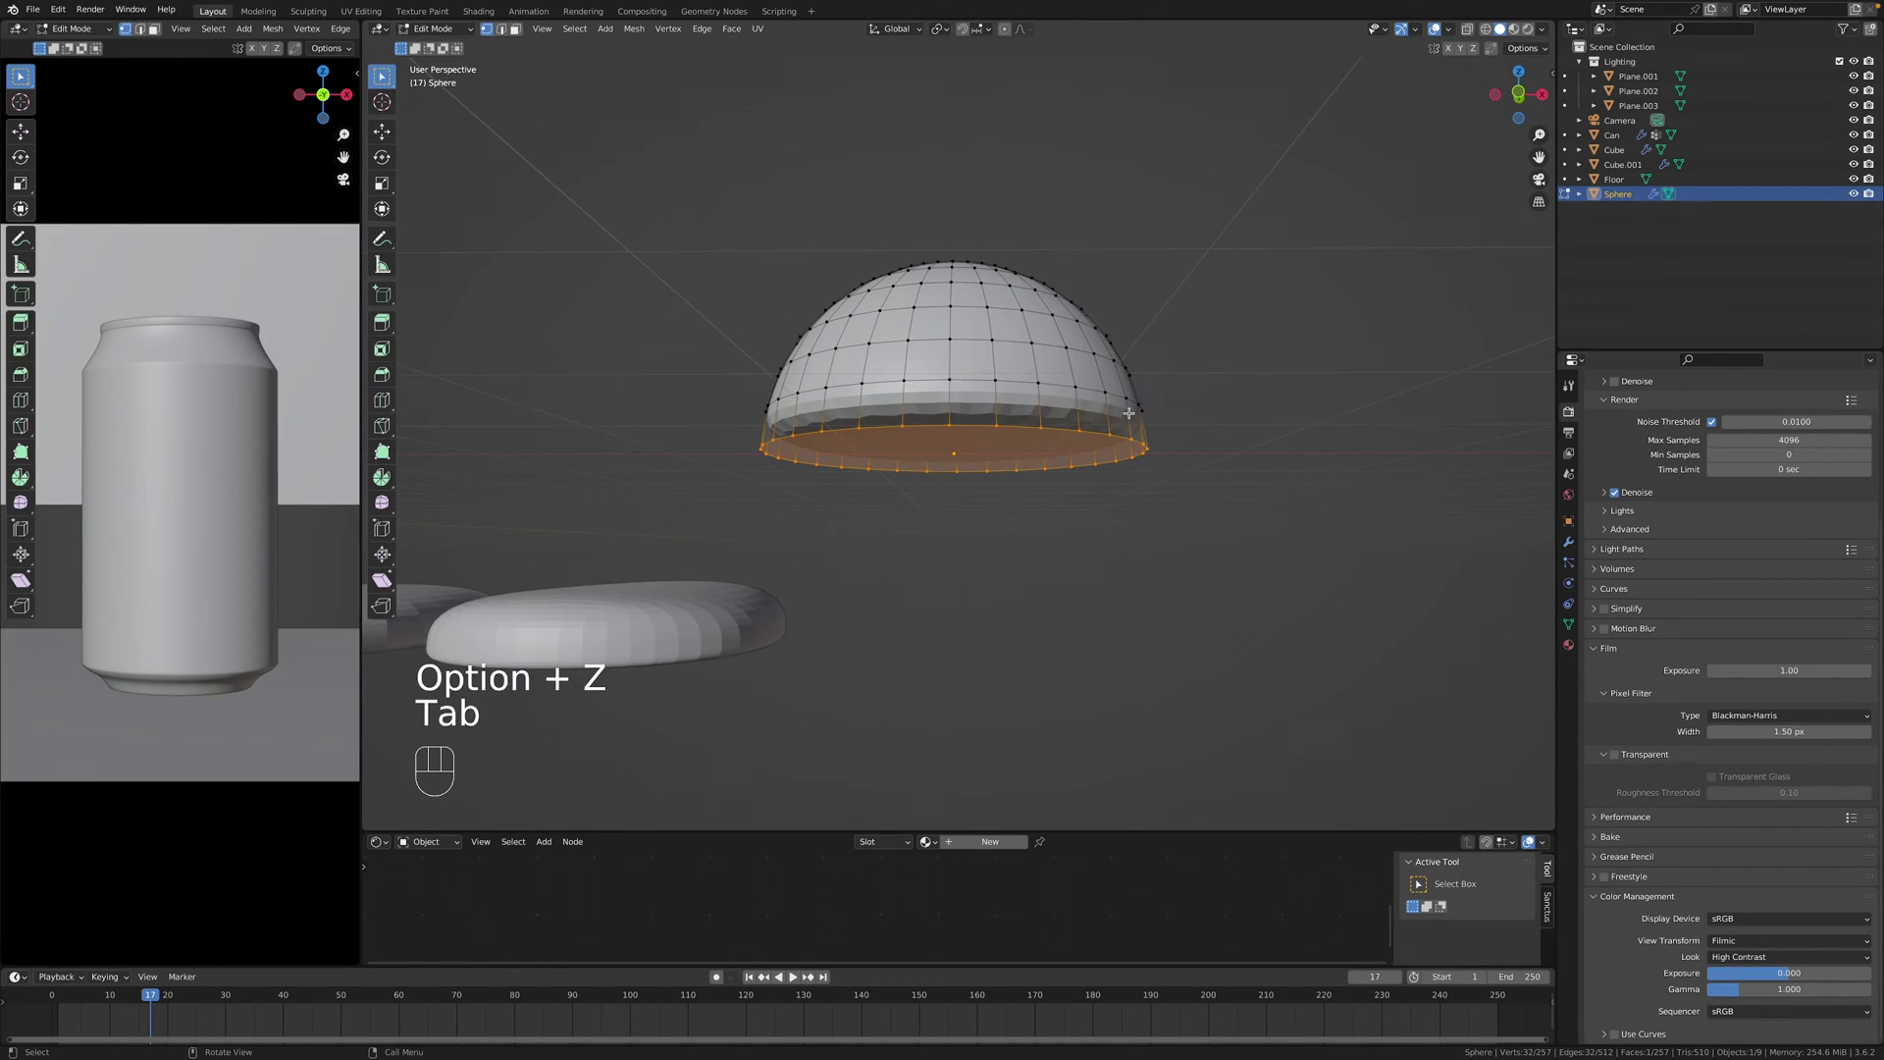
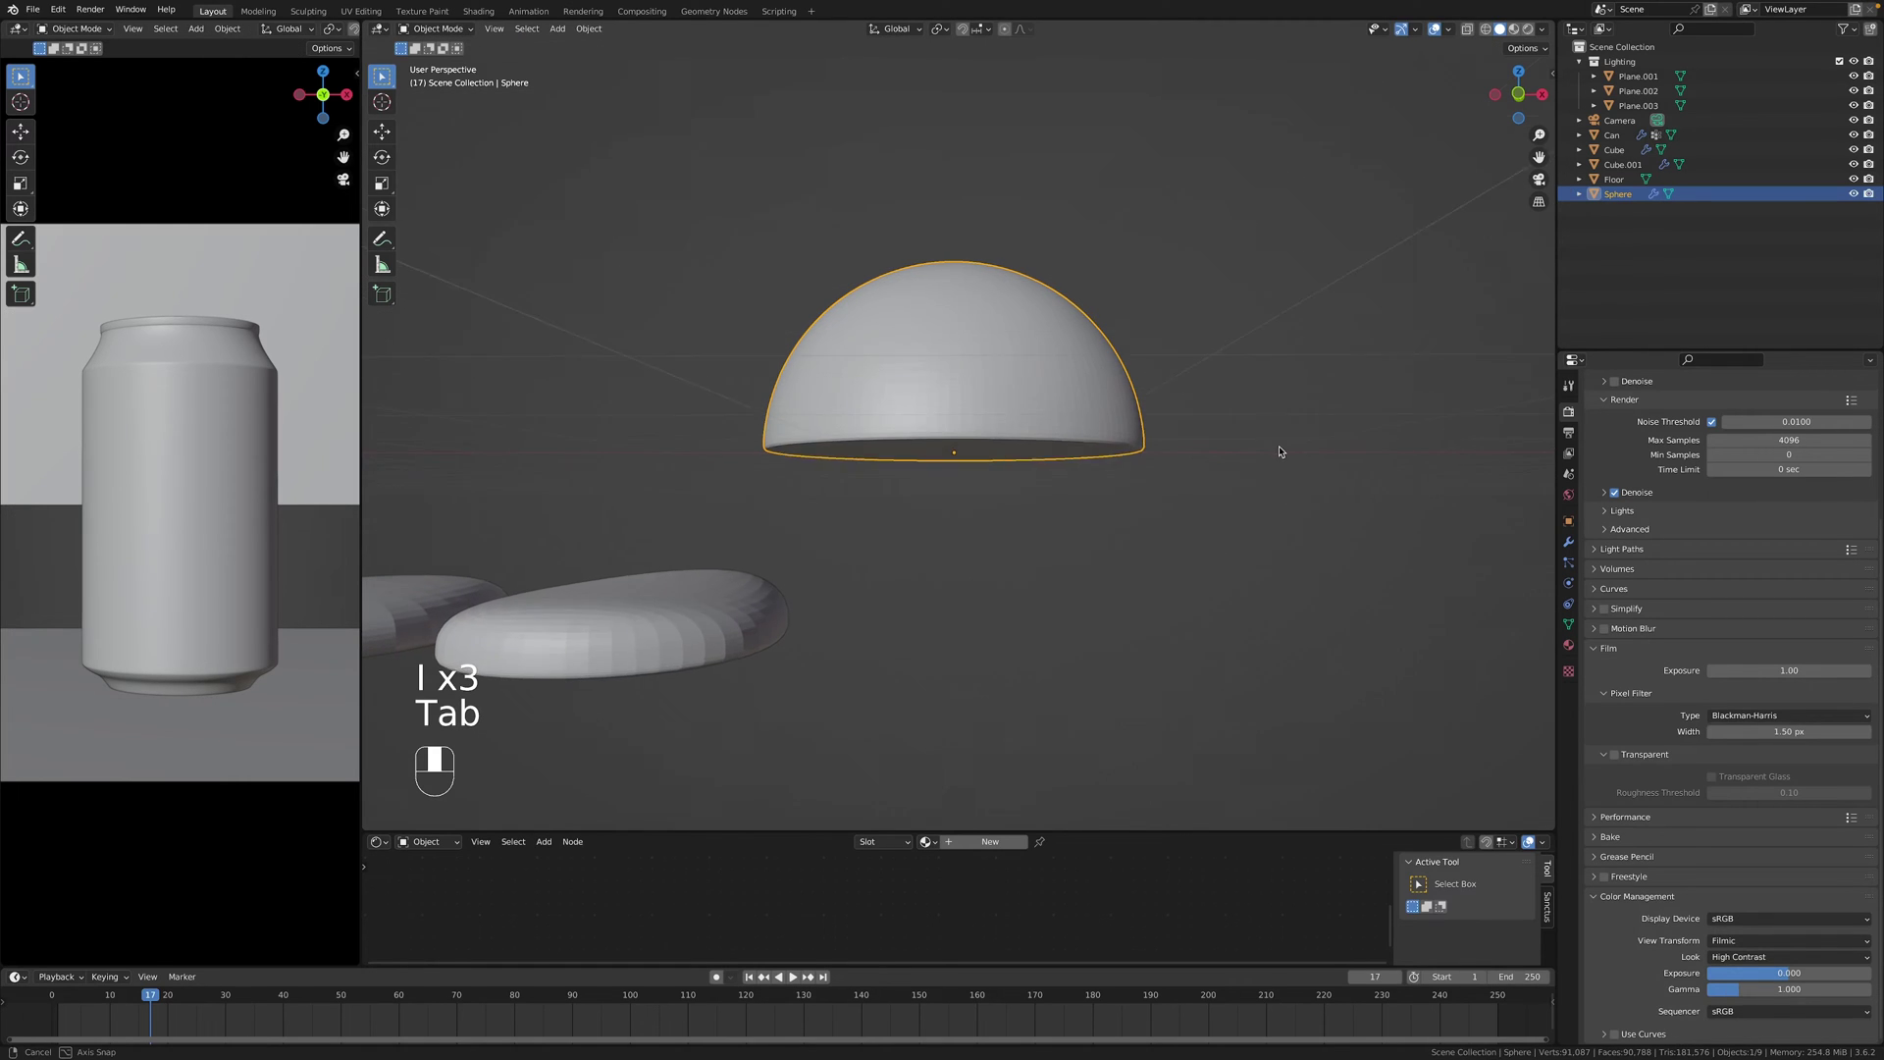
key("Tab")
key("1")
key("alt+z")
key("super+Tab")
key("super+Tab")
left_click(1016, 26)
left_click(1011, 29)
Select the whole dome and scale it along Z into a shallow droplet.
key("a")
key("s")
key("z")
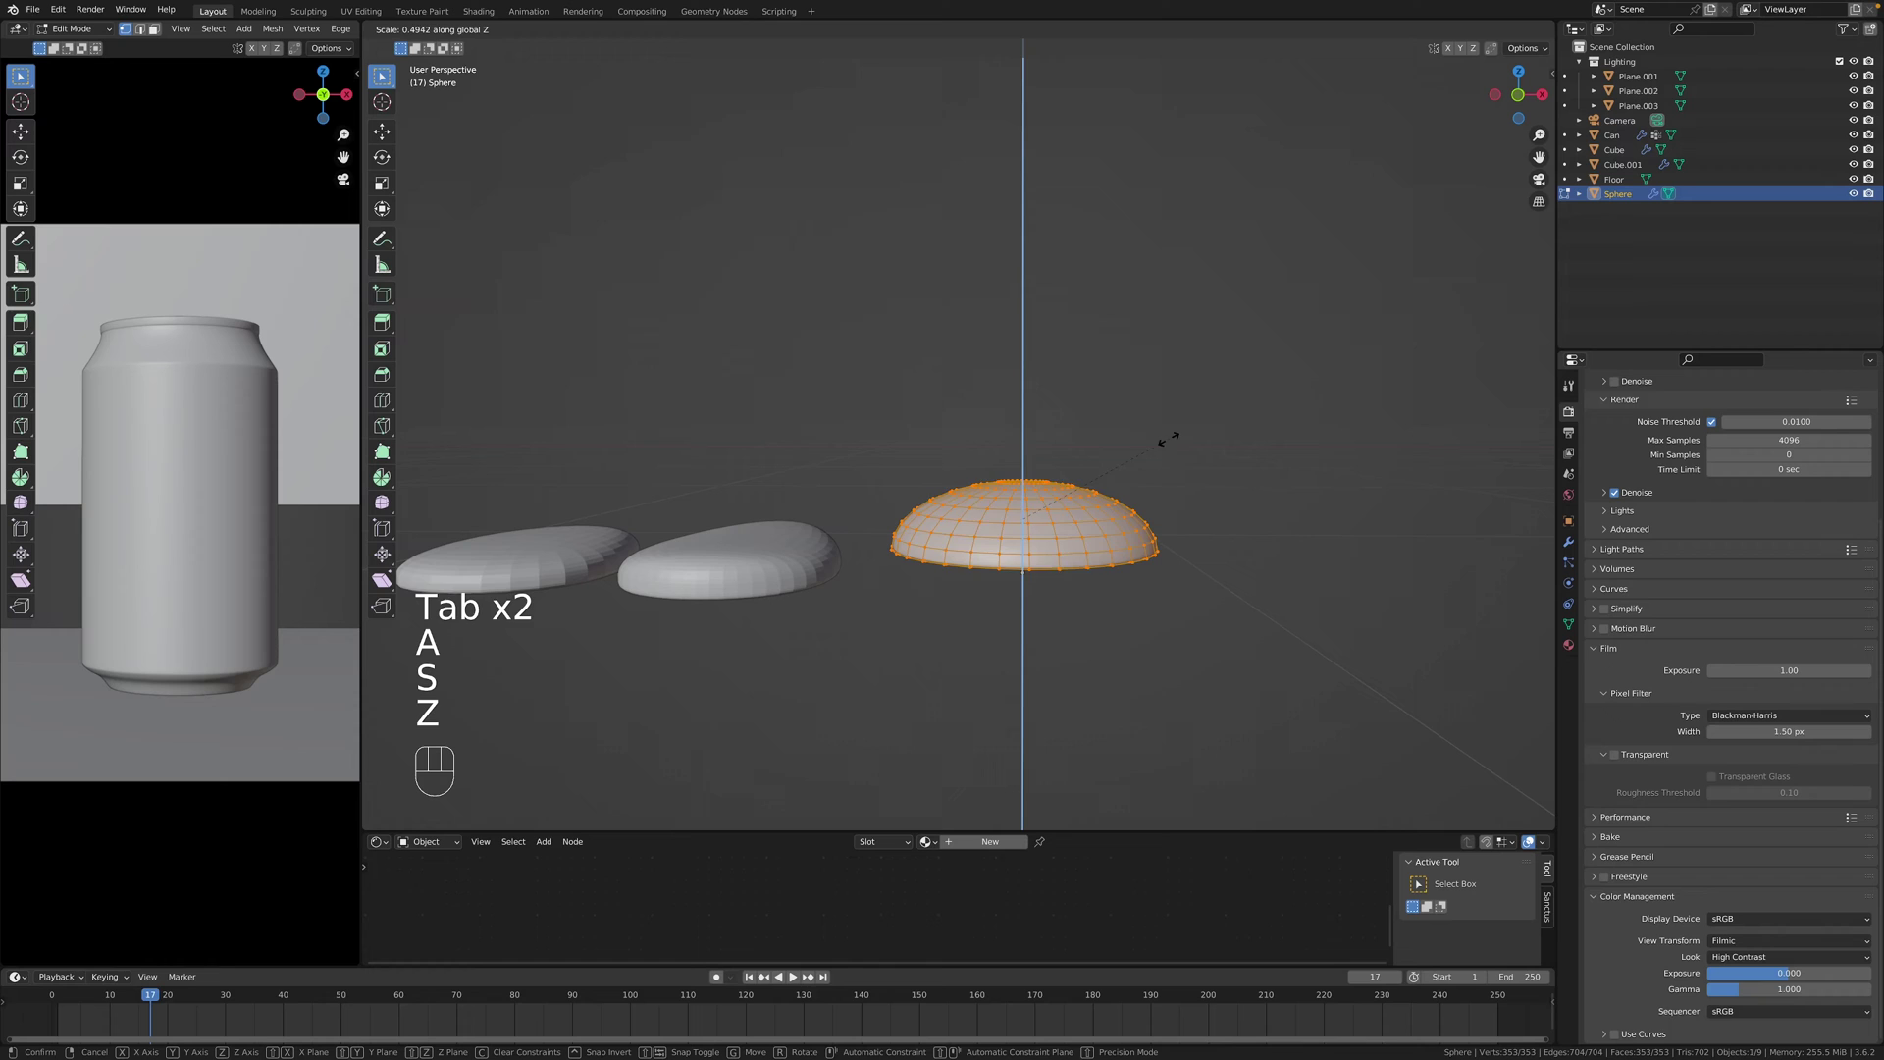
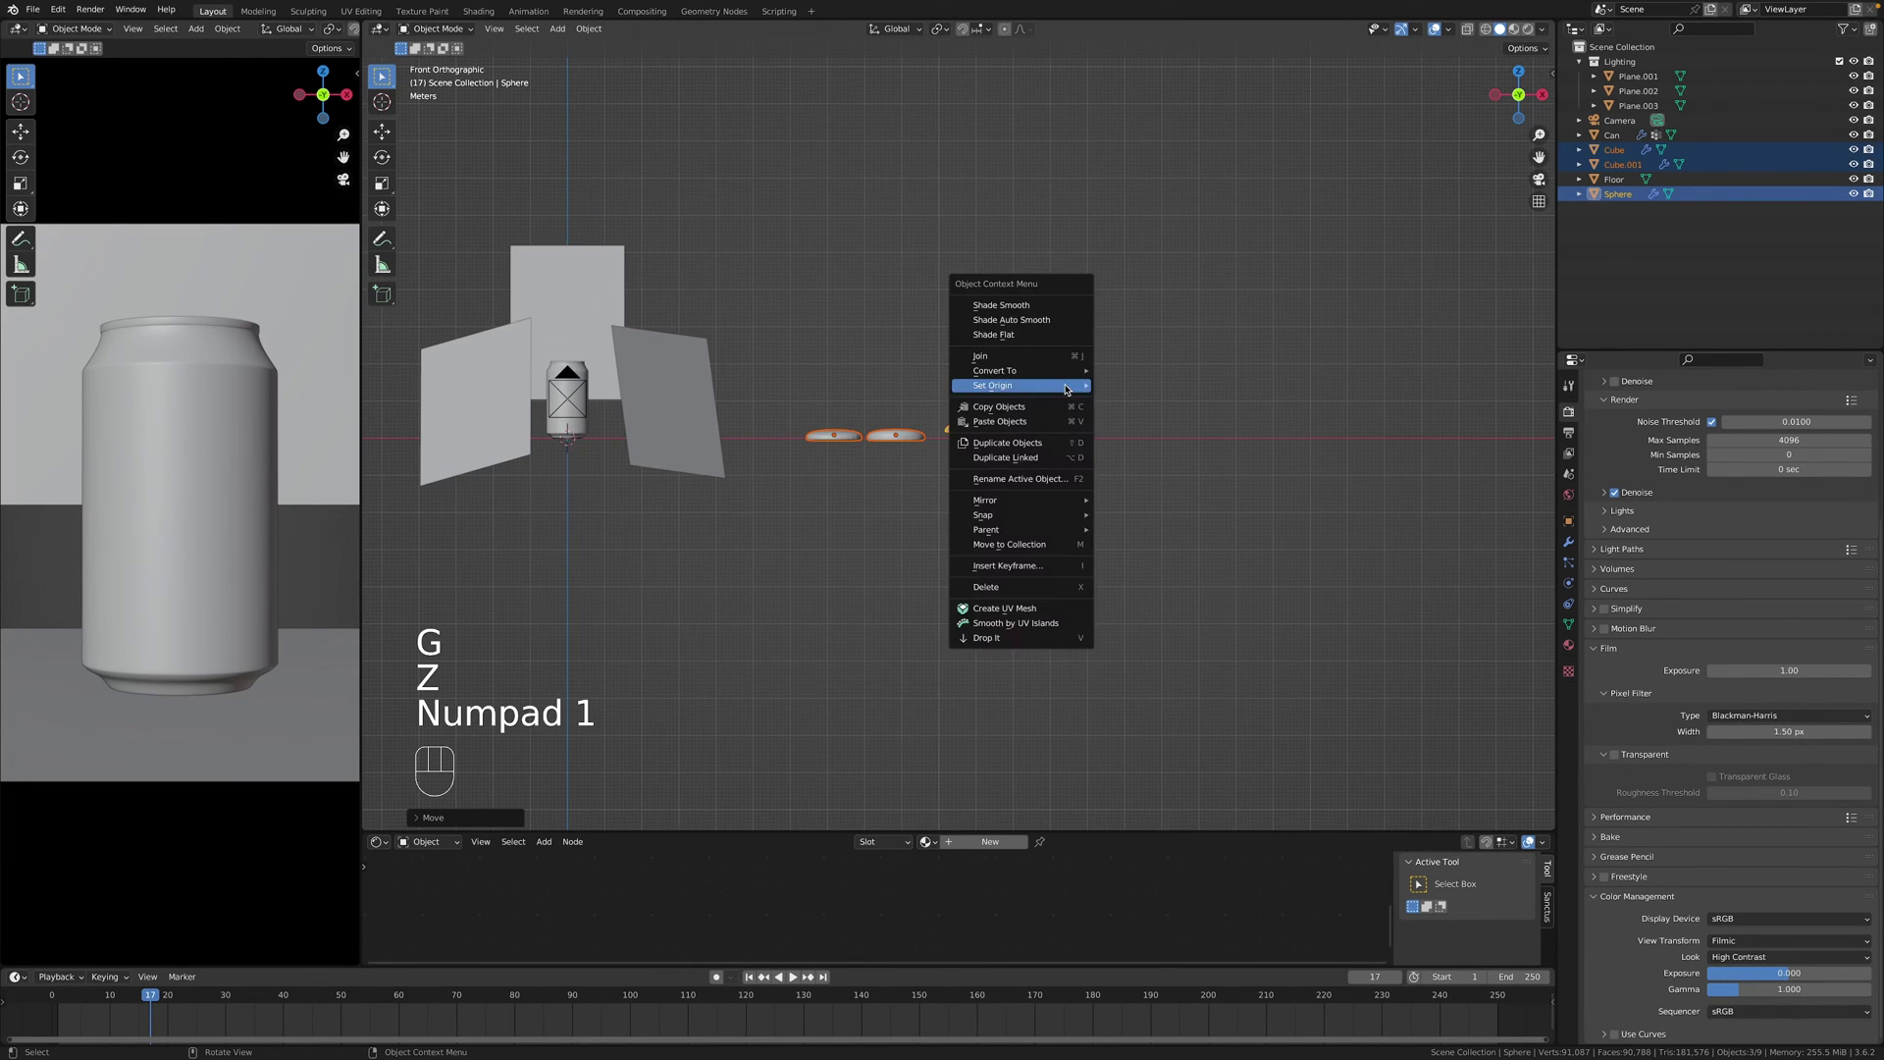
Raise the droplet's Subdivision render level to 3 for smoother rounding.
left_click_drag(1032, 406, 1036, 536)
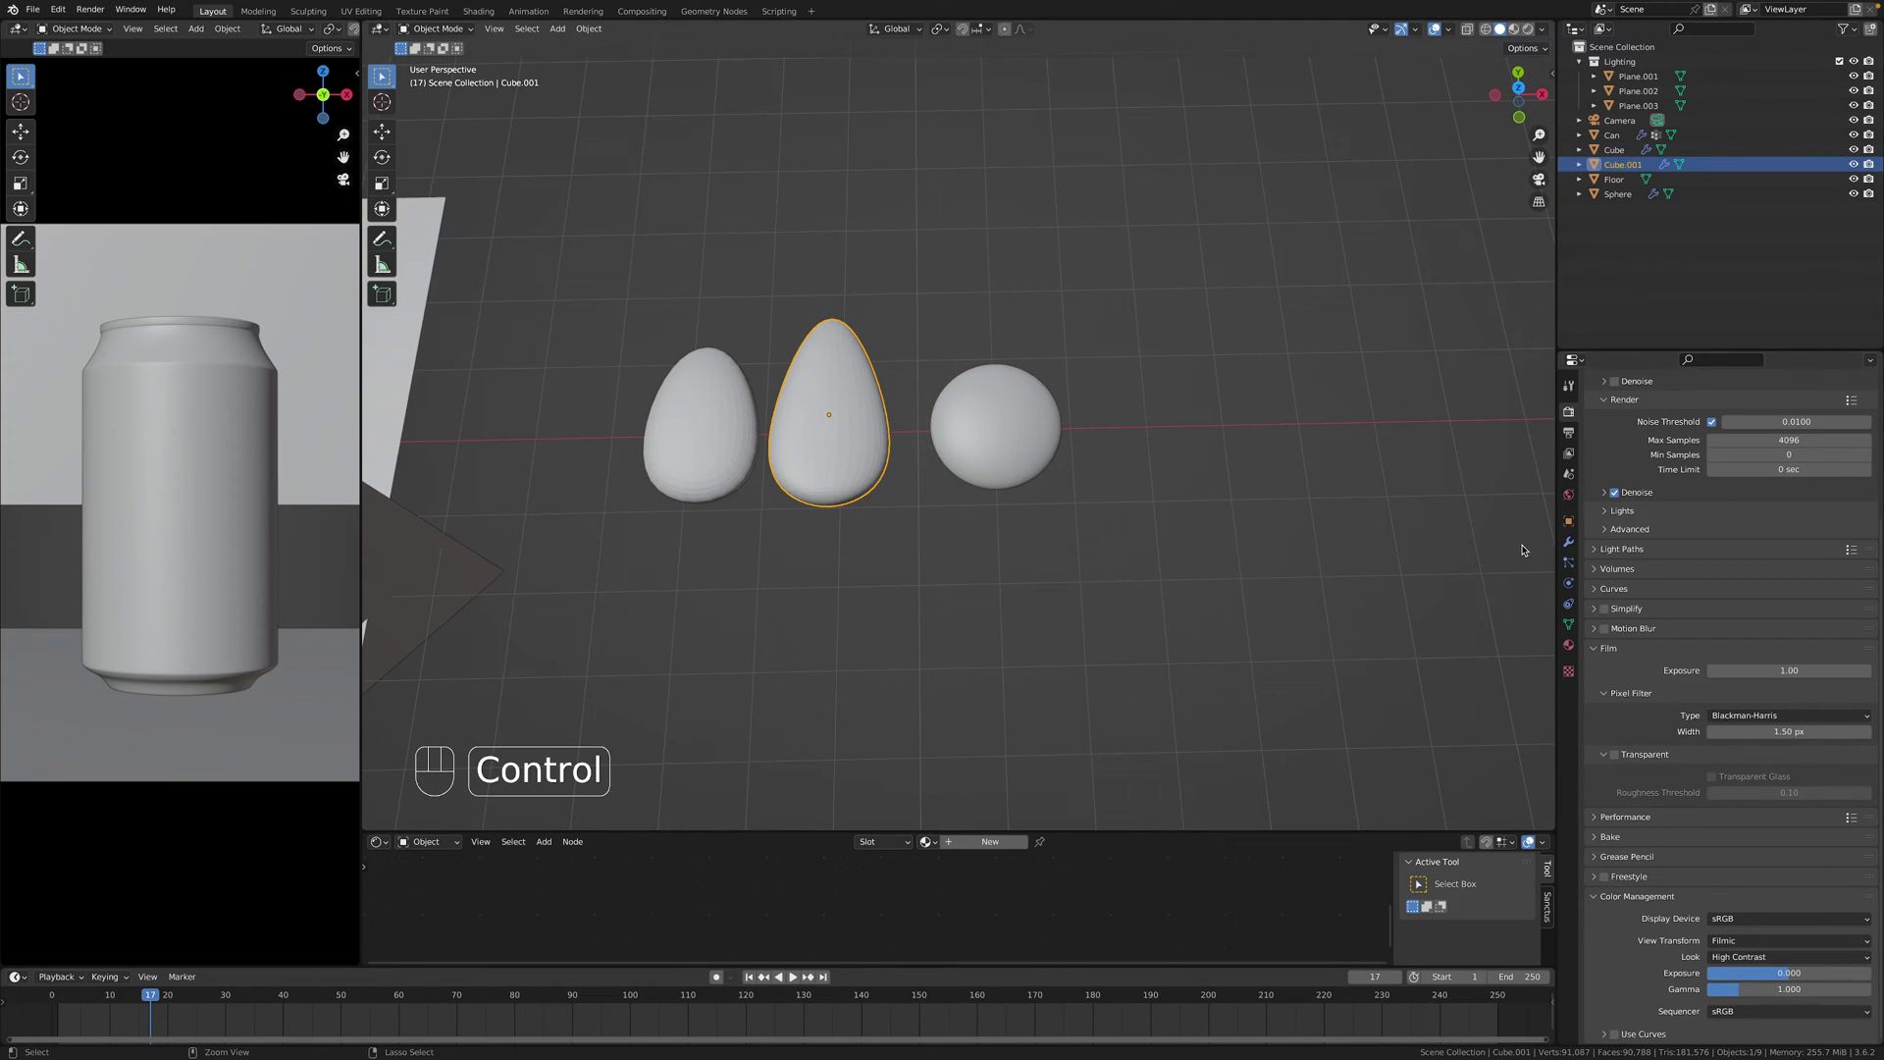
left_click(1570, 537)
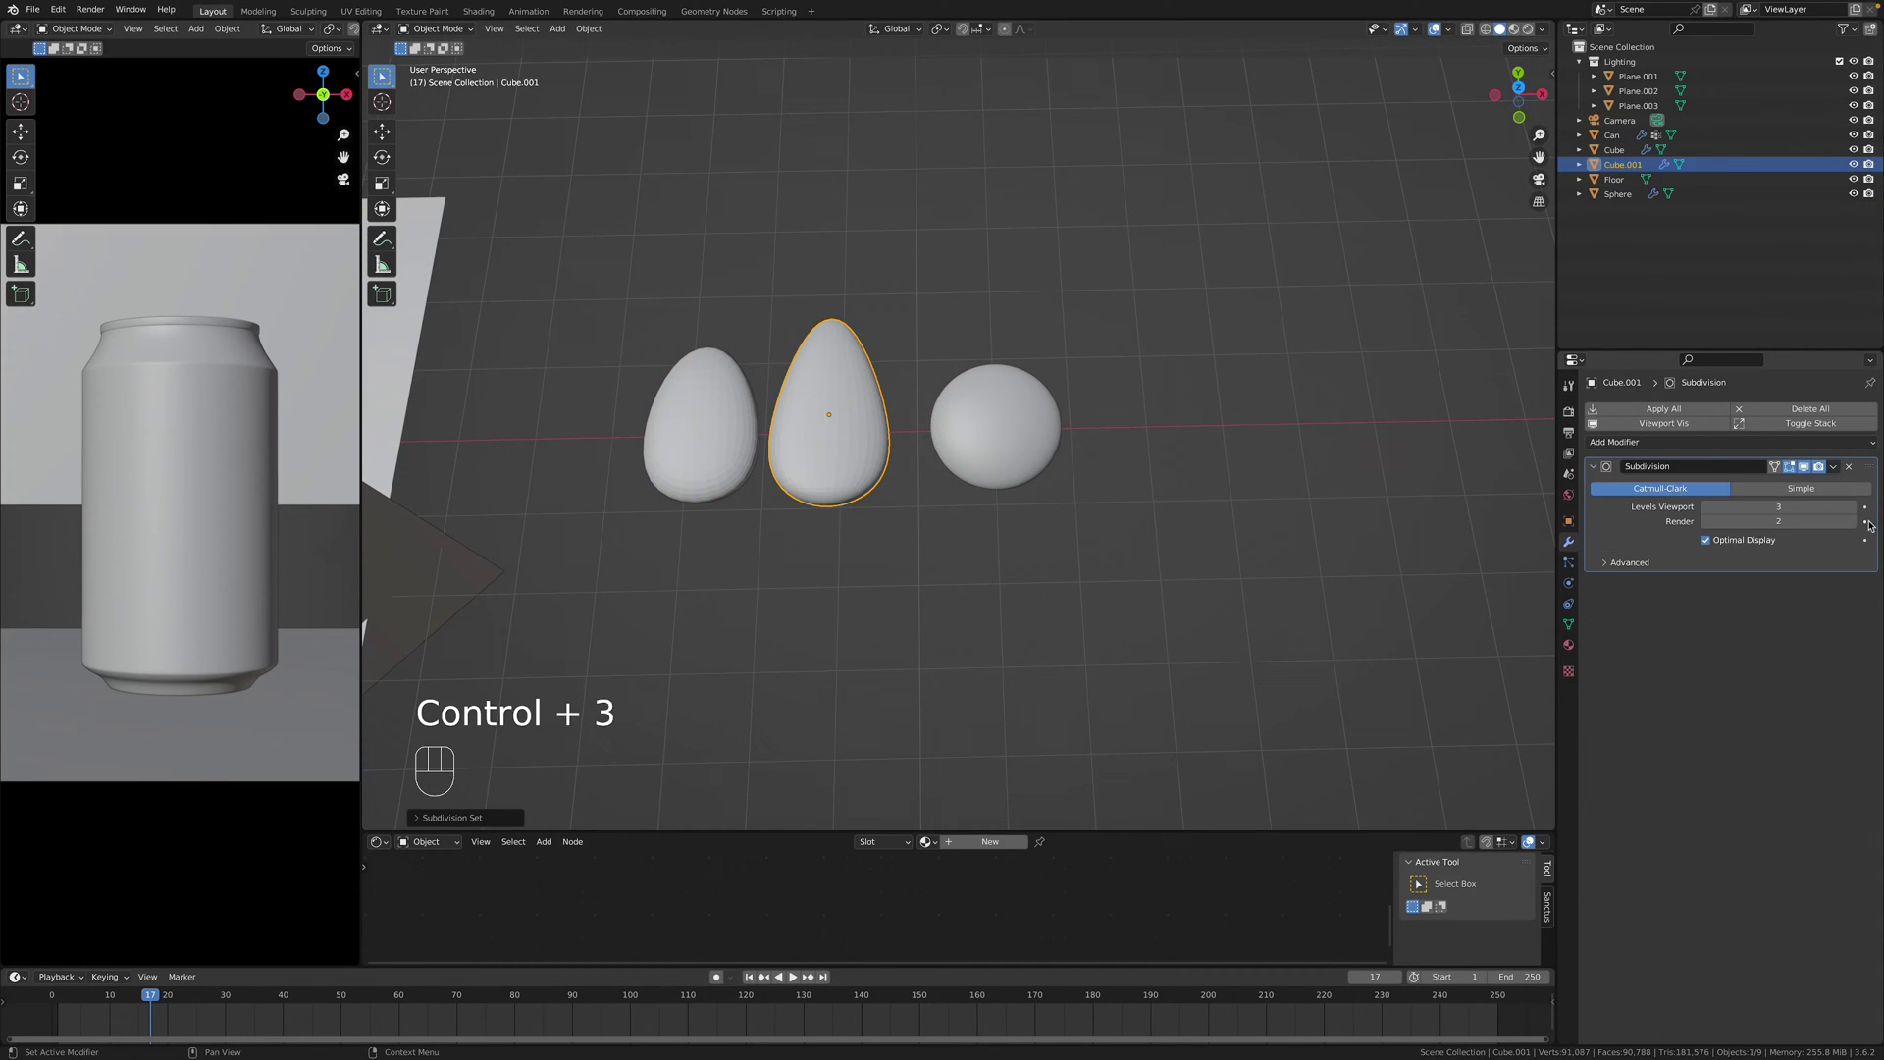
left_click(1853, 522)
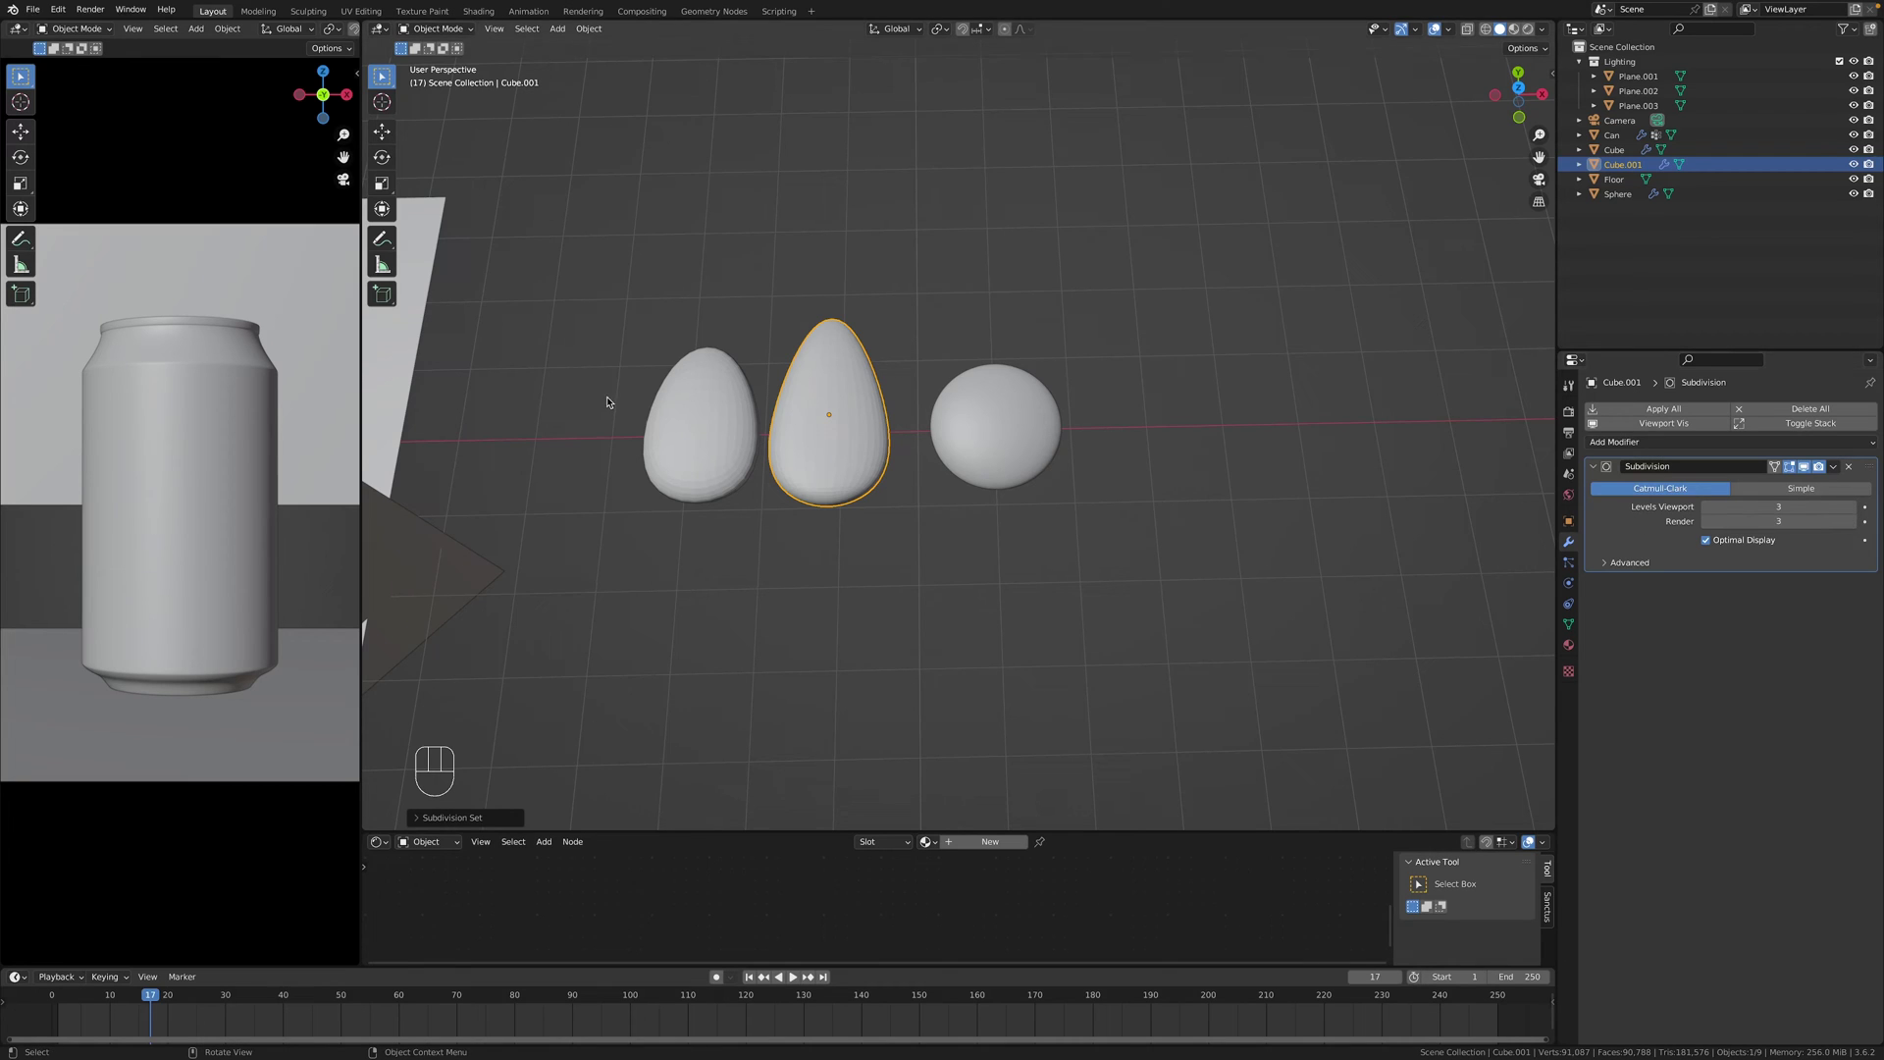
left_click(695, 400)
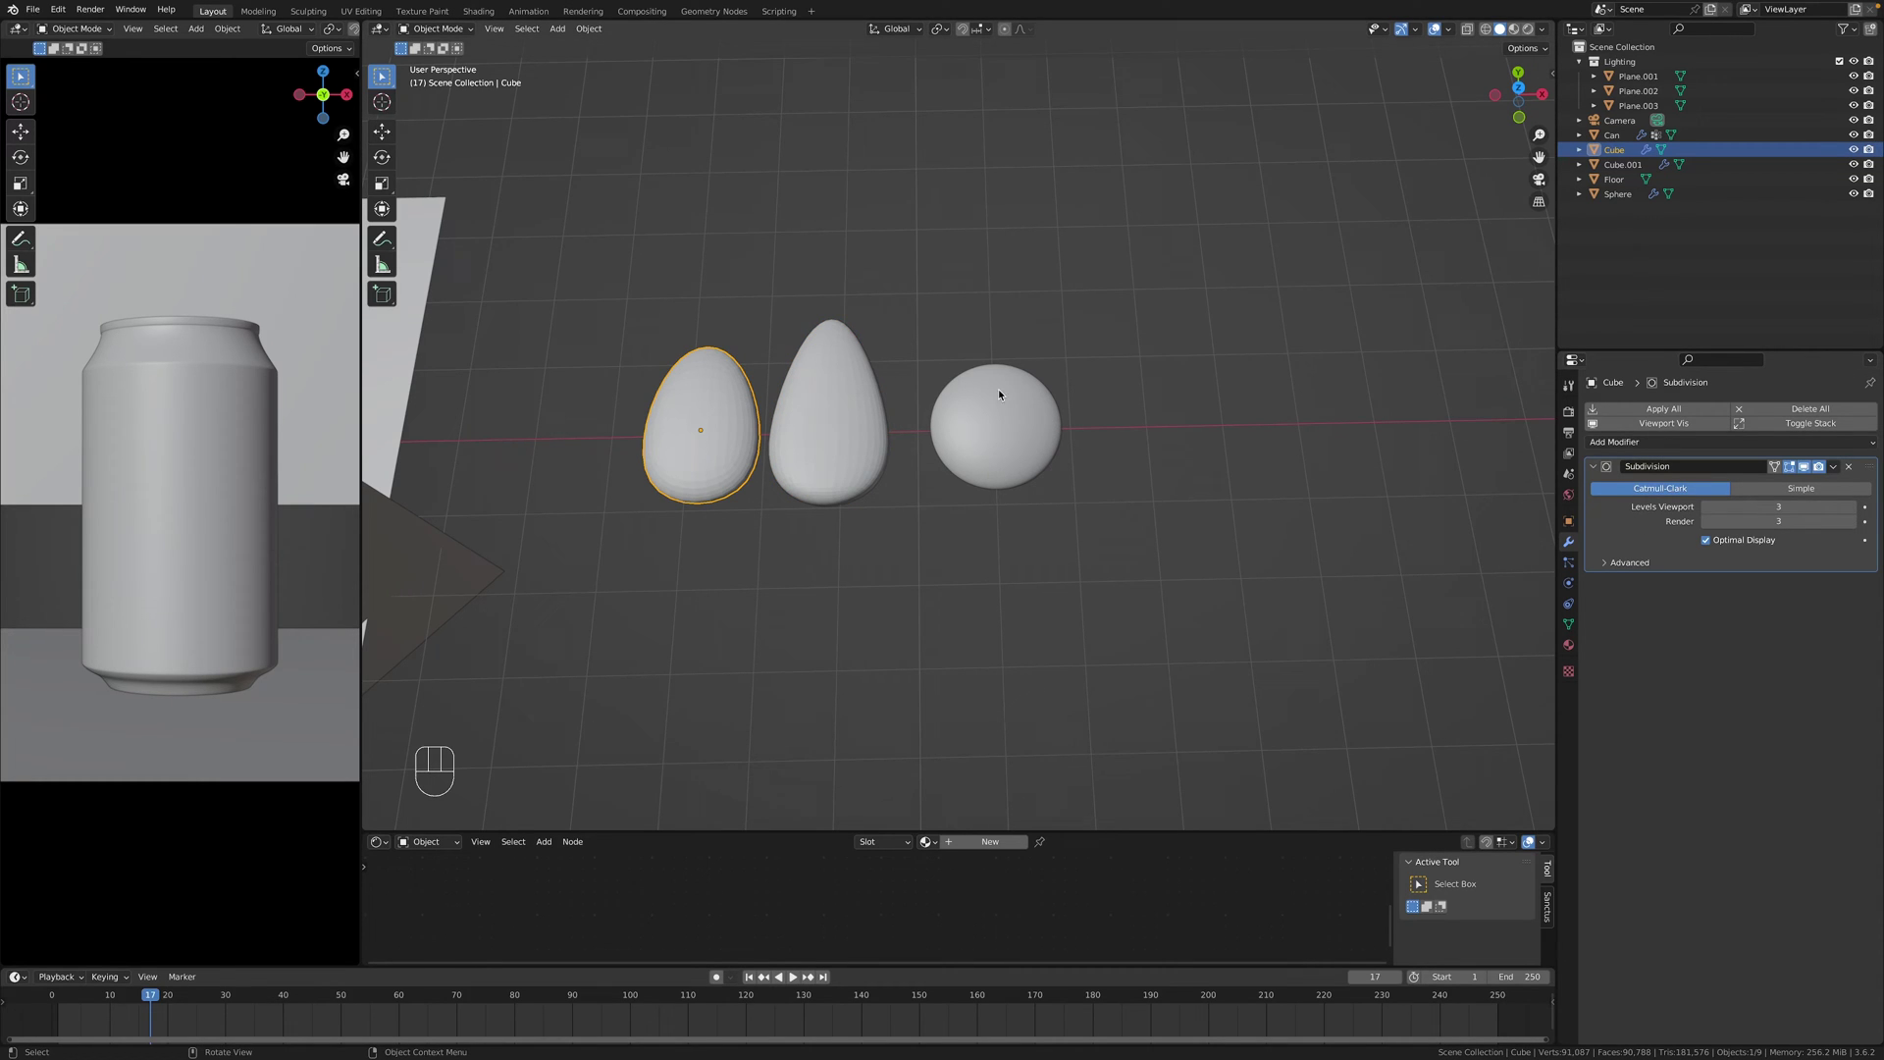
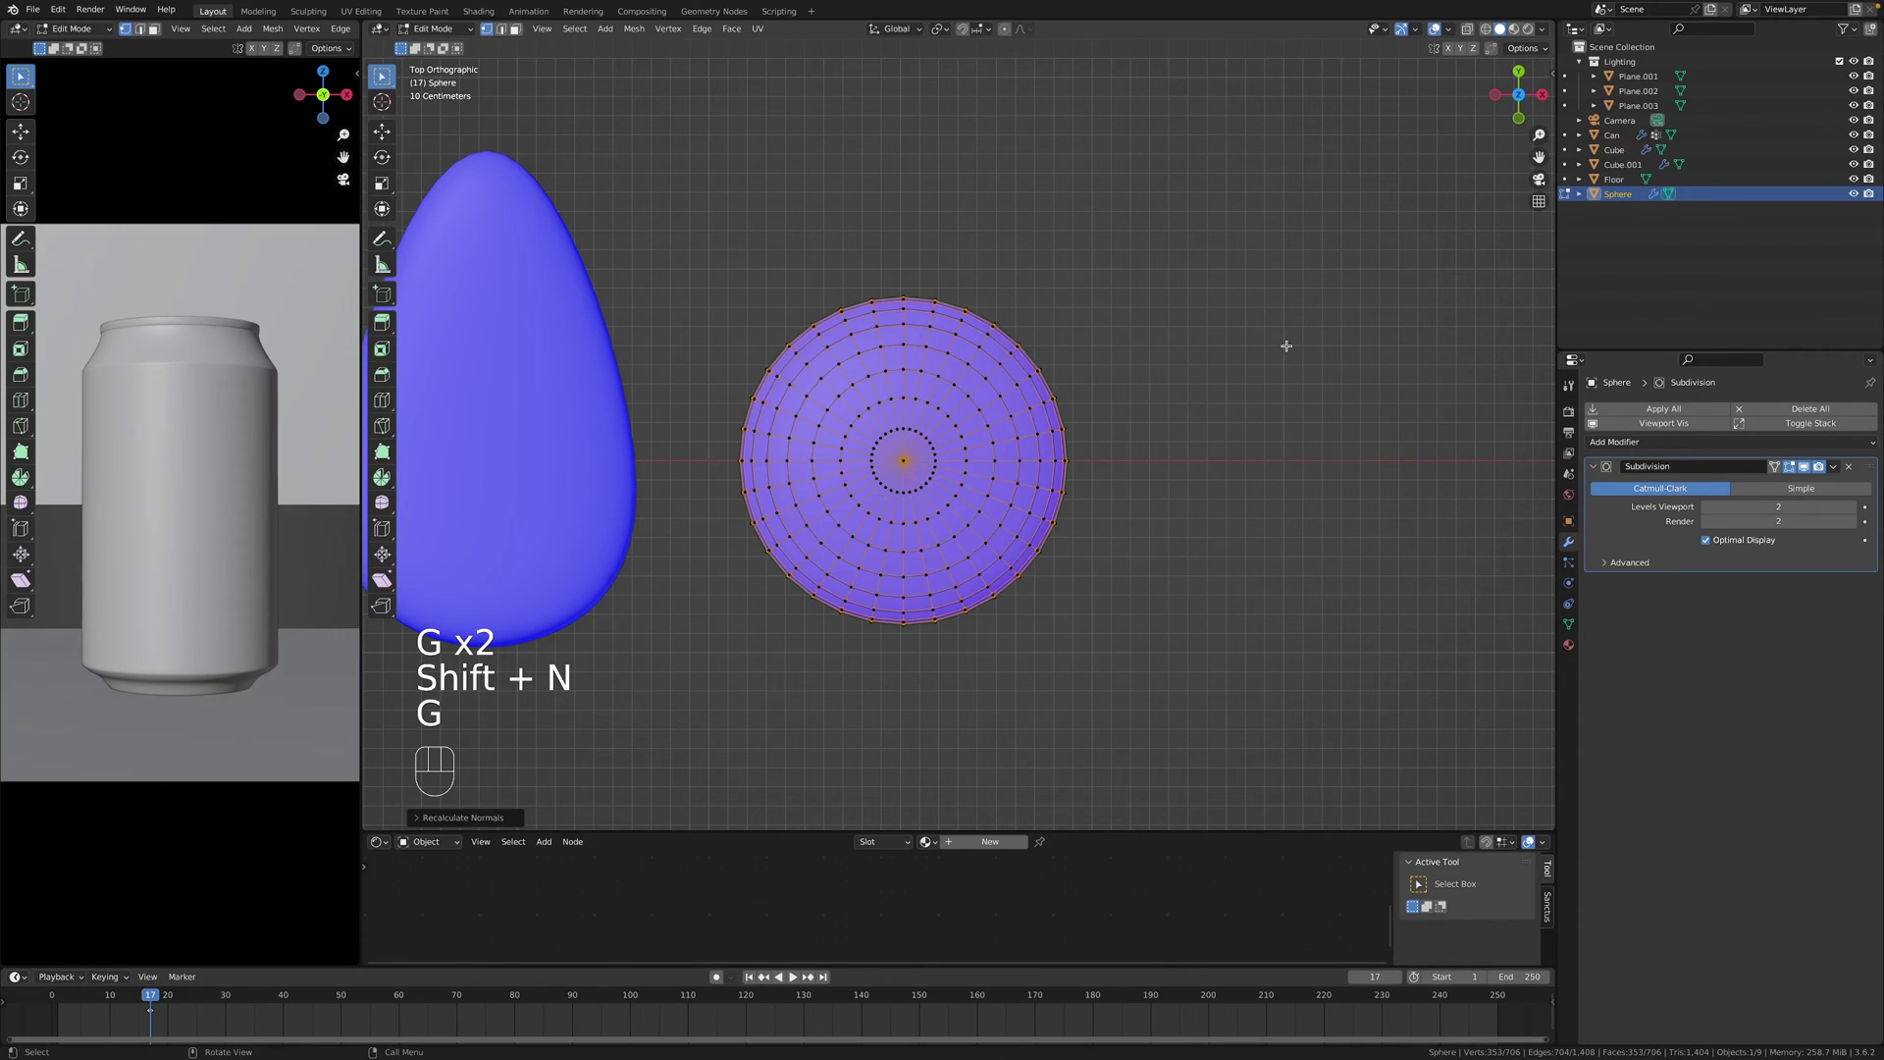
Select all three droplets and move them into a new collection named Droplets.
key("Tab")
left_click_drag(910, 359, 1049, 363)
left_click_drag(996, 372, 987, 308)
key("alt+z")
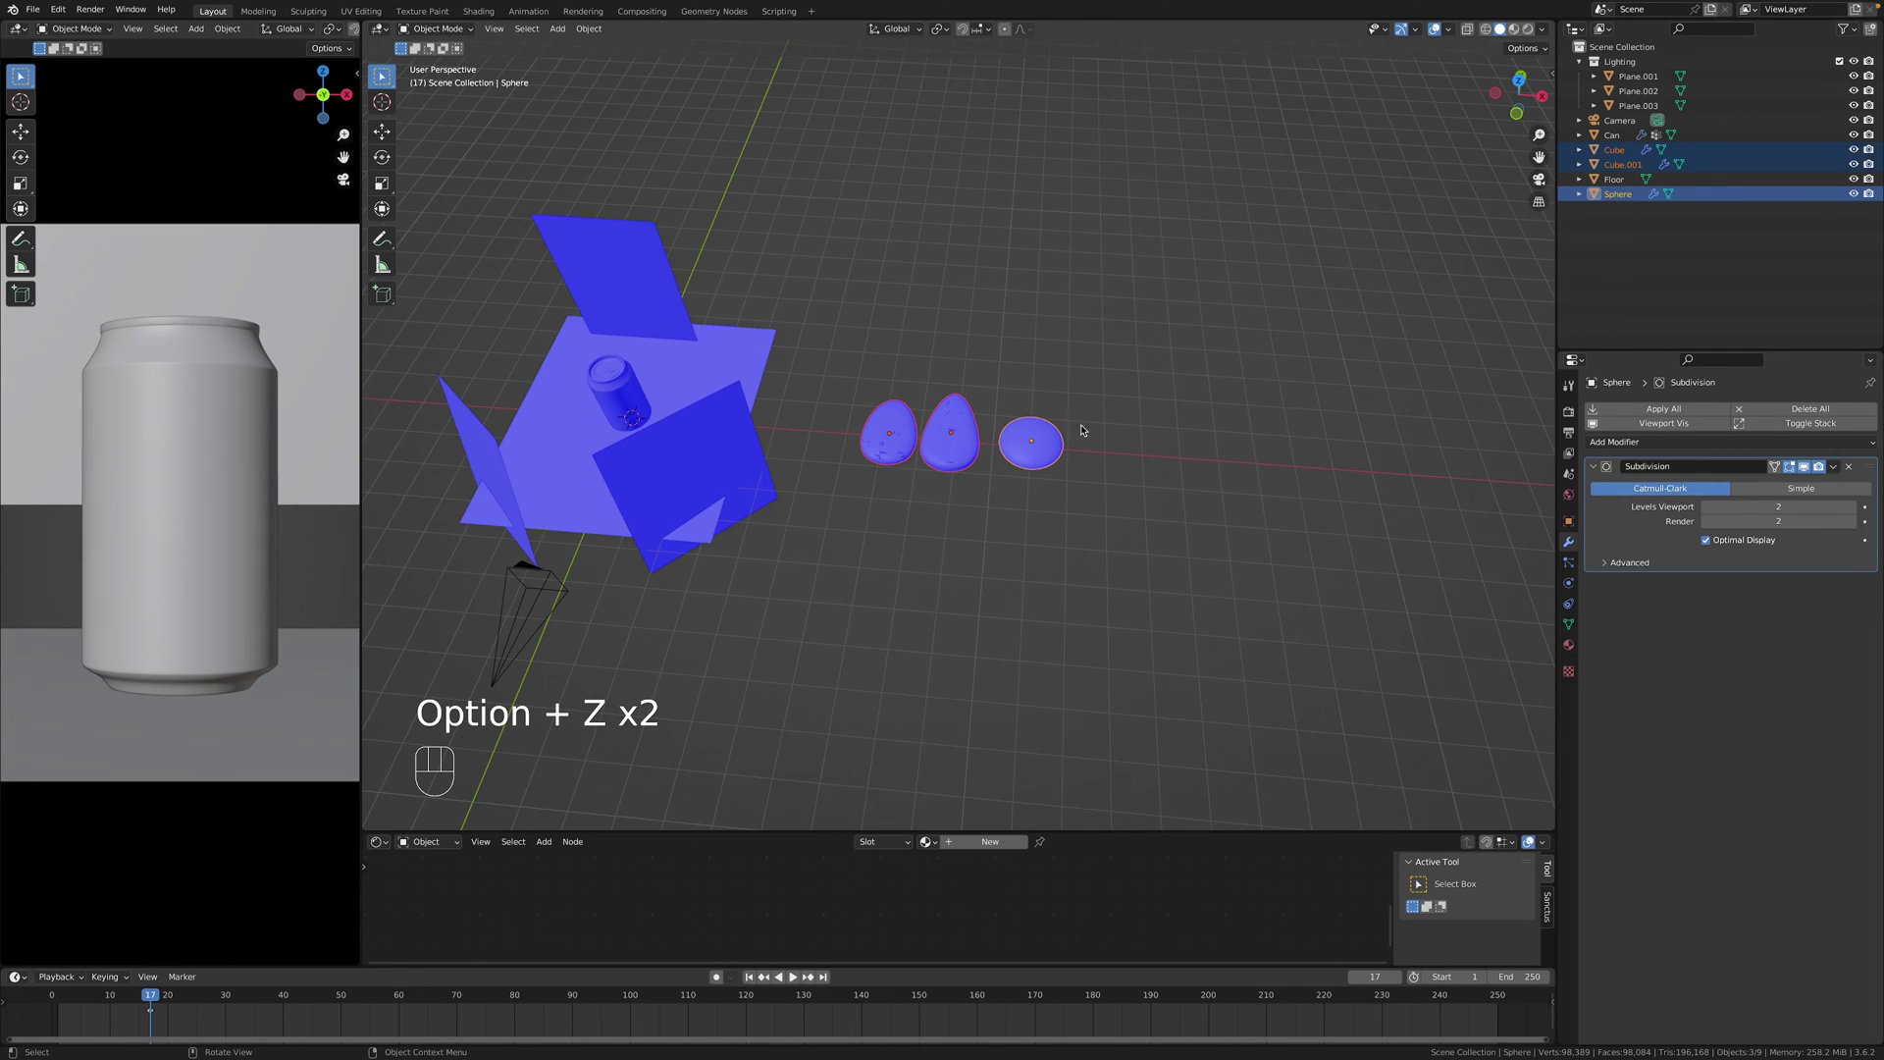
left_click_drag(1190, 440, 1308, 448)
left_click(1259, 451)
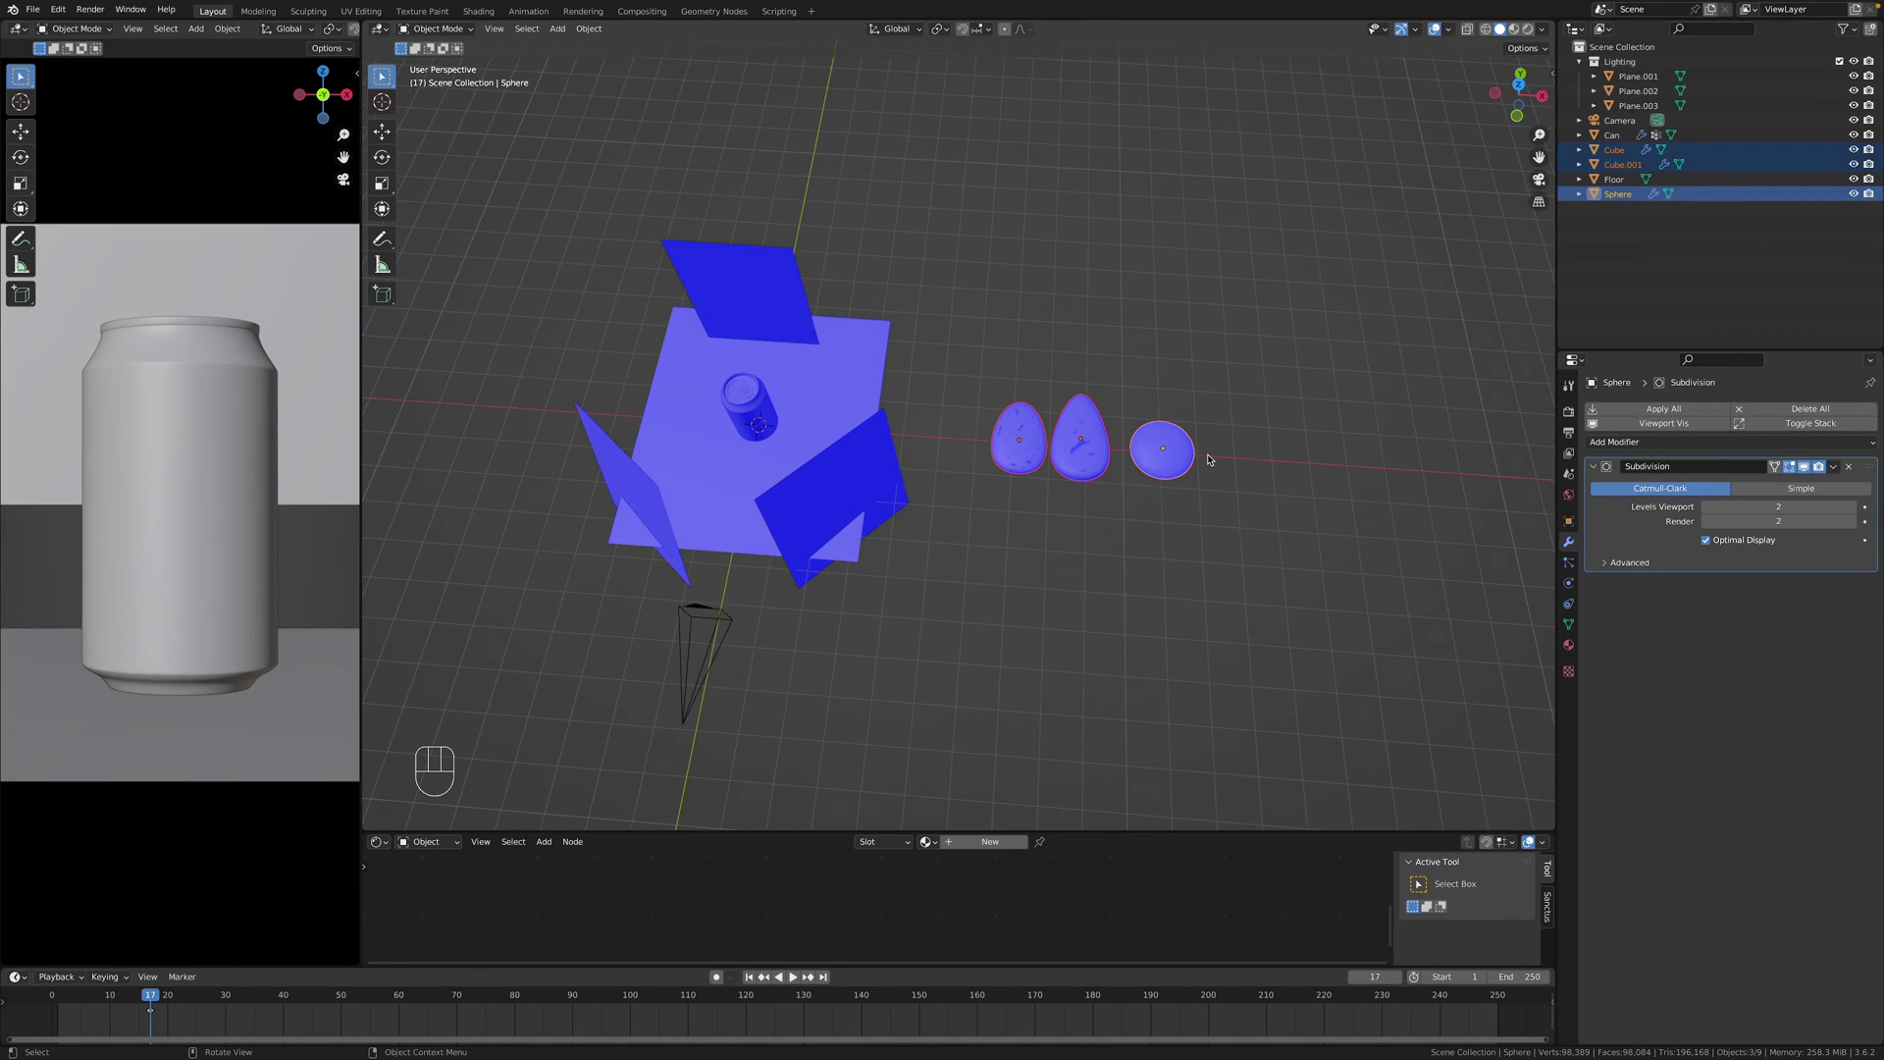
key("m")
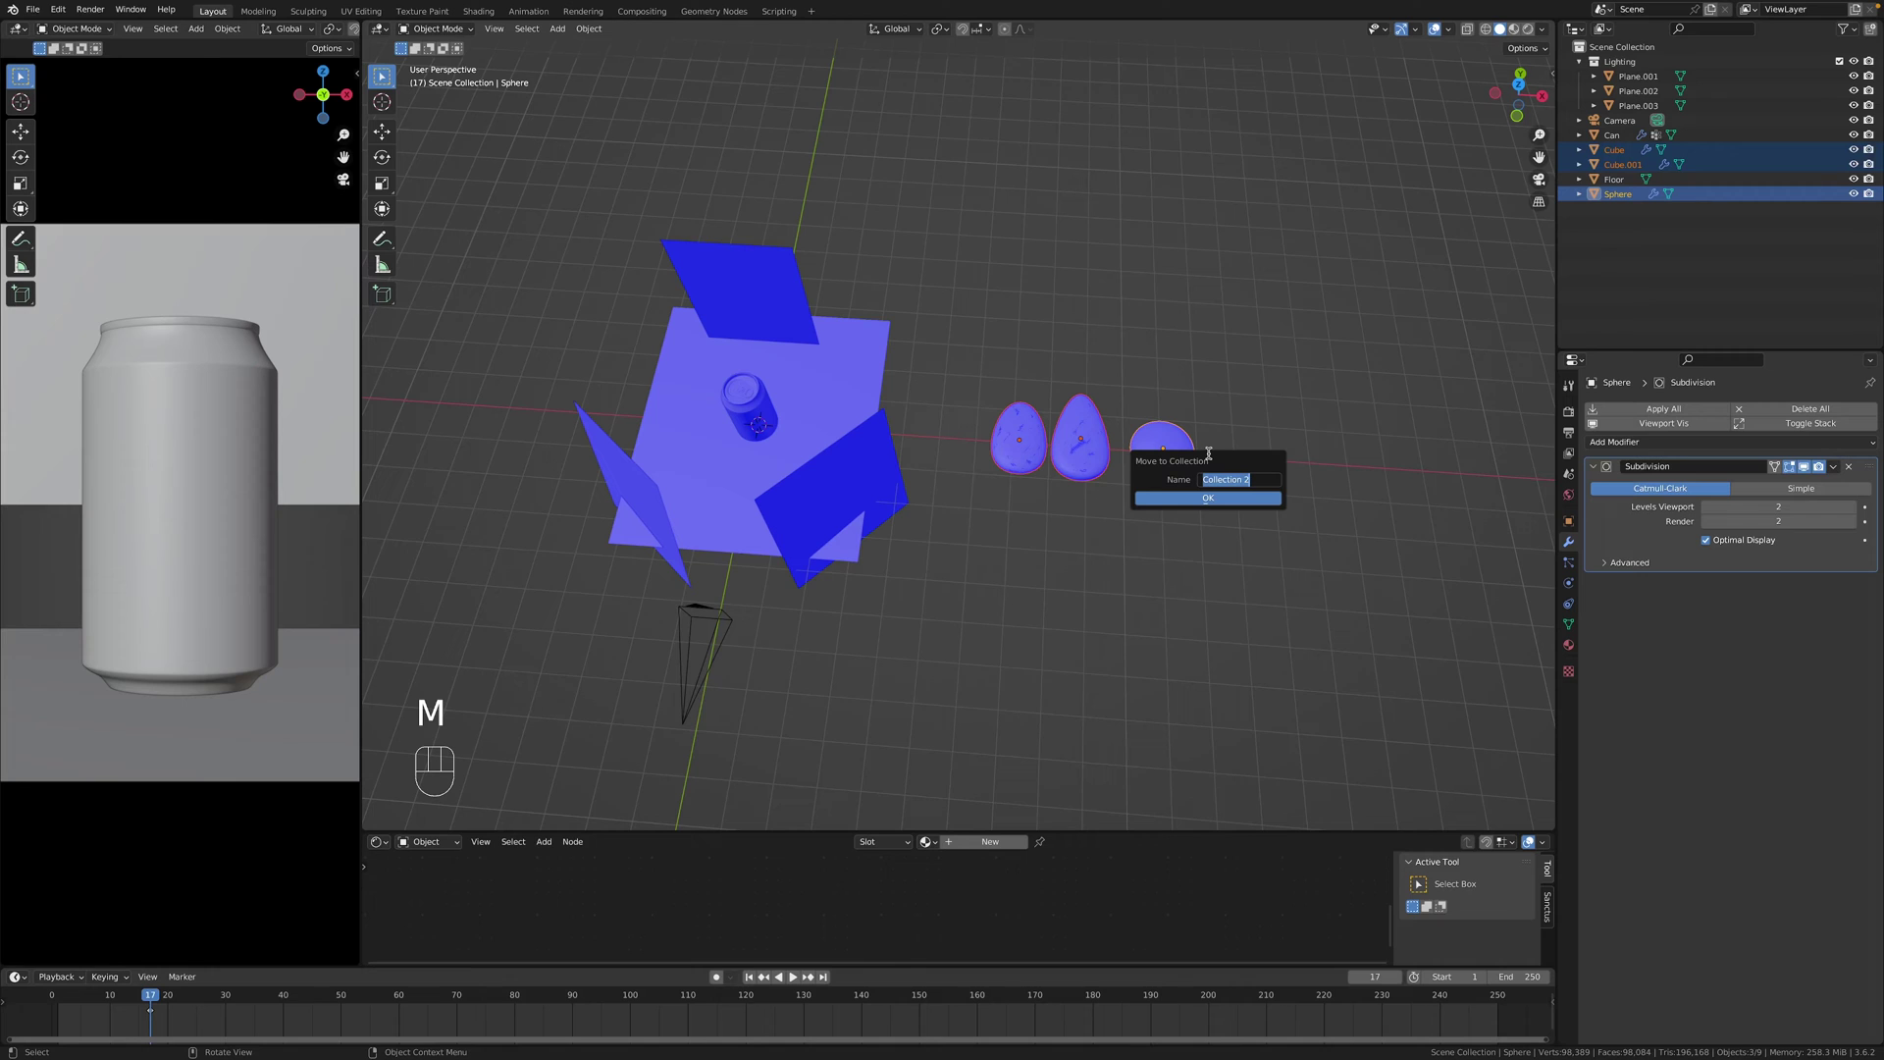
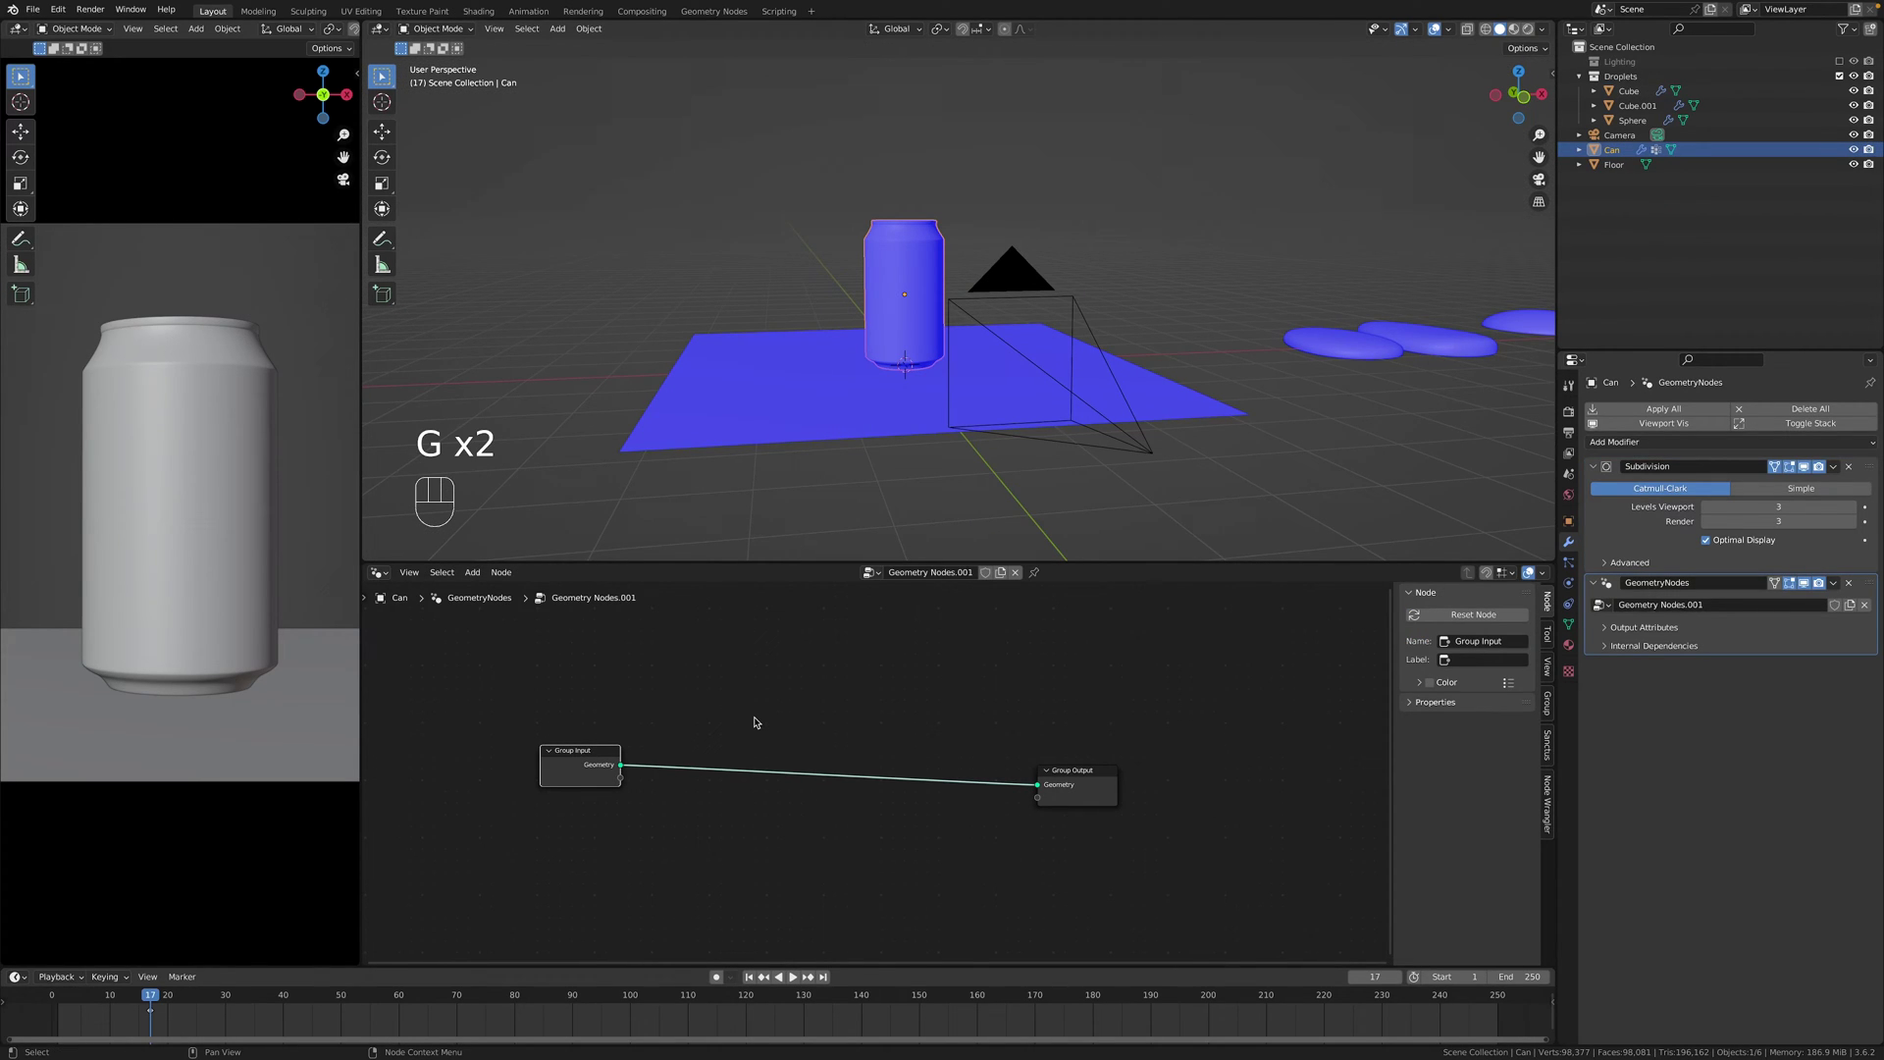
Give the can a Geometry Nodes modifier with a Distribute Points on Faces node.
left_click(769, 712)
key("shift+a")
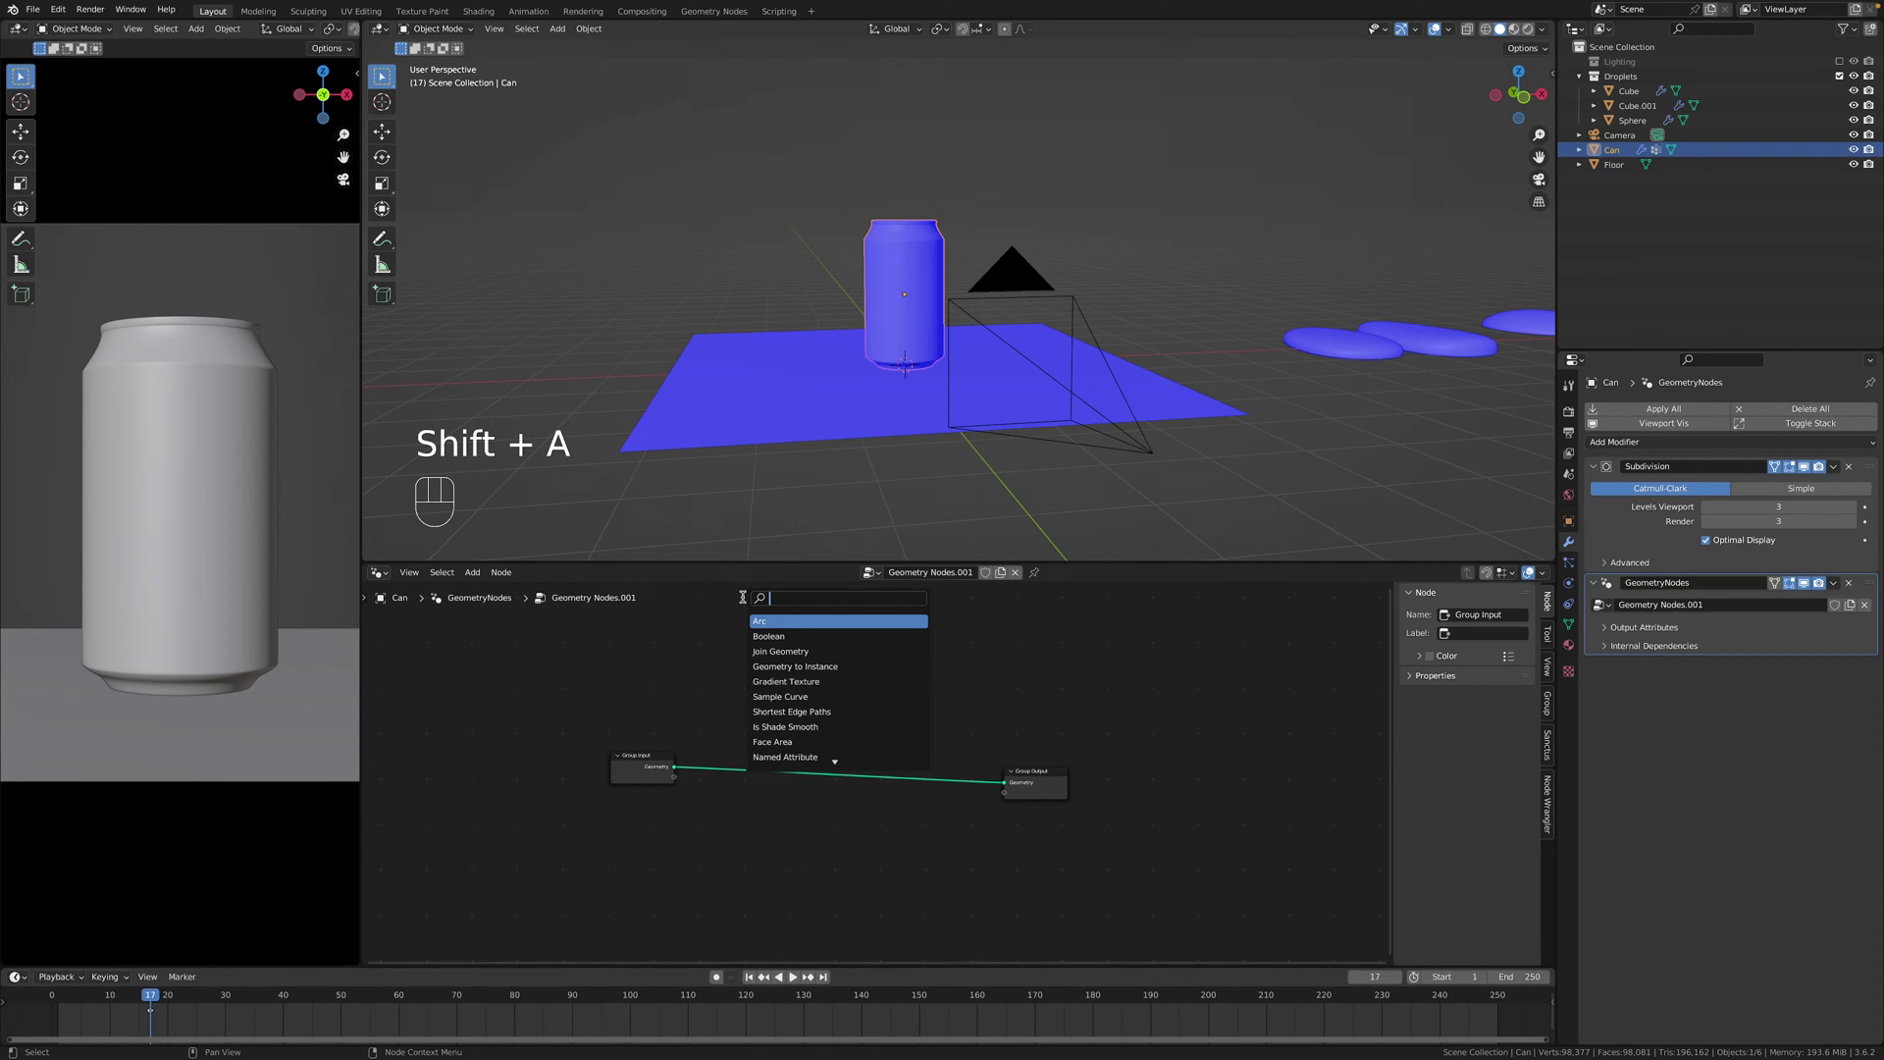
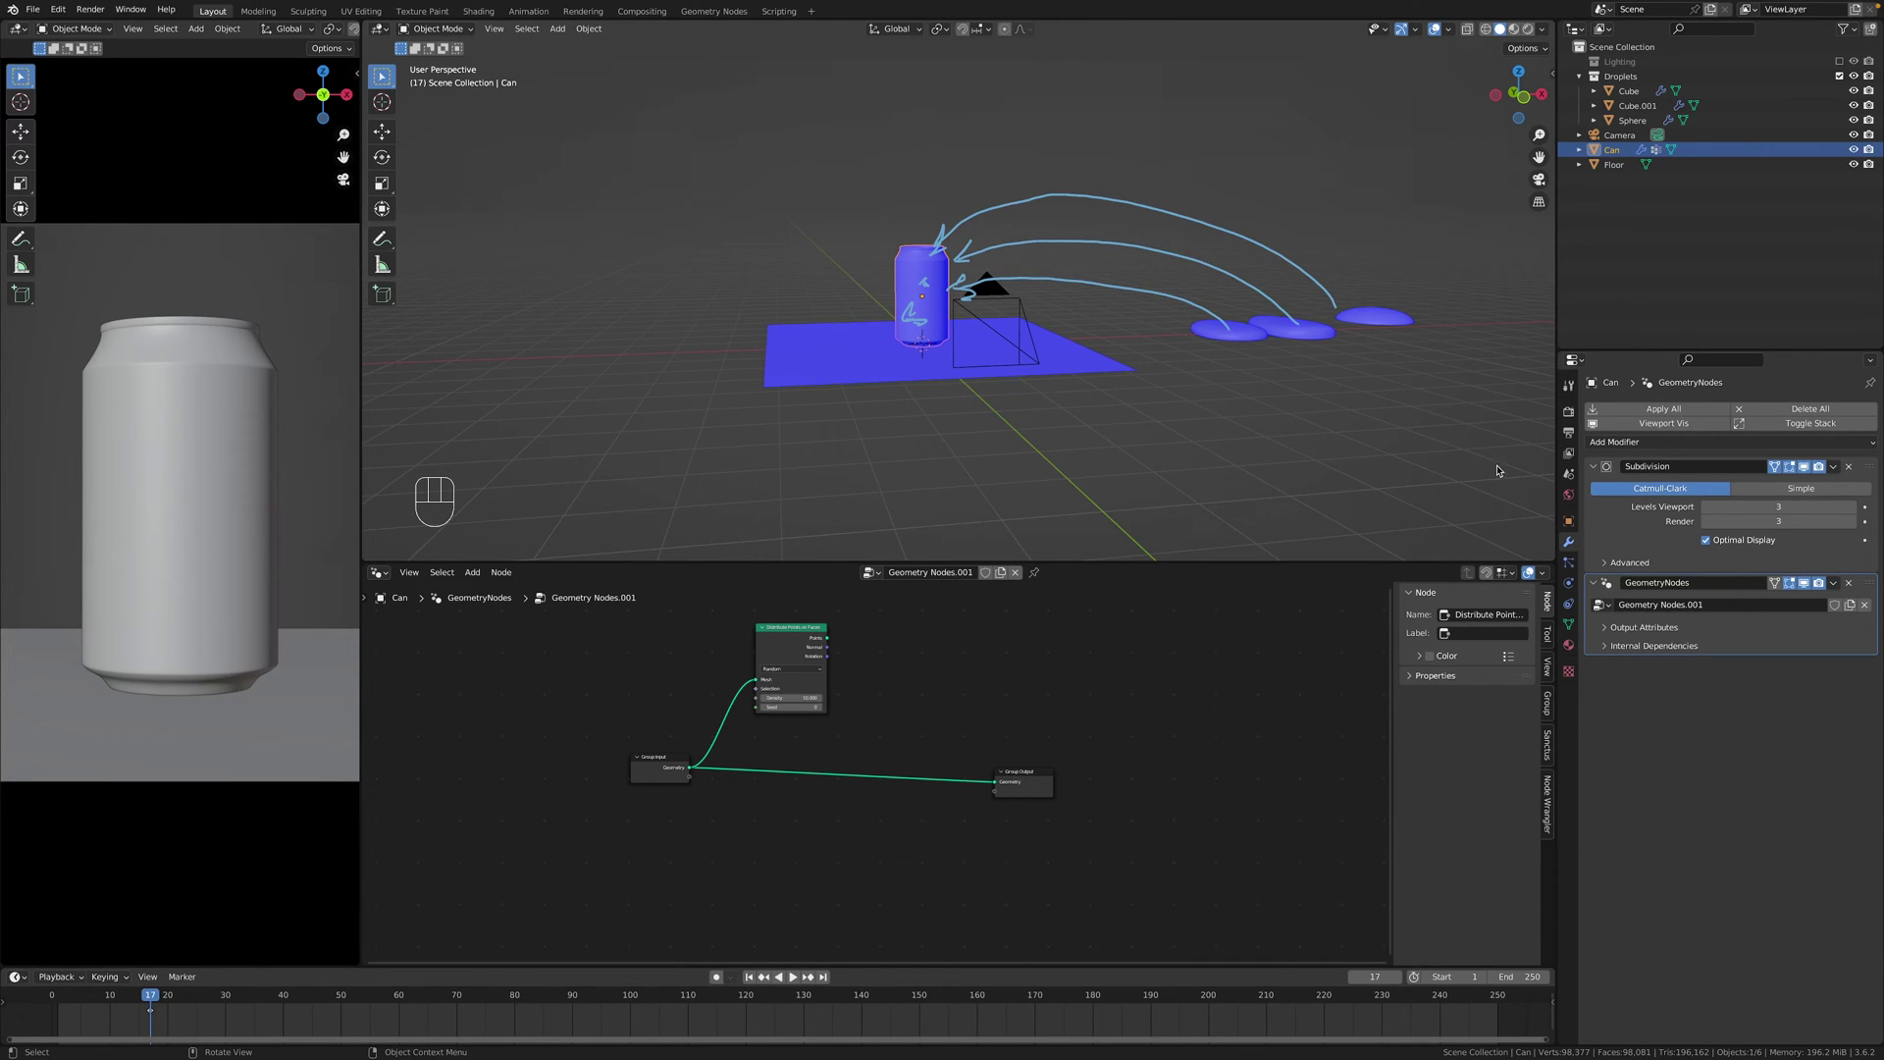
key("d")
left_click(881, 315)
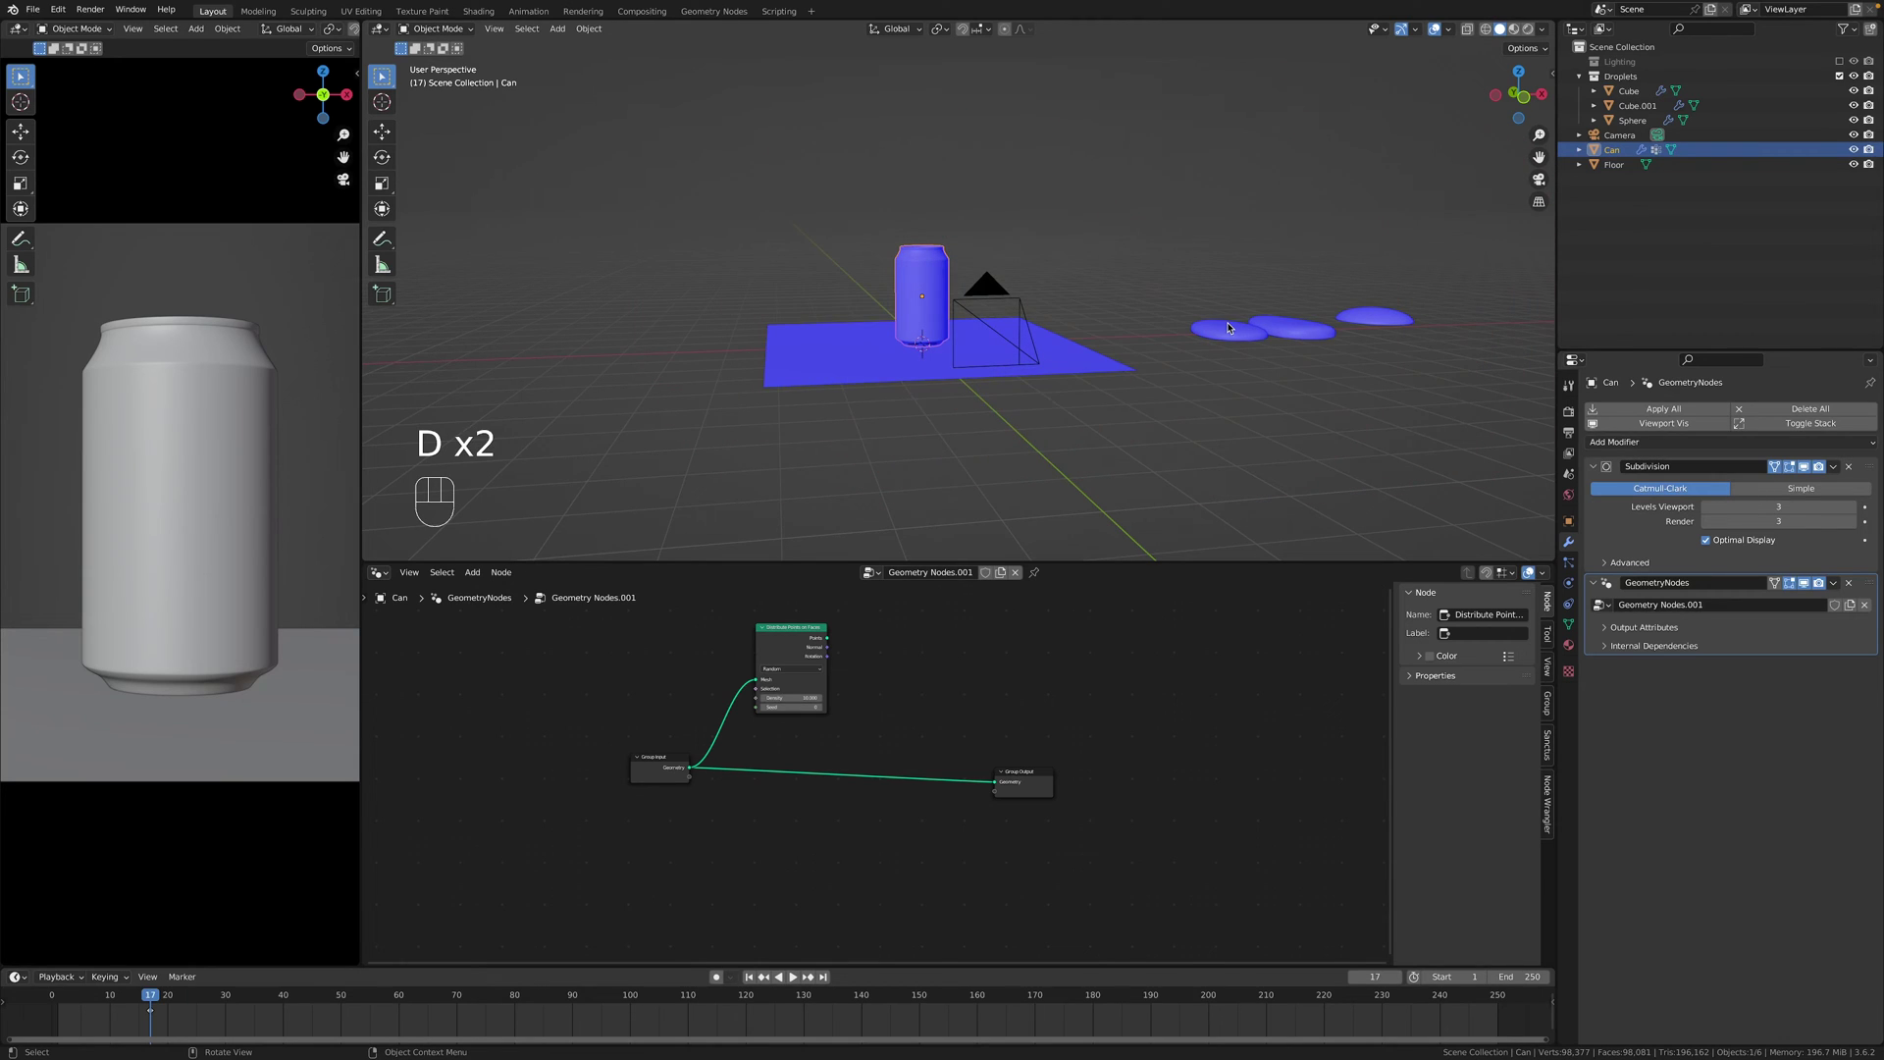
Add Join Geometry before the Group Output and an Instance on Points node in the tree.
key("shift+a")
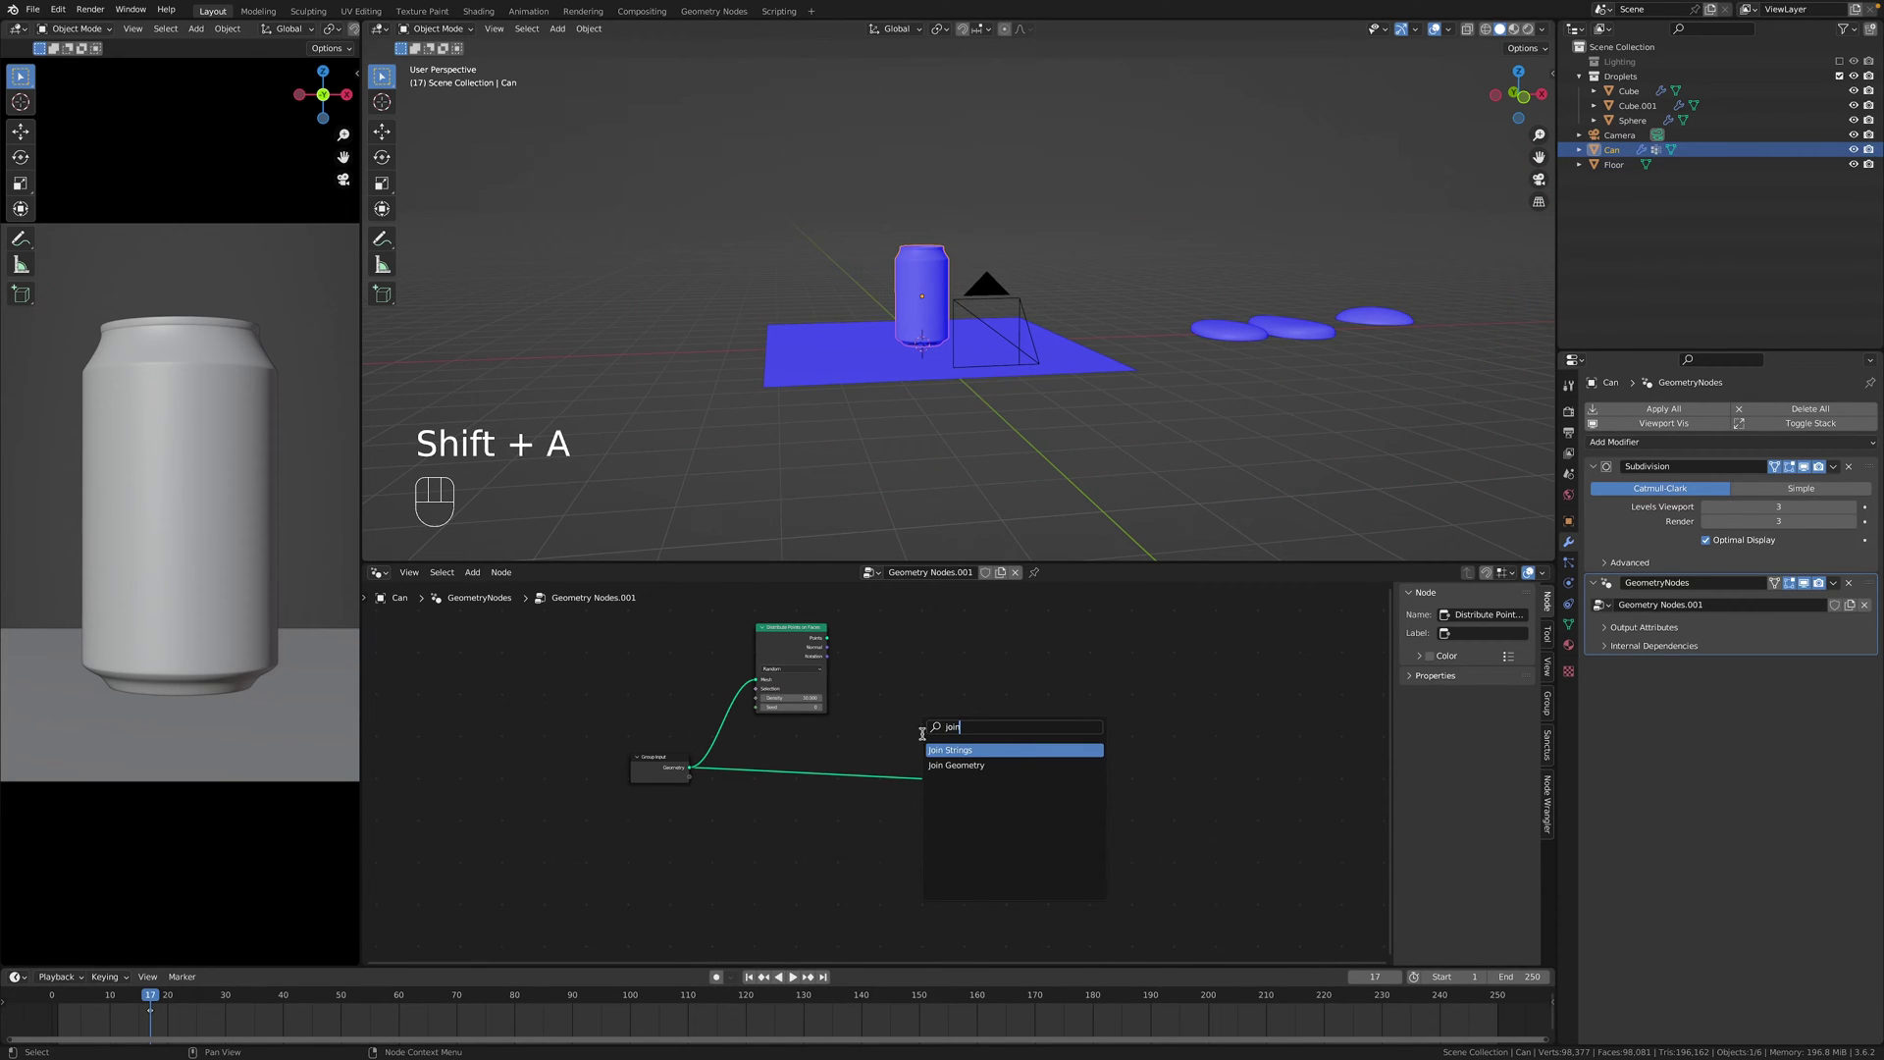
key("g")
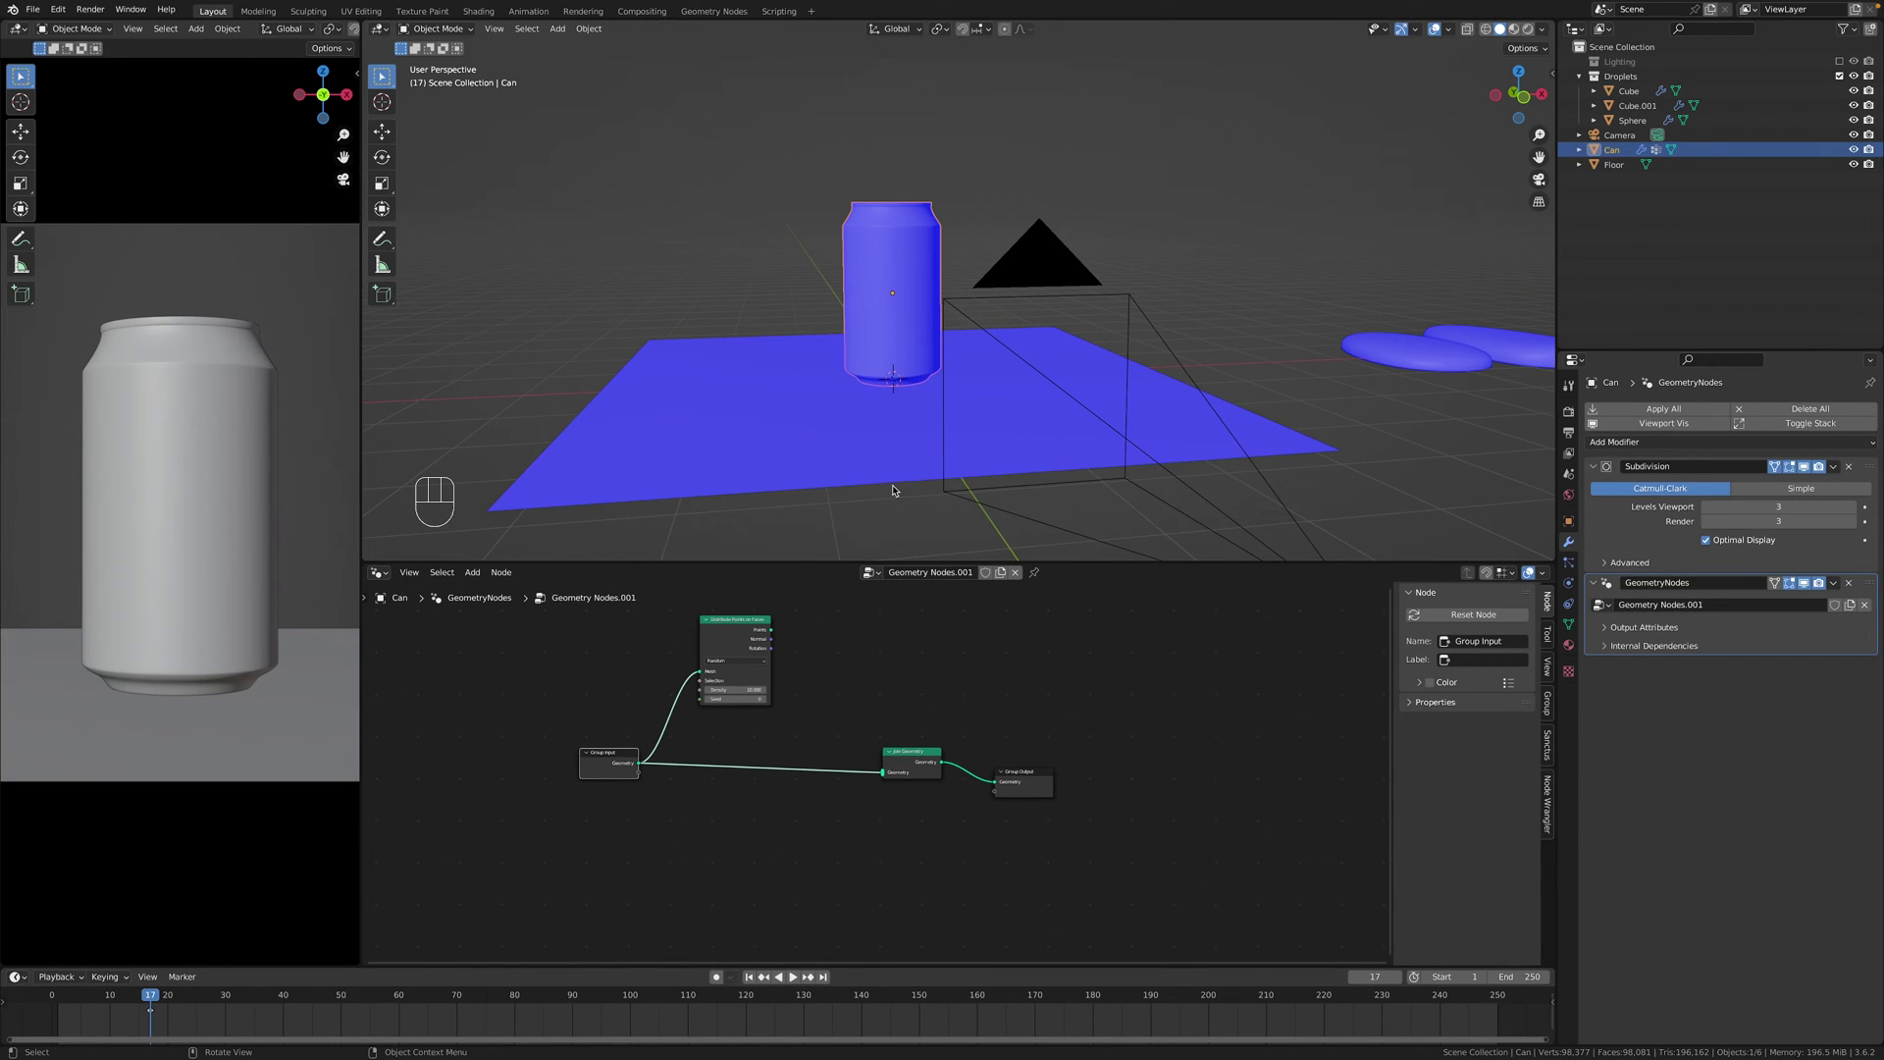
left_click(931, 651)
key("shift+a")
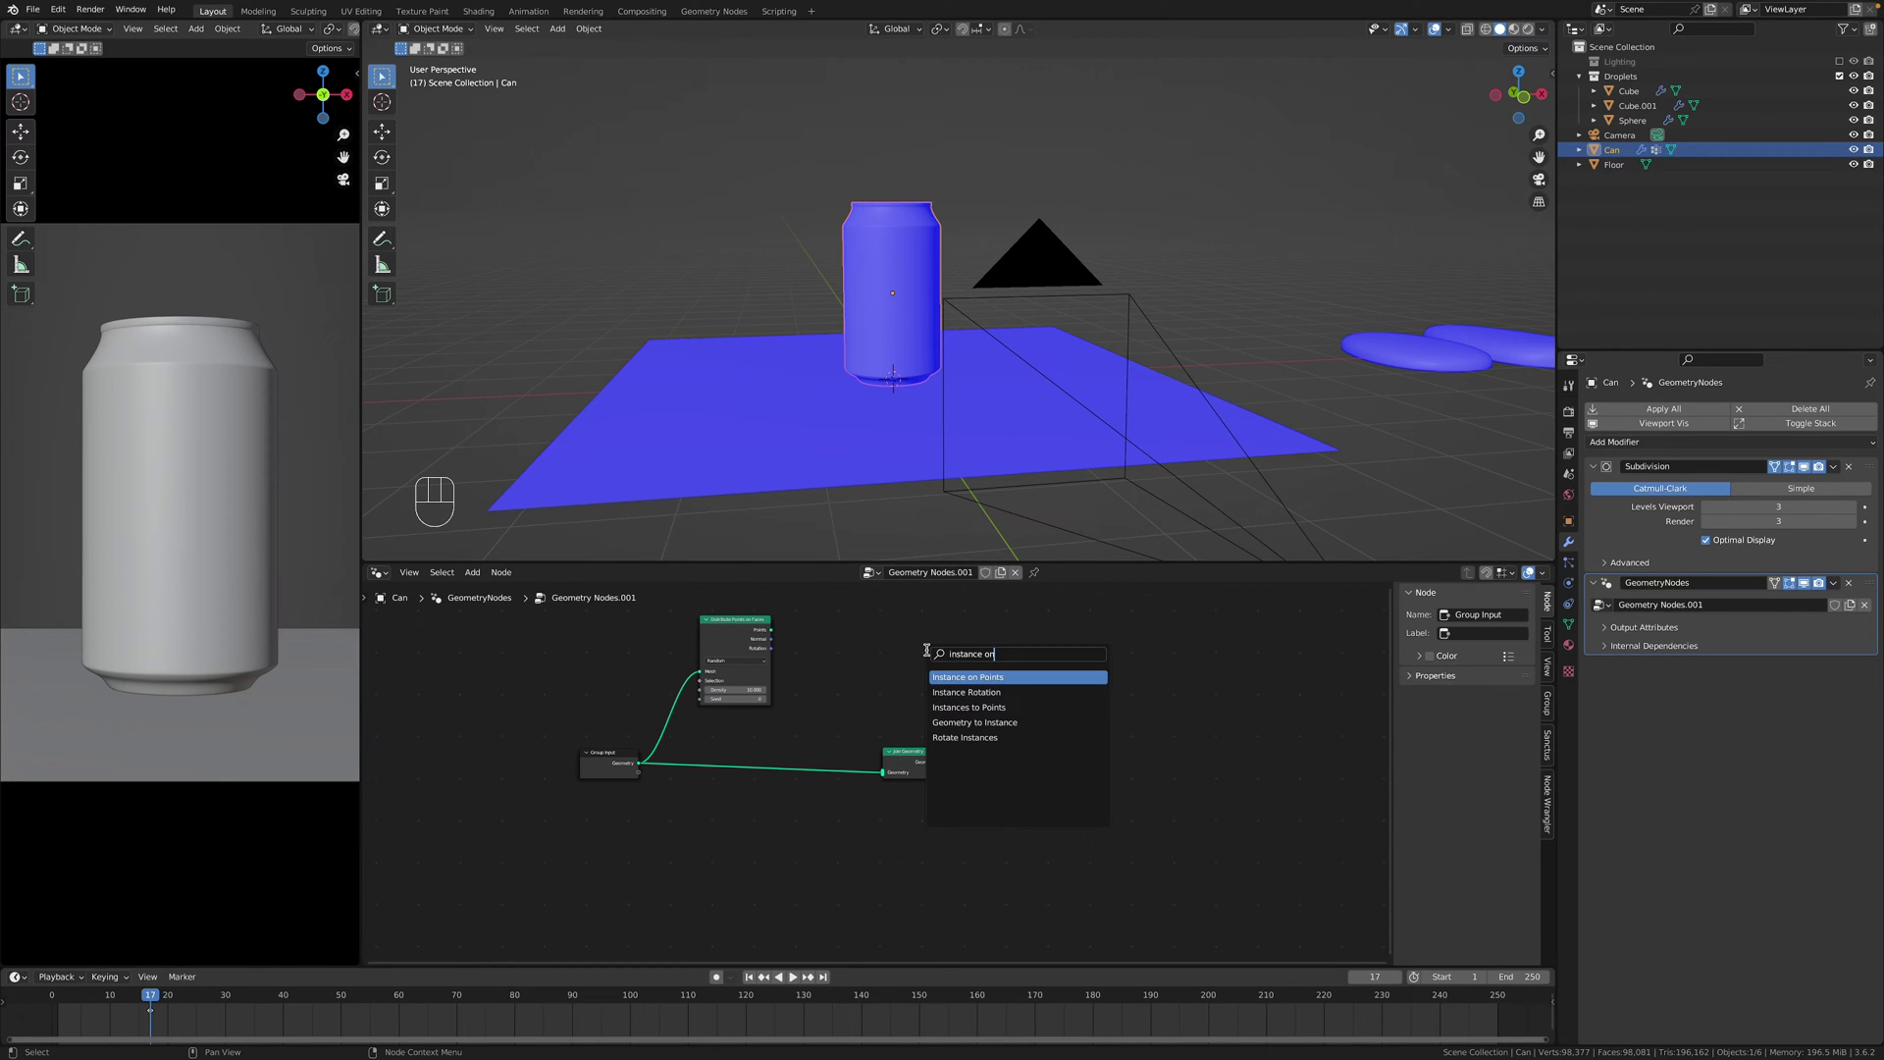
middle_click(973, 701)
left_click(801, 670)
left_click_drag(833, 659, 882, 655)
Wire the instances into Join Geometry alongside the original can mesh.
left_click(920, 772)
key("g")
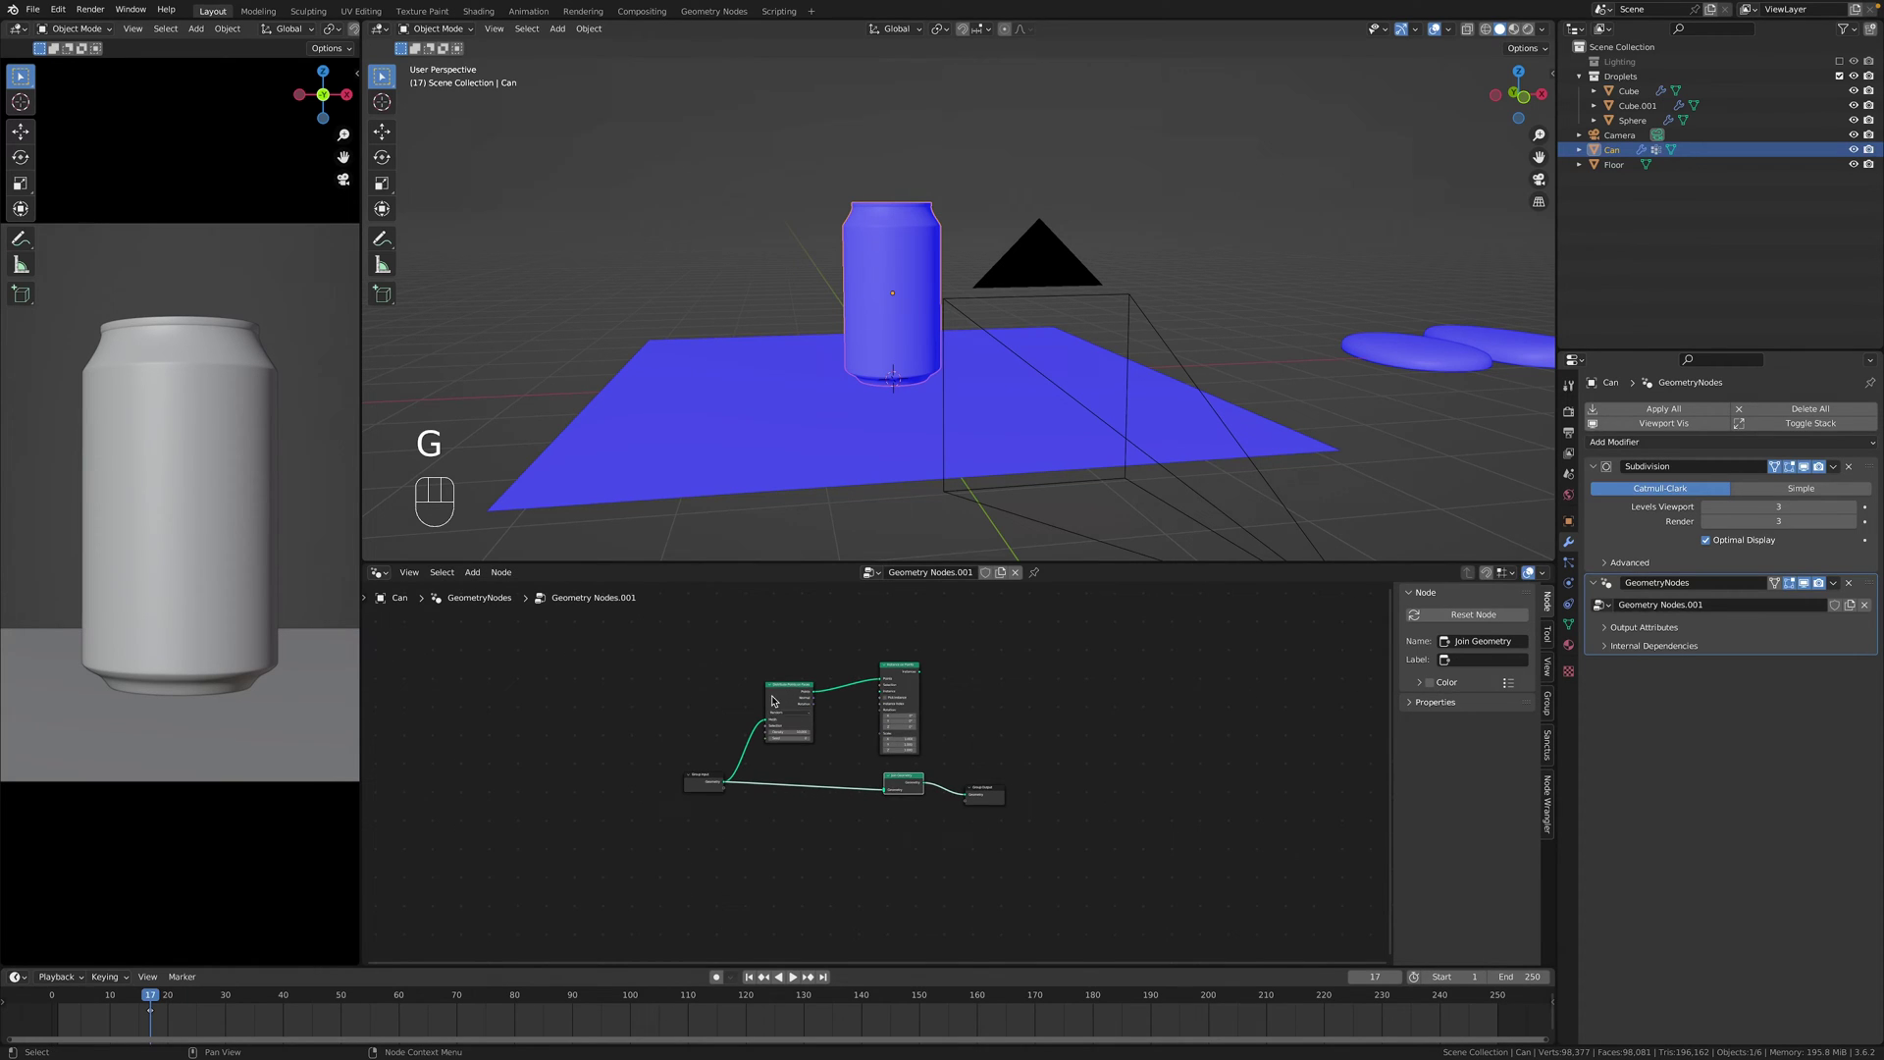
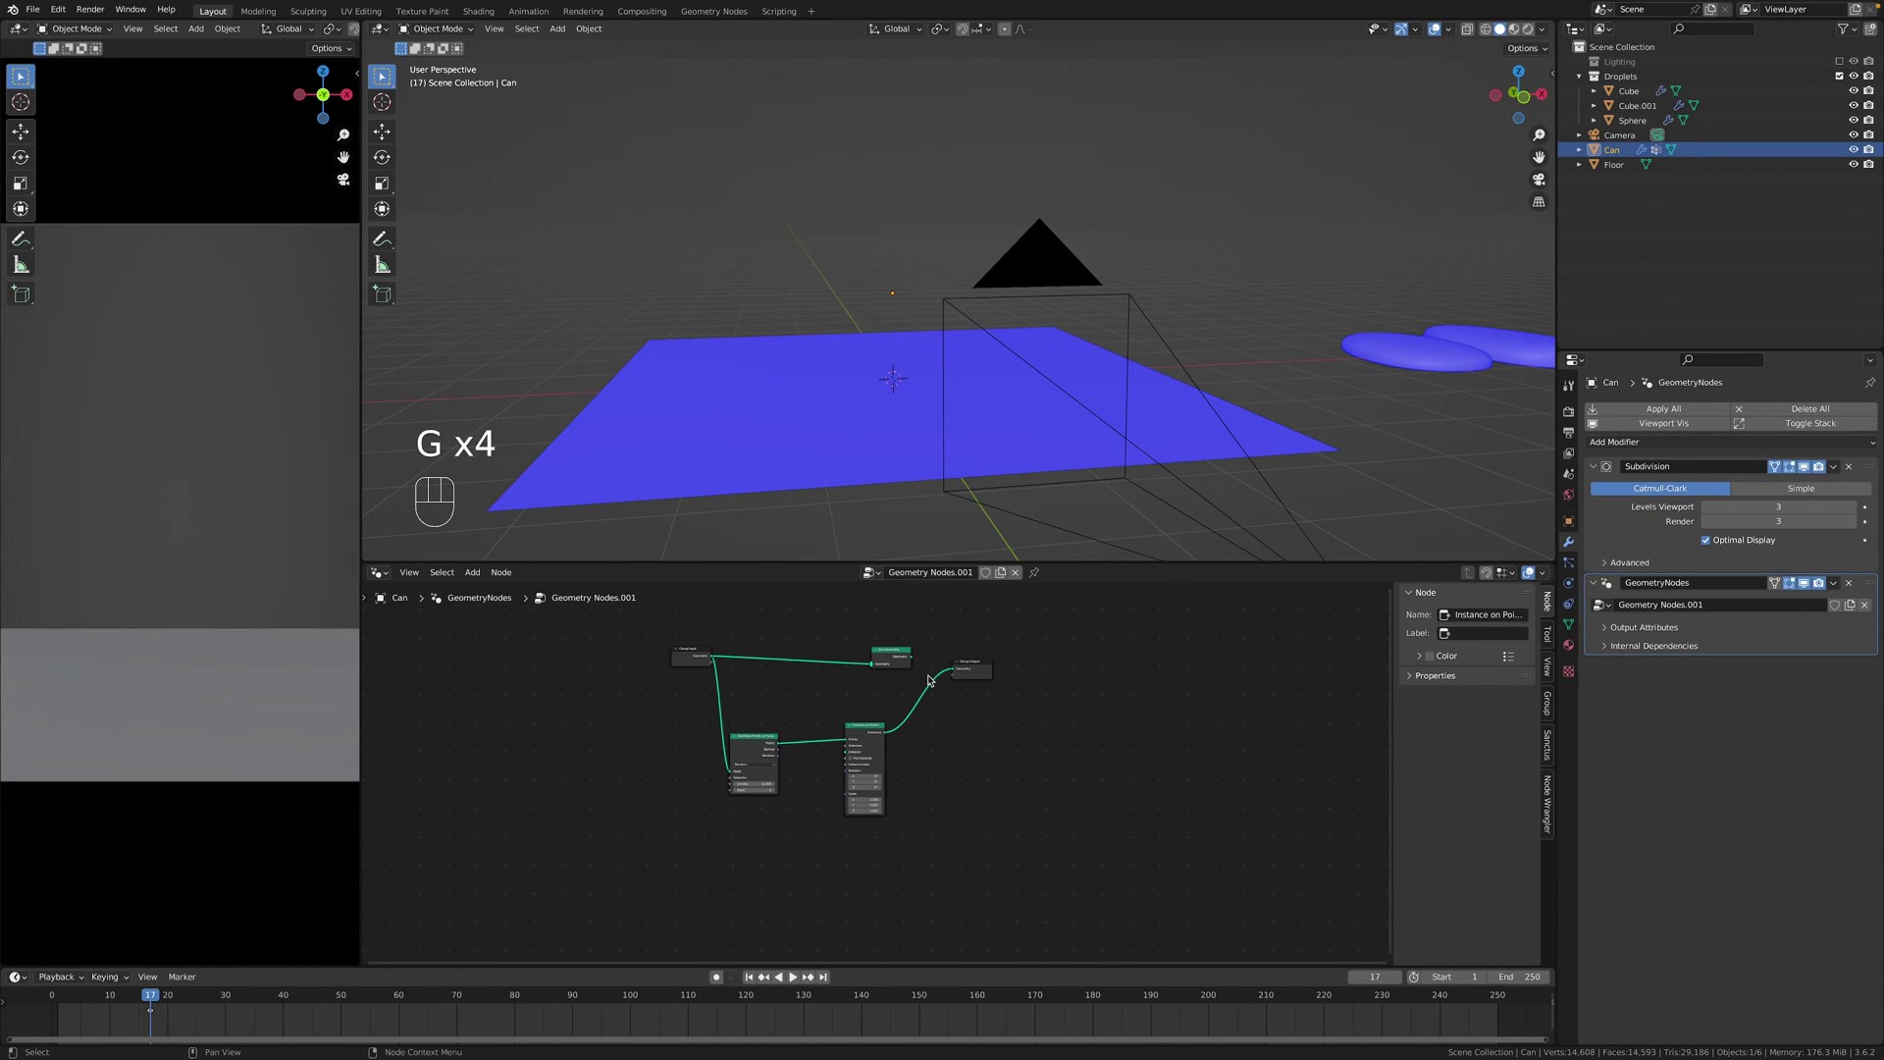
double_click(887, 733)
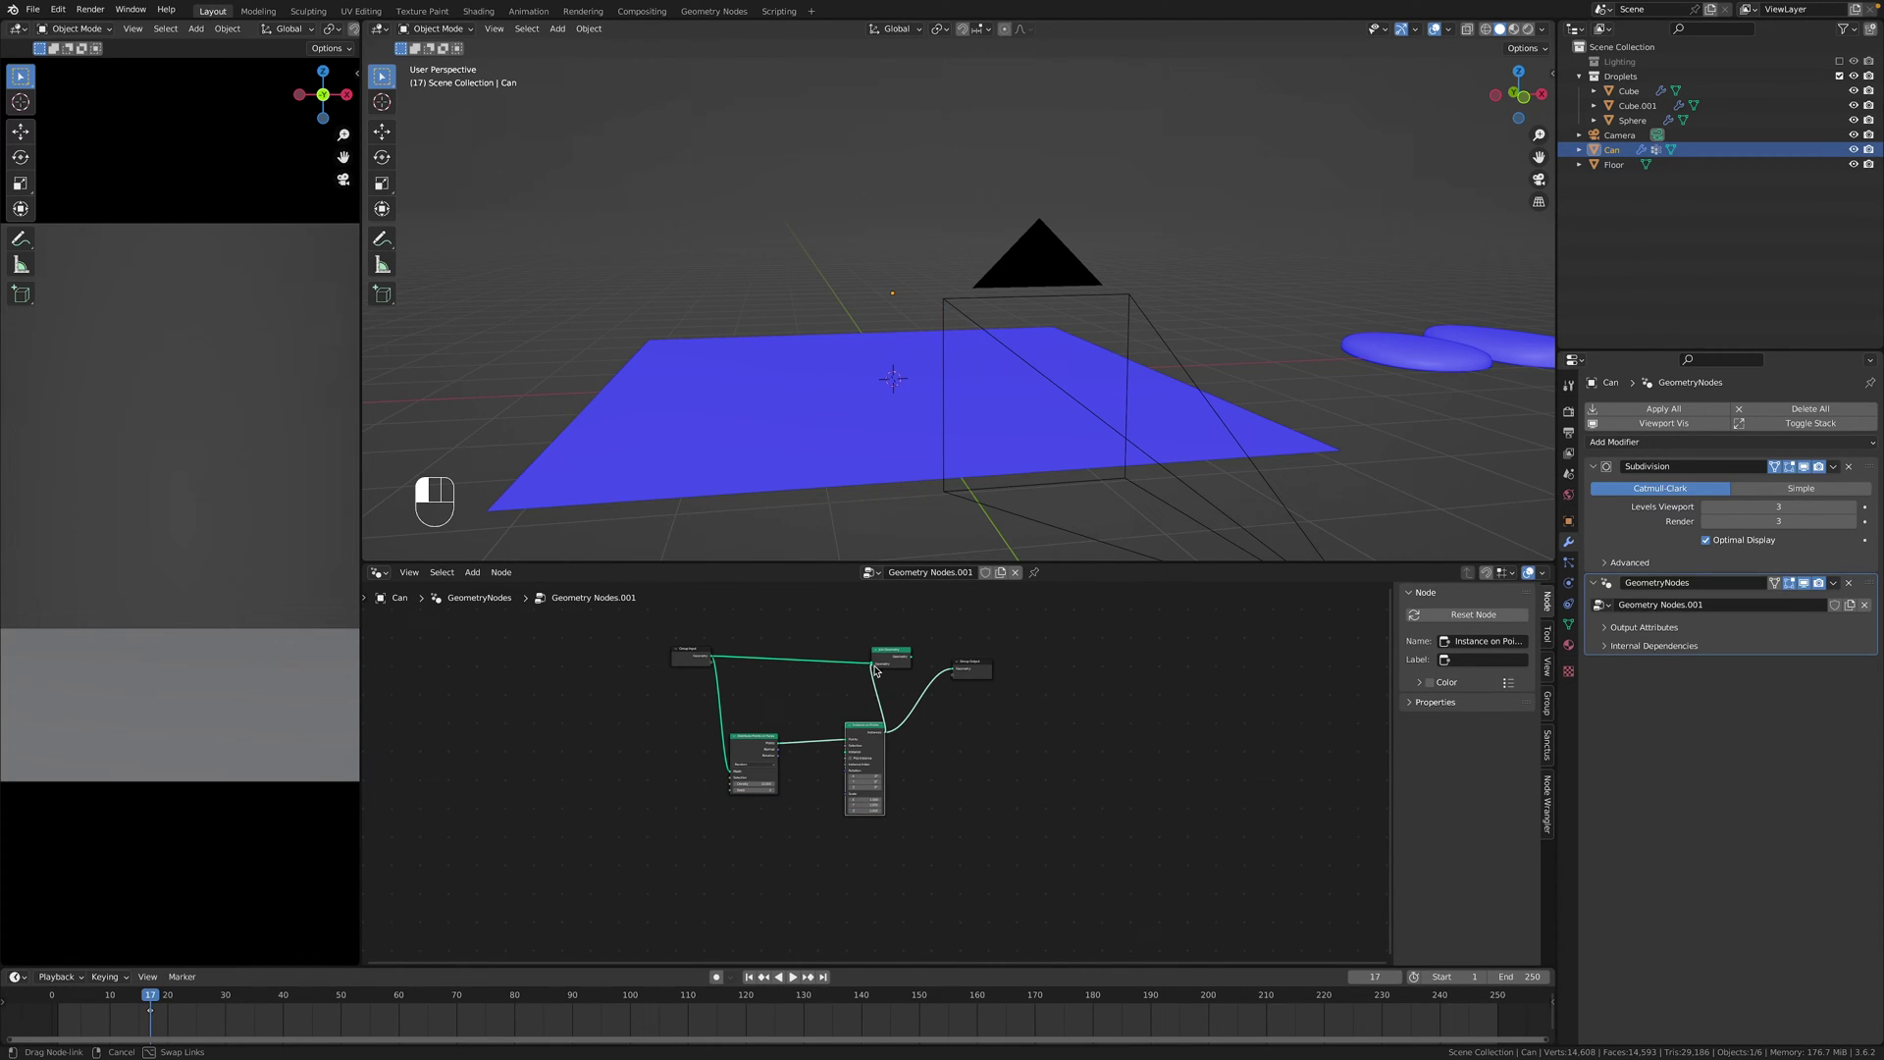
left_click(916, 656)
left_click(951, 665)
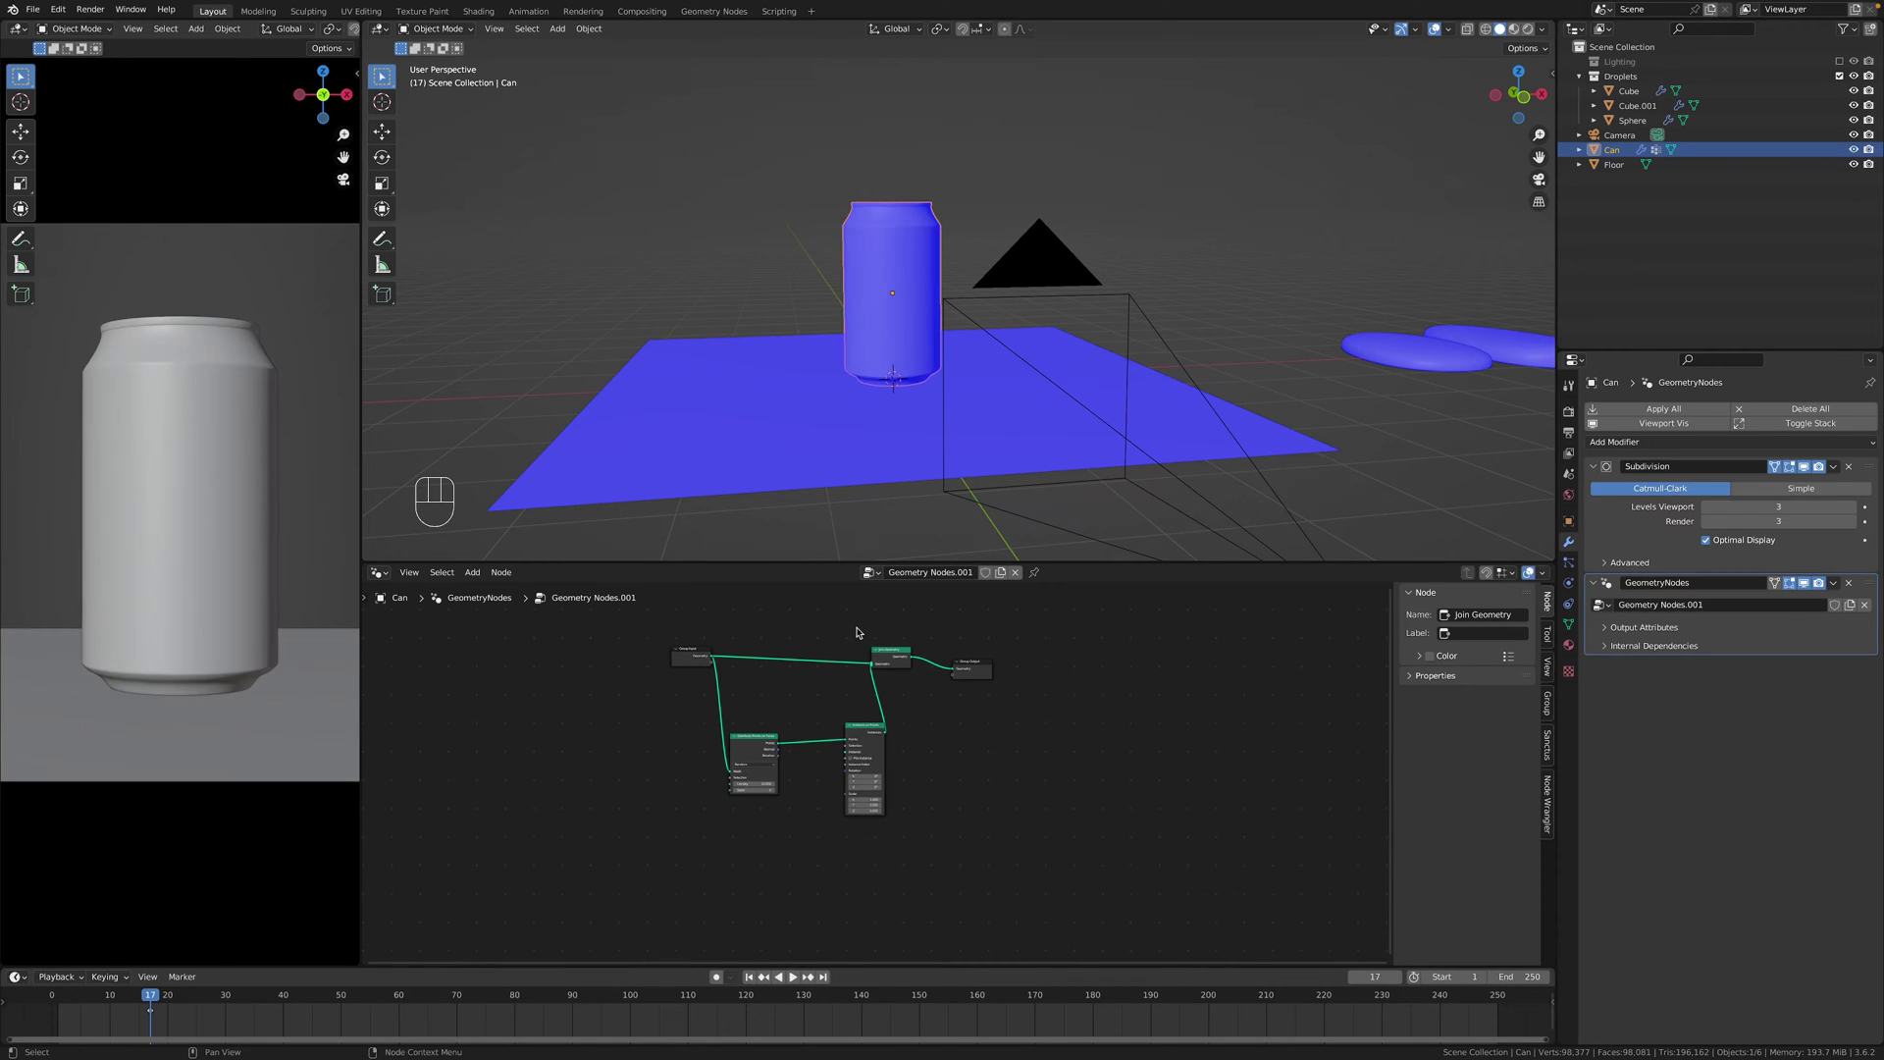
Feed a Collection Info node set to Droplets into Instance on Points.
left_click_drag(965, 660, 1017, 672)
key("g")
left_click(978, 720)
key("g")
left_click(1597, 80)
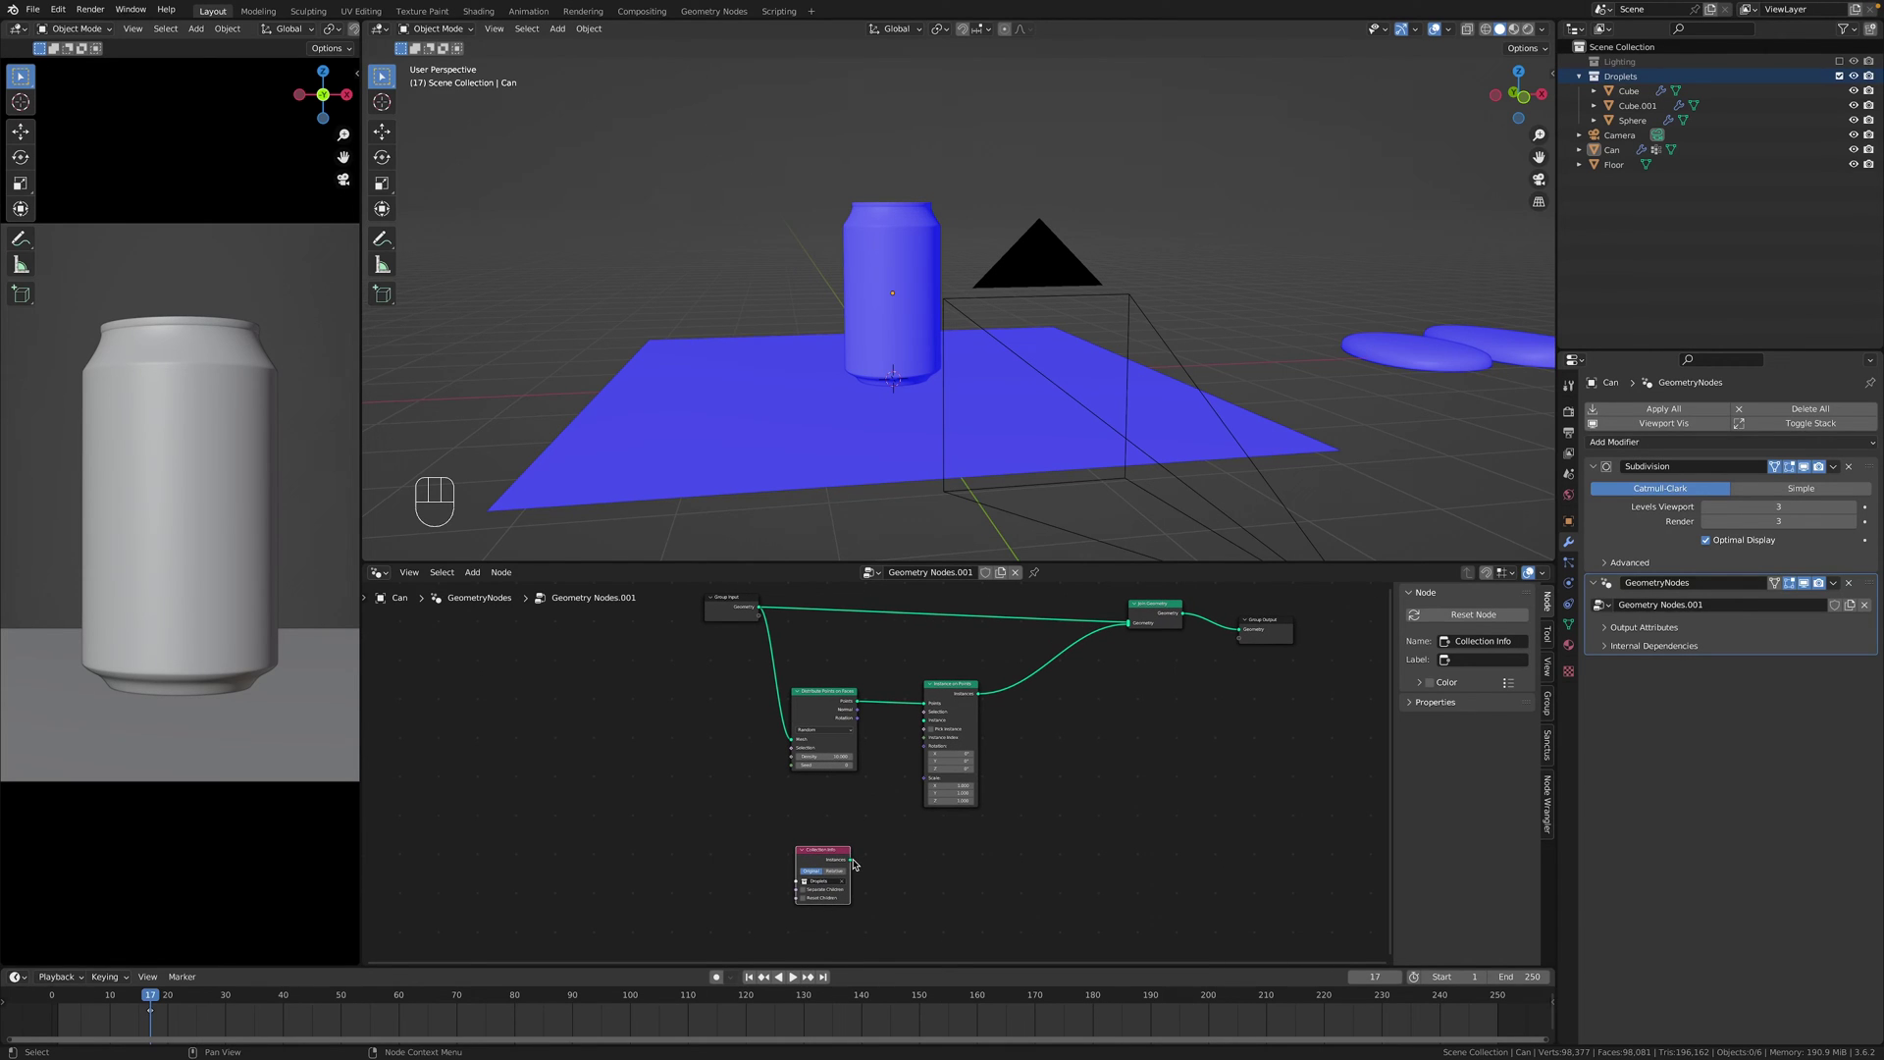
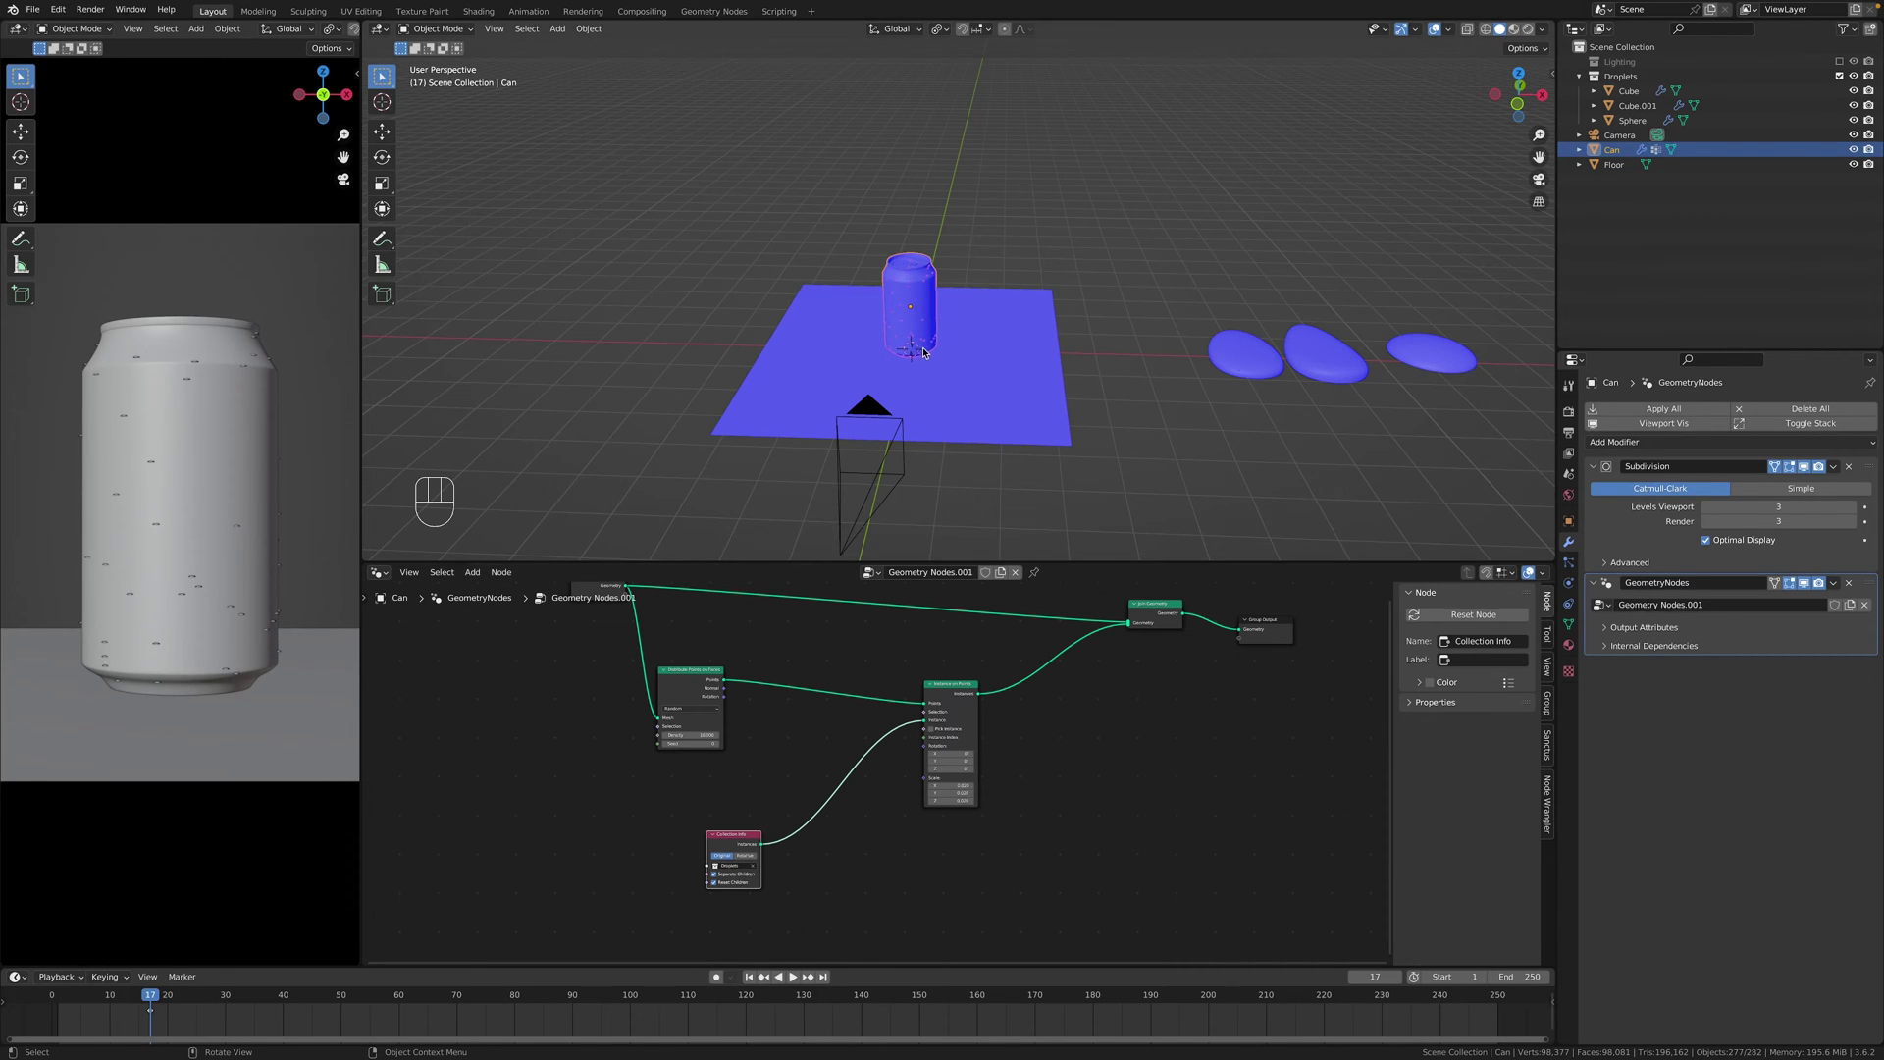
Orbit and zoom around the can to inspect the dense droplet coverage.
middle_click(928, 360)
left_click_drag(947, 388, 956, 724)
left_click_drag(954, 729, 1022, 448)
left_click_drag(1011, 425, 992, 395)
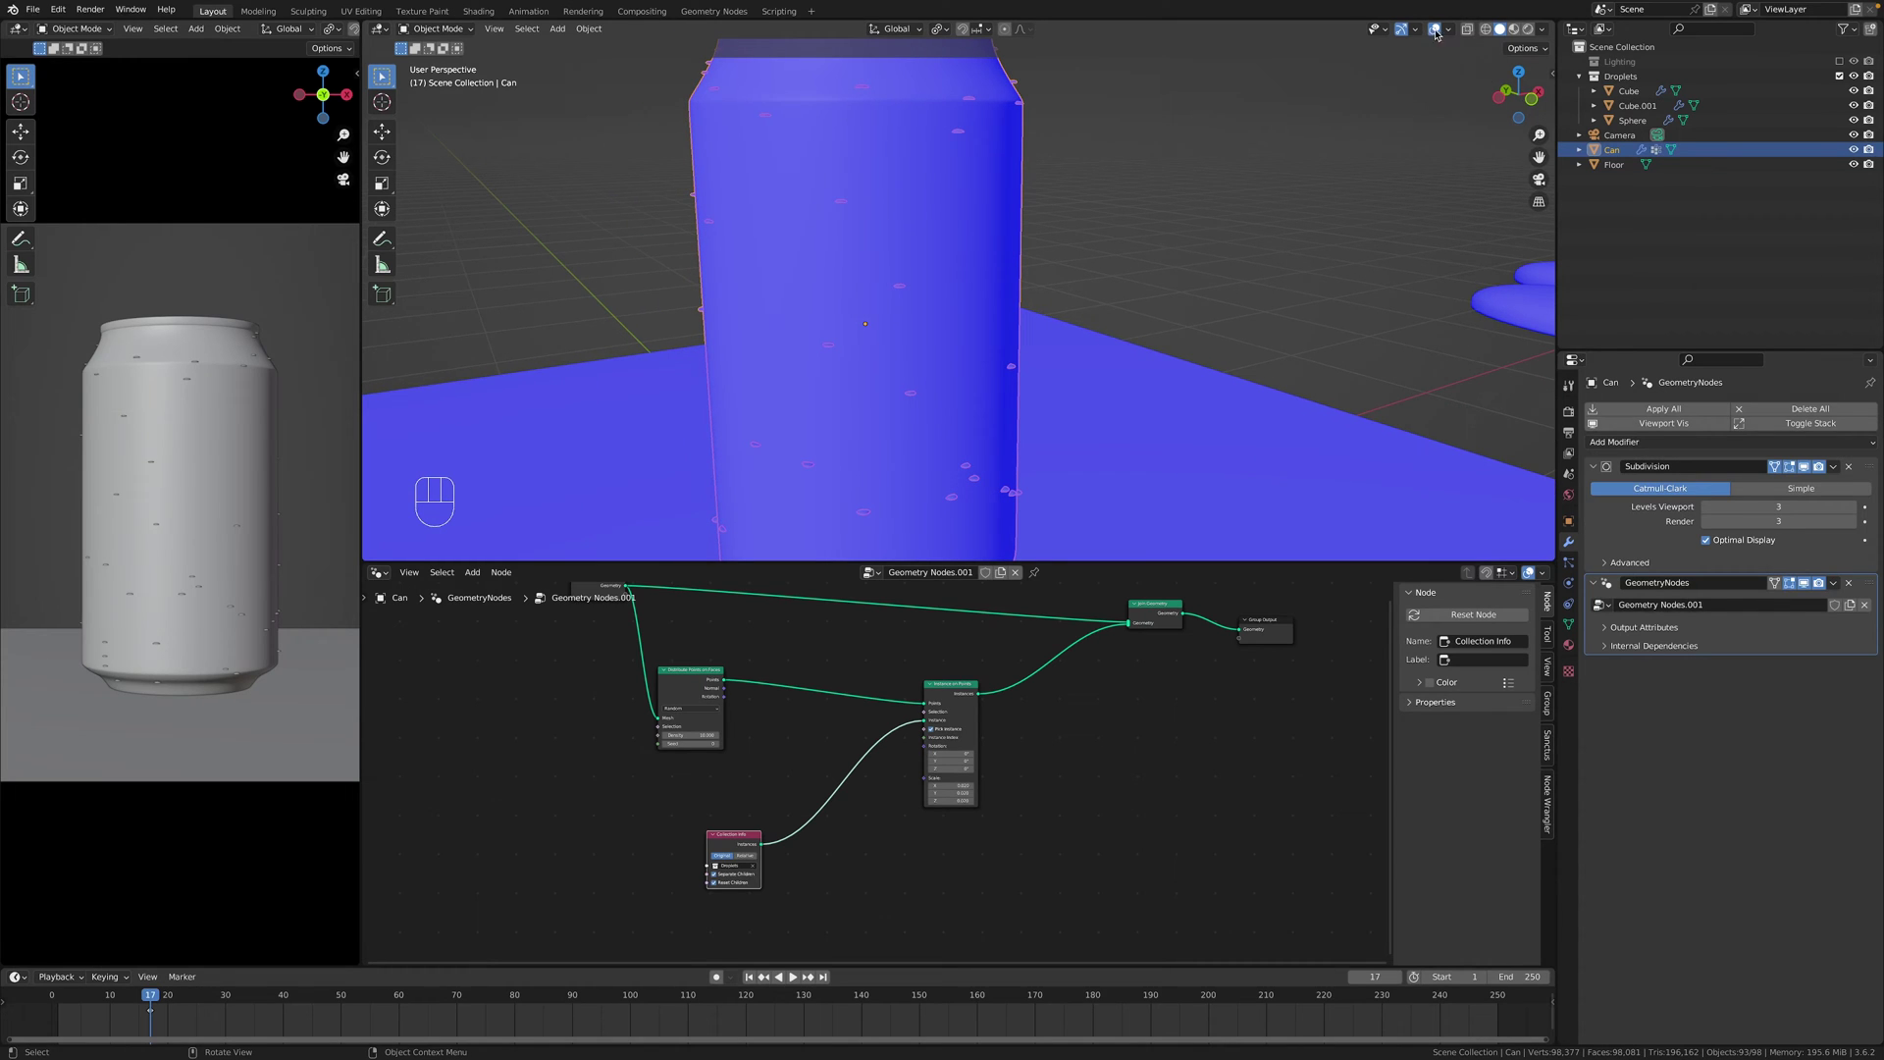
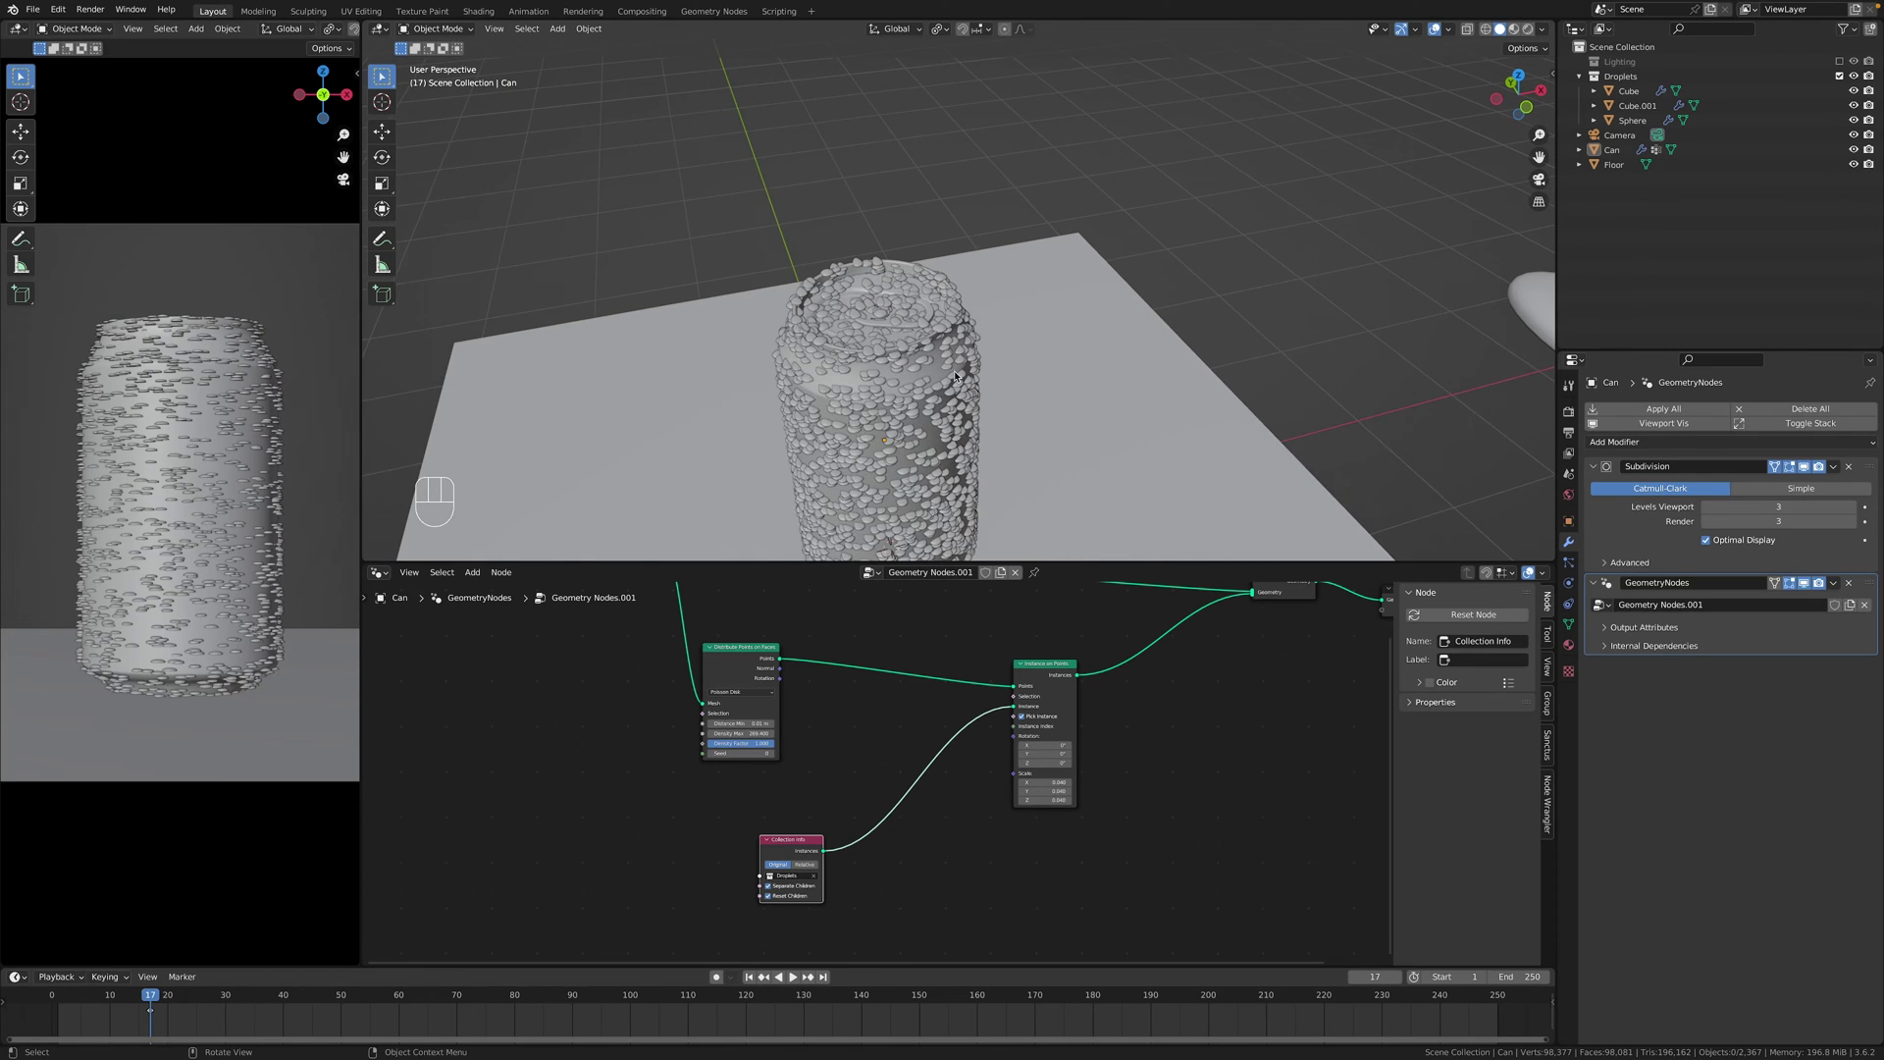
left_click_drag(976, 373, 1067, 268)
left_click_drag(1165, 336, 1219, 294)
left_click_drag(1205, 305, 1115, 336)
left_click_drag(1051, 333, 1033, 379)
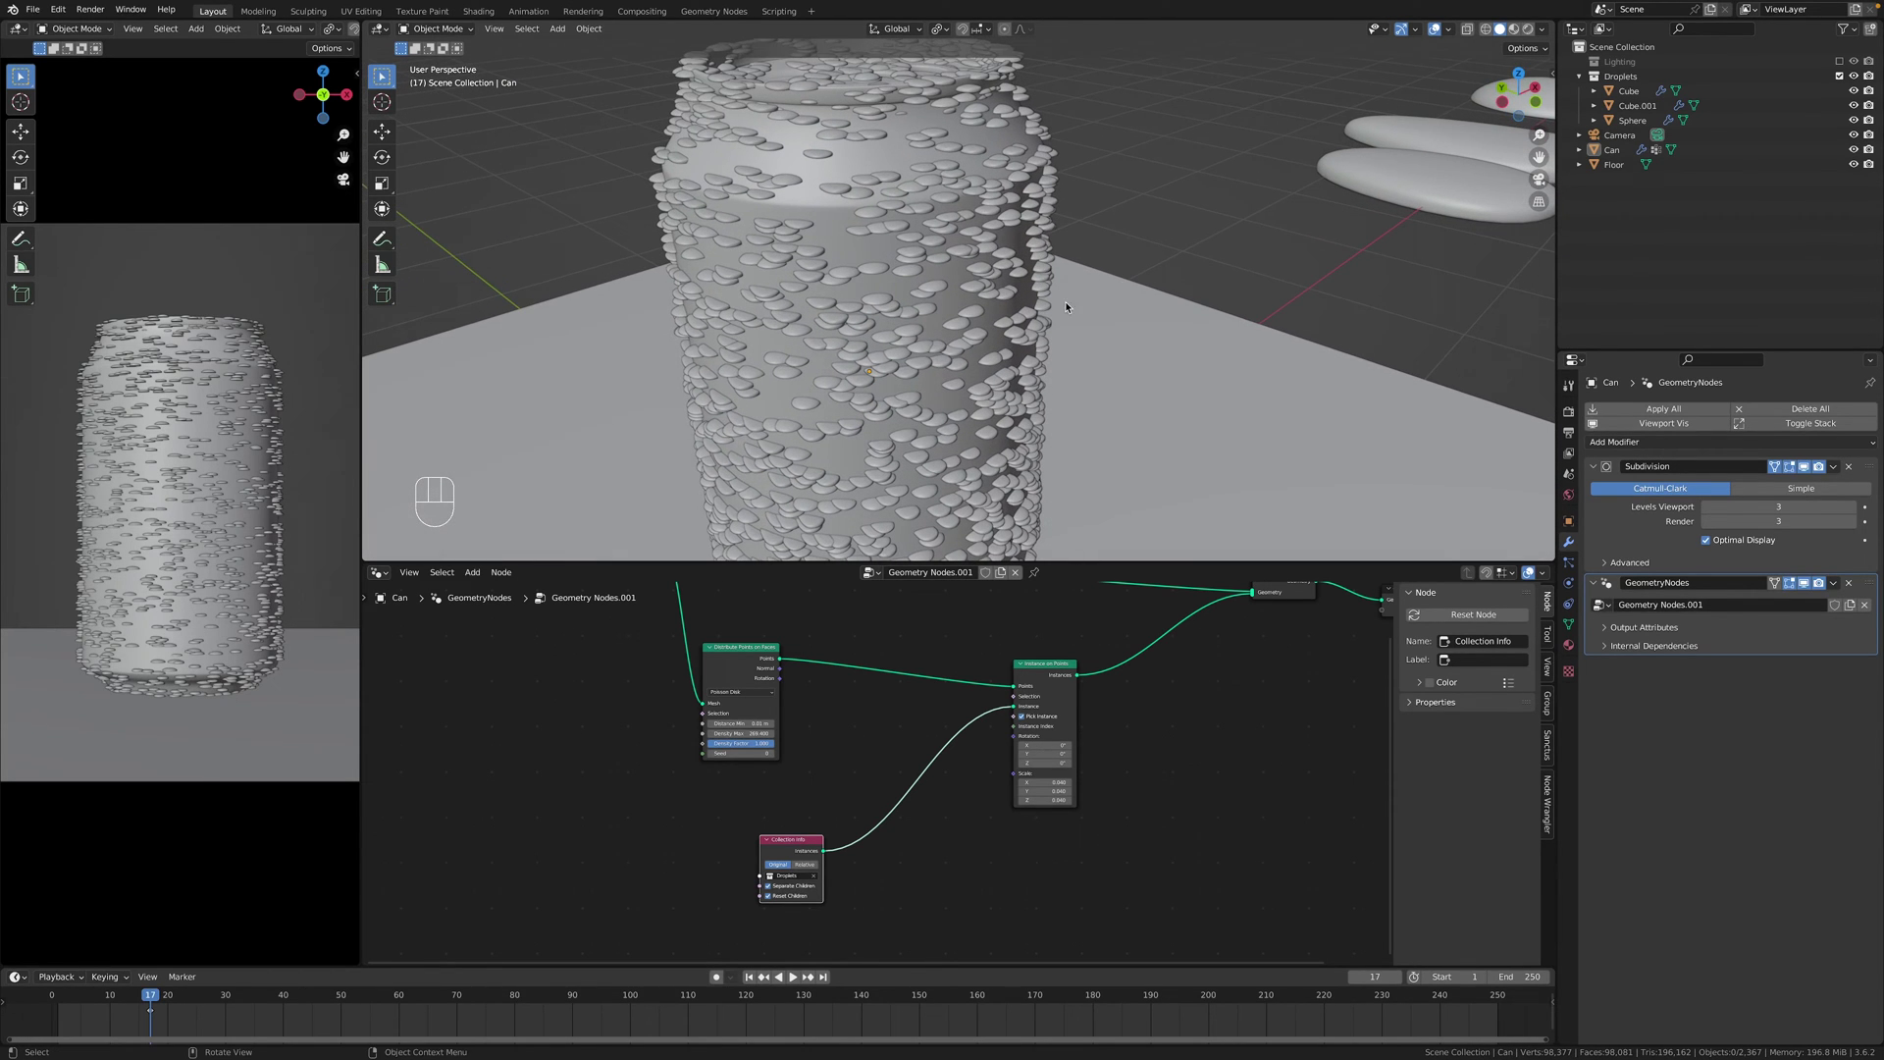
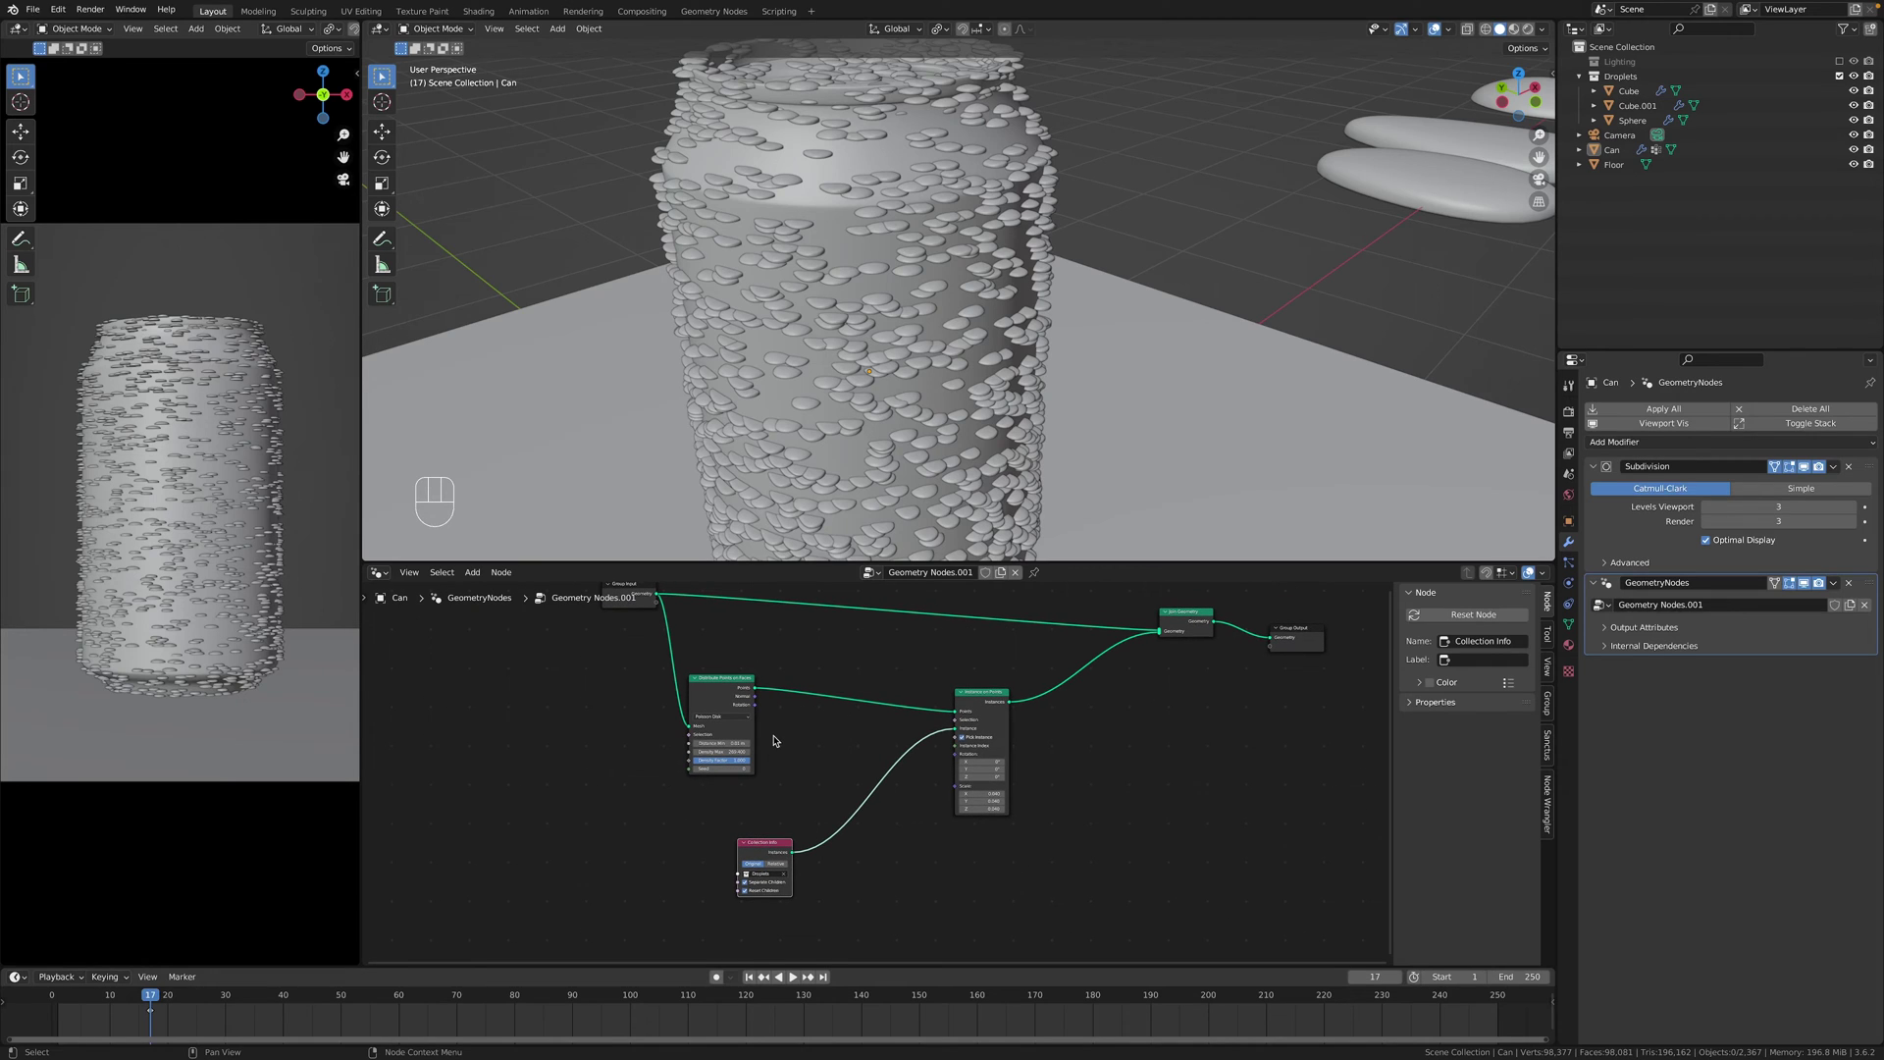
Adjust the point distribution density and drive instance scale with a small Random Value range.
left_click(758, 707)
left_click_drag(782, 711, 957, 738)
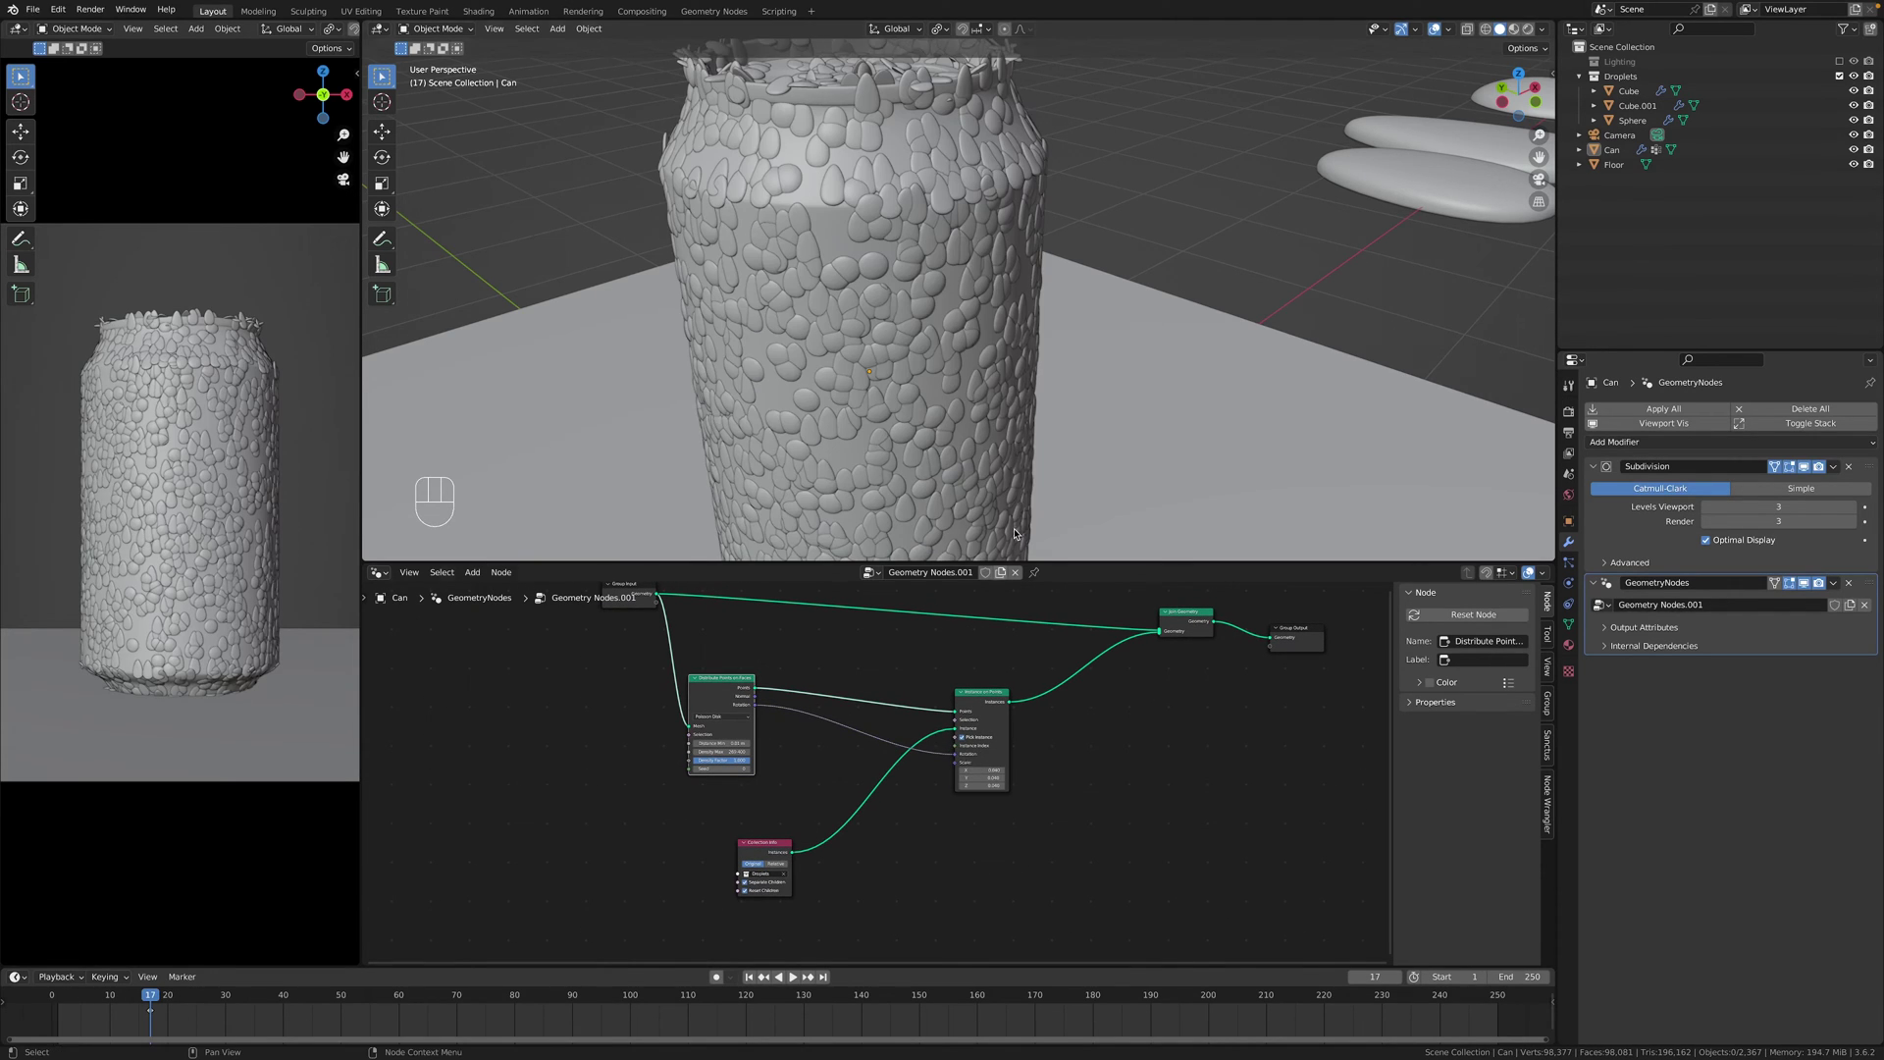
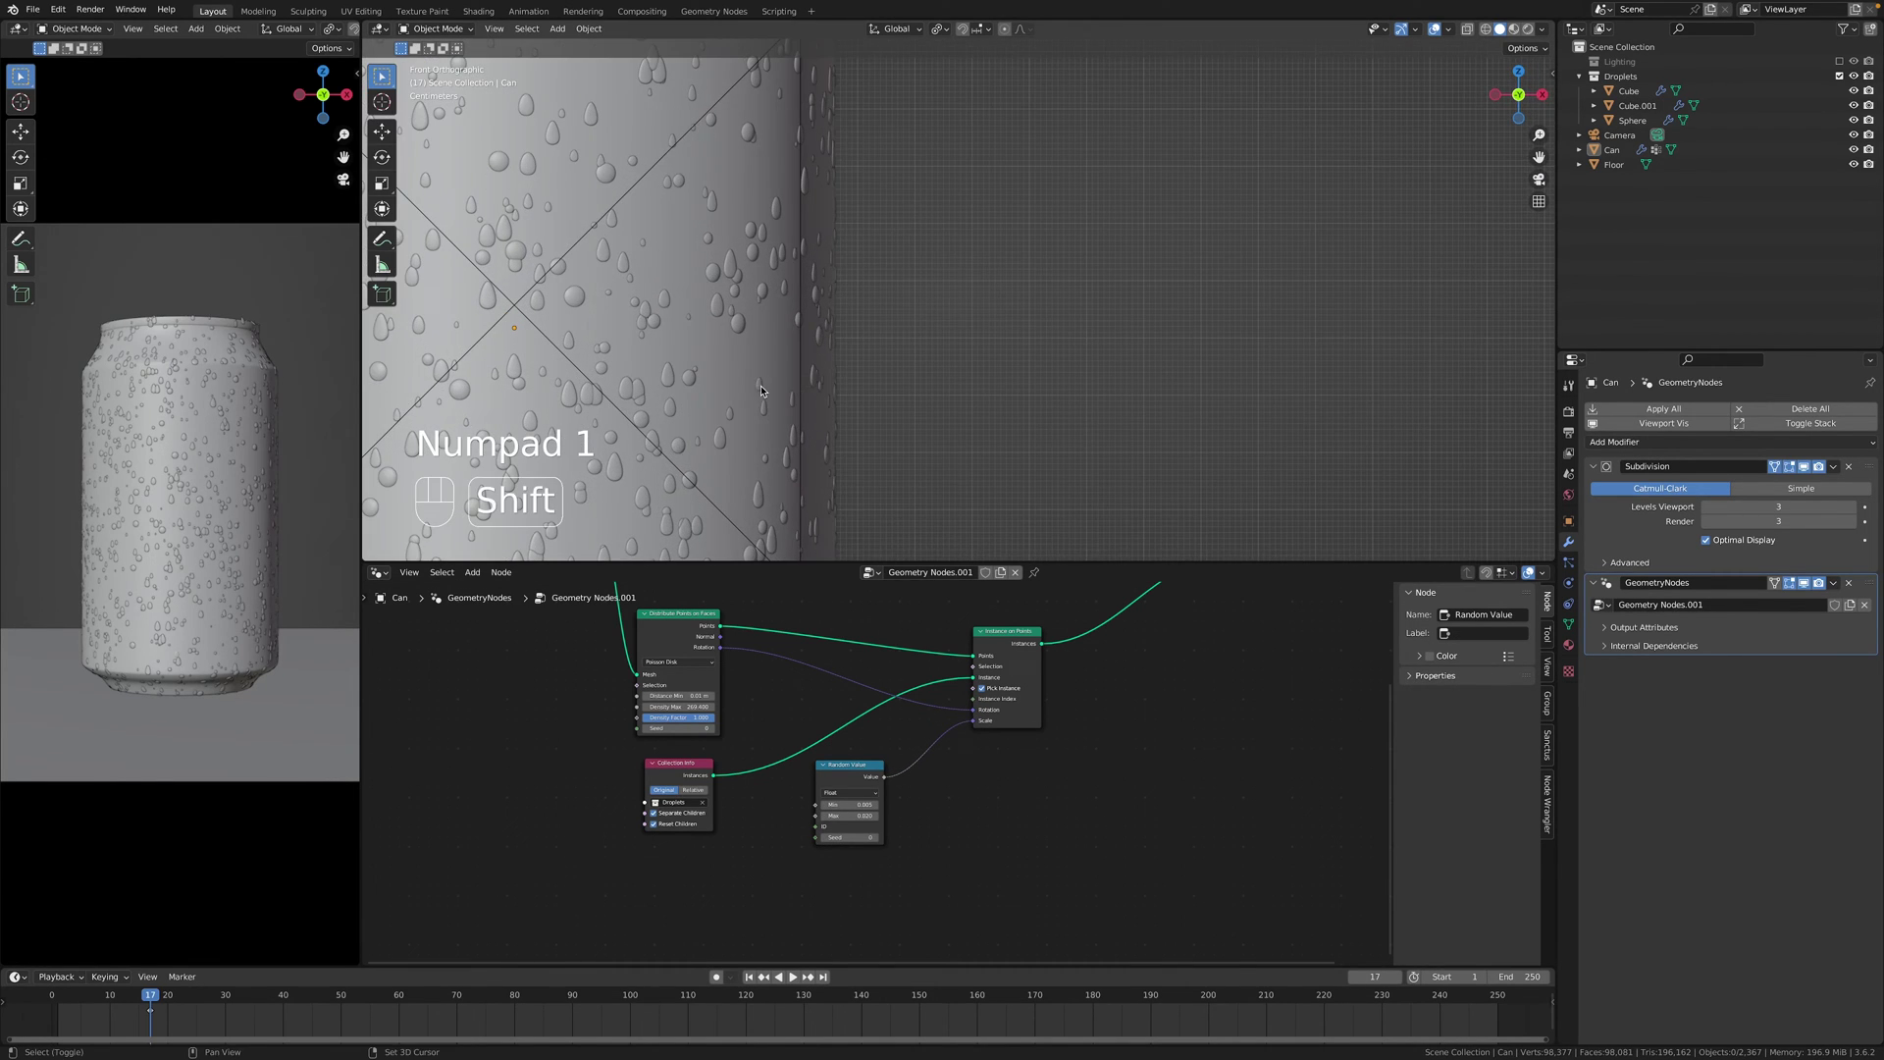
left_click_drag(986, 407, 1227, 423)
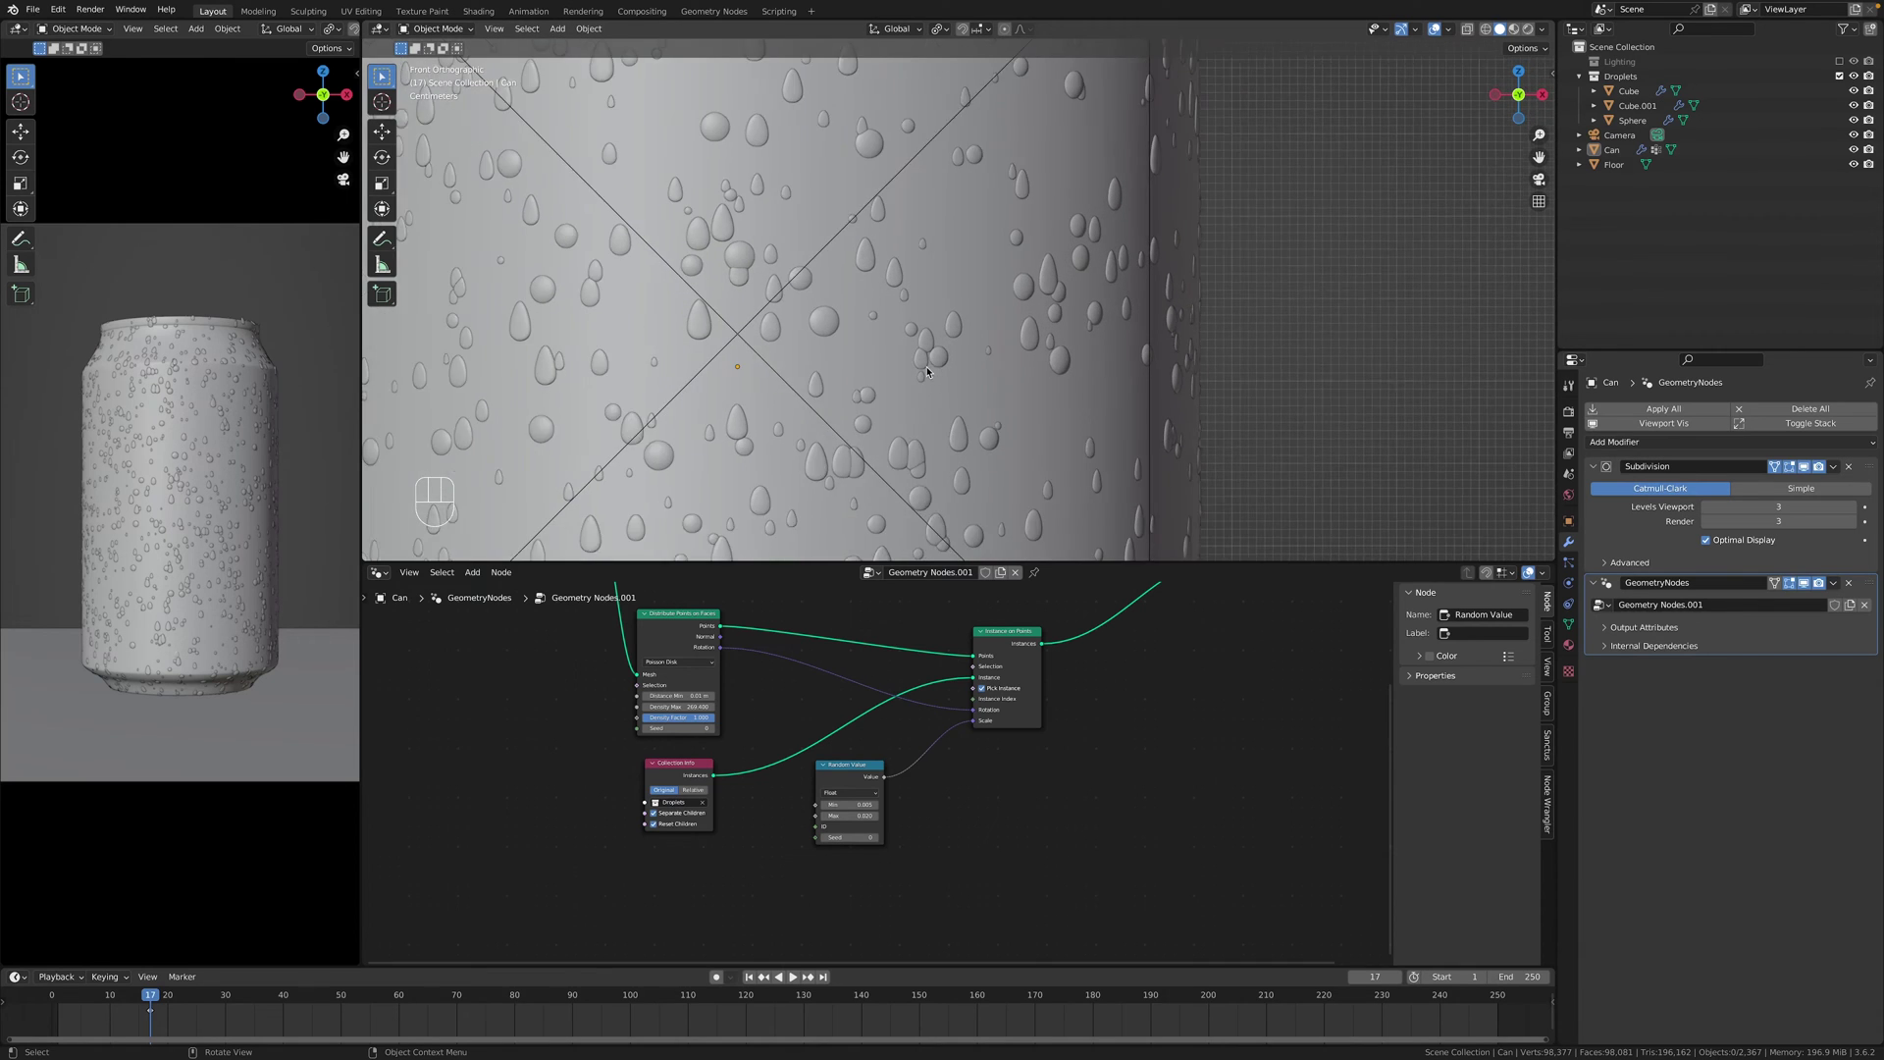
left_click_drag(913, 337, 995, 418)
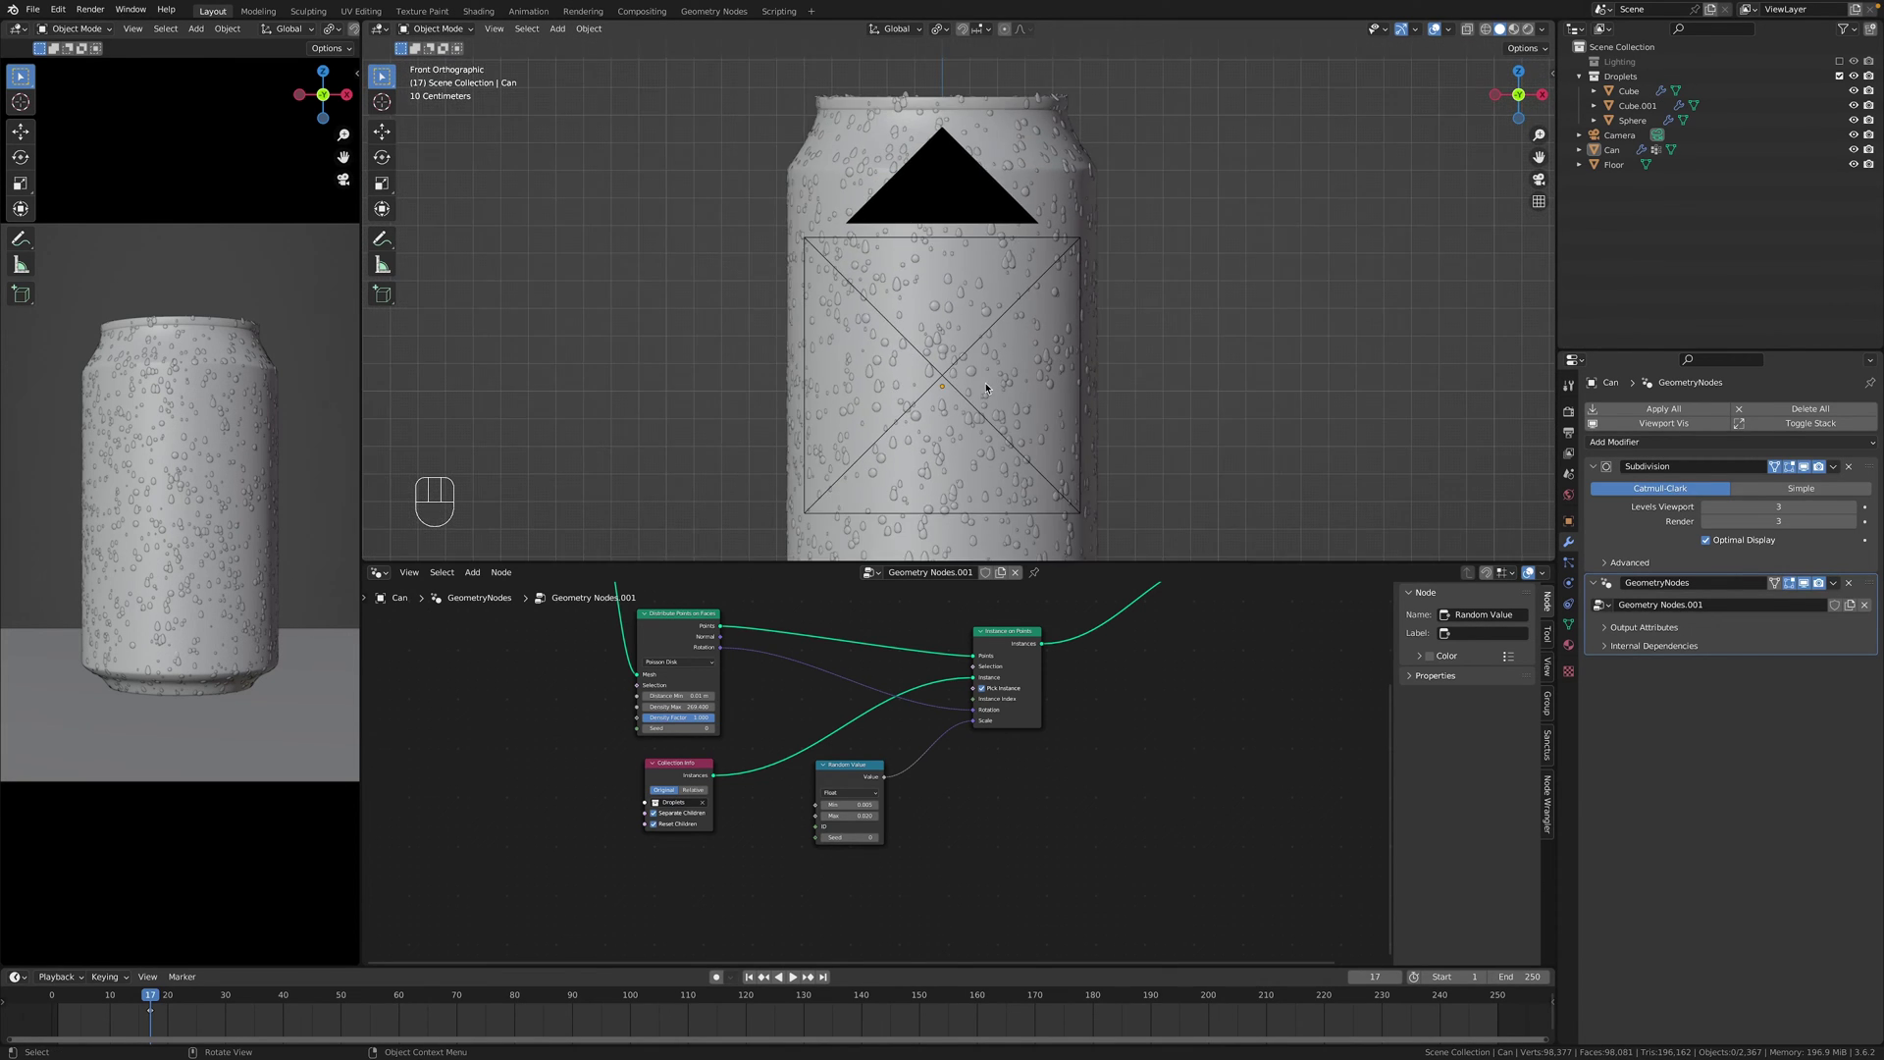
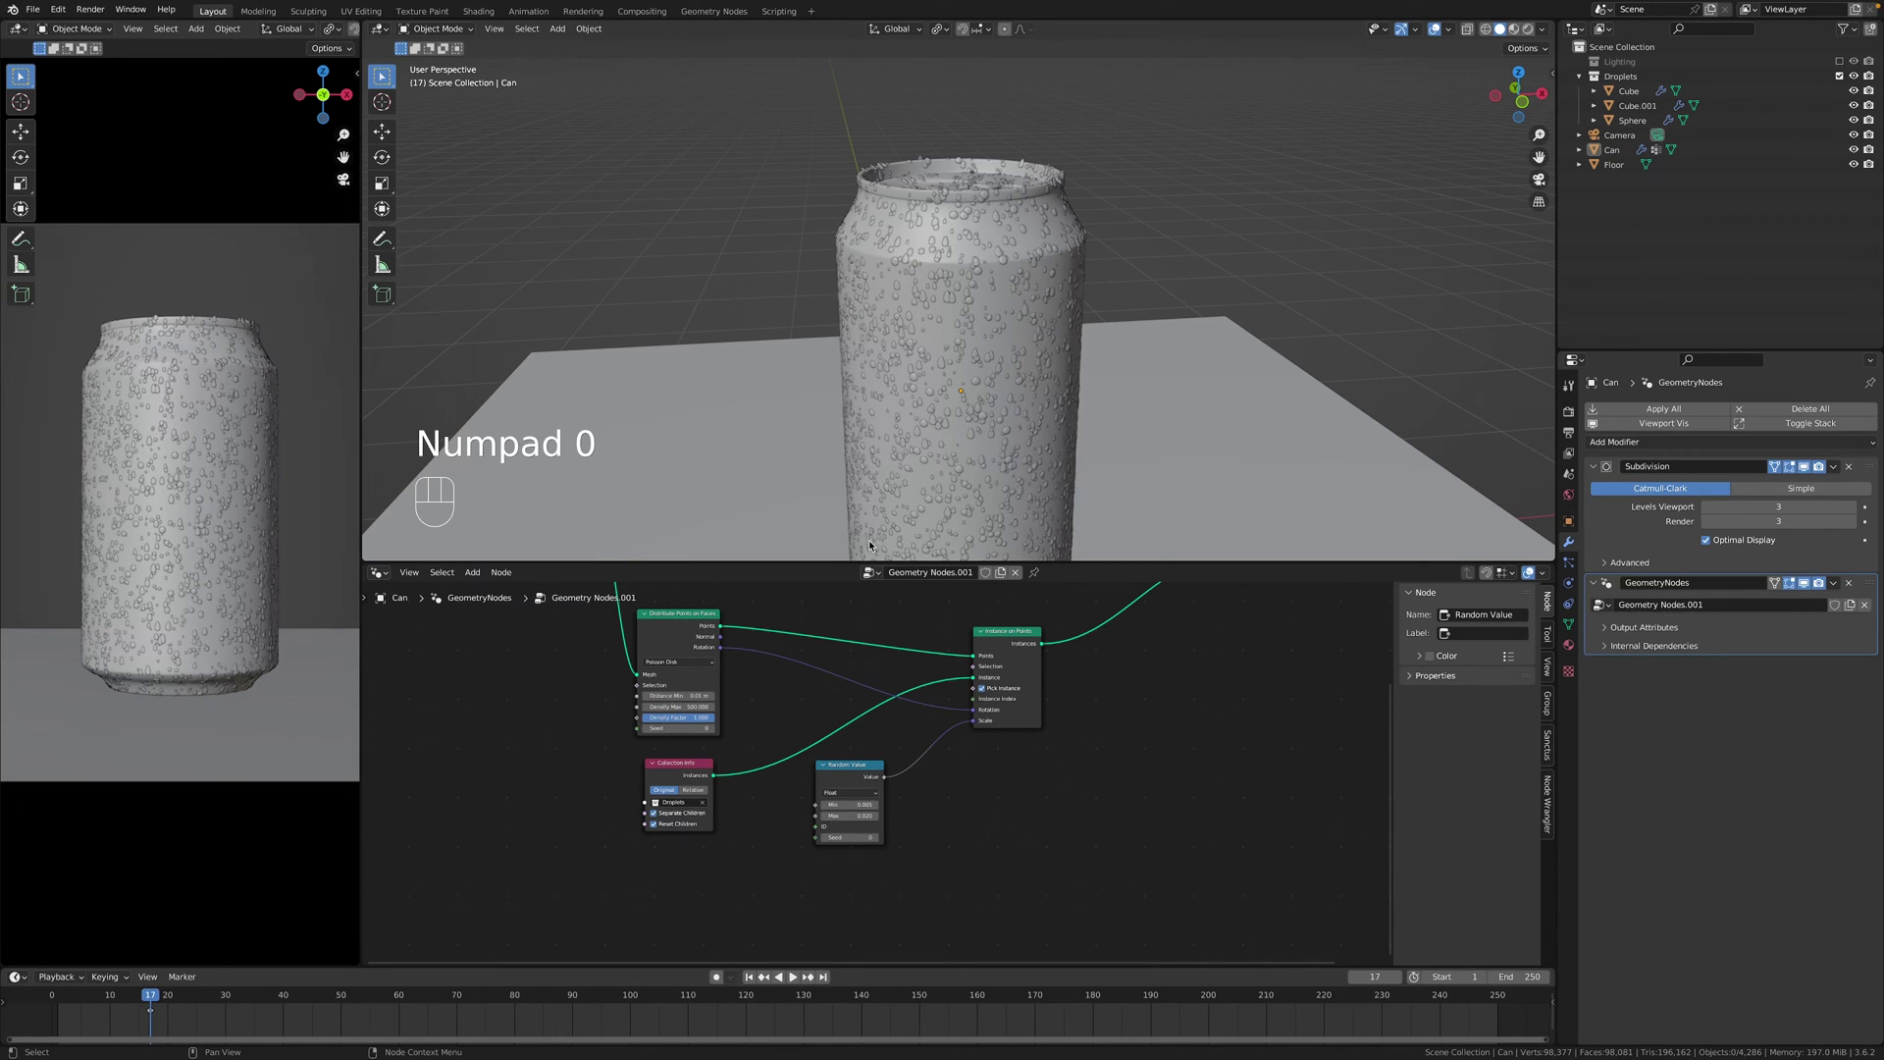
Orbit and zoom around the can's rim and sides to inspect the varied droplets.
left_click_drag(1090, 379, 1099, 421)
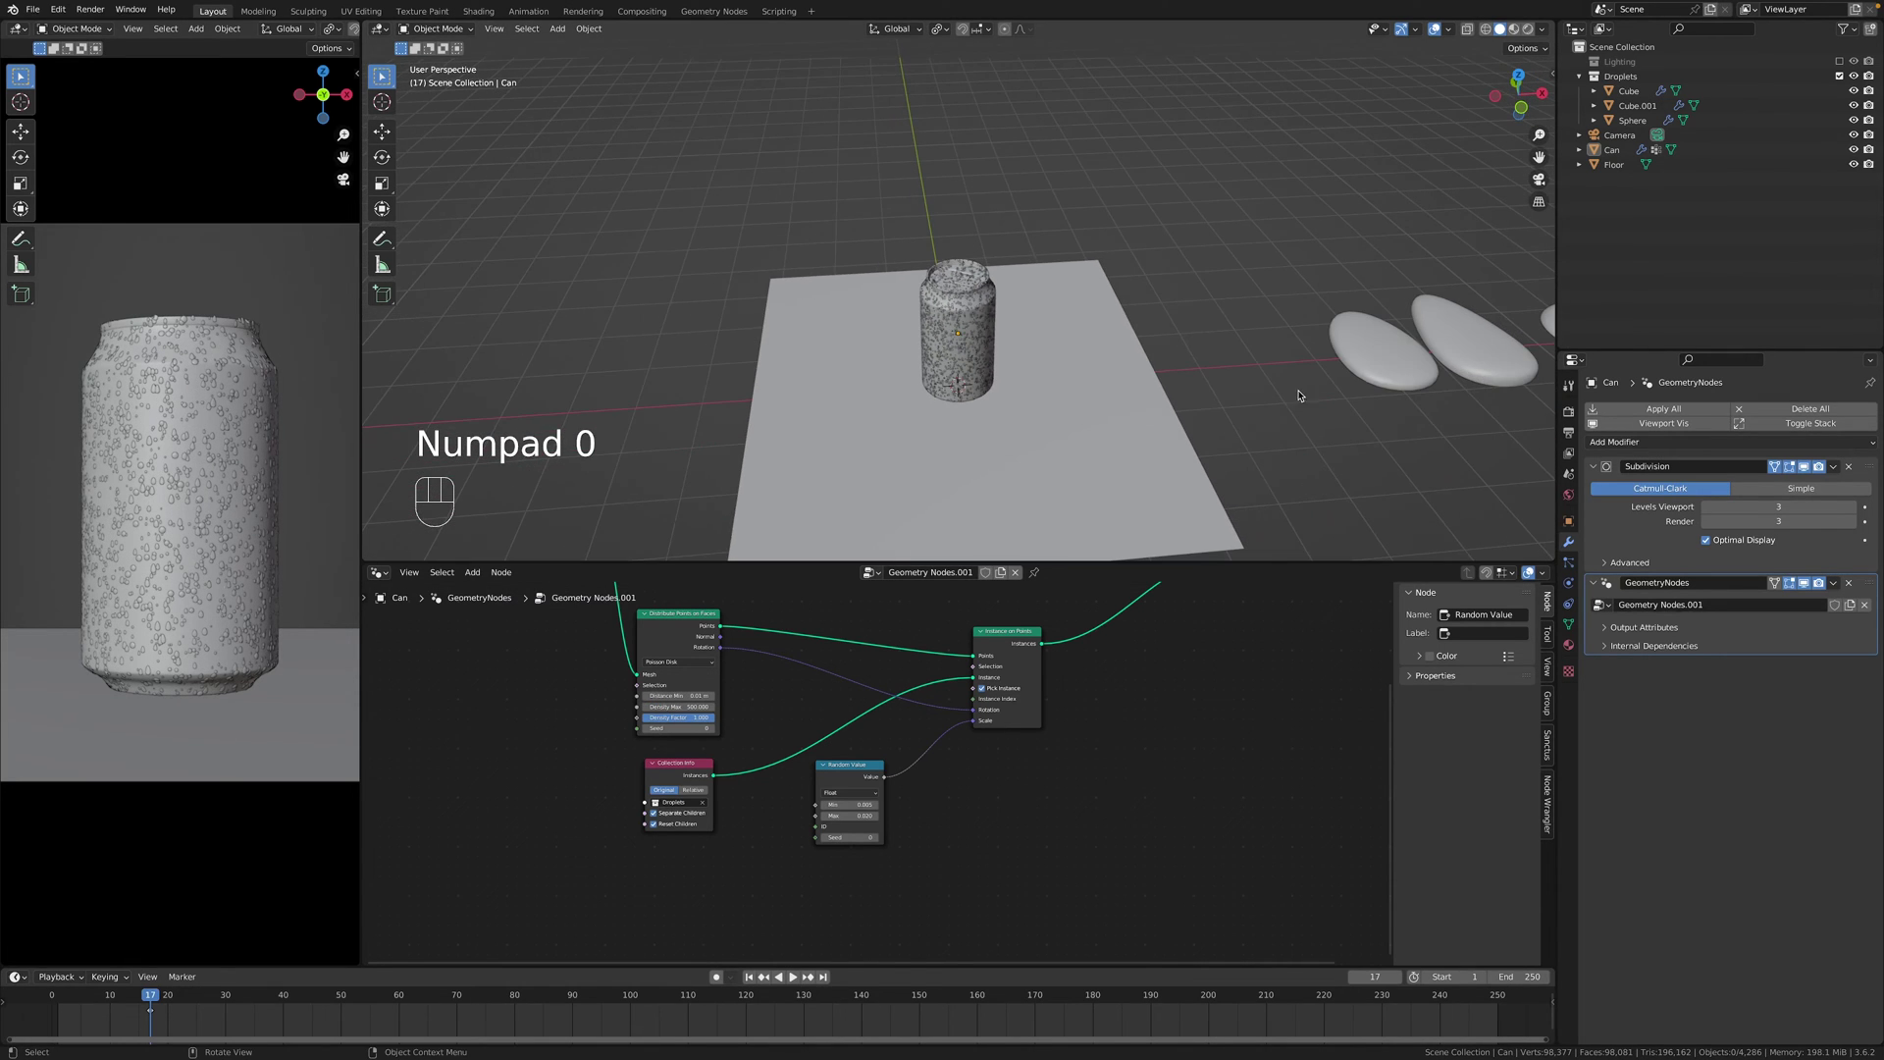
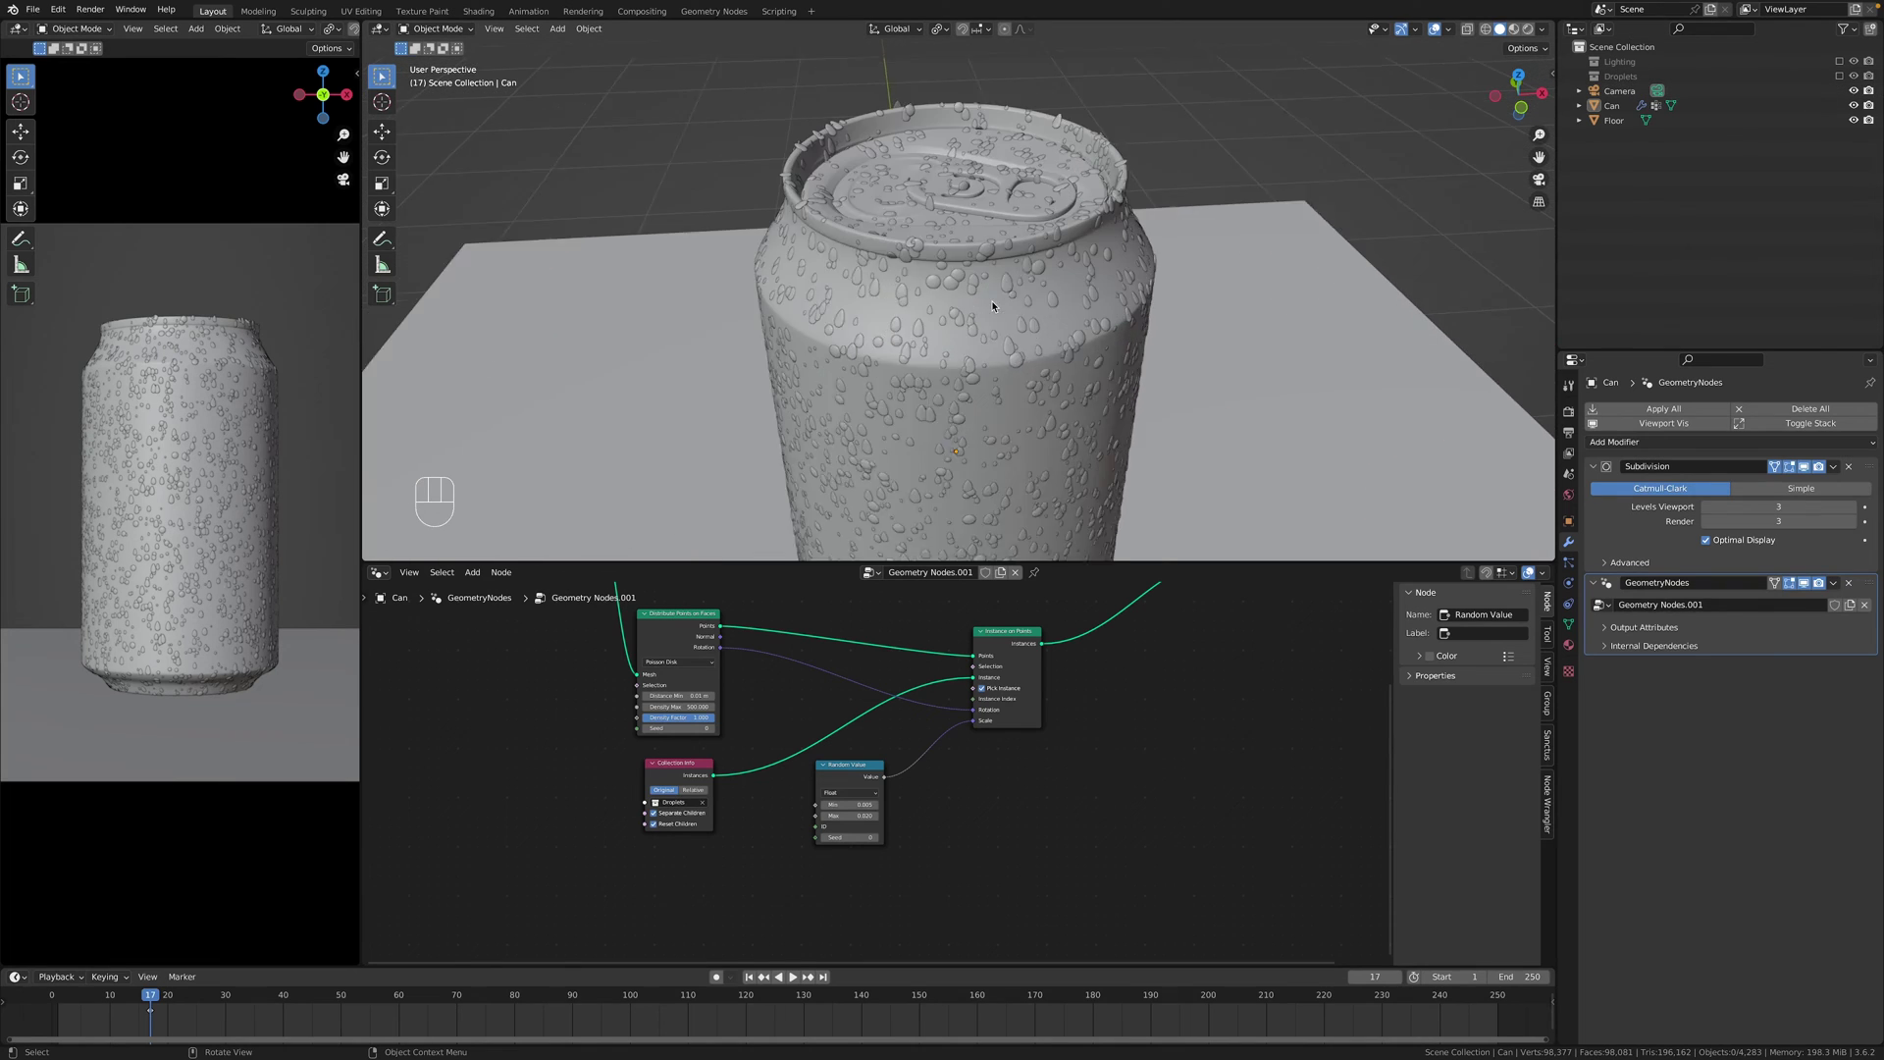
left_click_drag(995, 306, 982, 279)
left_click_drag(982, 287, 978, 361)
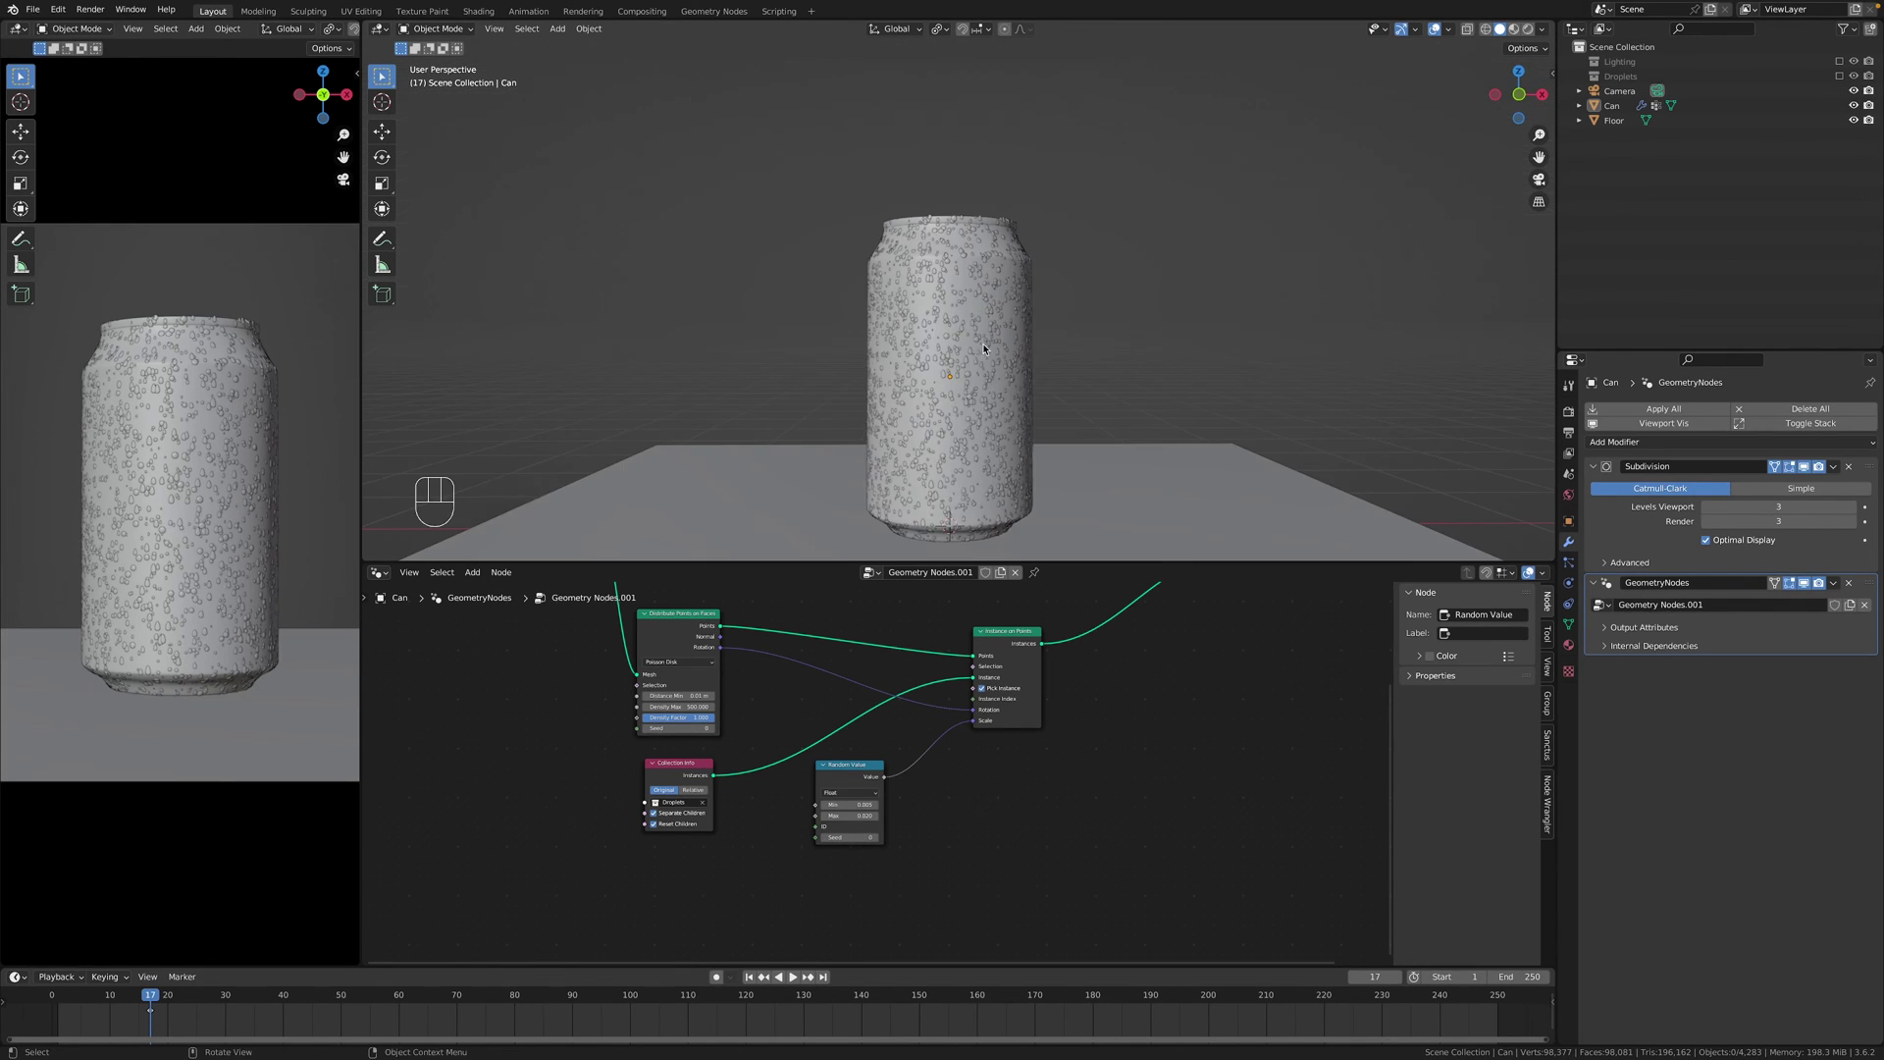
middle_click(992, 326)
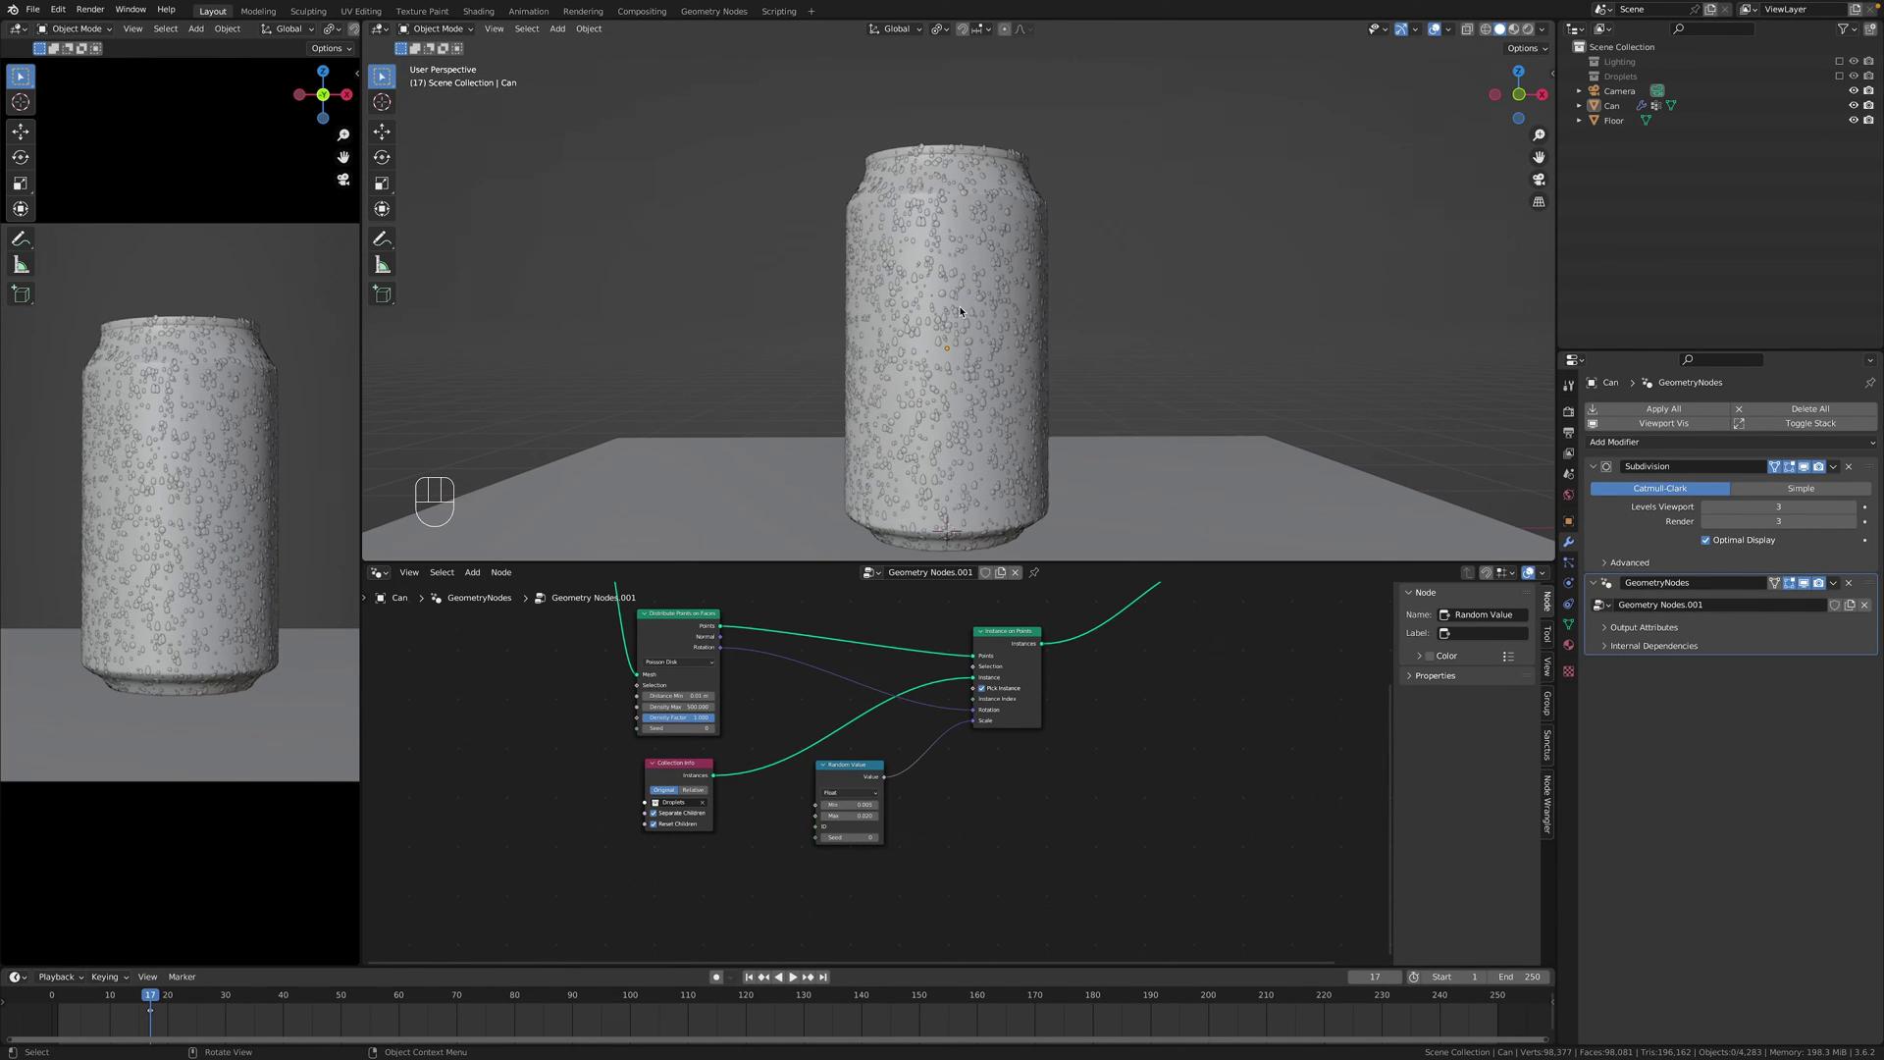
left_click_drag(1007, 273, 1017, 286)
left_click_drag(1013, 286, 990, 359)
left_click_drag(925, 332, 980, 296)
left_click_drag(1099, 271, 952, 364)
middle_click(1089, 275)
middle_click(1144, 274)
middle_click(1154, 296)
middle_click(1102, 311)
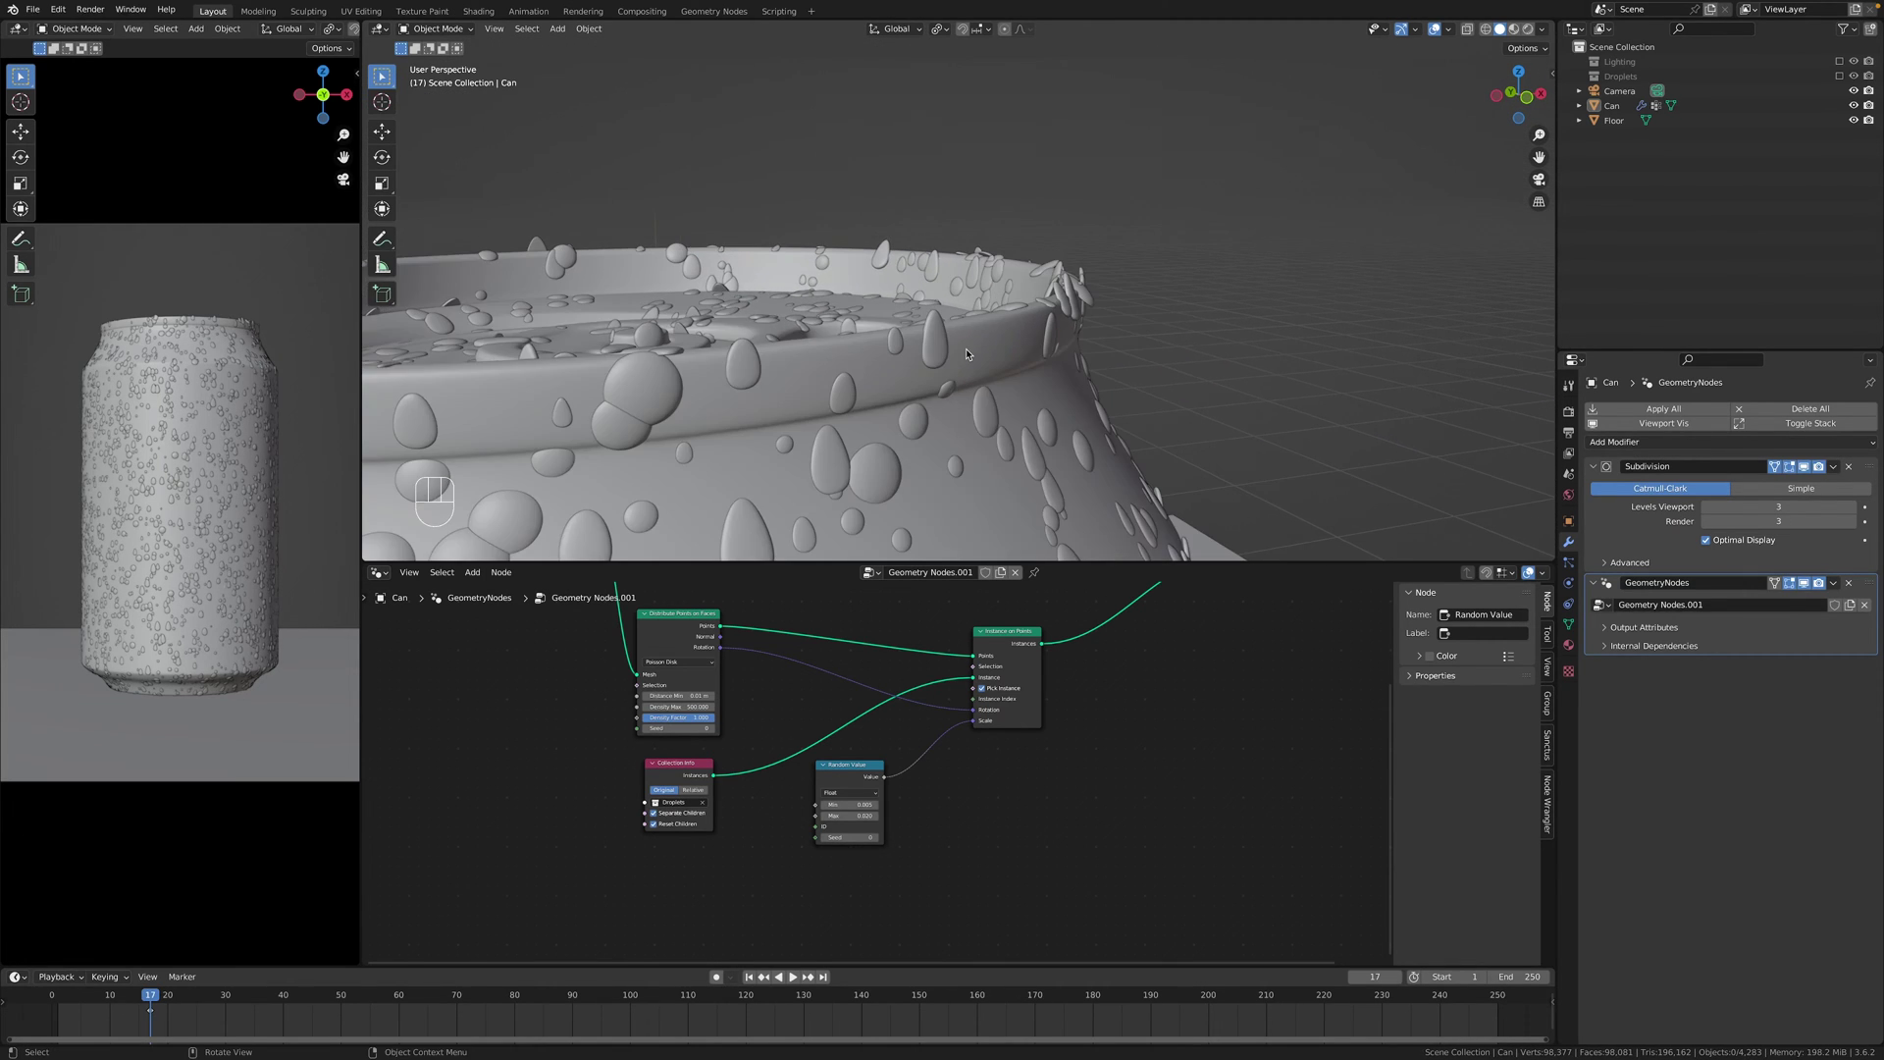
middle_click(859, 333)
Show the can's mesh data vertex groups and add a Group Input socket for No Droplets.
left_click(888, 319)
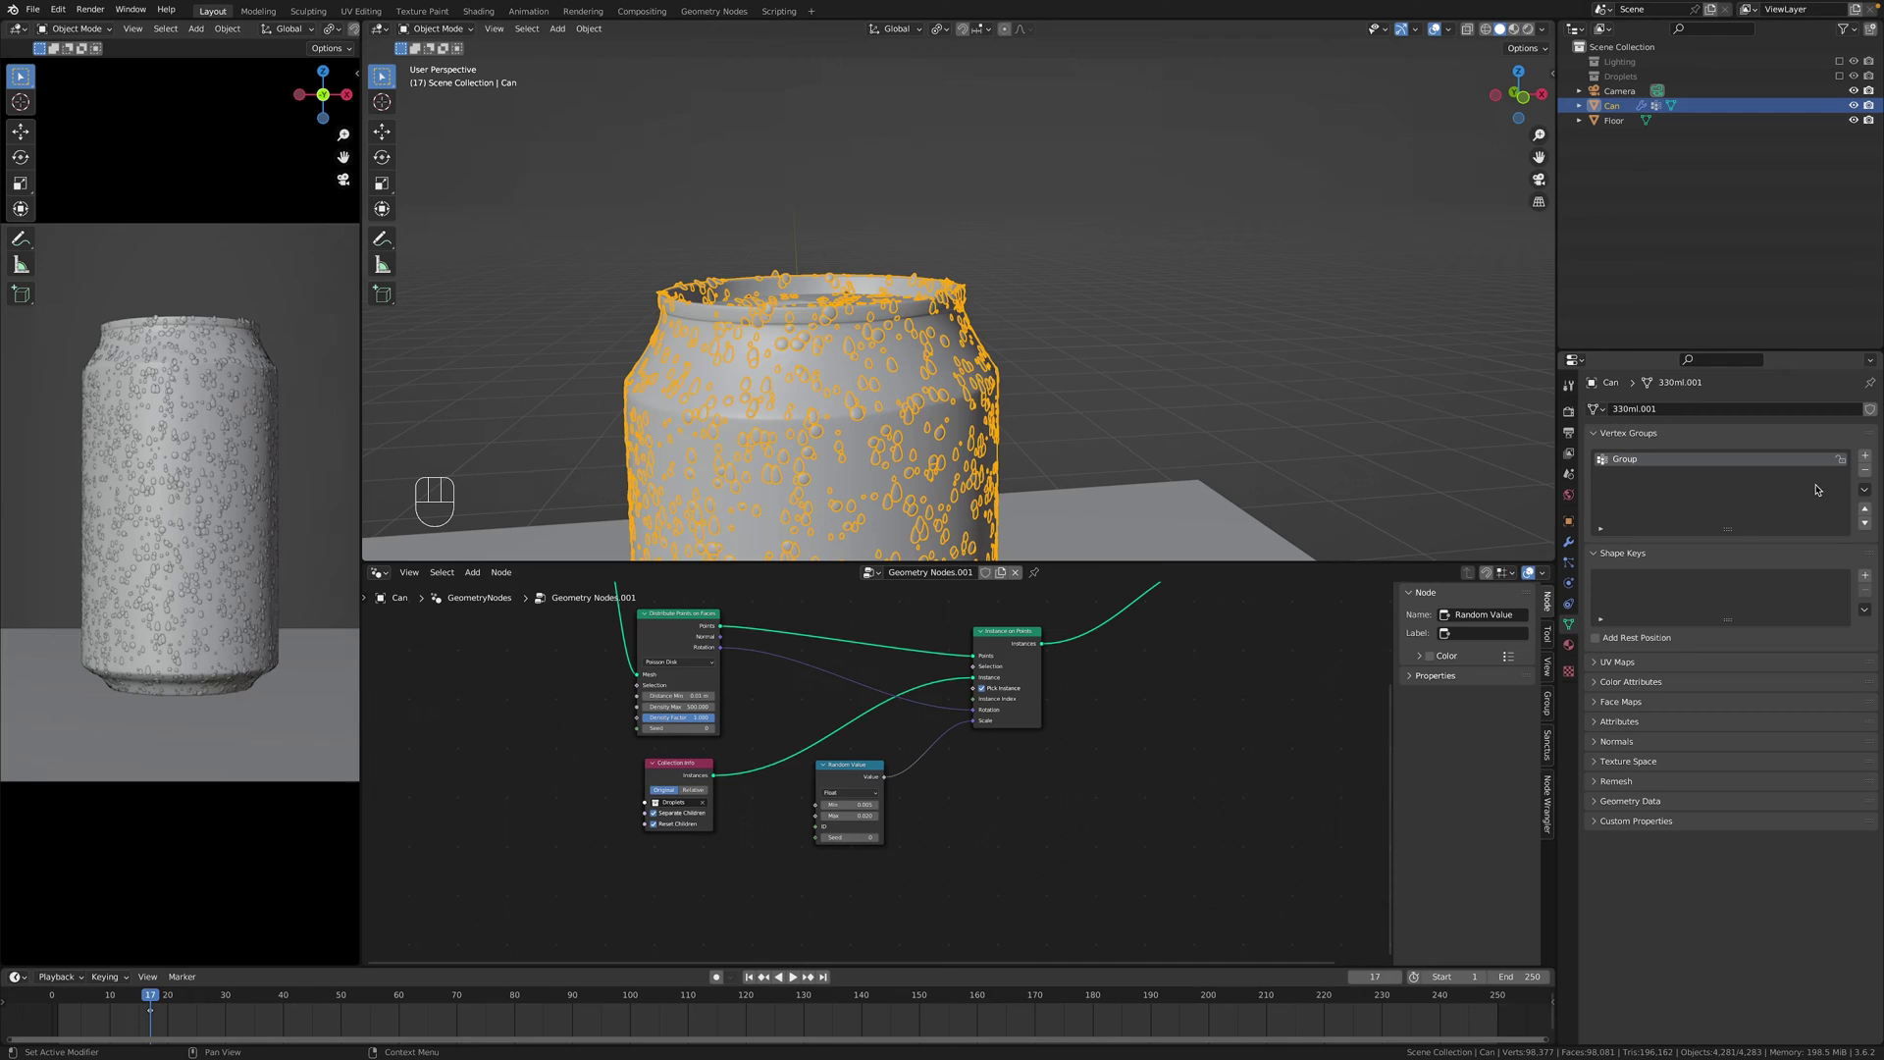
left_click(1873, 451)
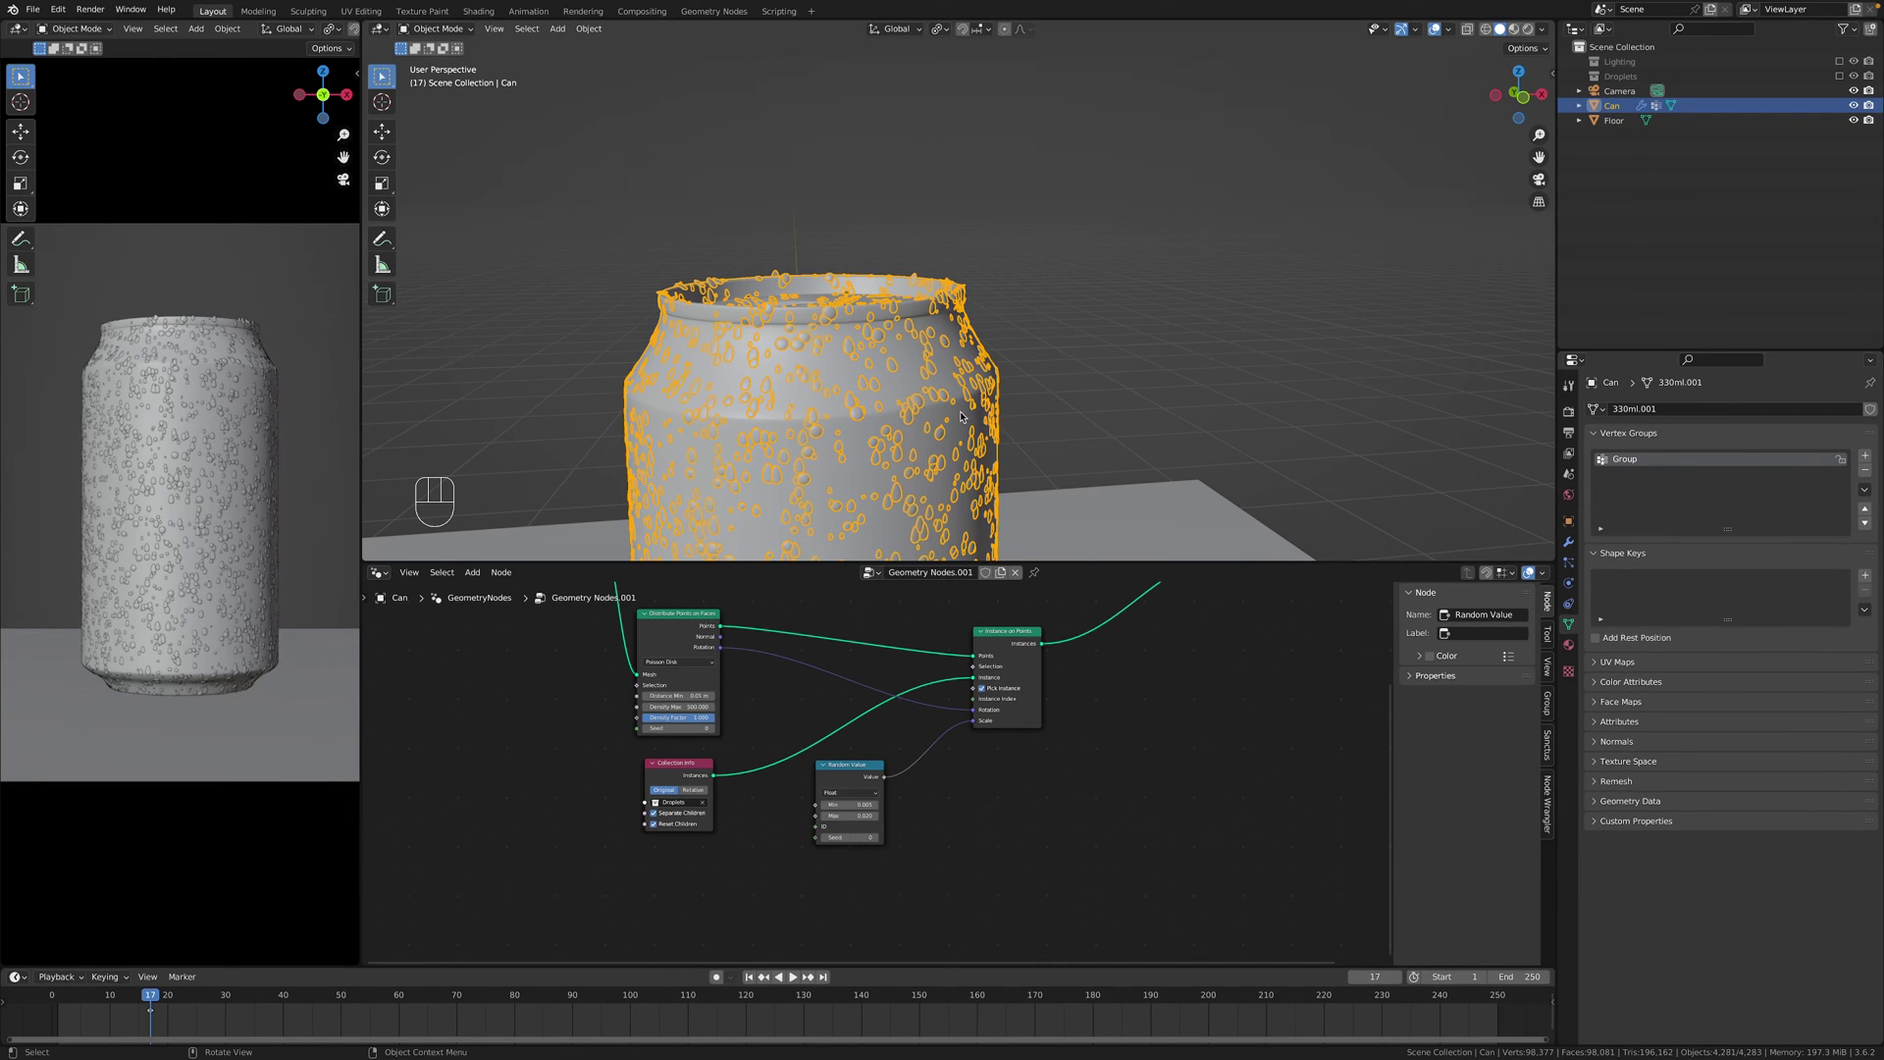
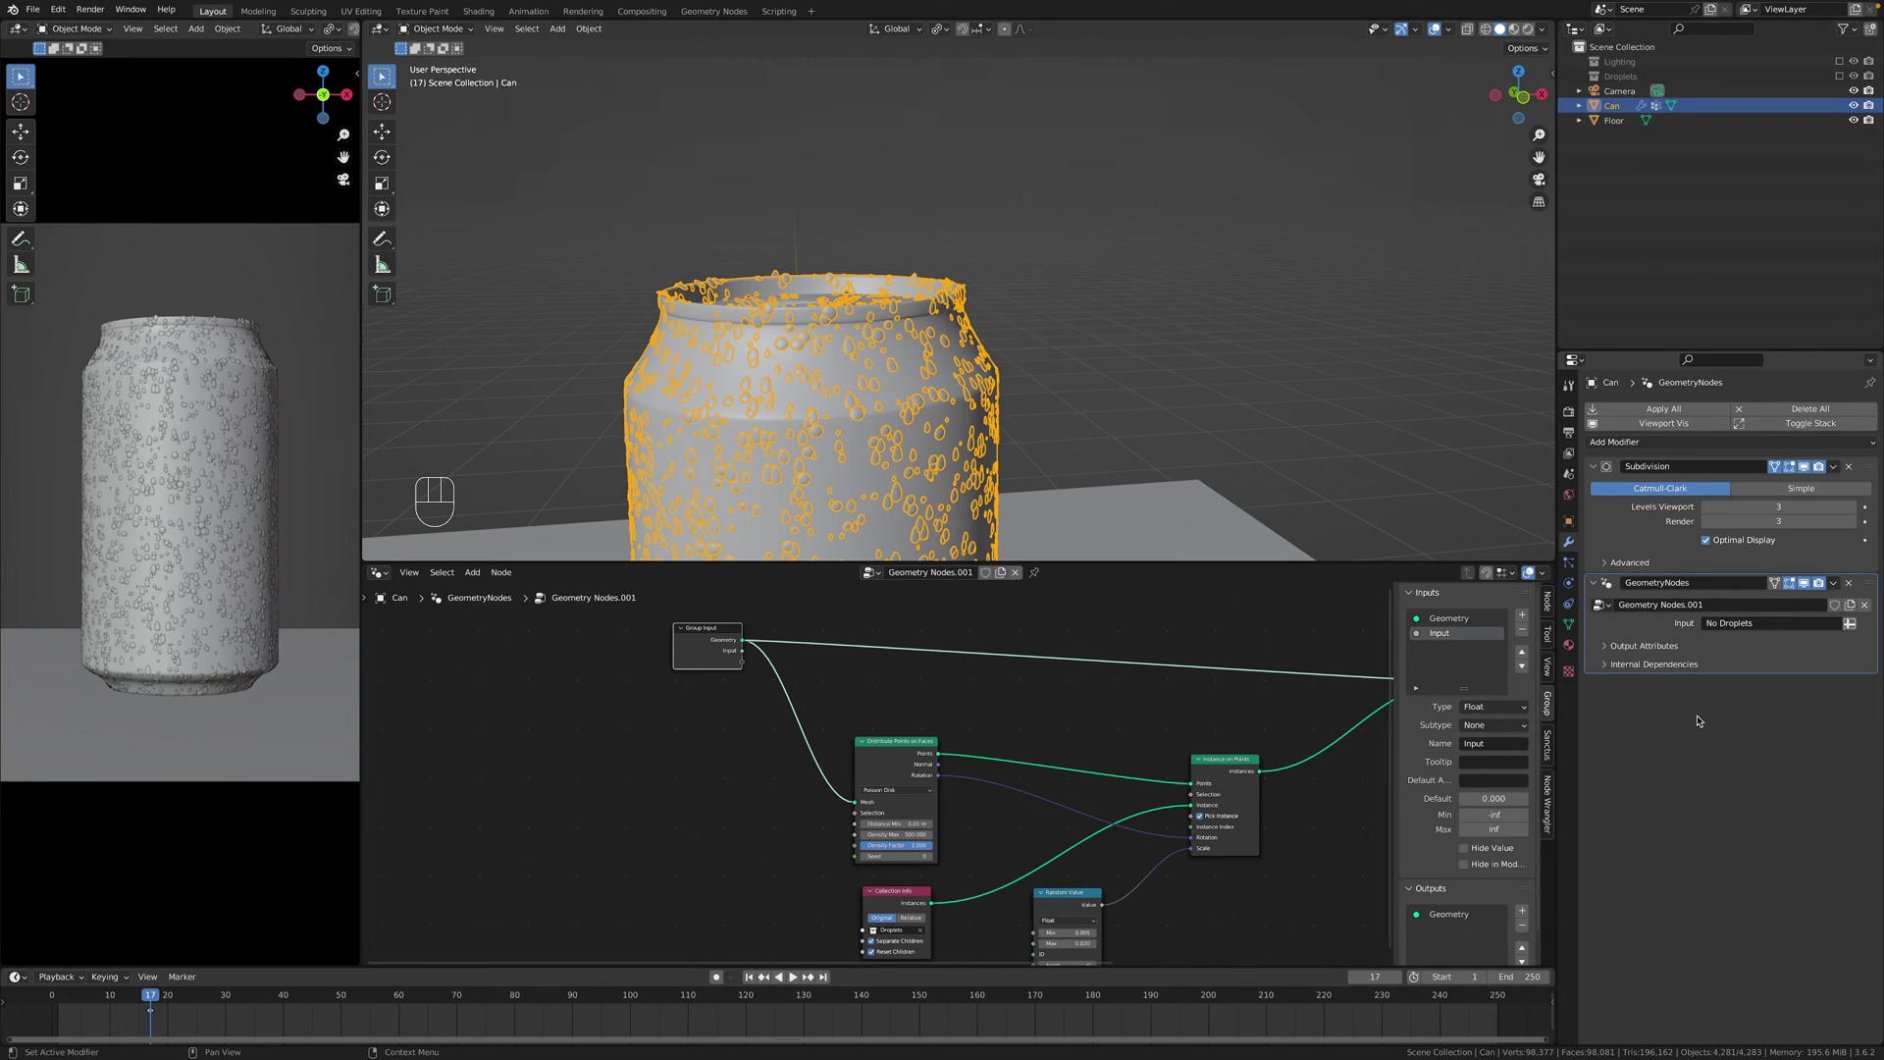
Link the No Droplets input to Distribute Points Selection and select all can vertices.
left_click_drag(783, 776, 868, 803)
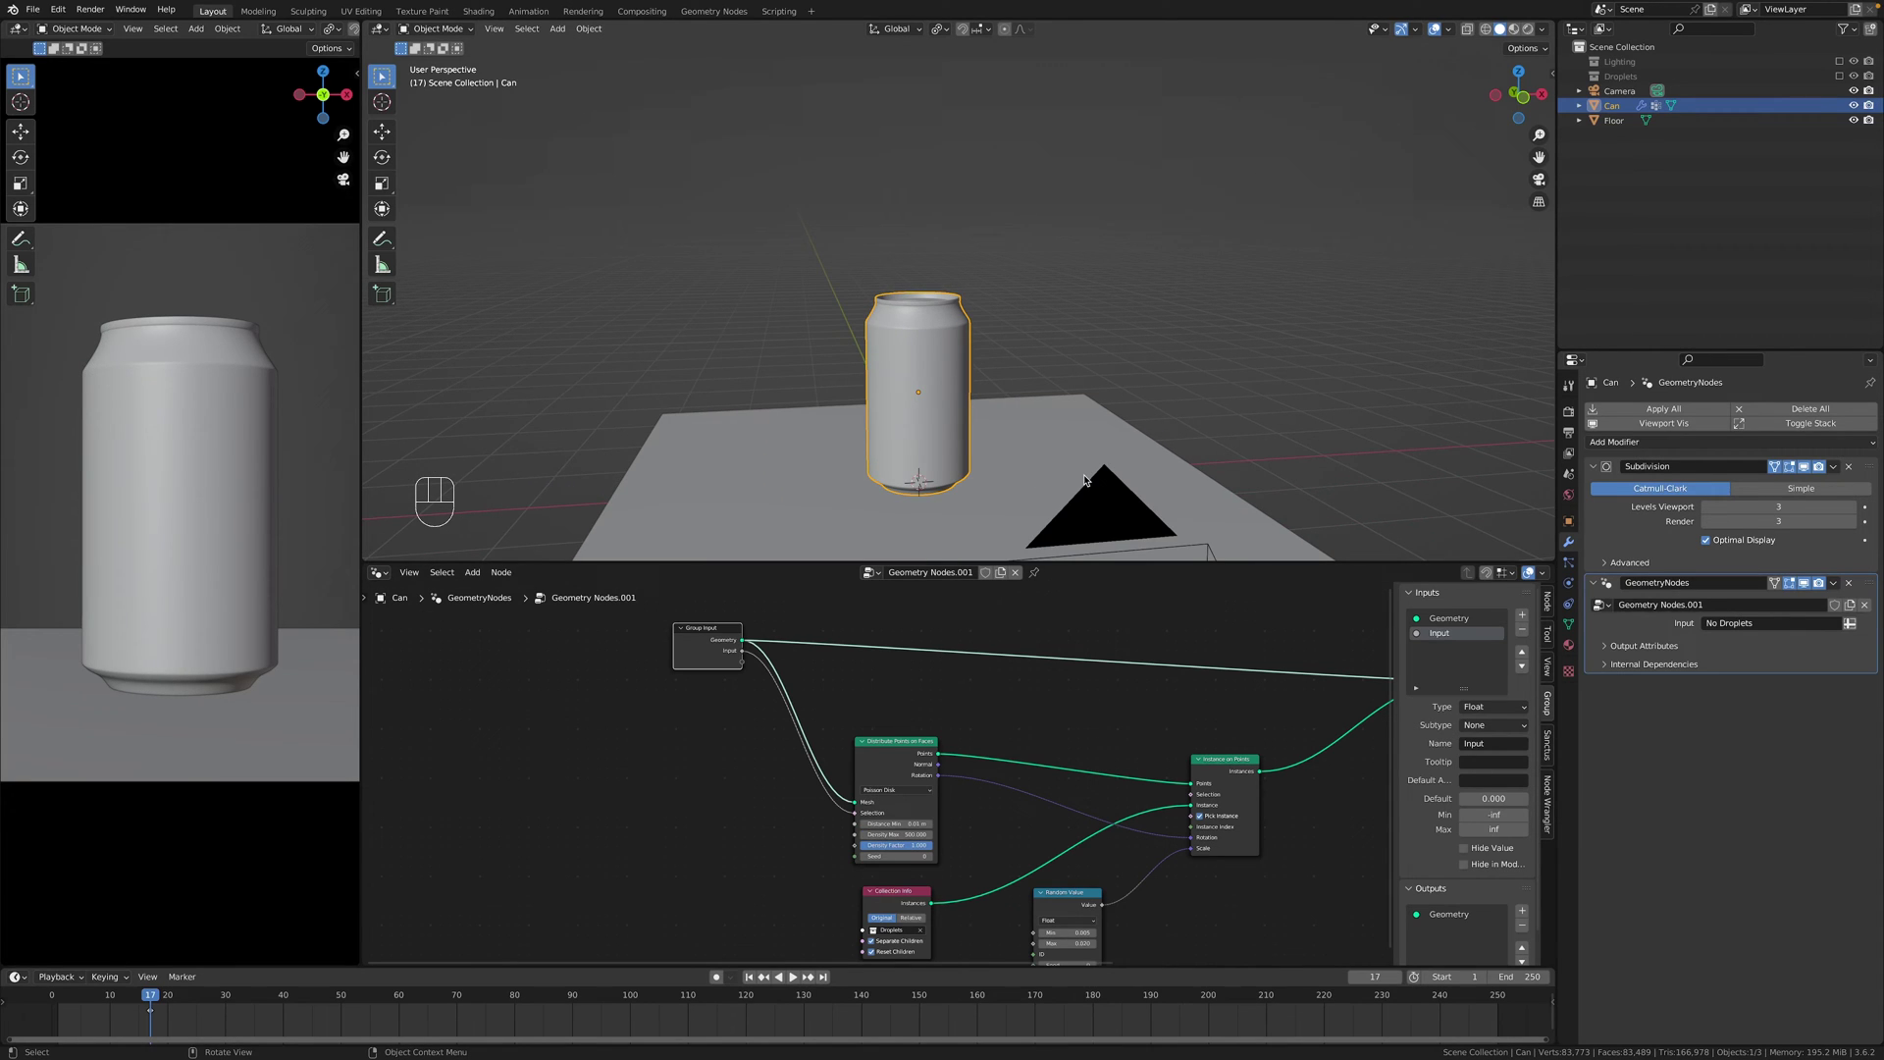
left_click_drag(1089, 473, 1122, 454)
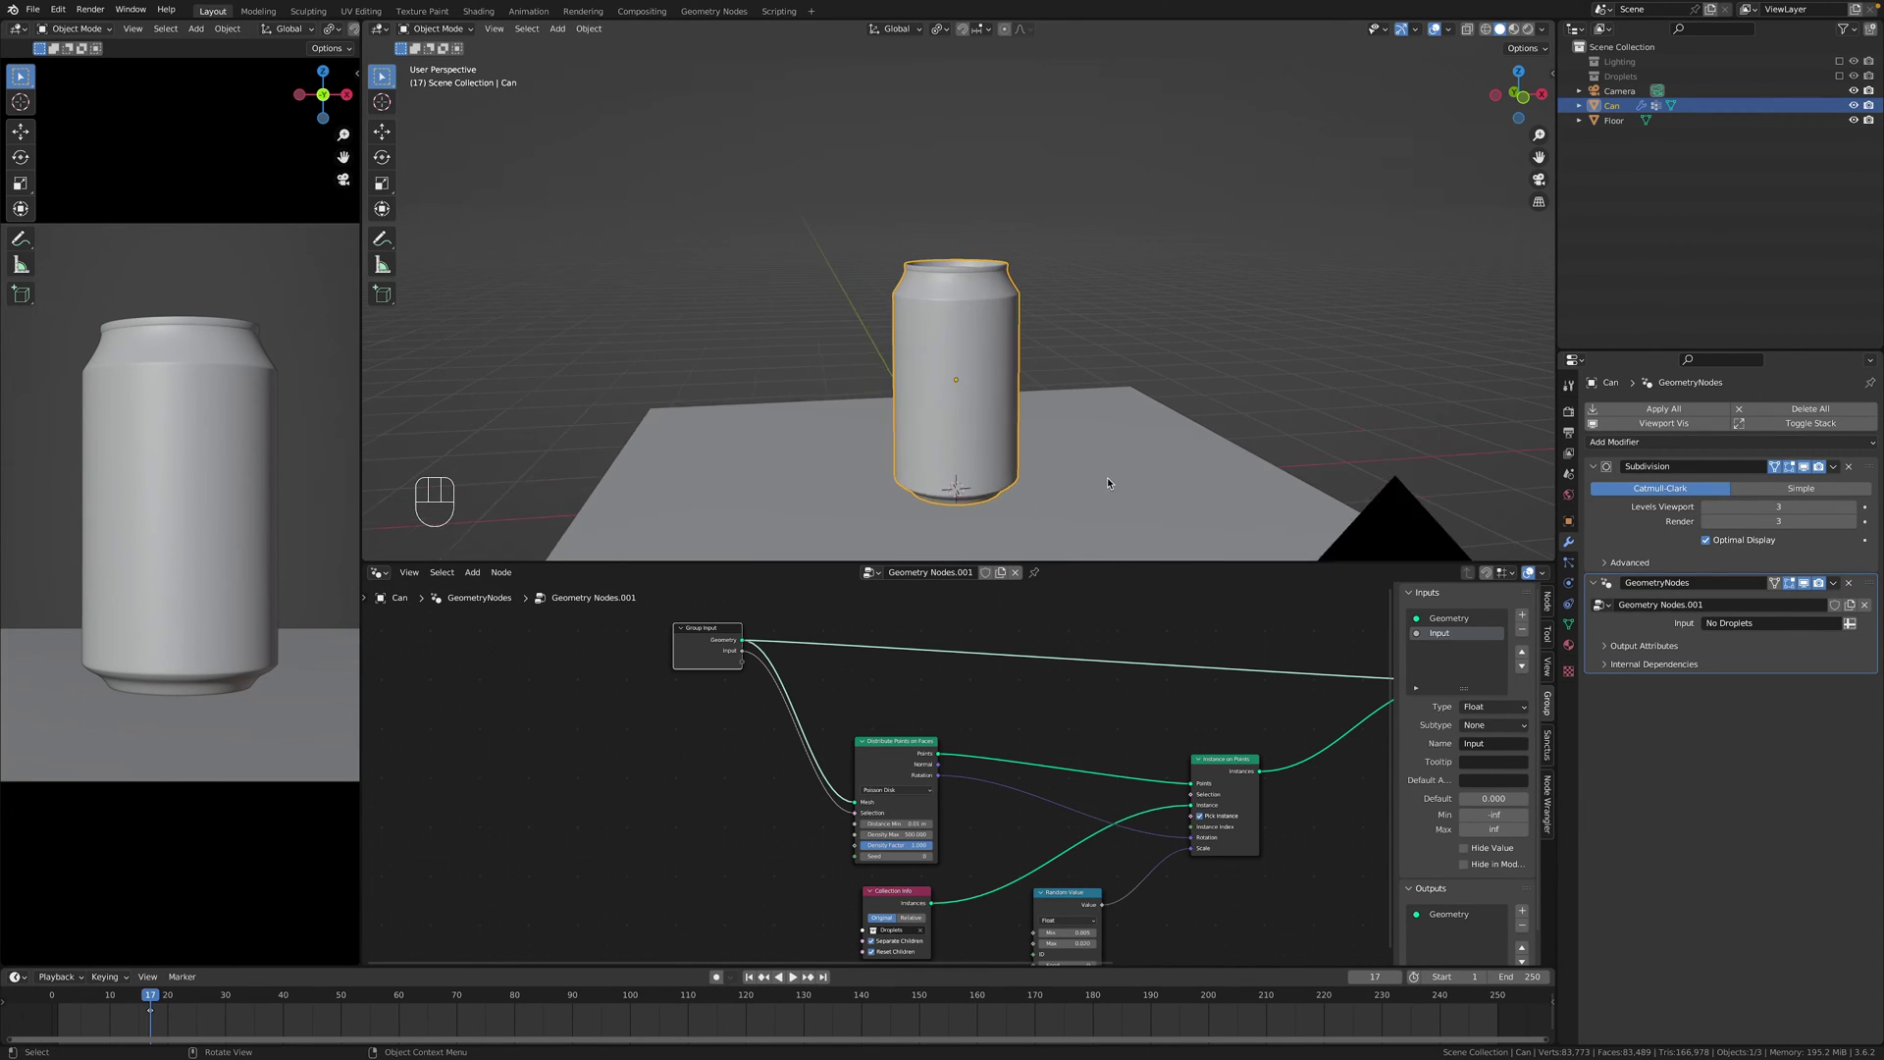
key("Tab")
key("a")
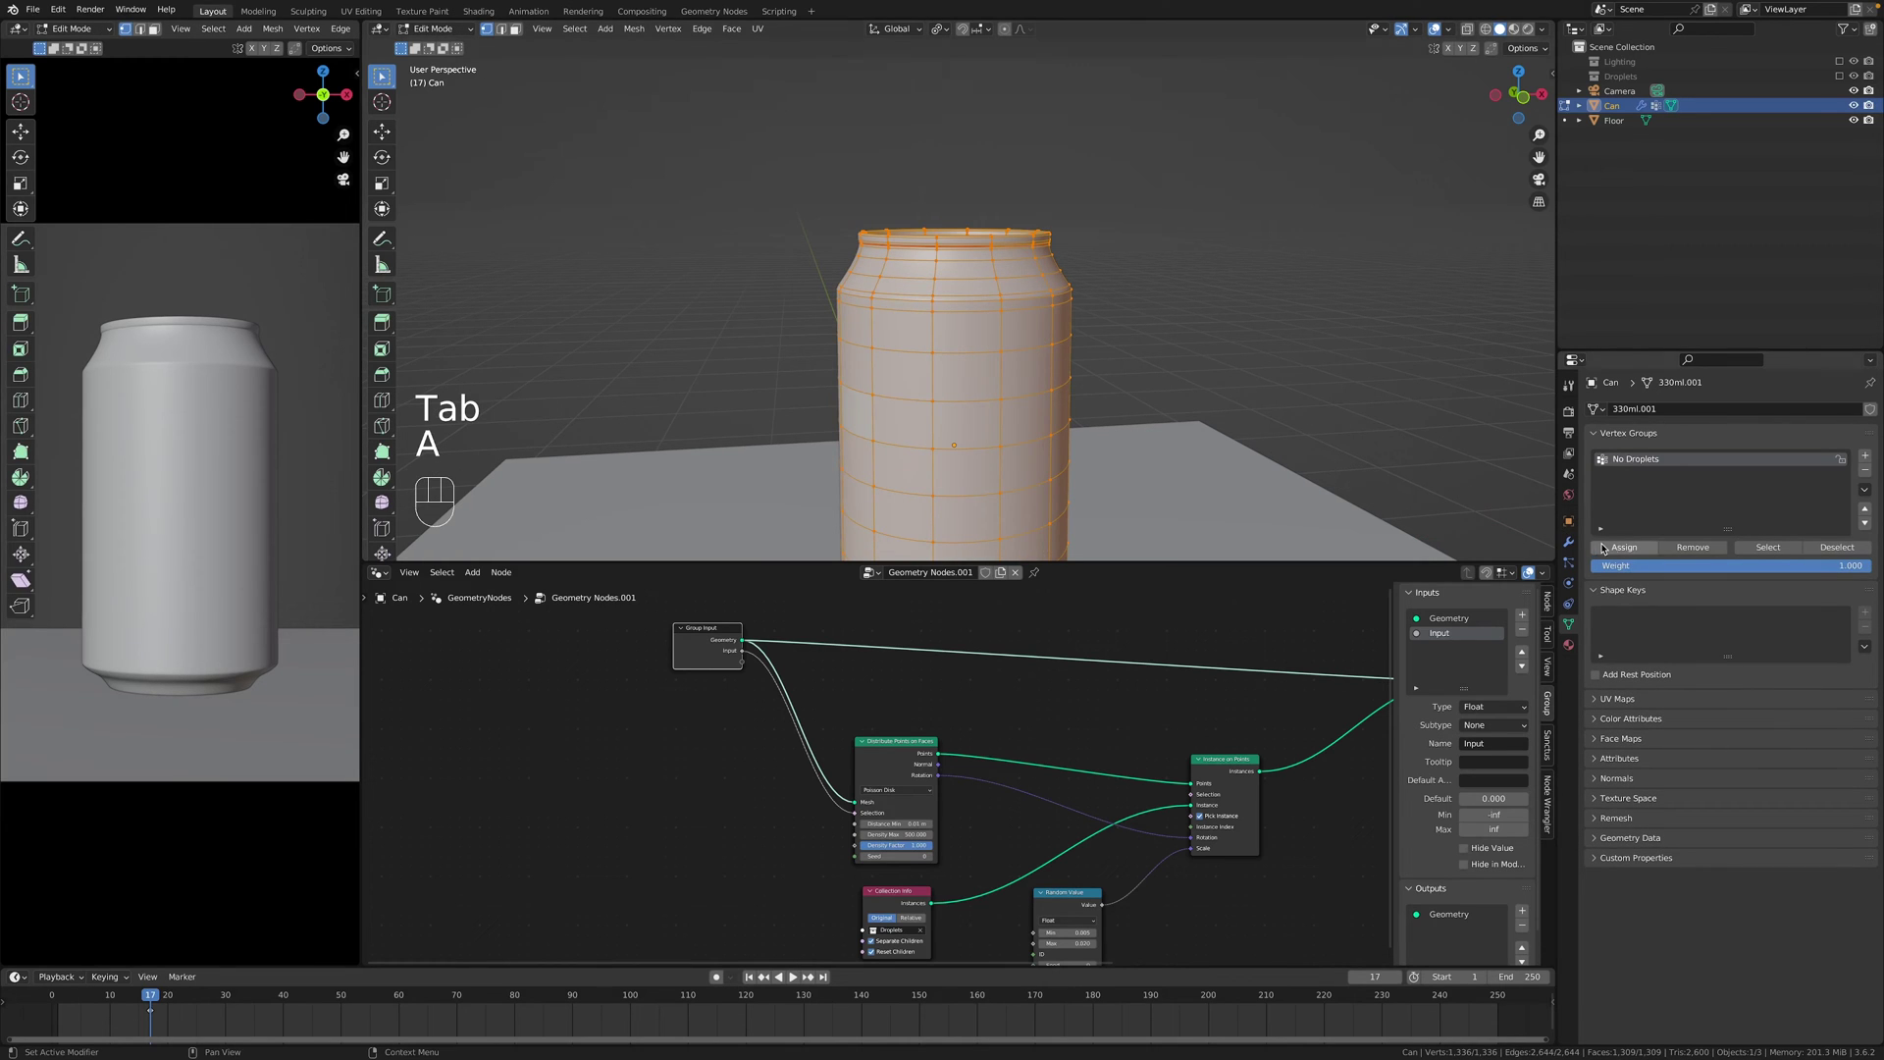
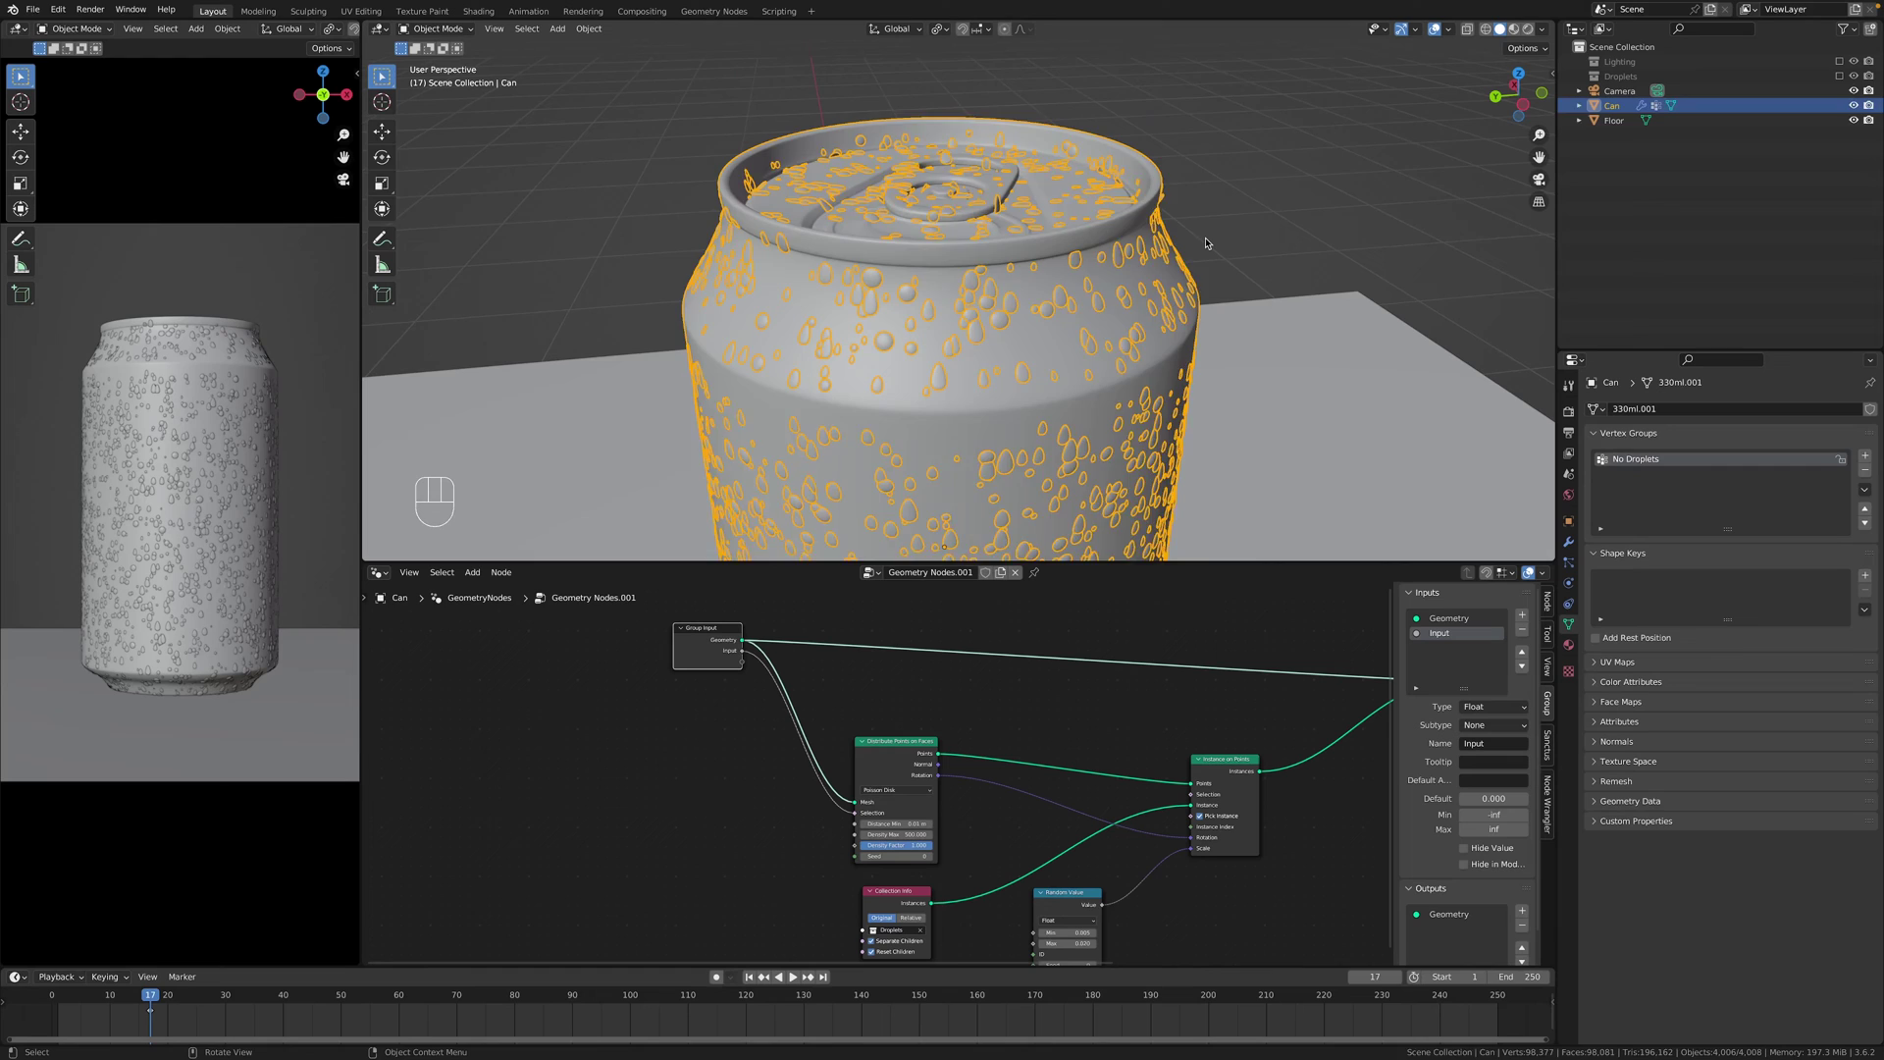
Assign the vertices to the group so droplets cover the can again, and leave edit mode.
left_click_drag(1224, 259, 1250, 230)
left_click_drag(1238, 241, 1194, 291)
key("Tab")
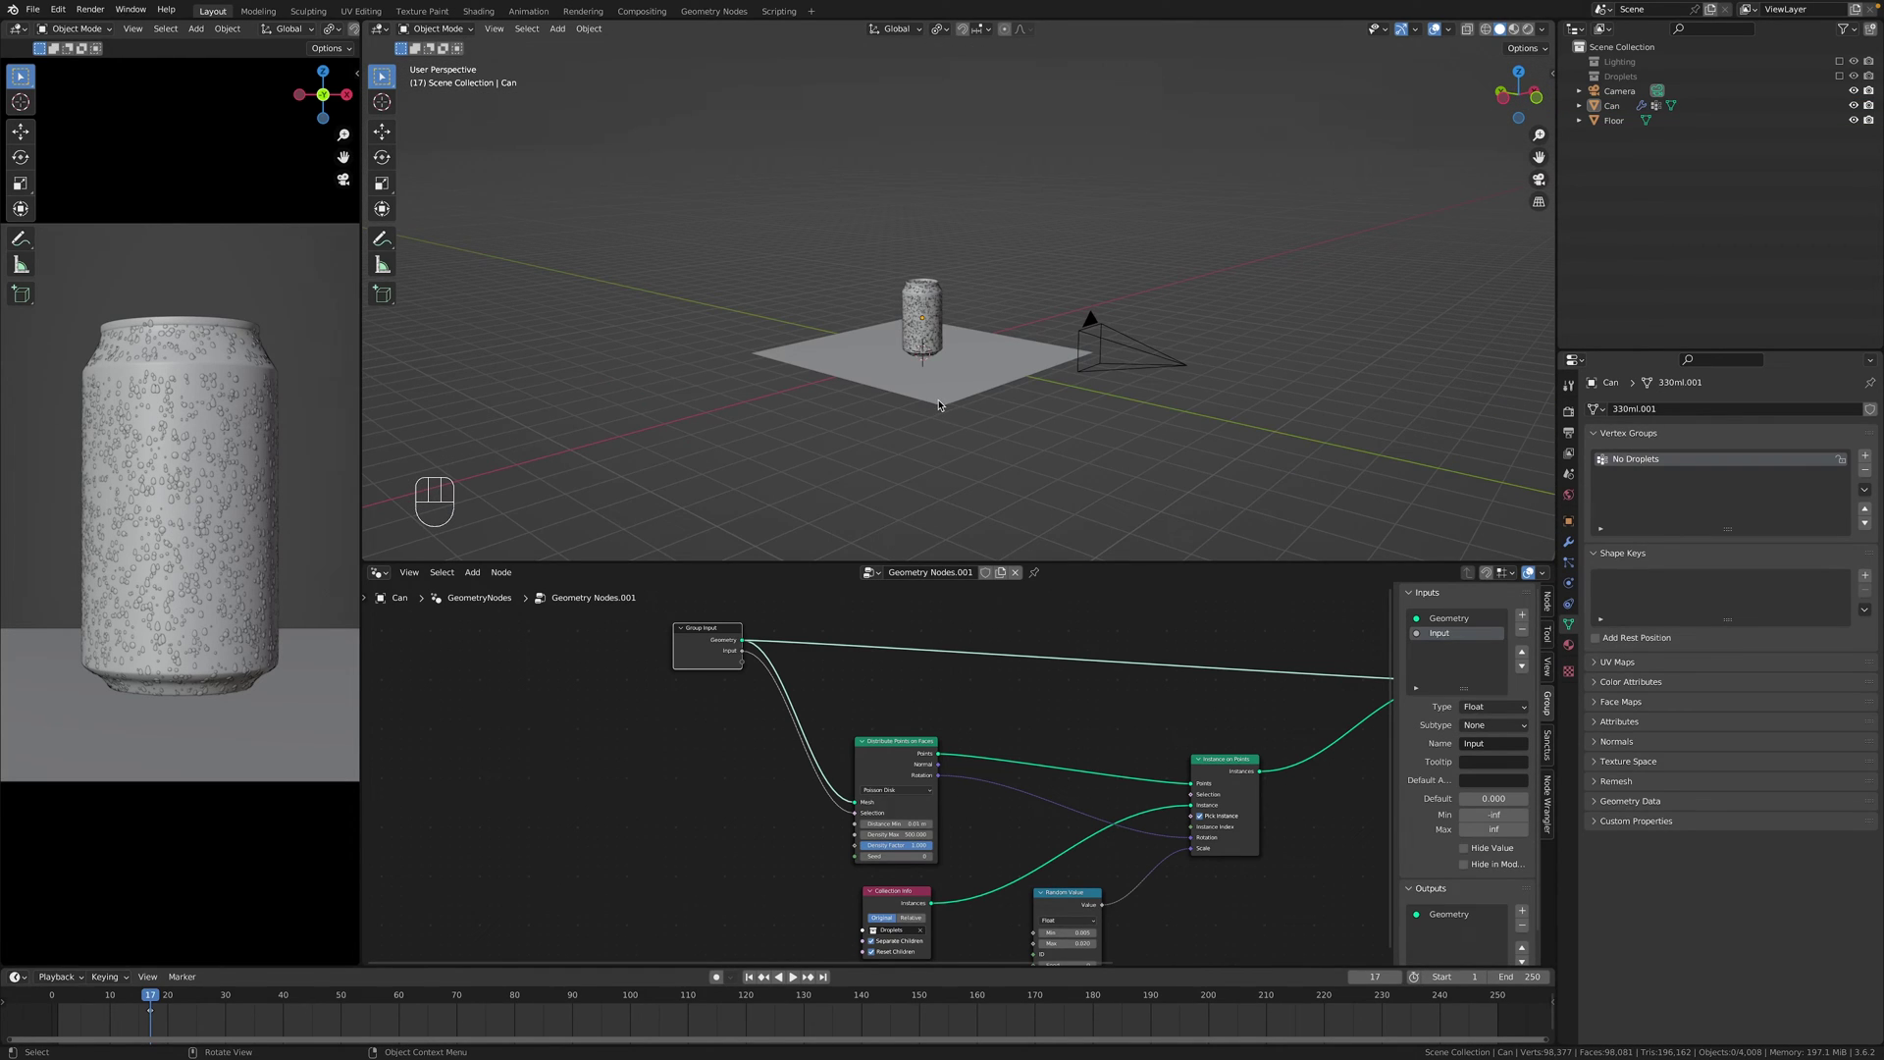
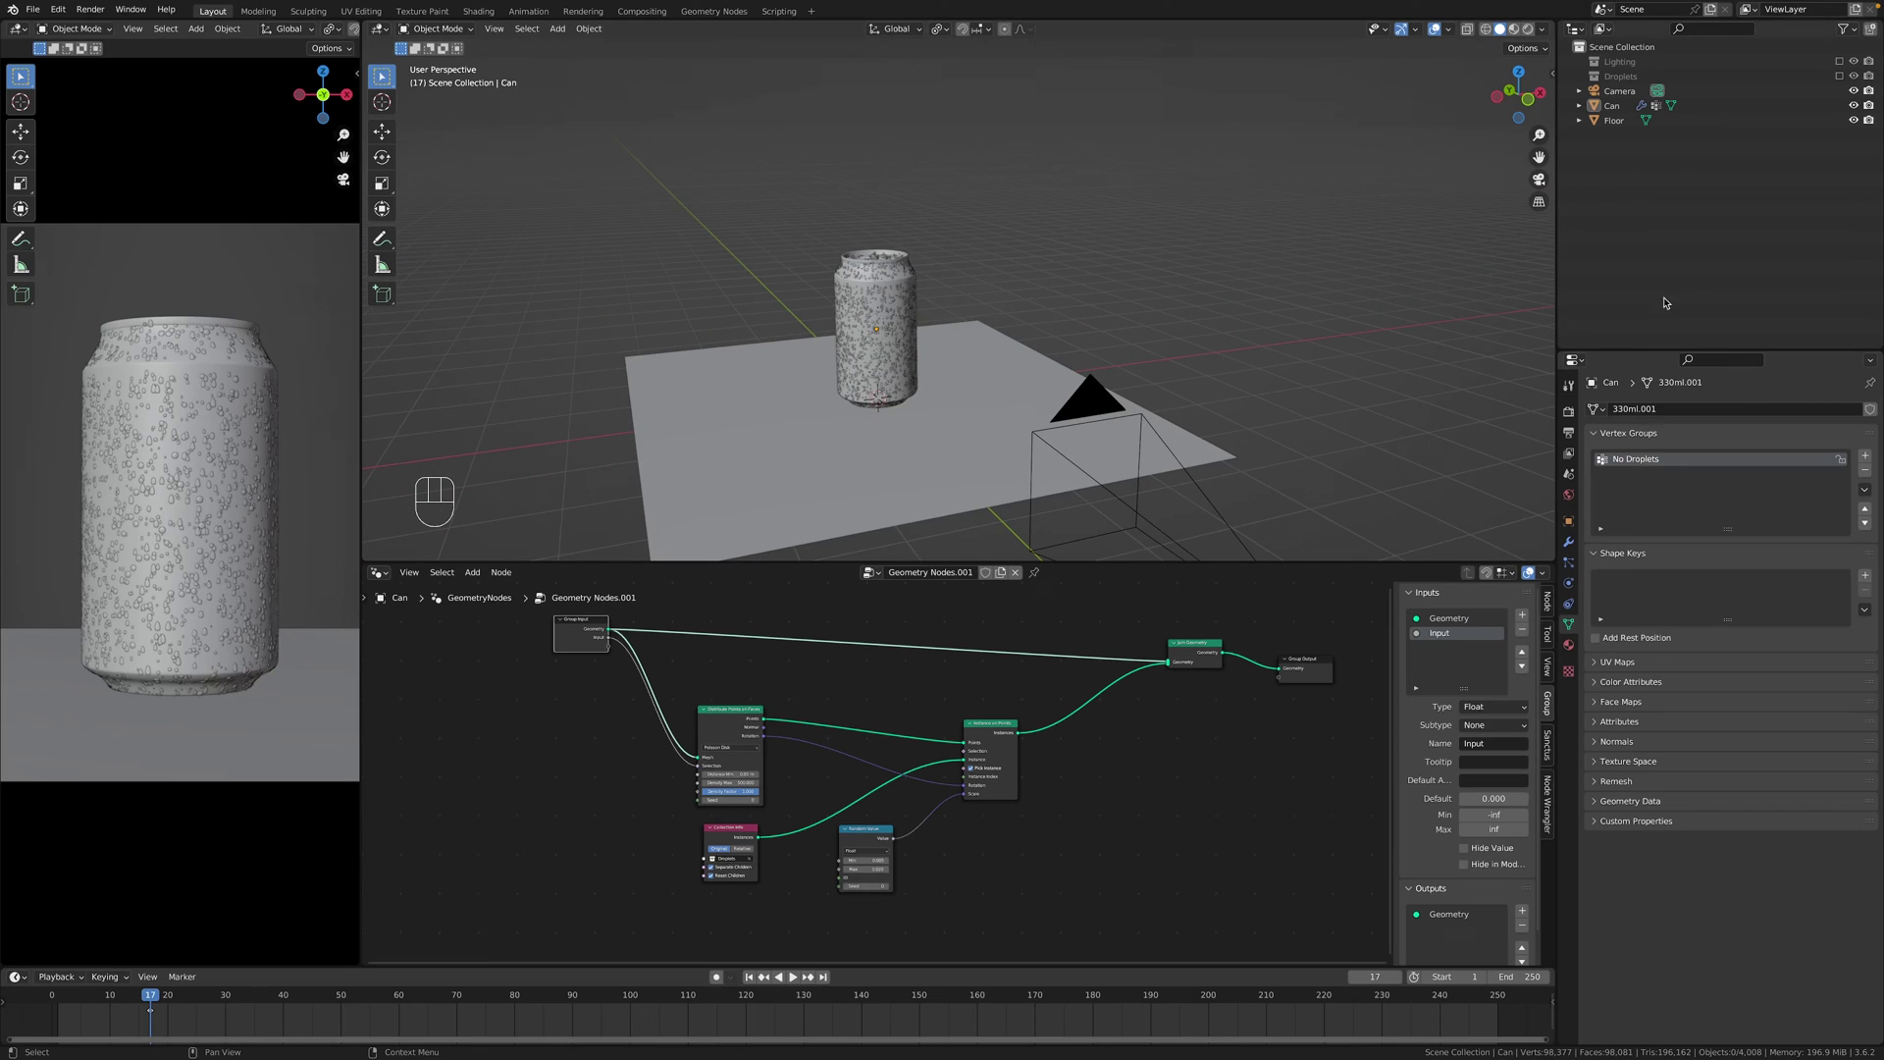
Re-enable the Droplets collection and select the Cube droplet shape to show its Material.005 nodes.
left_click(1294, 326)
left_click_drag(1218, 362, 1177, 363)
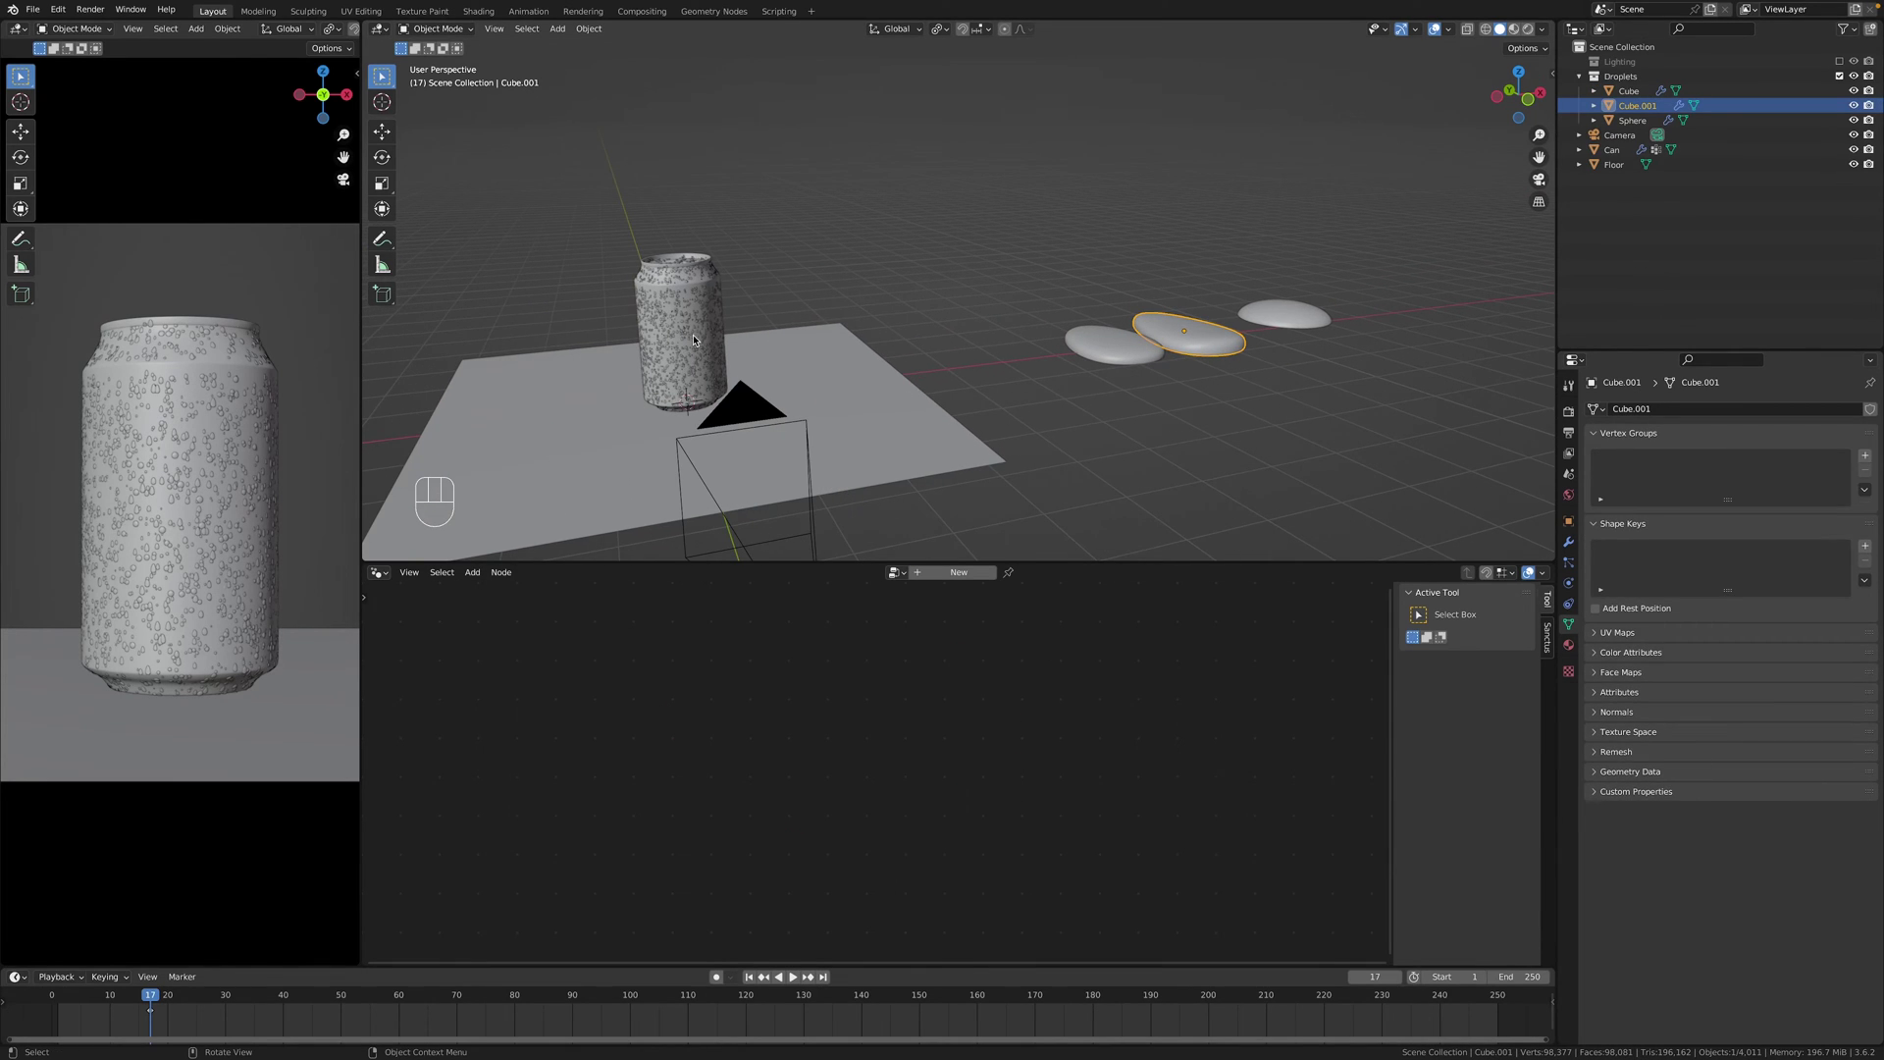
left_click_drag(1296, 362, 1250, 390)
left_click(1281, 369)
left_click_drag(1196, 380, 1114, 370)
left_click_drag(1166, 377, 1192, 390)
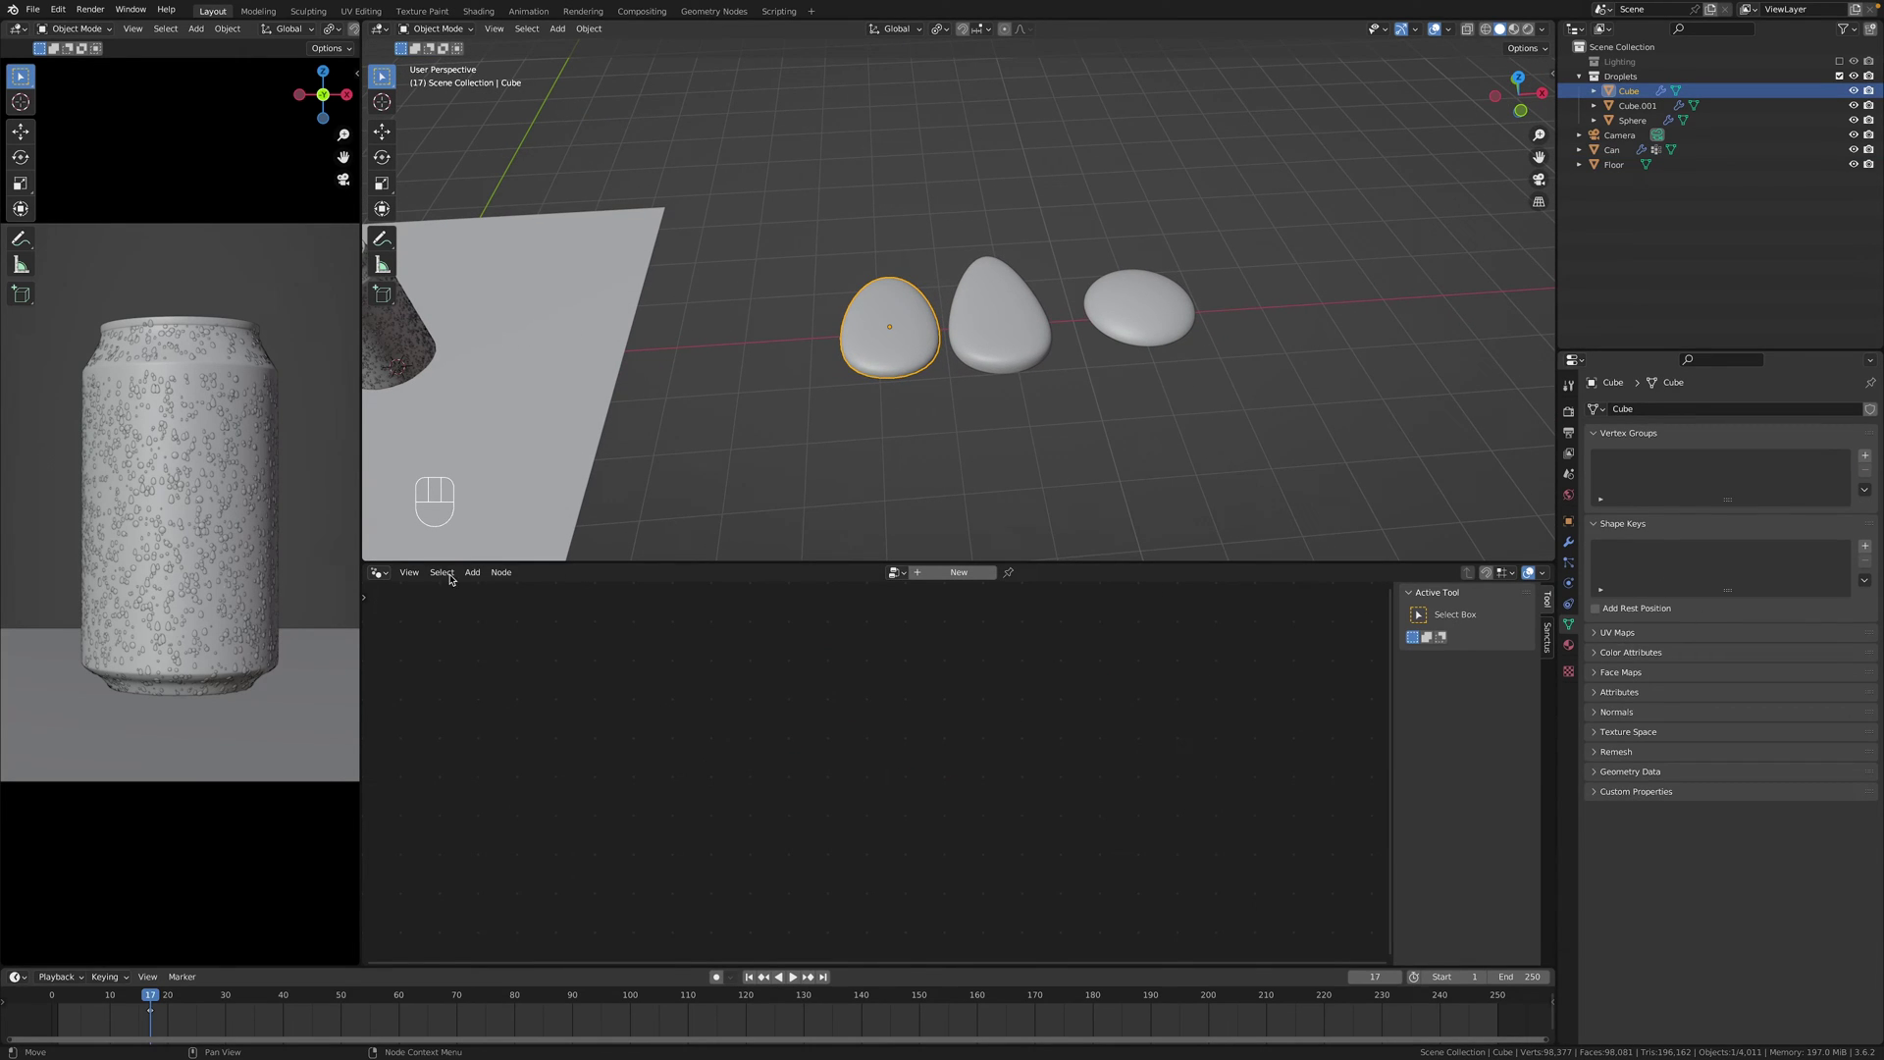
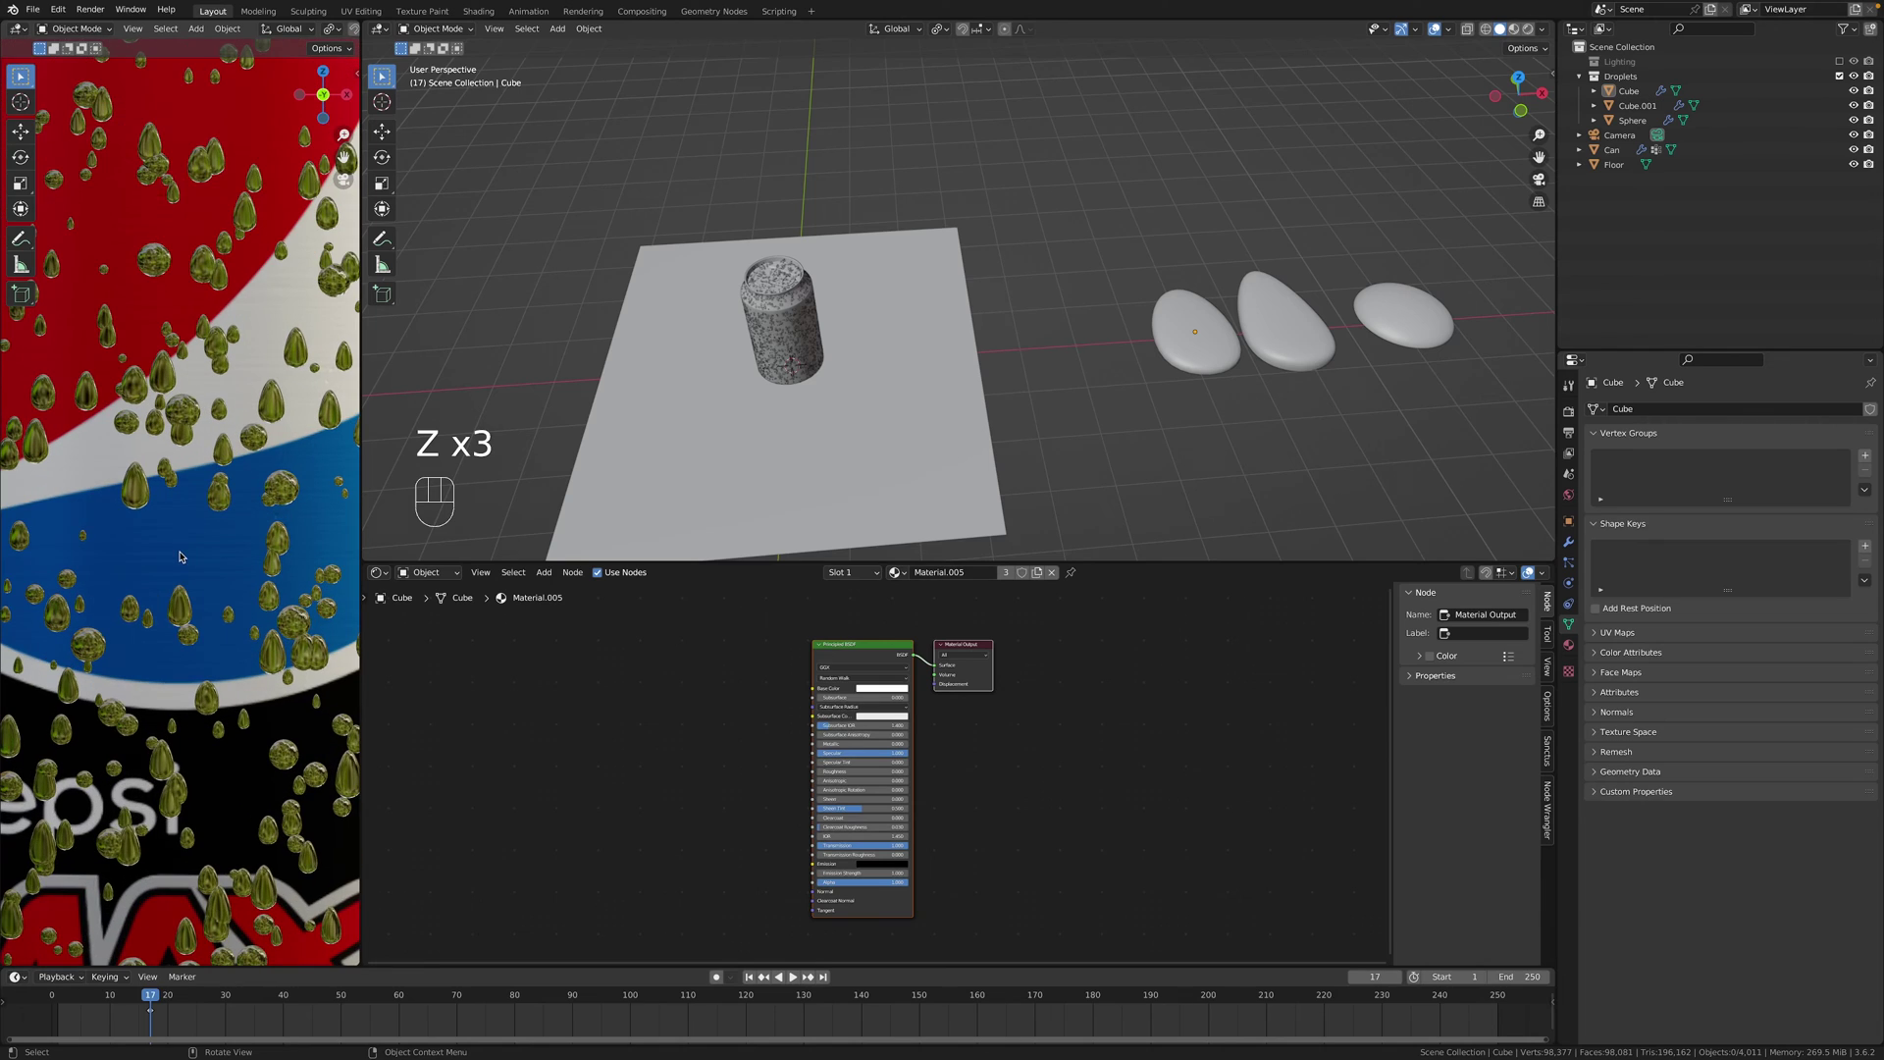
Enable the Lighting collection's planes and view the rendered can beaded with droplets.
key("z")
key("z")
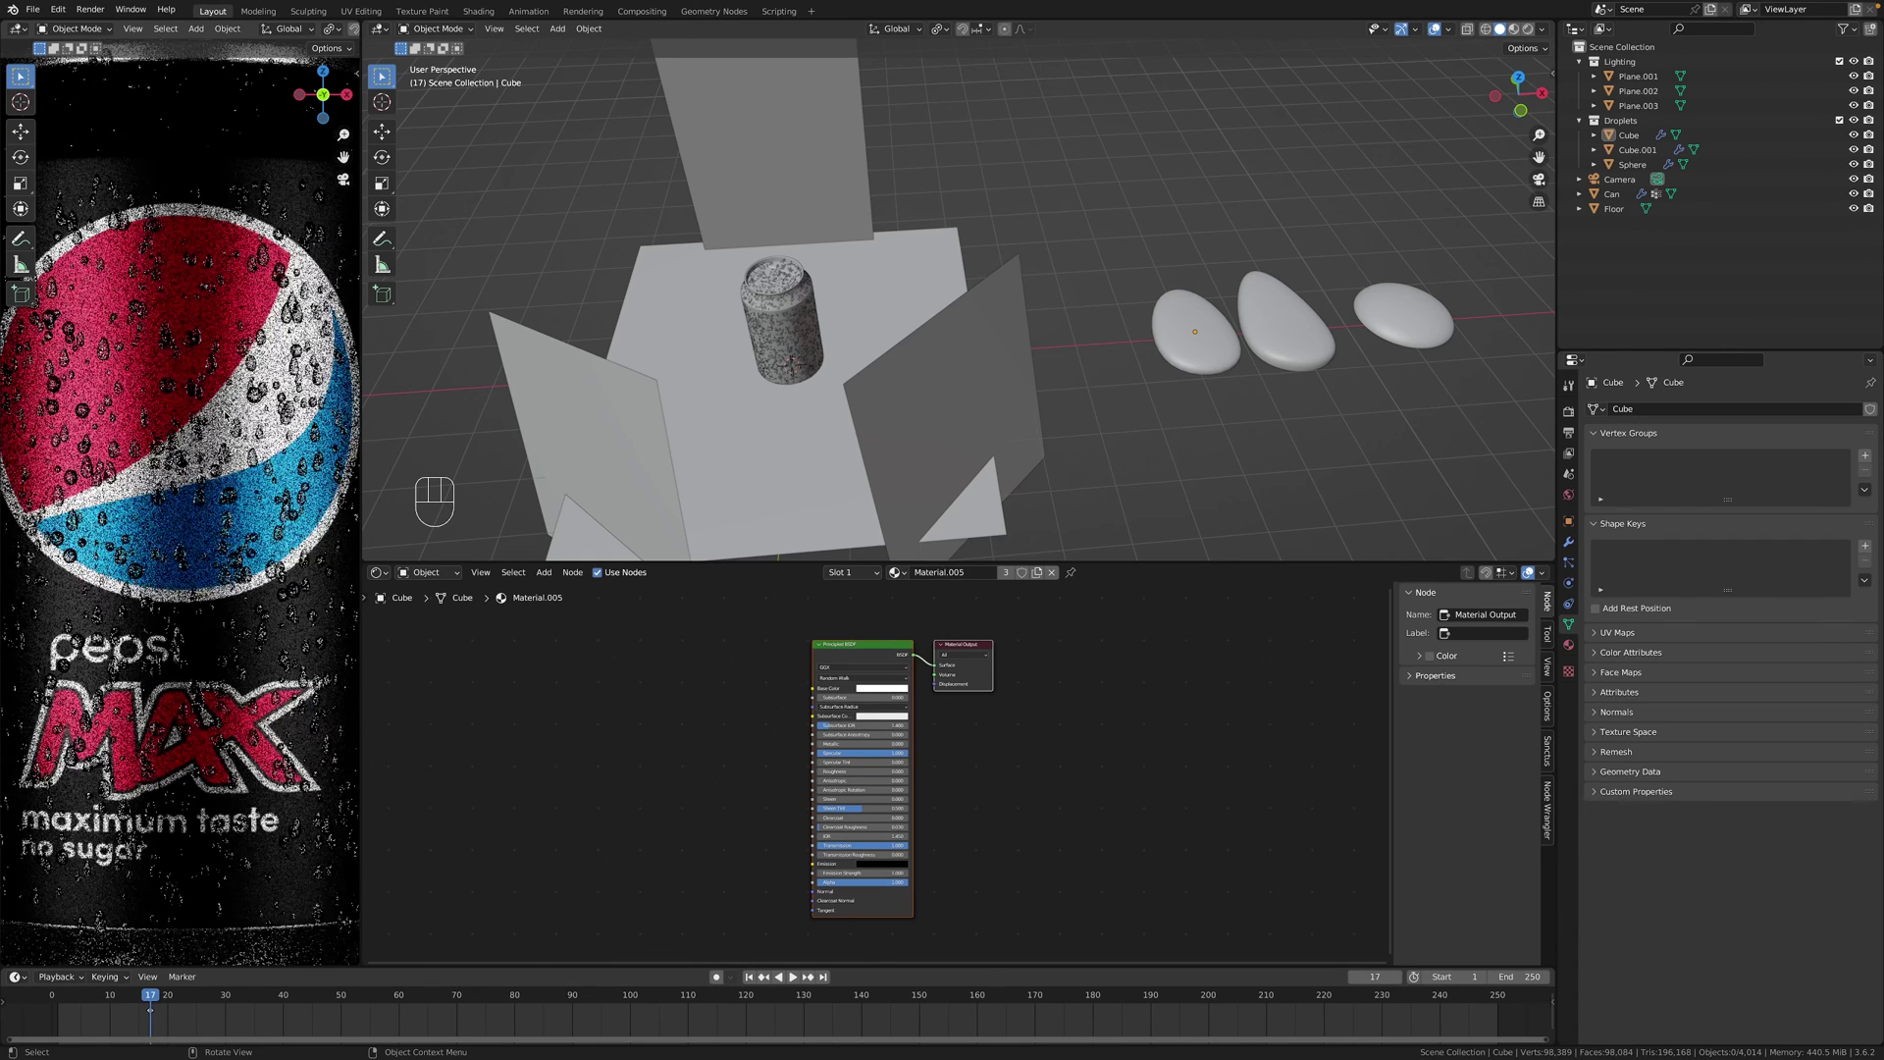
middle_click(214, 350)
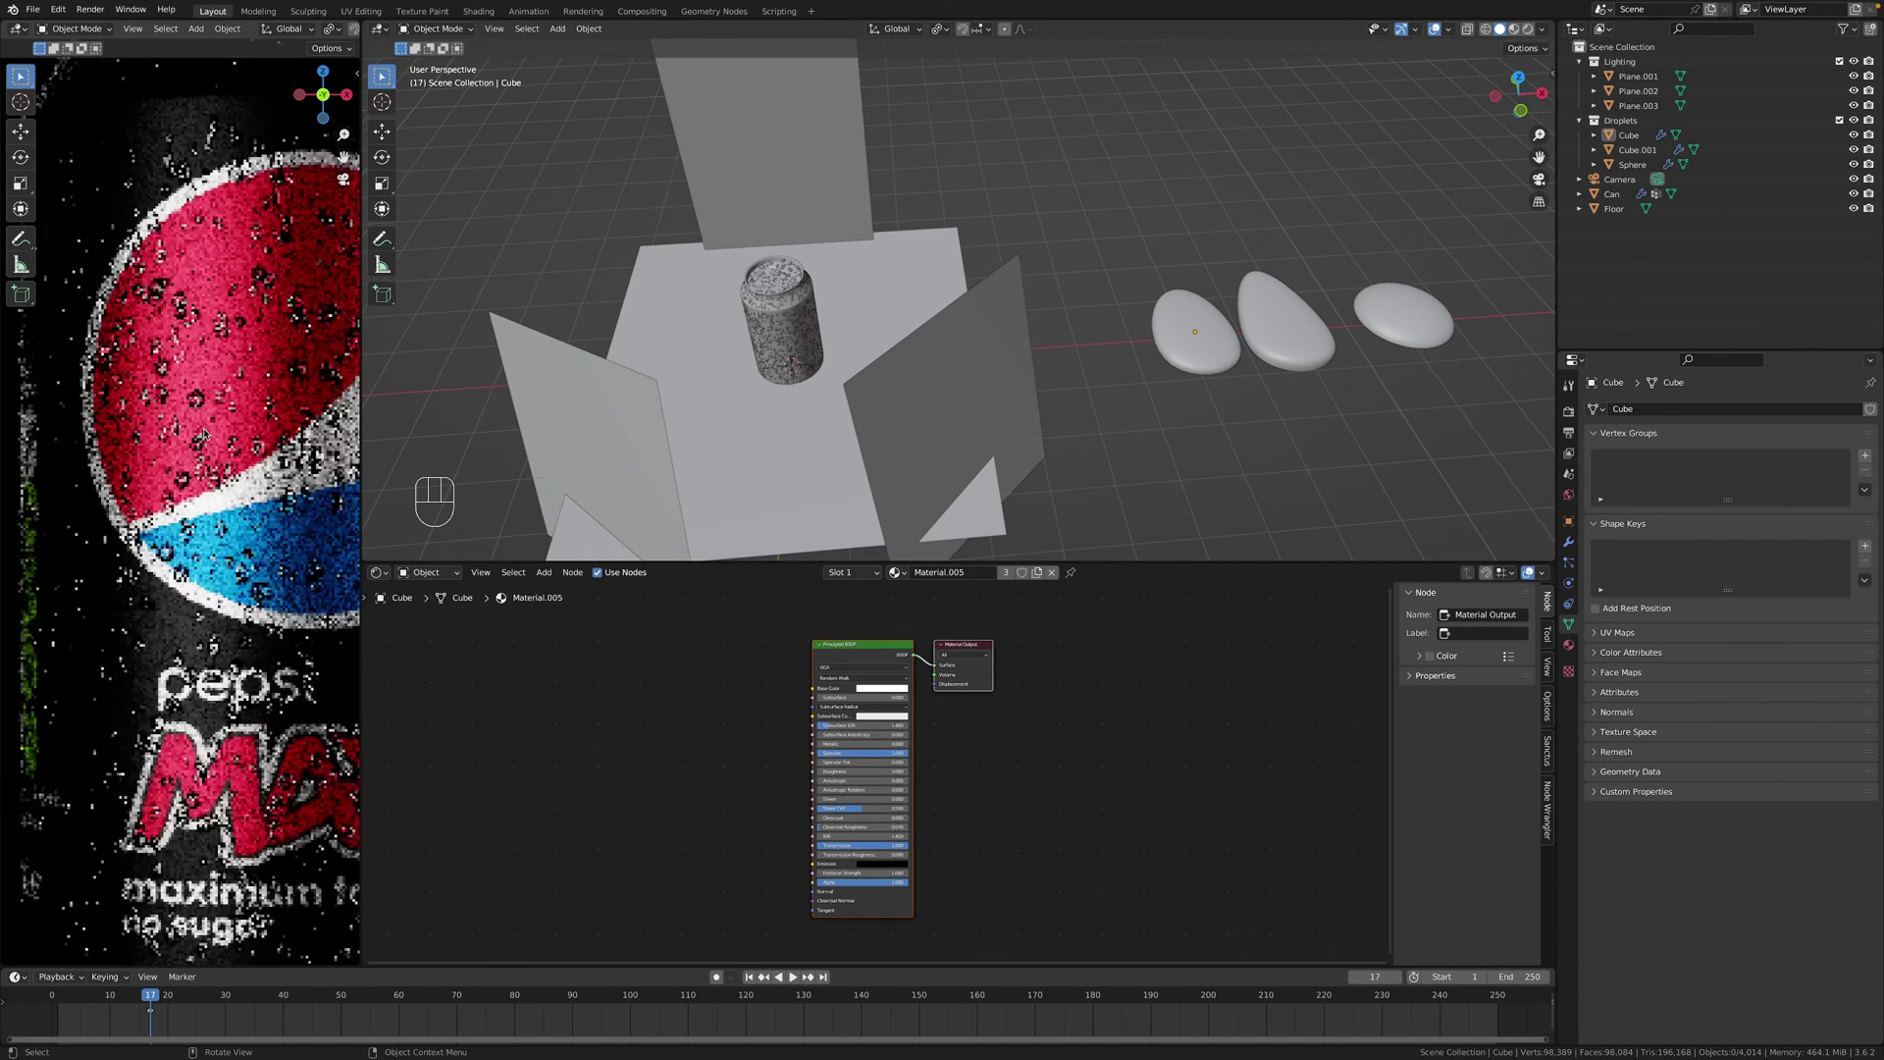
left_click(208, 460)
left_click_drag(271, 471, 942, 726)
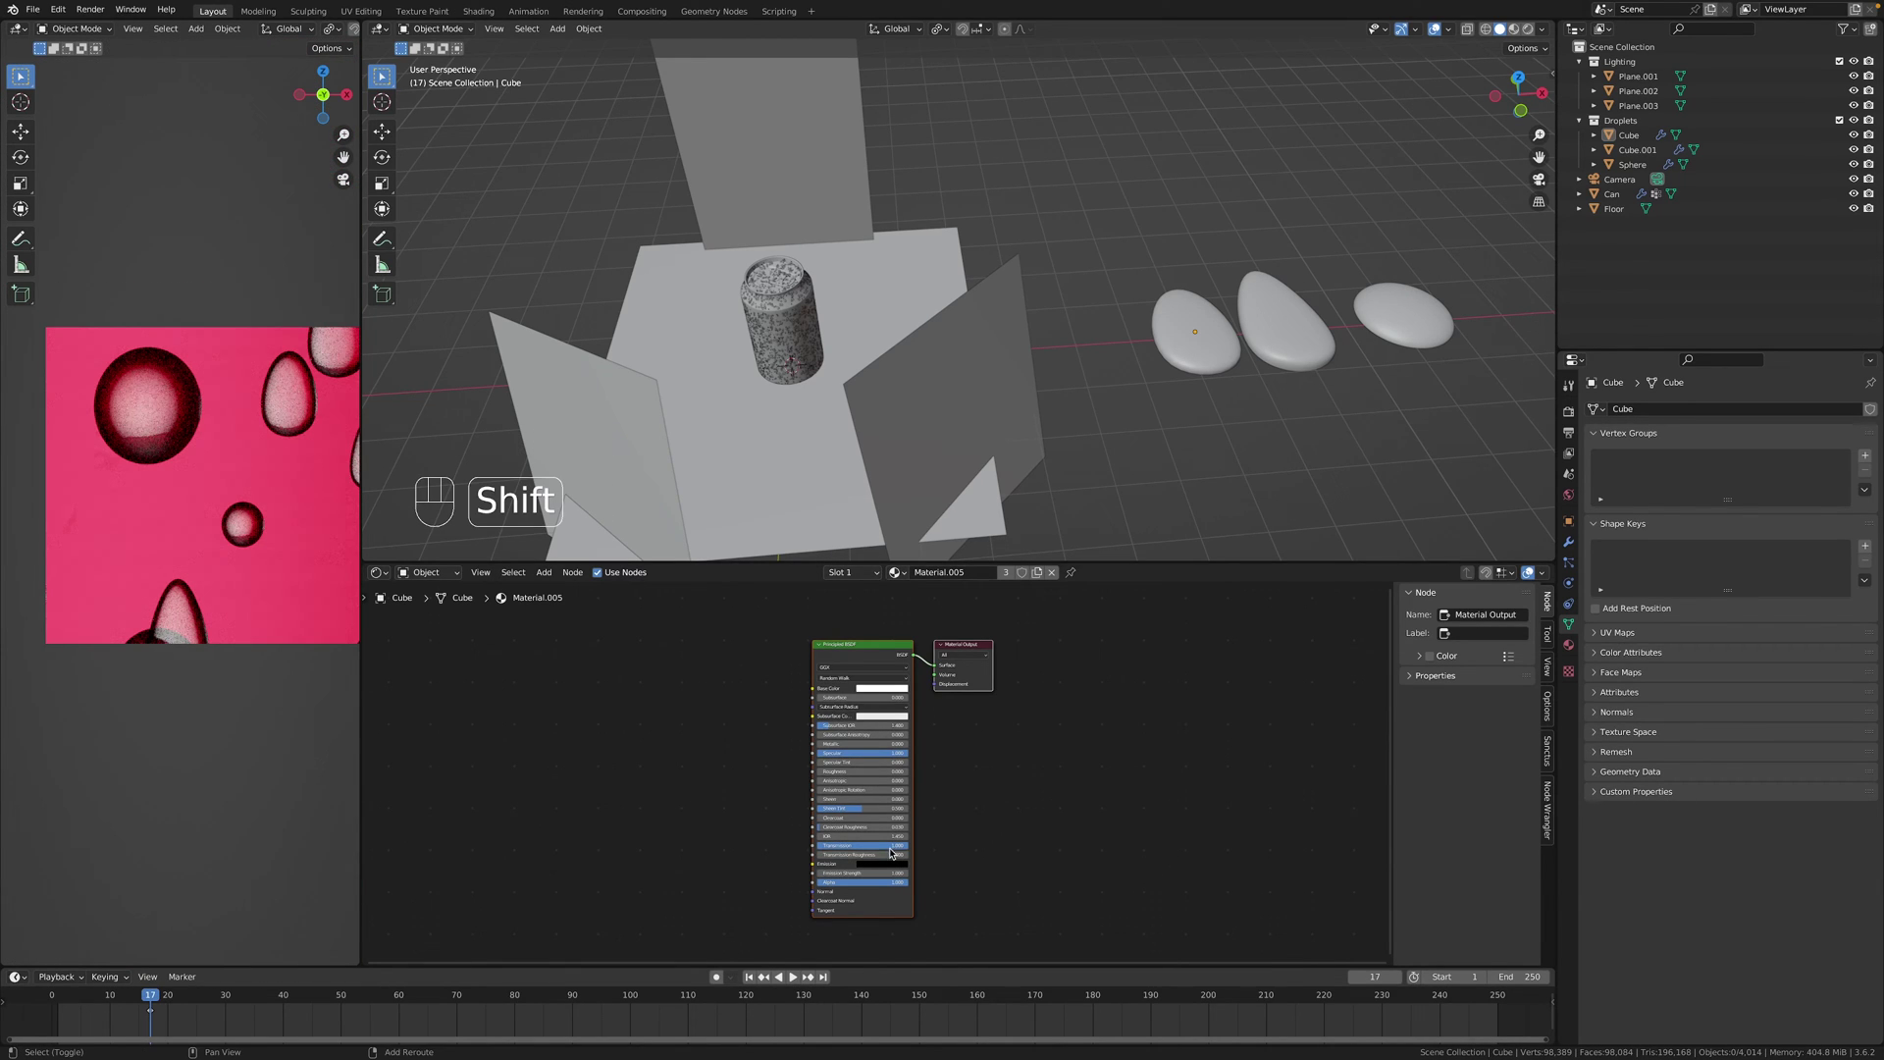
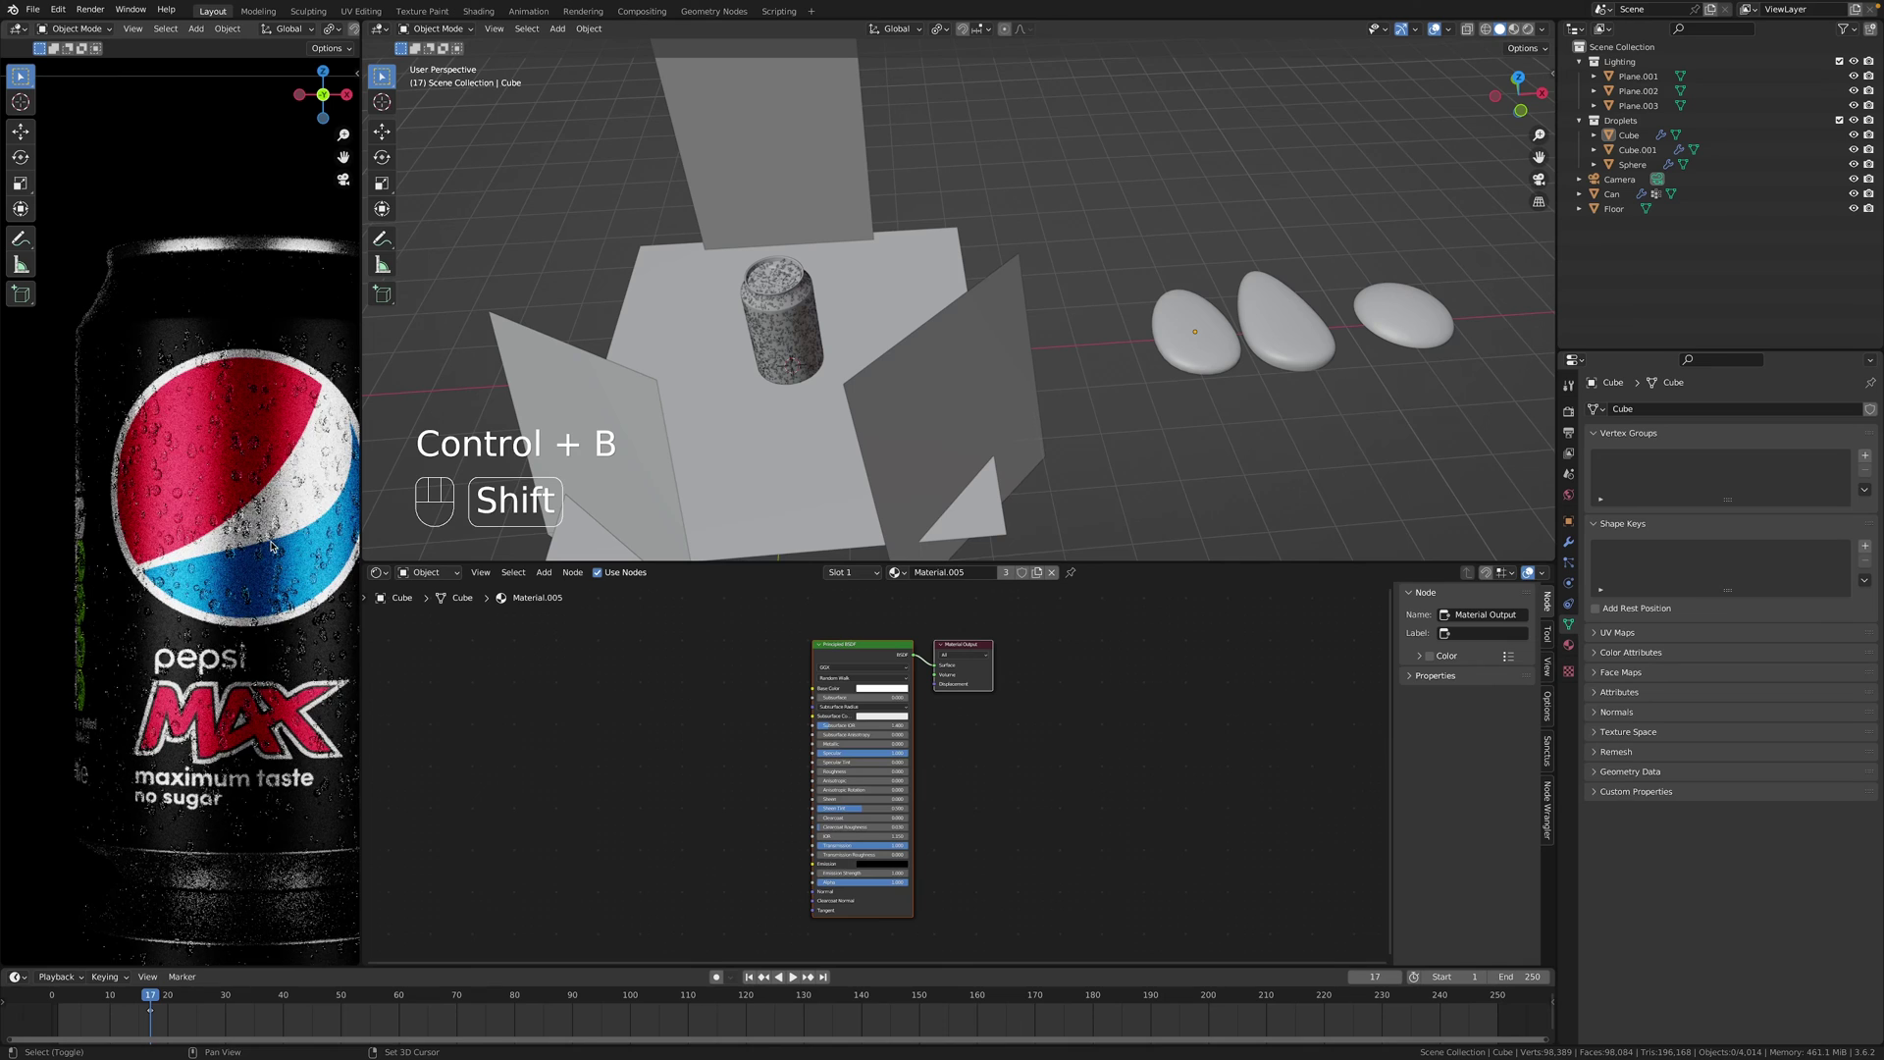
left_click(236, 518)
Select the Can and preview its roughness Color Ramp node output directly on the can.
key("z")
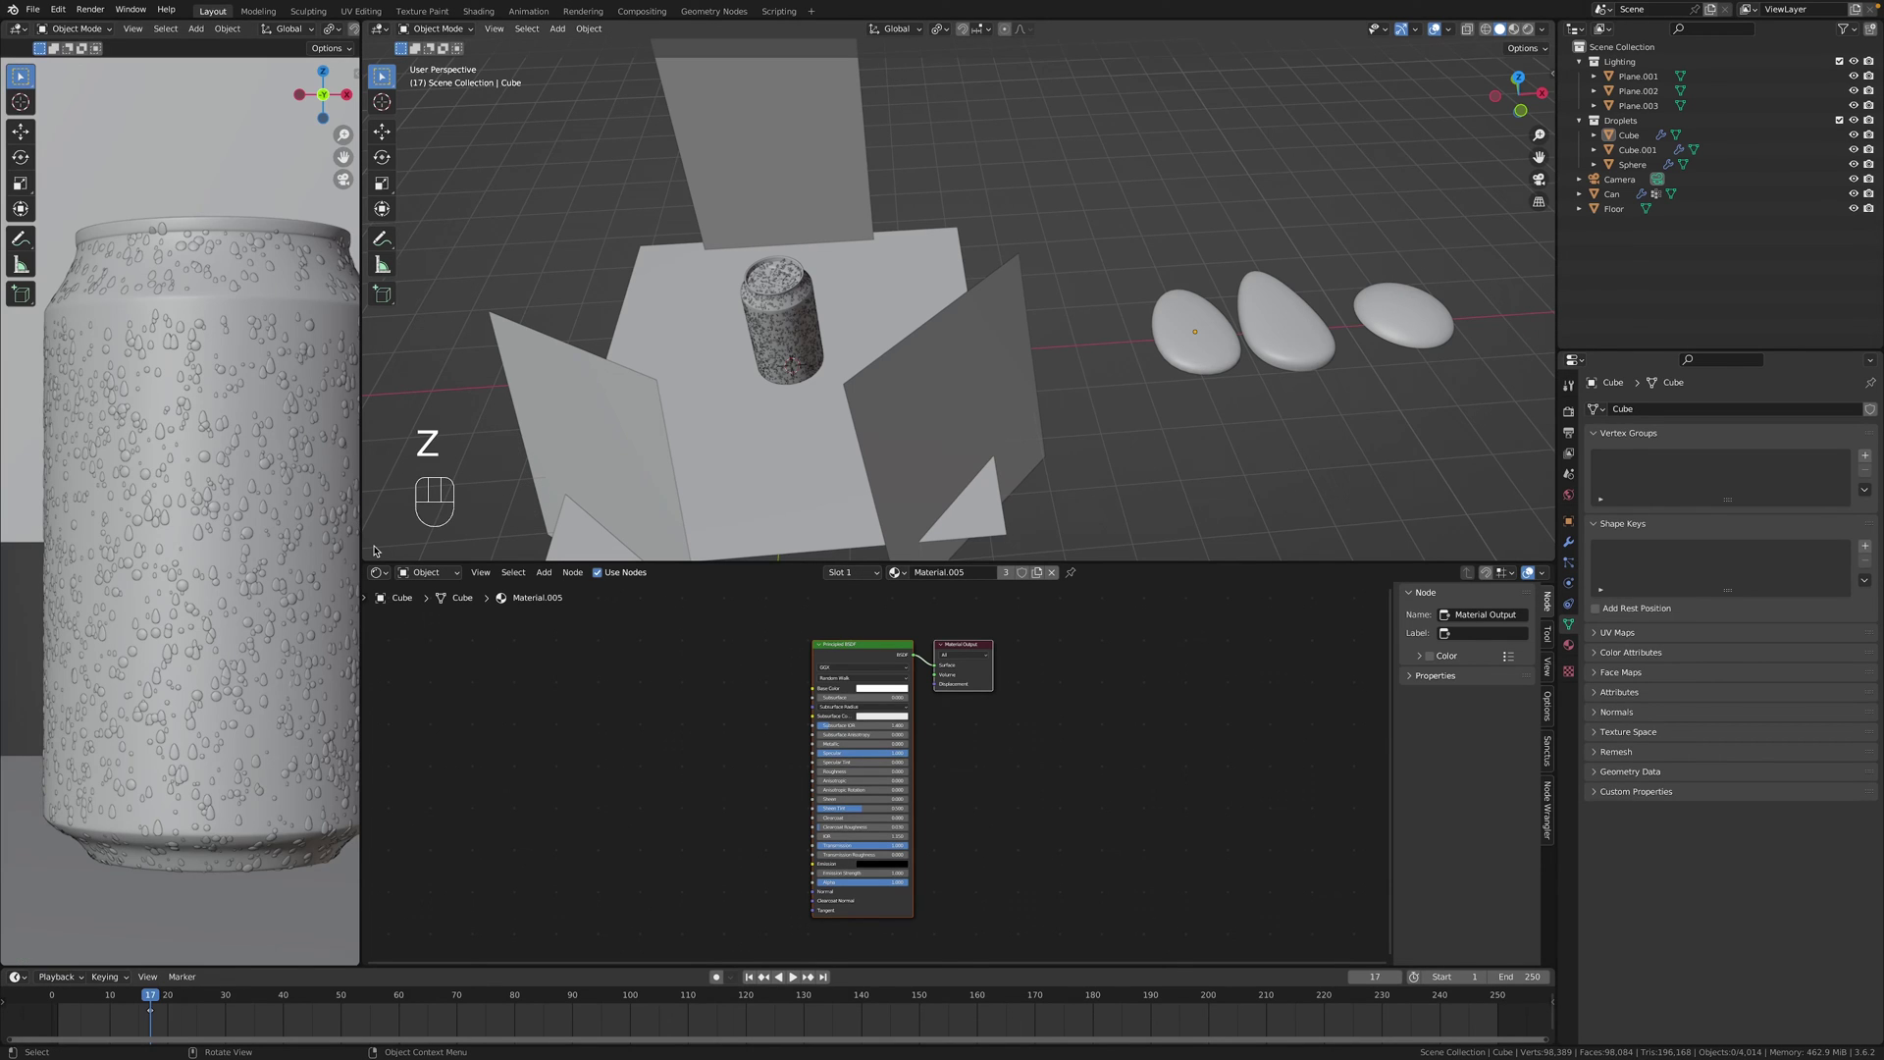
left_click(799, 306)
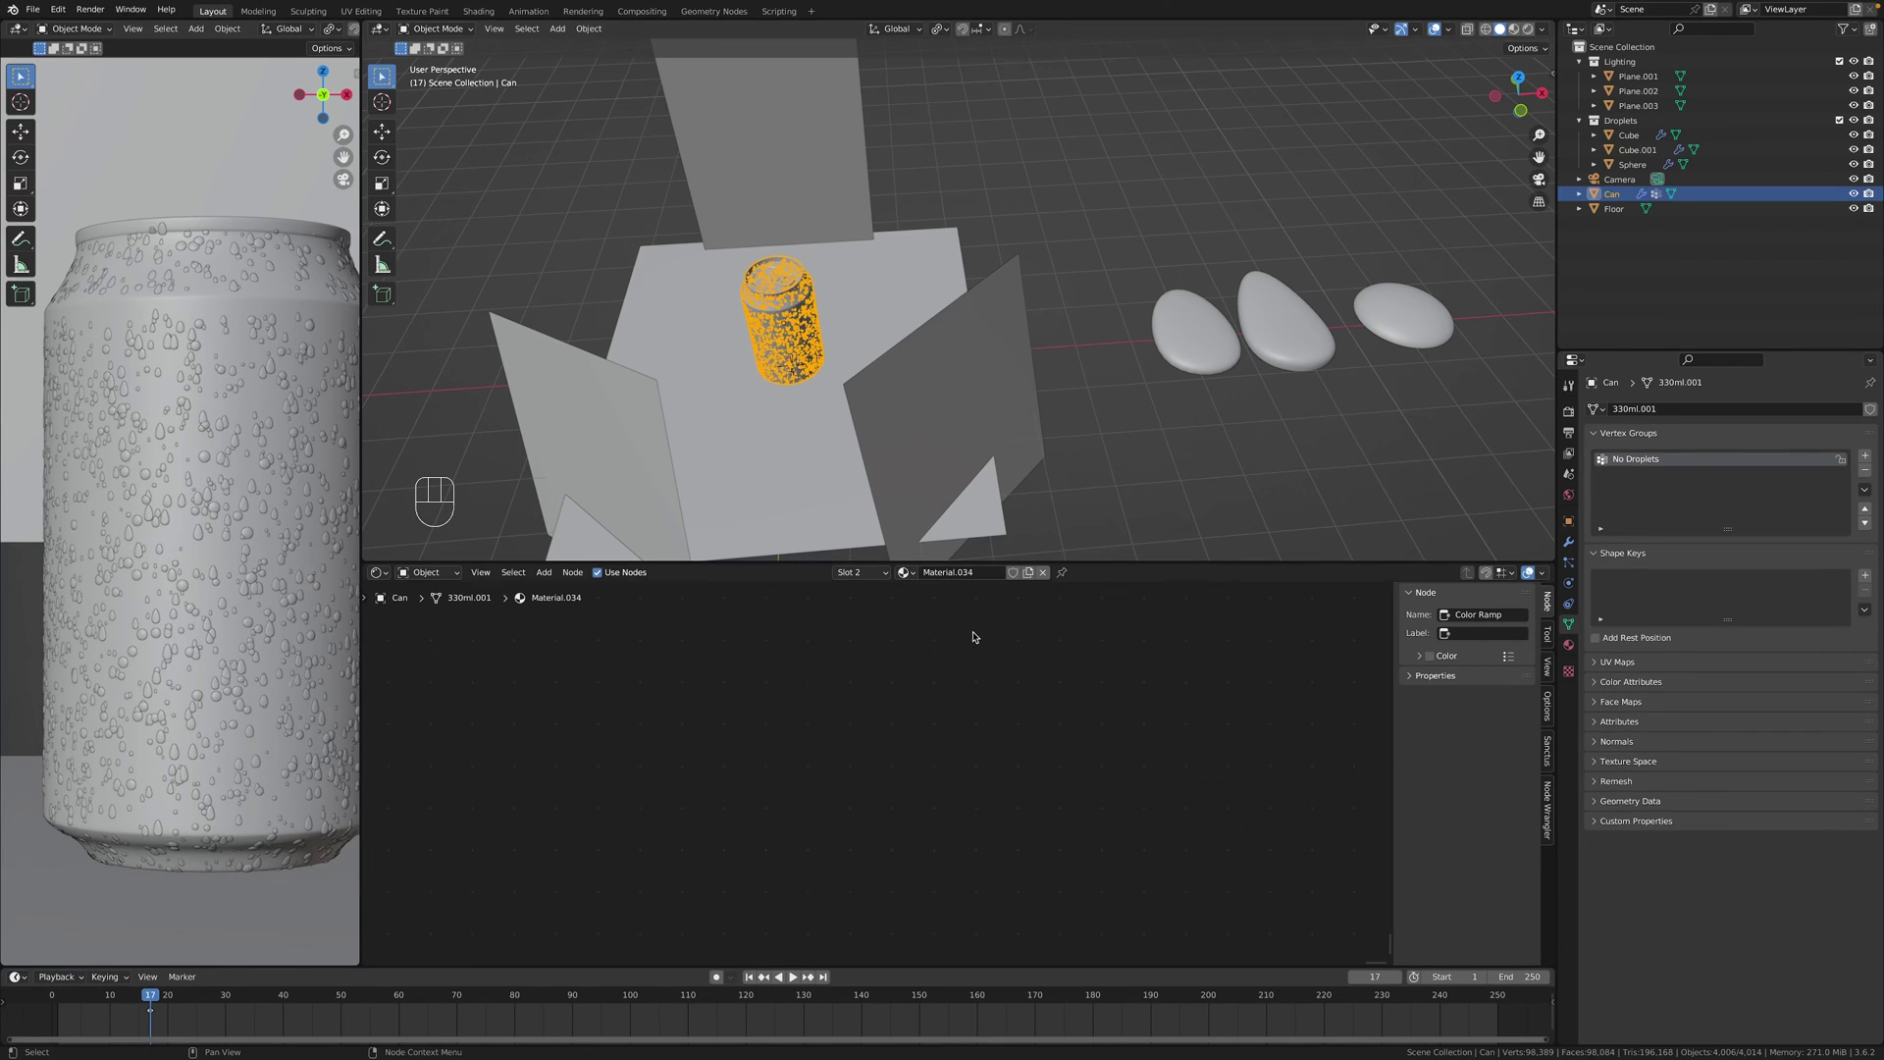
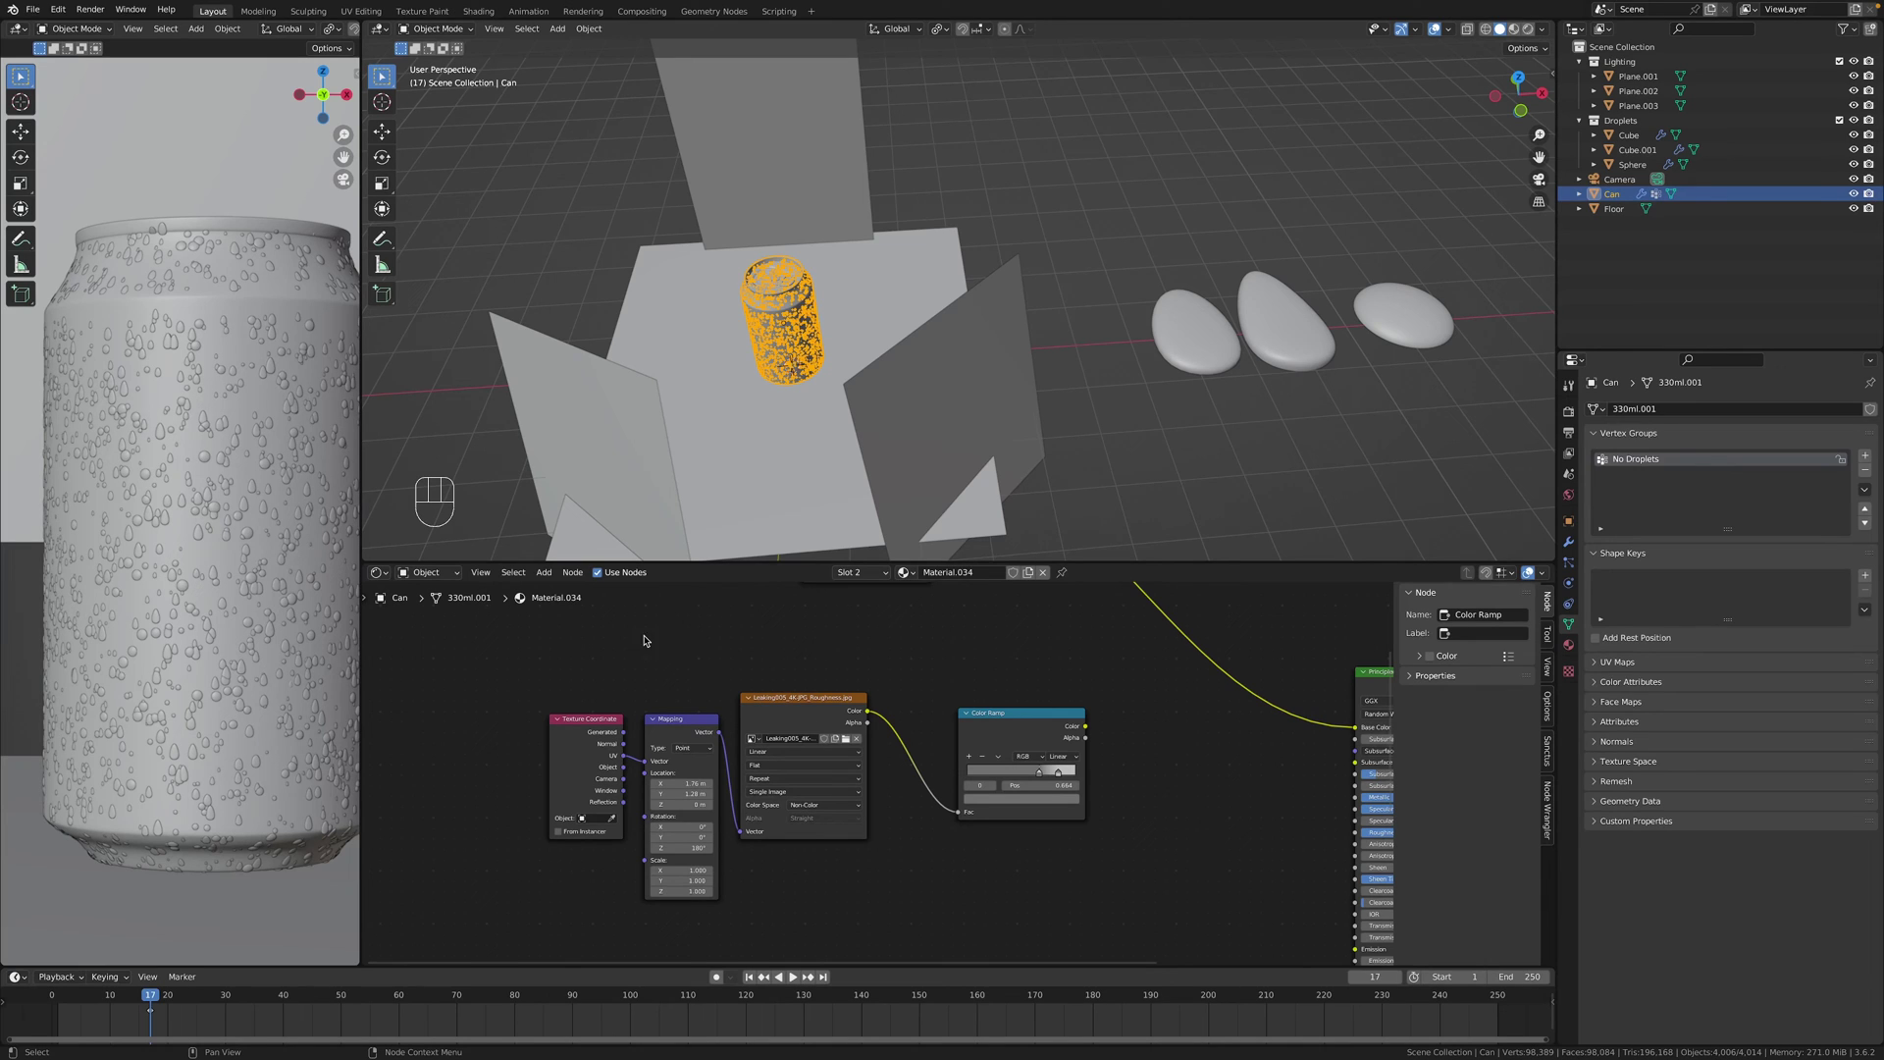
left_click(1038, 732)
key("z")
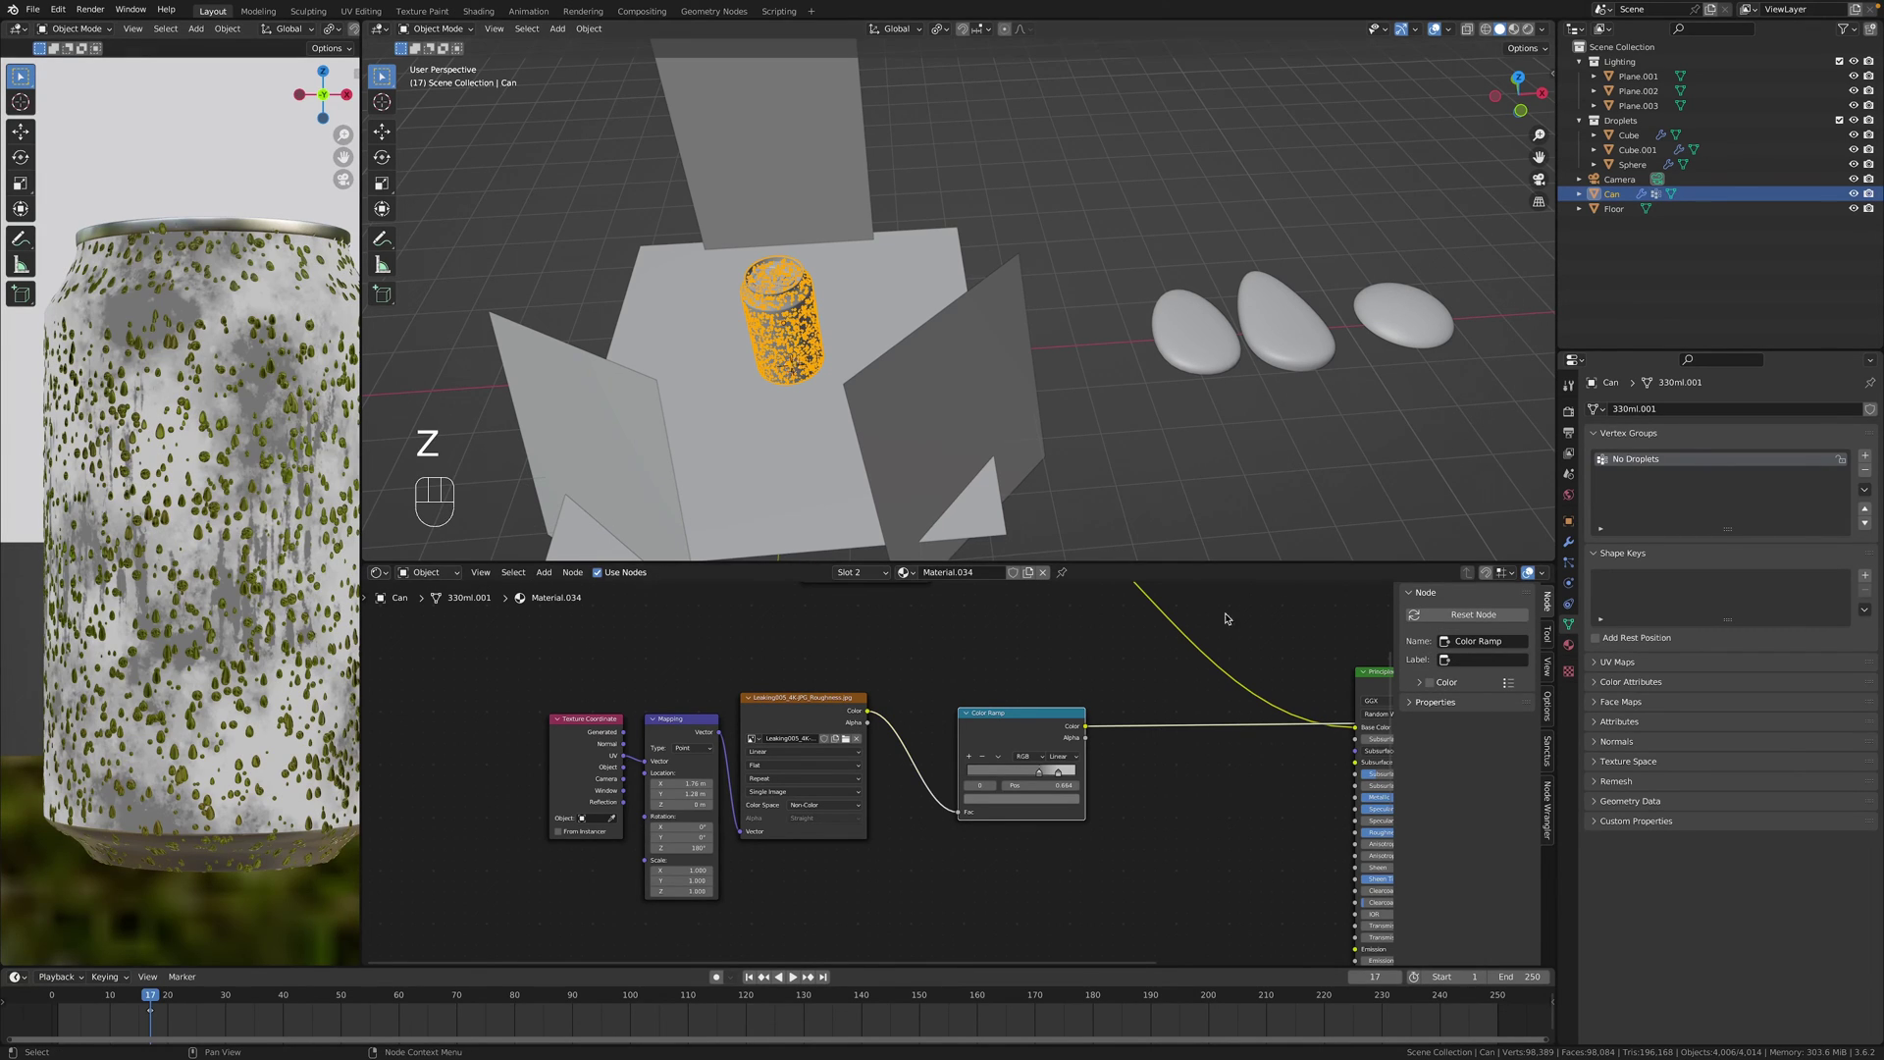
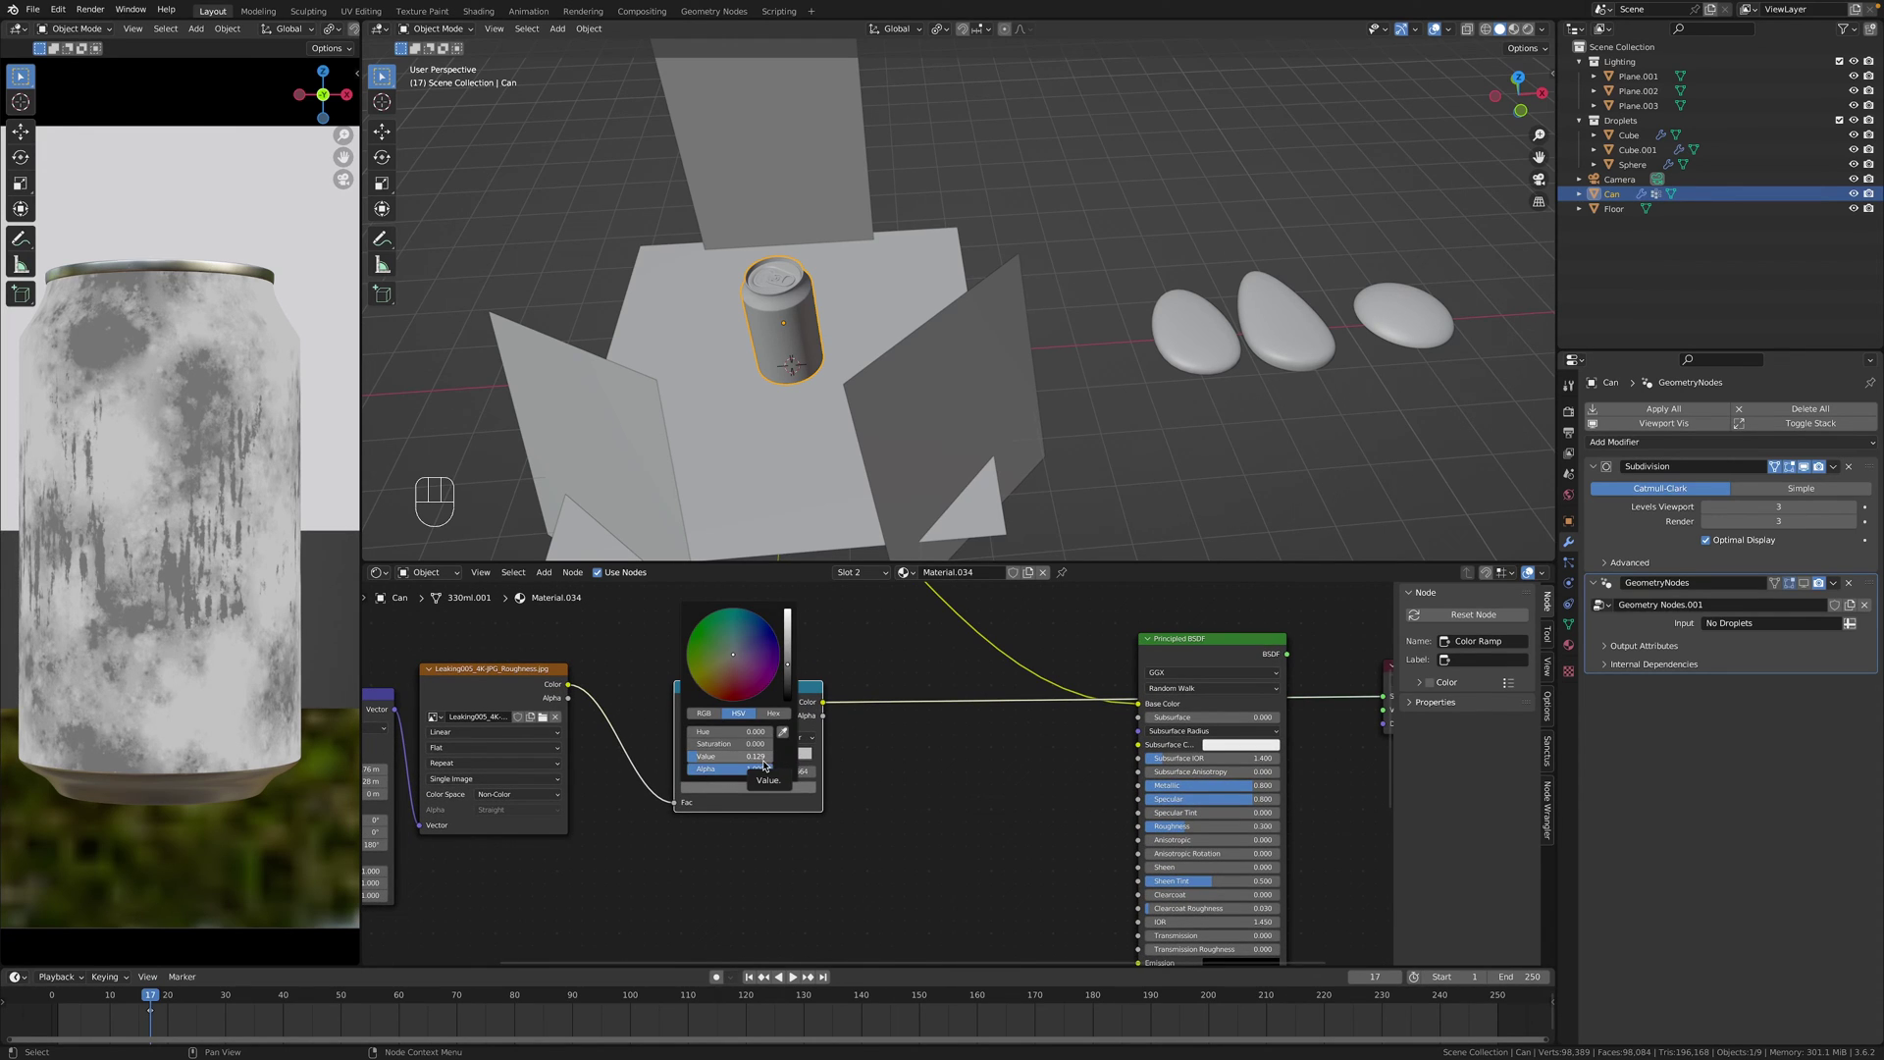
Push the Color Ramp stops for more contrast and route it into the Principled BSDF roughness.
left_click(785, 789)
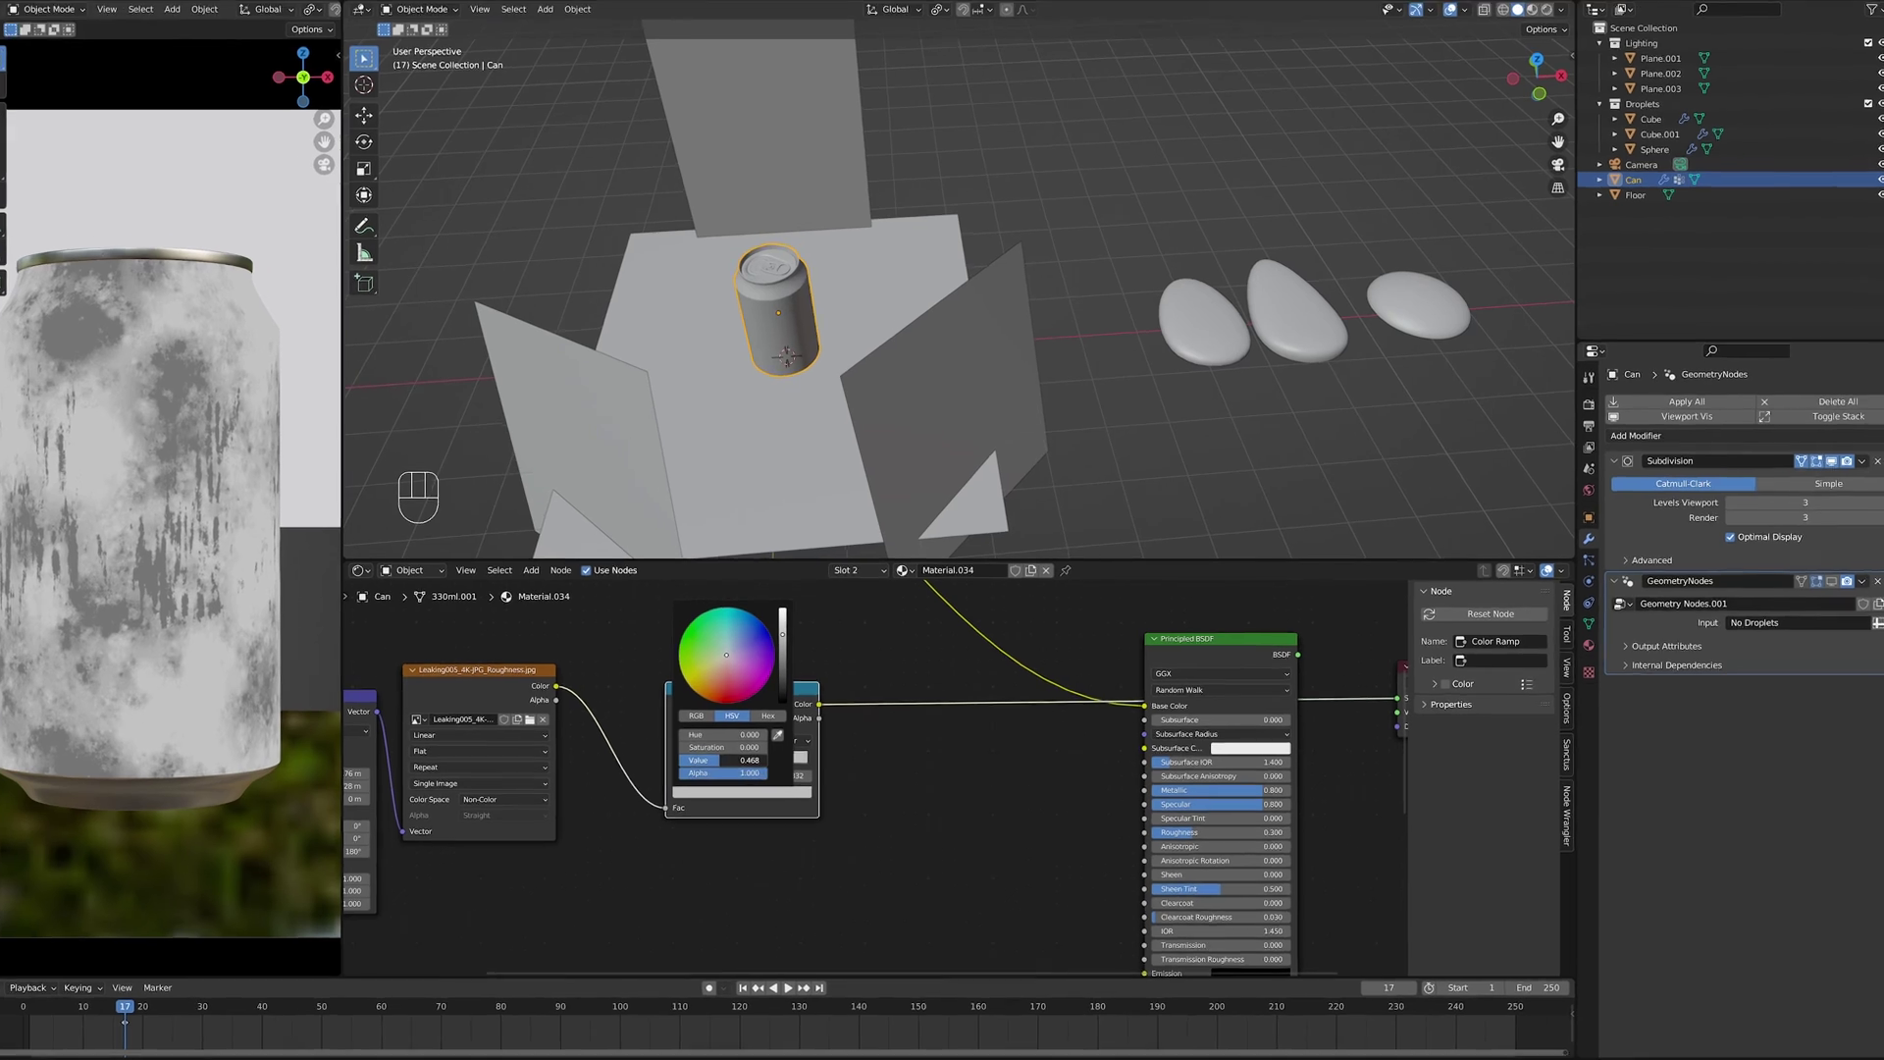
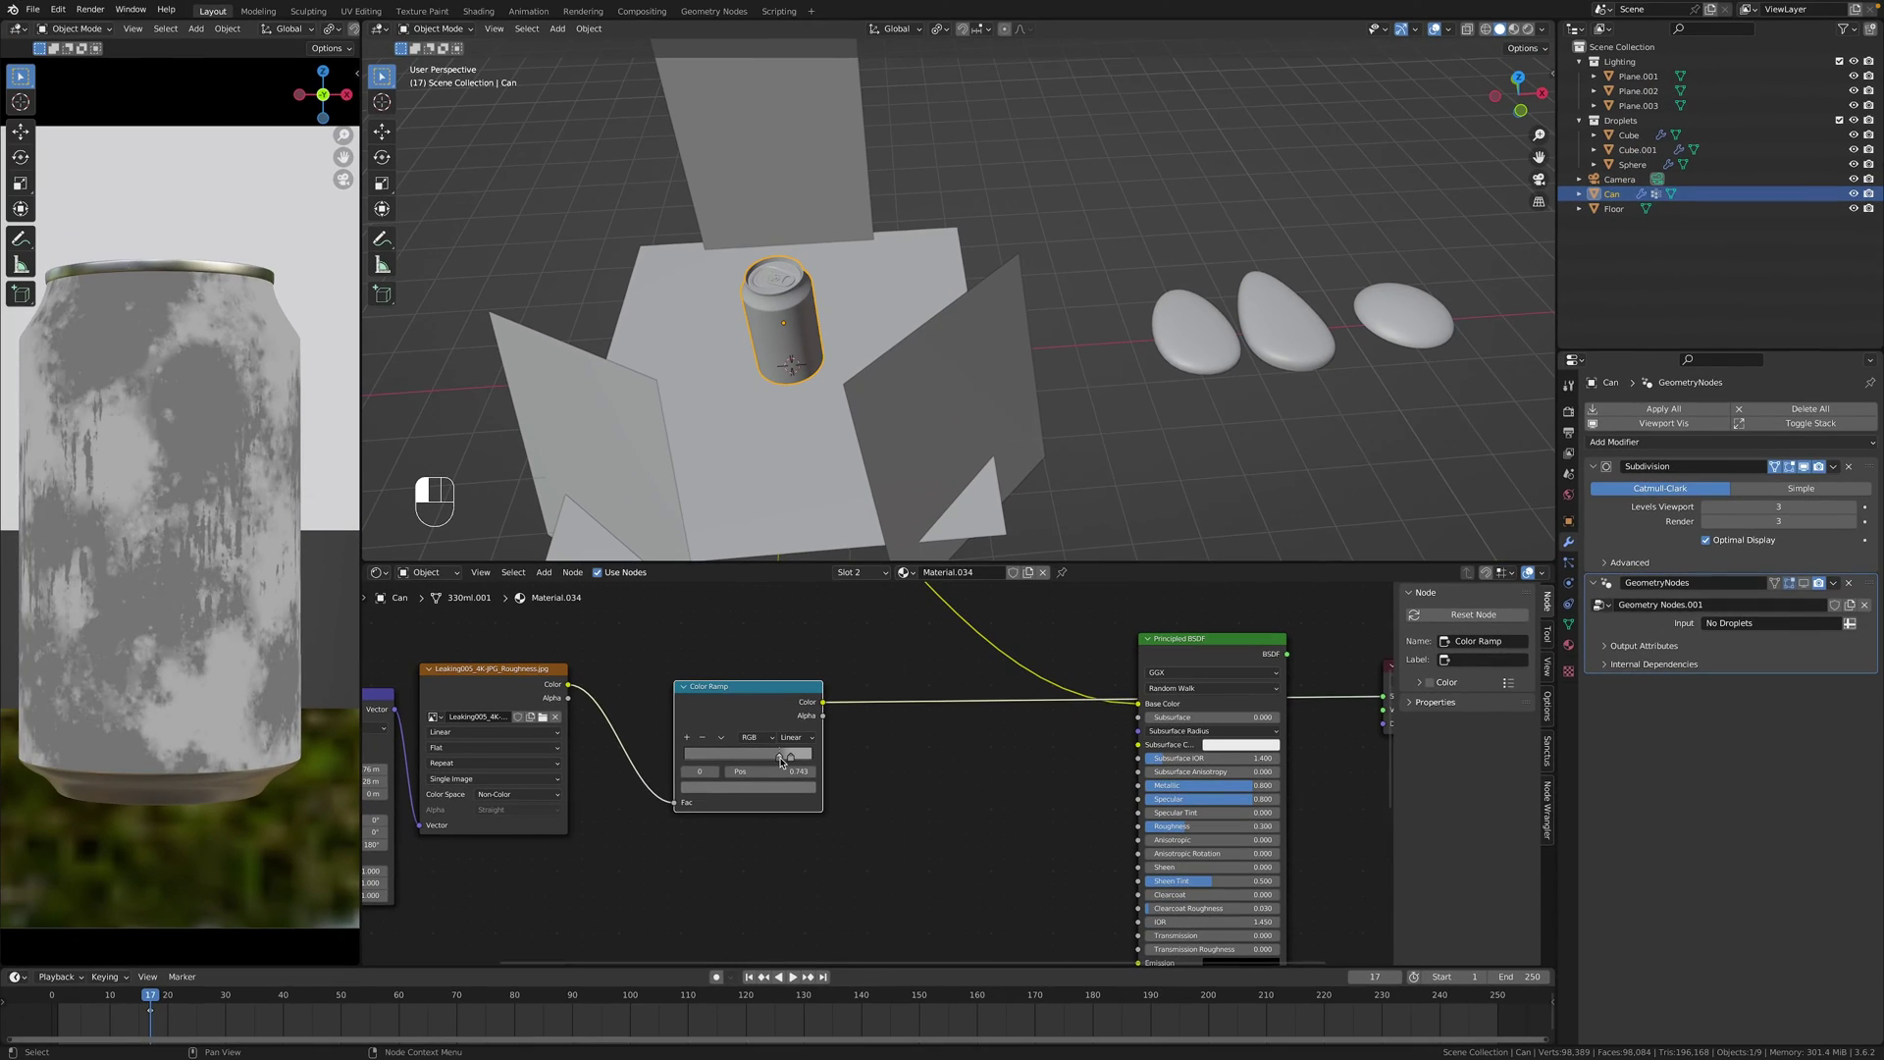
left_click(791, 758)
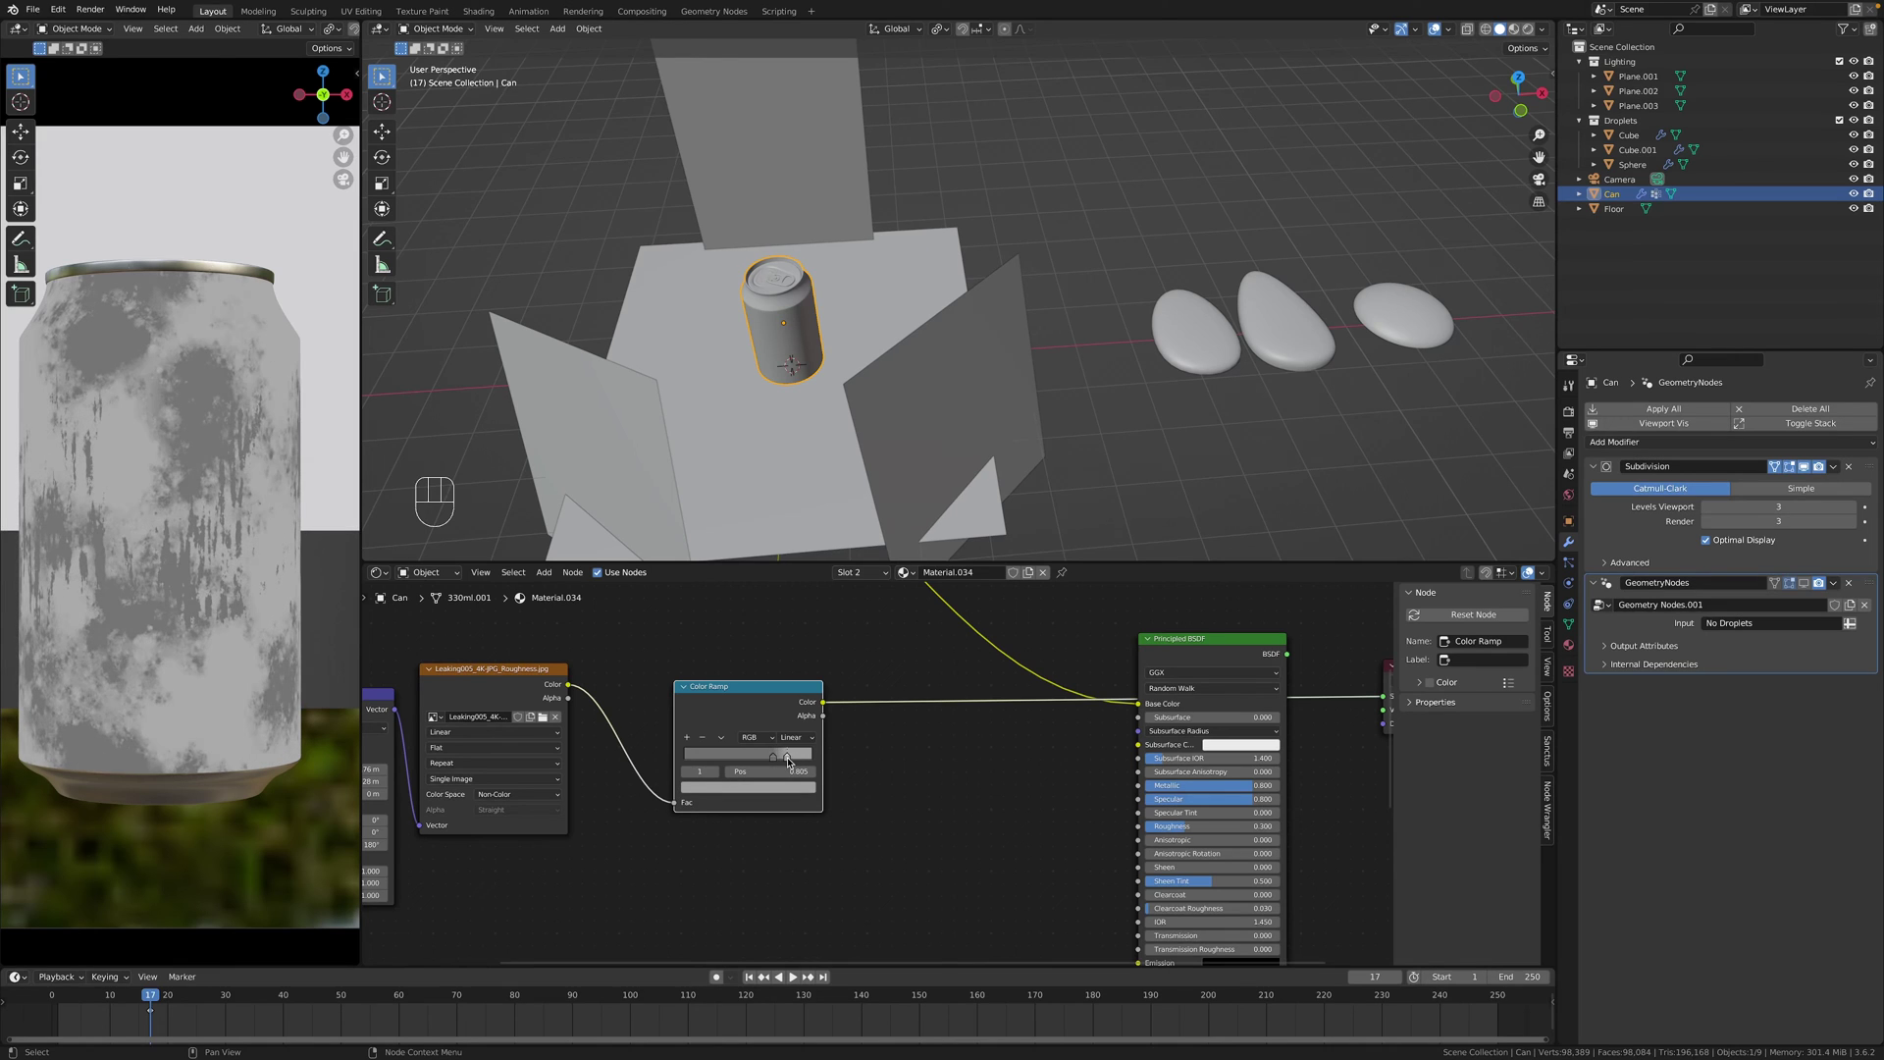
left_click_drag(761, 756, 786, 755)
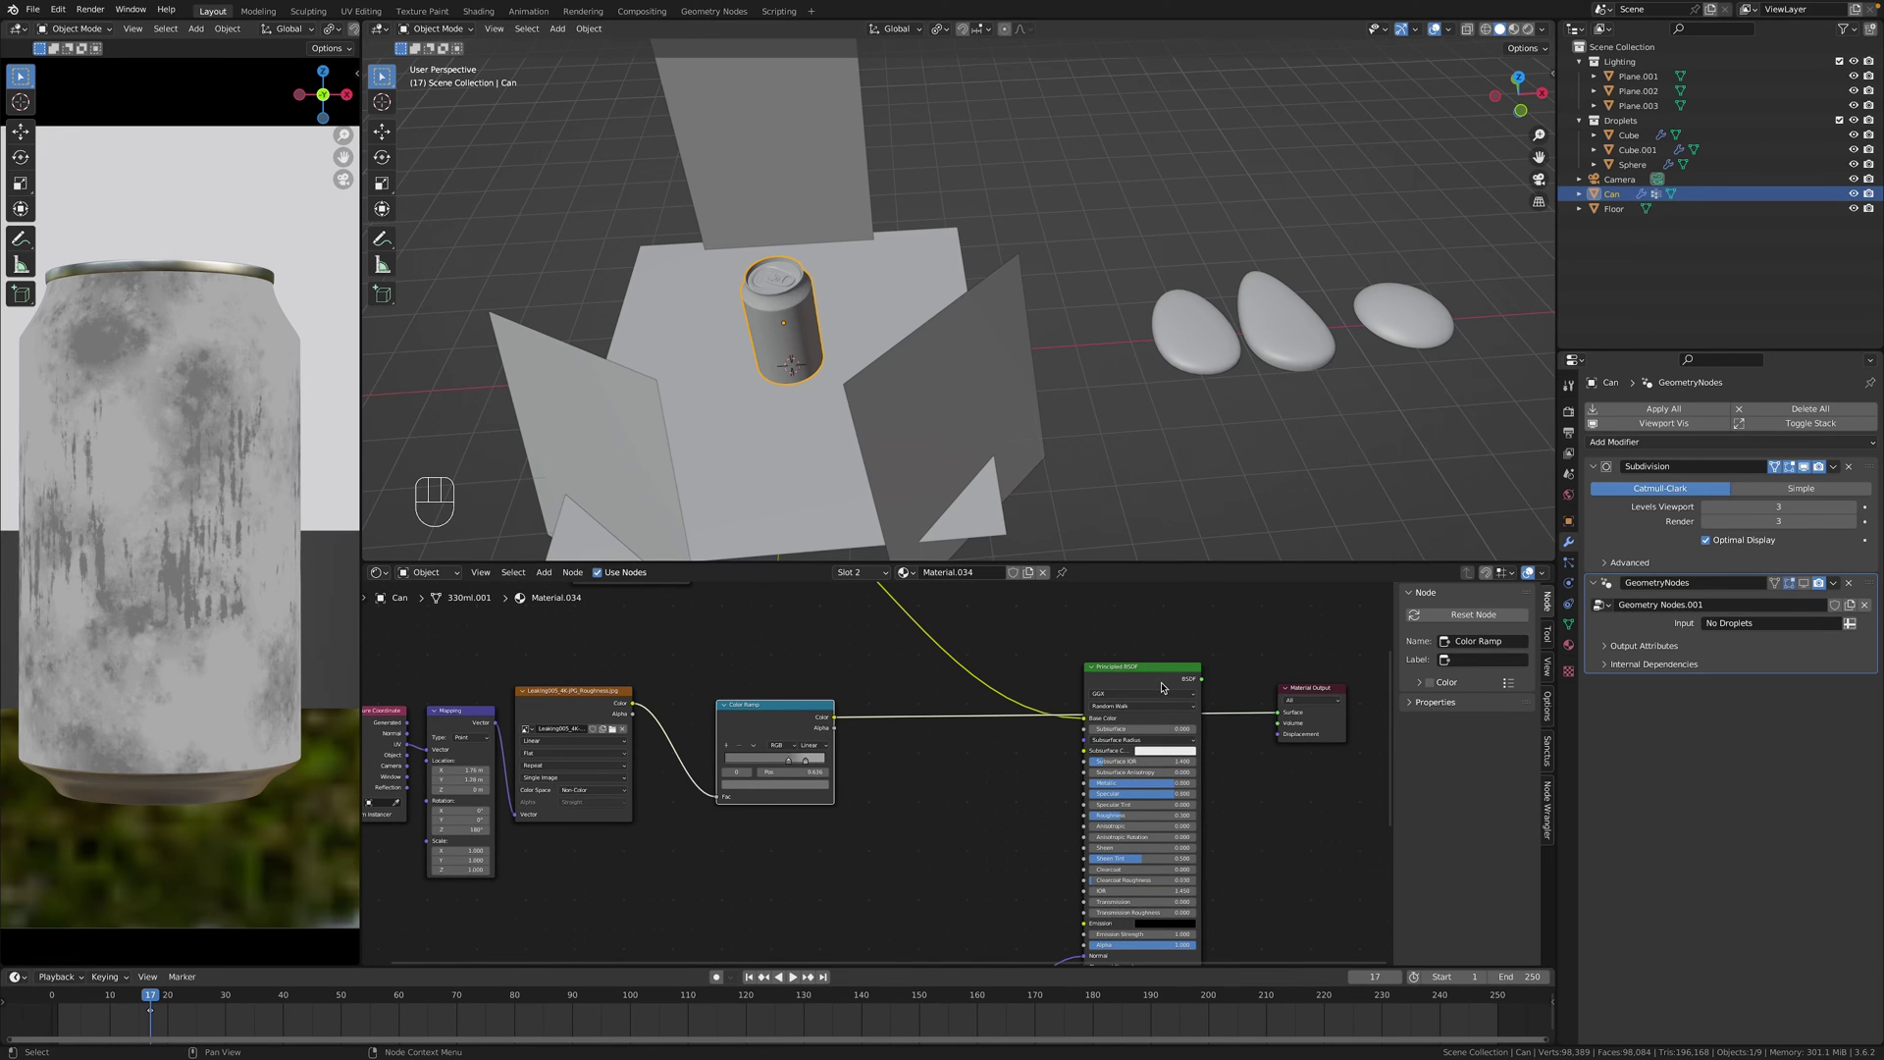
left_click(1168, 673)
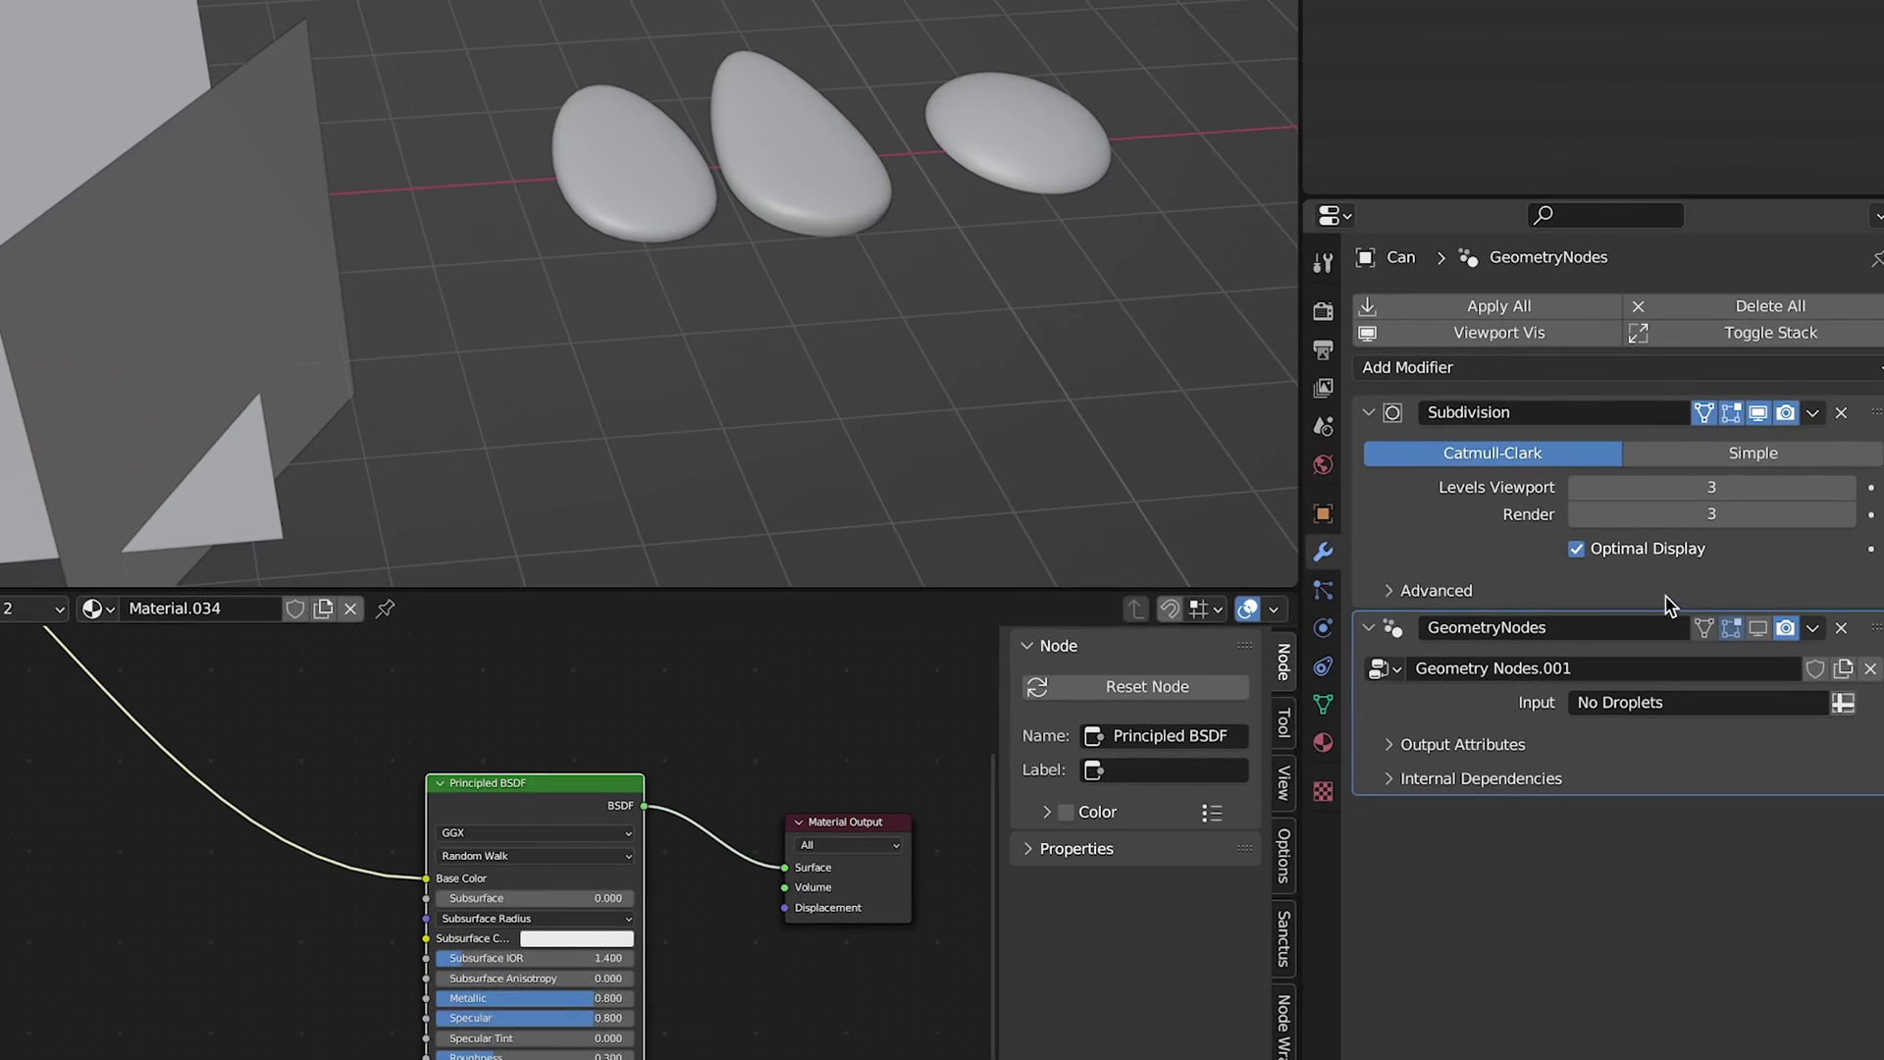
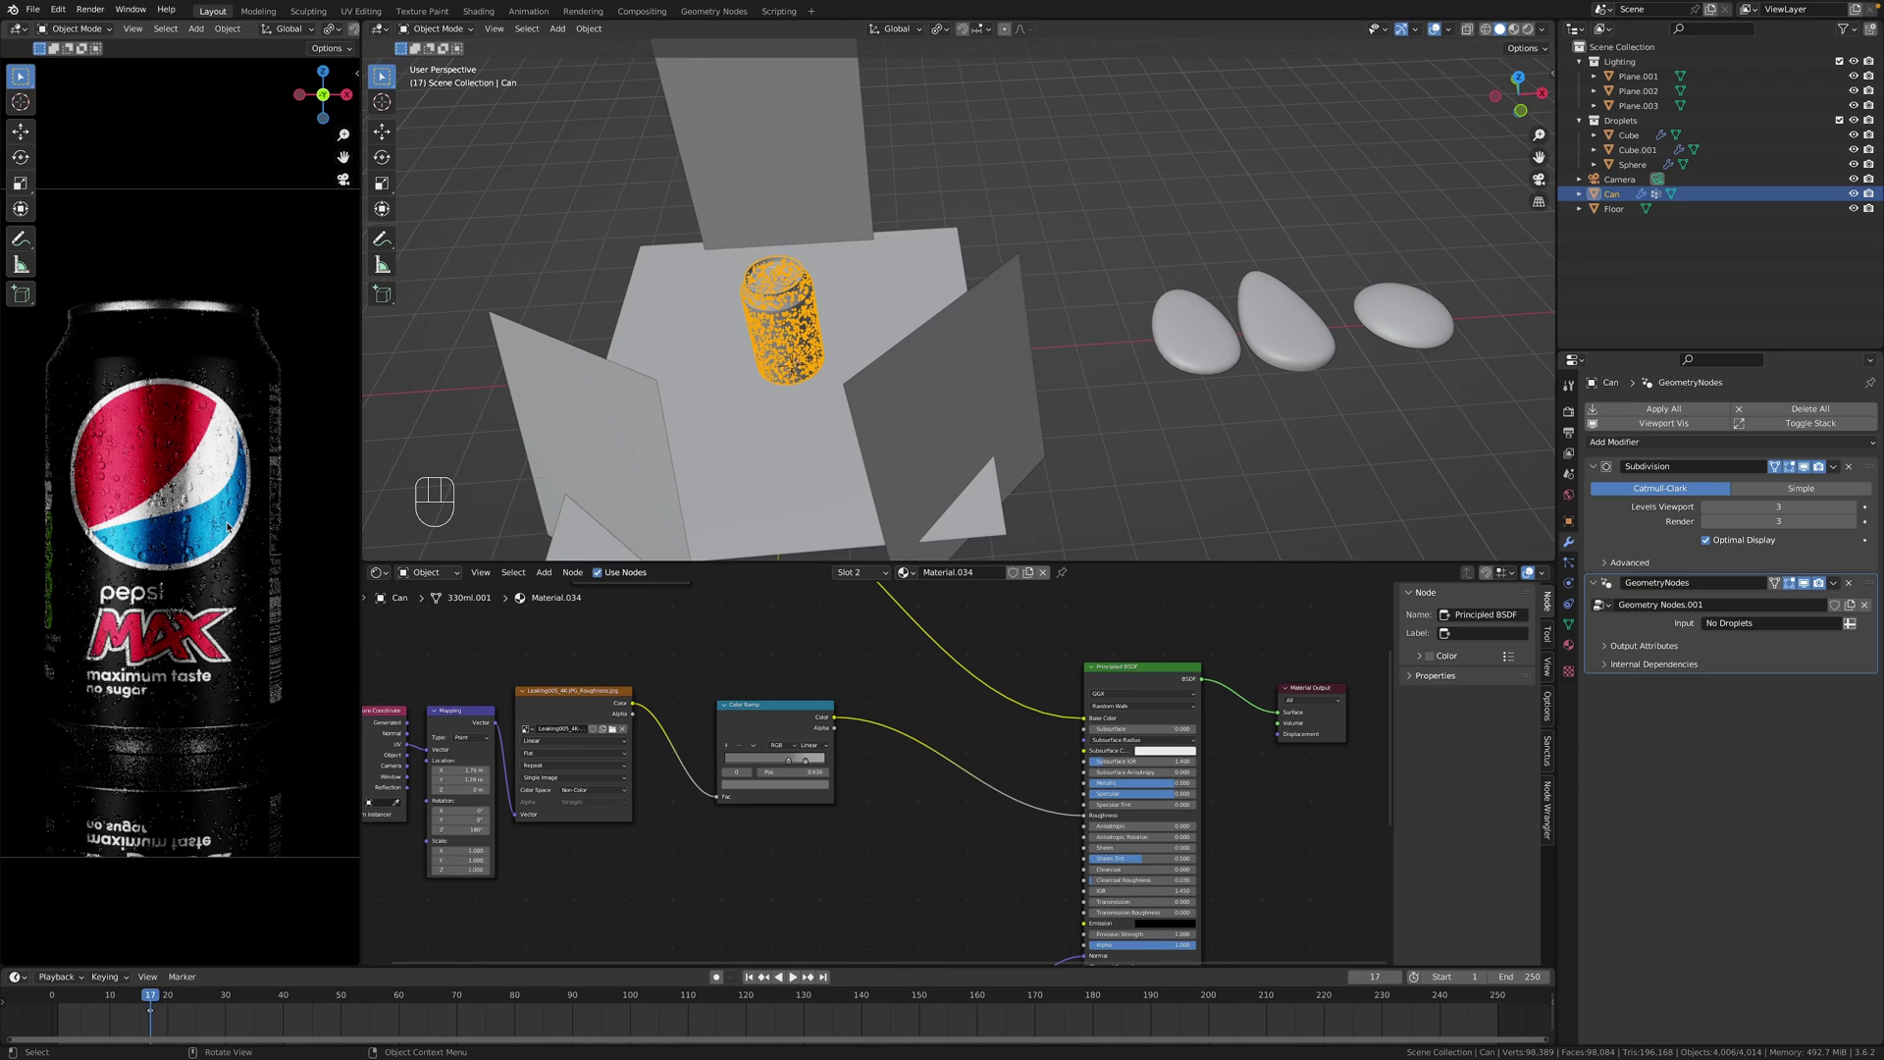
Switch the viewport preview back to solid shading of the plain can.
key("z")
key("z")
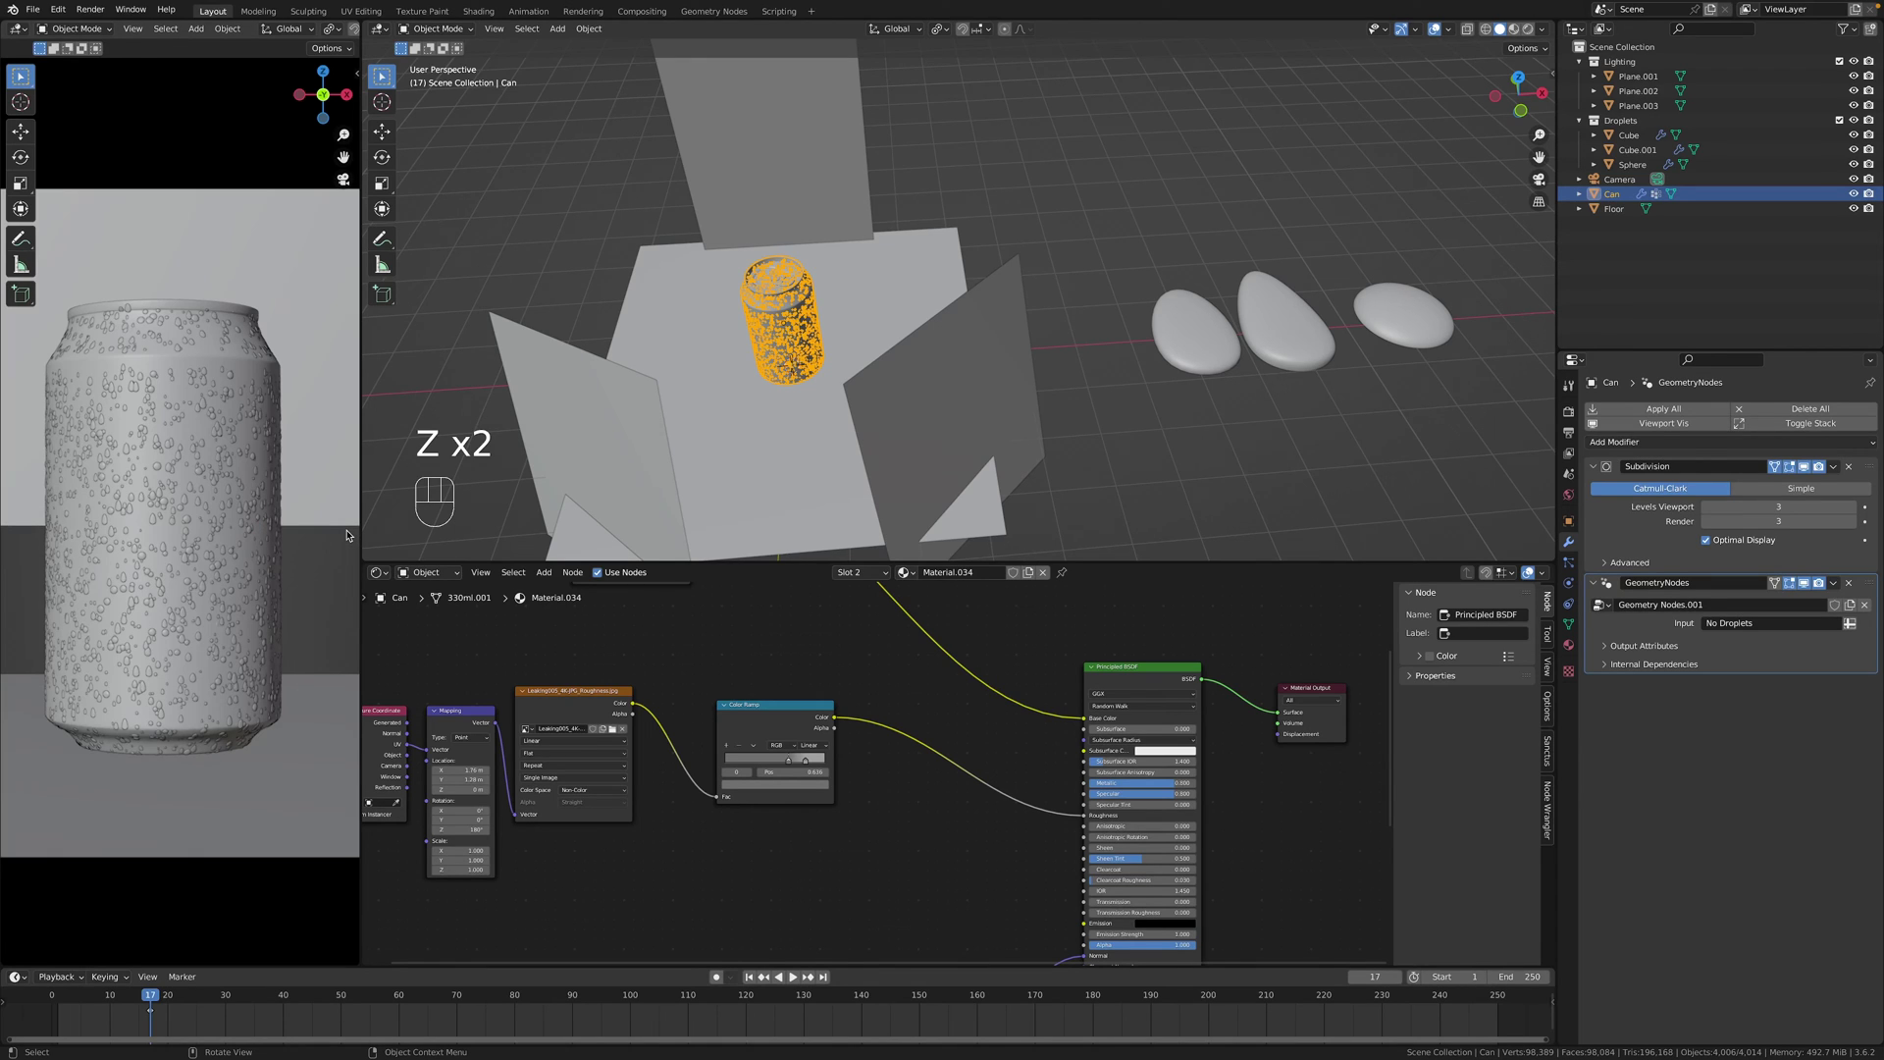
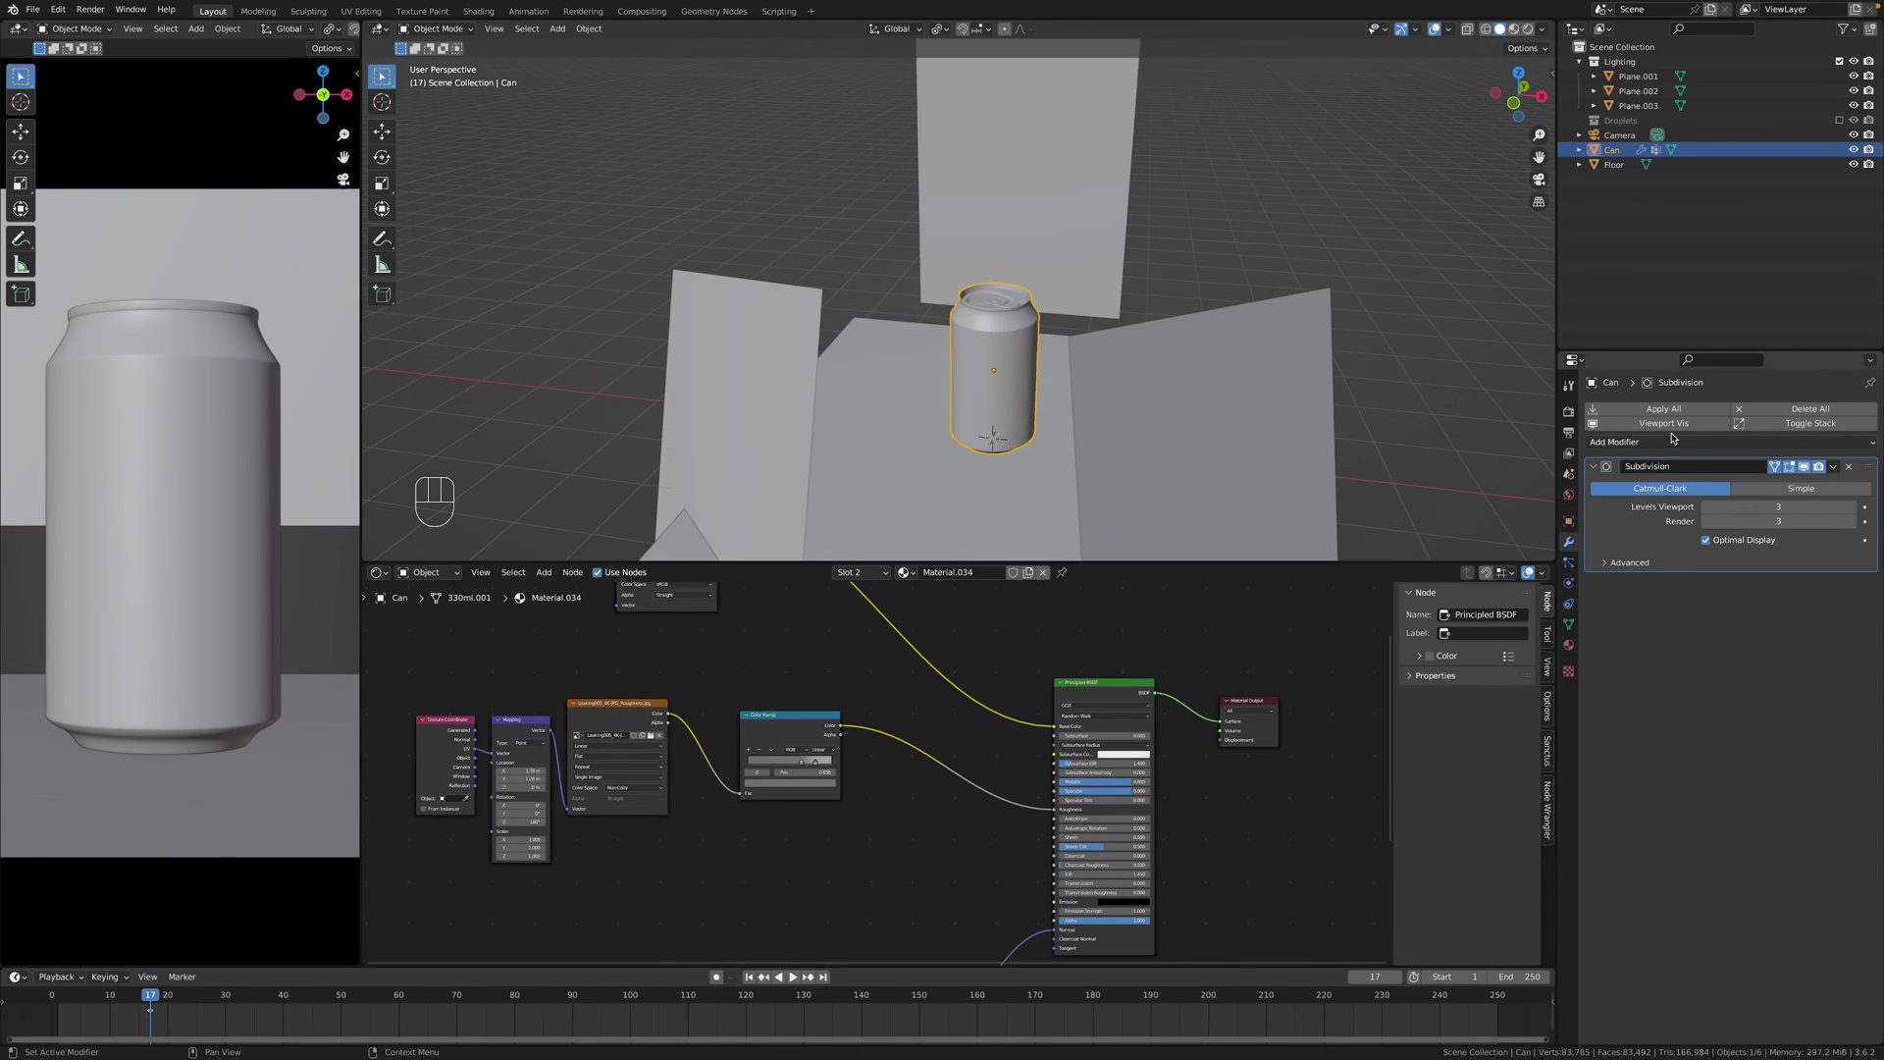
left_click_drag(1674, 438, 1602, 583)
left_click(1653, 618)
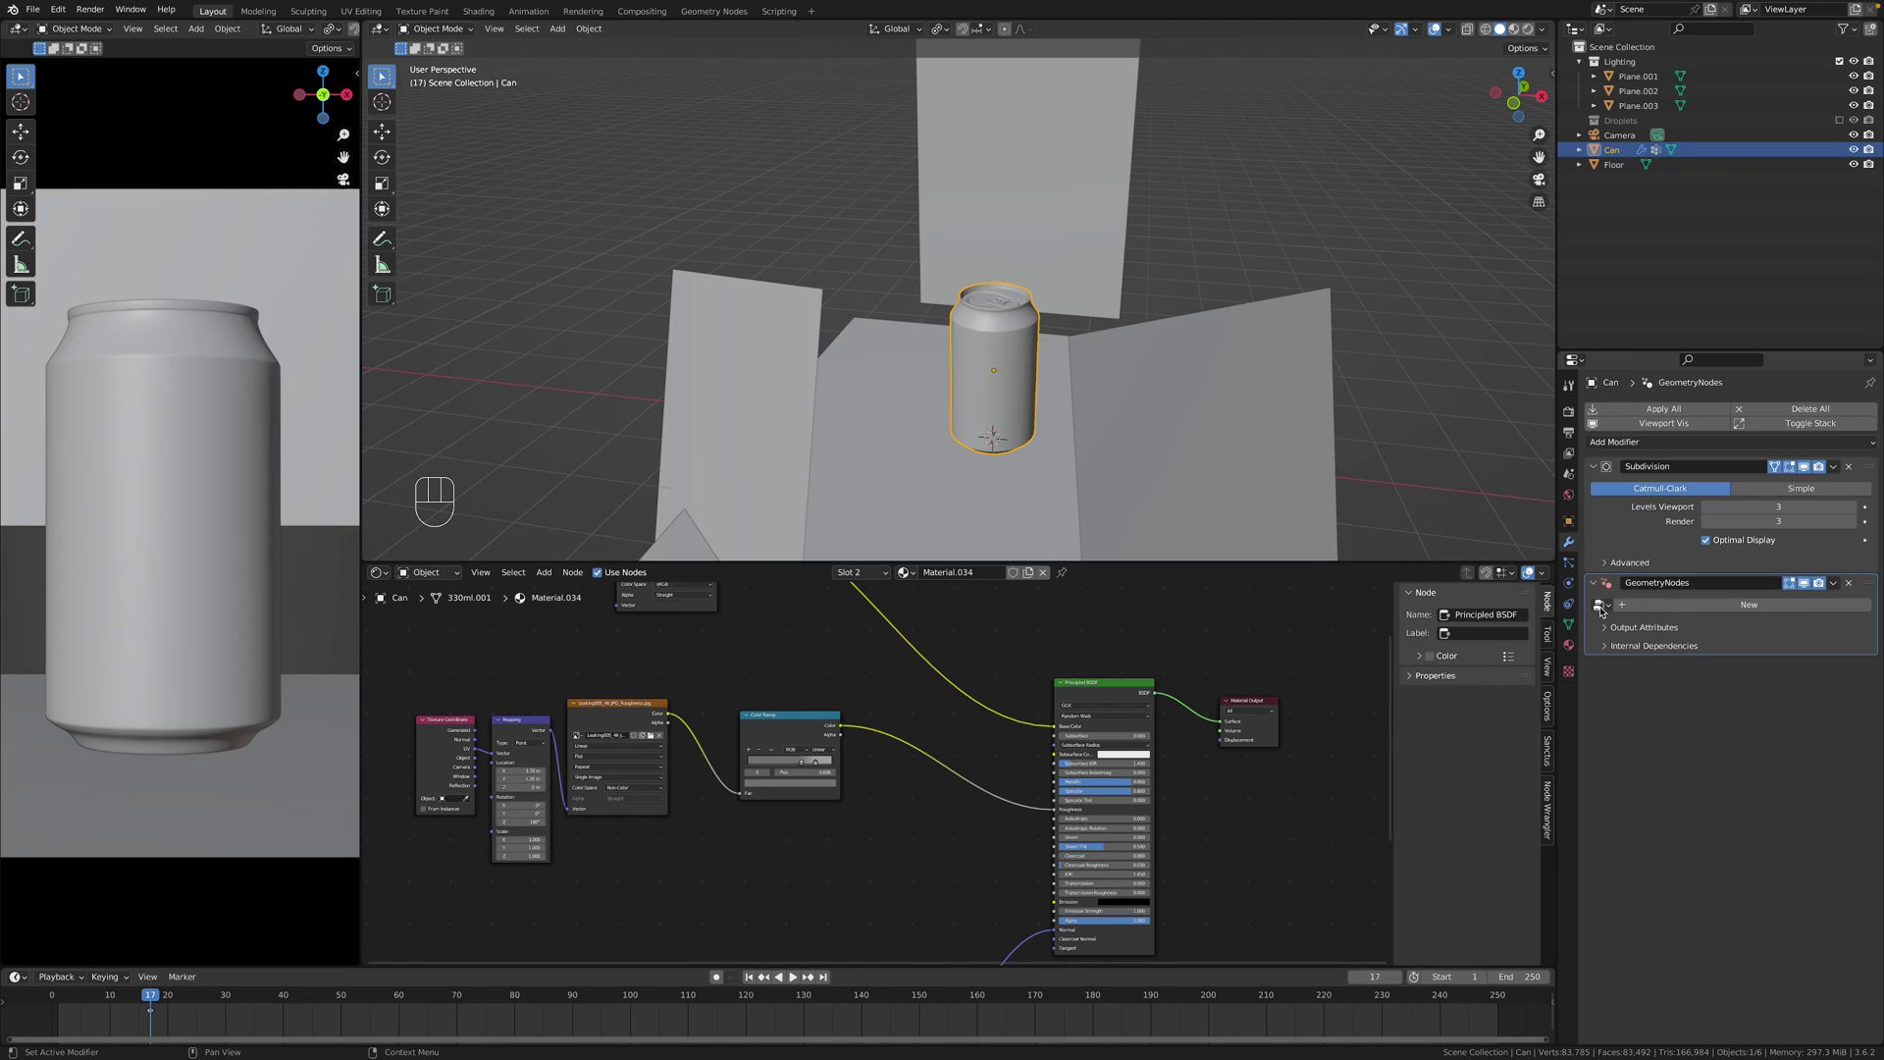
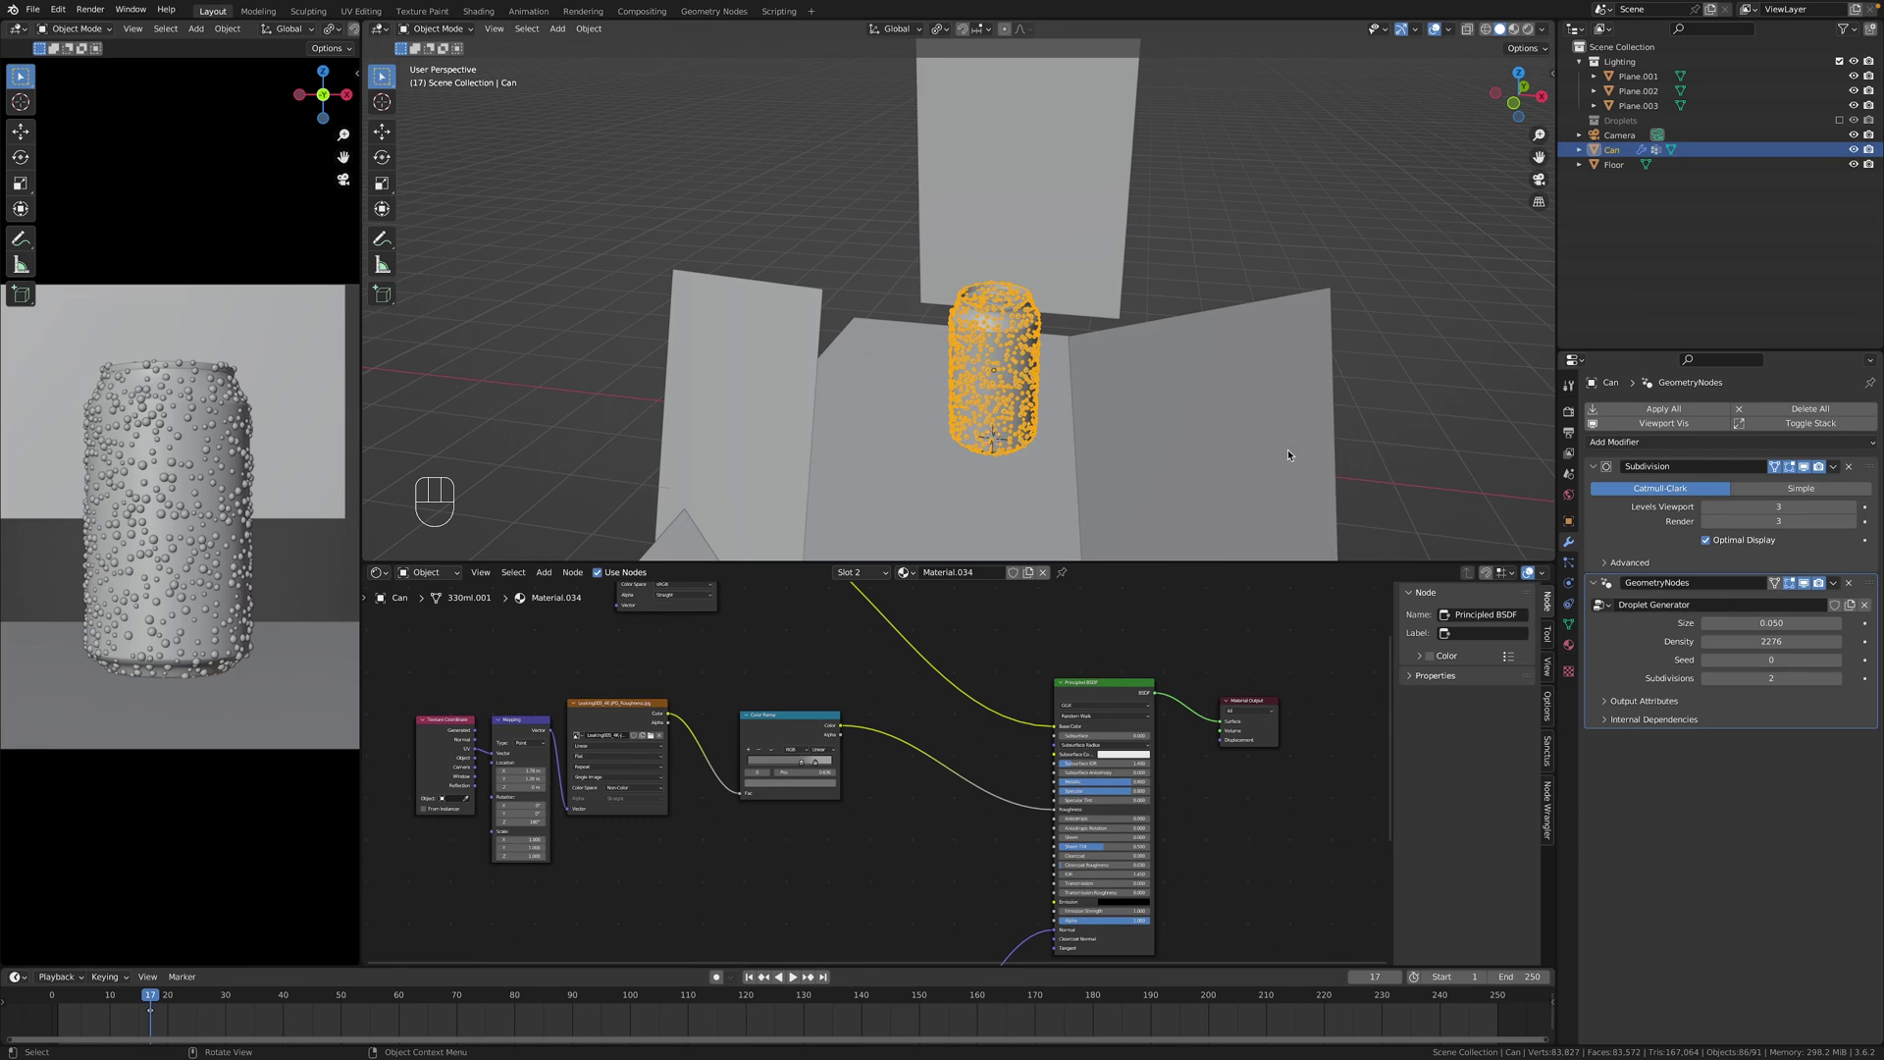
key("x")
key("n")
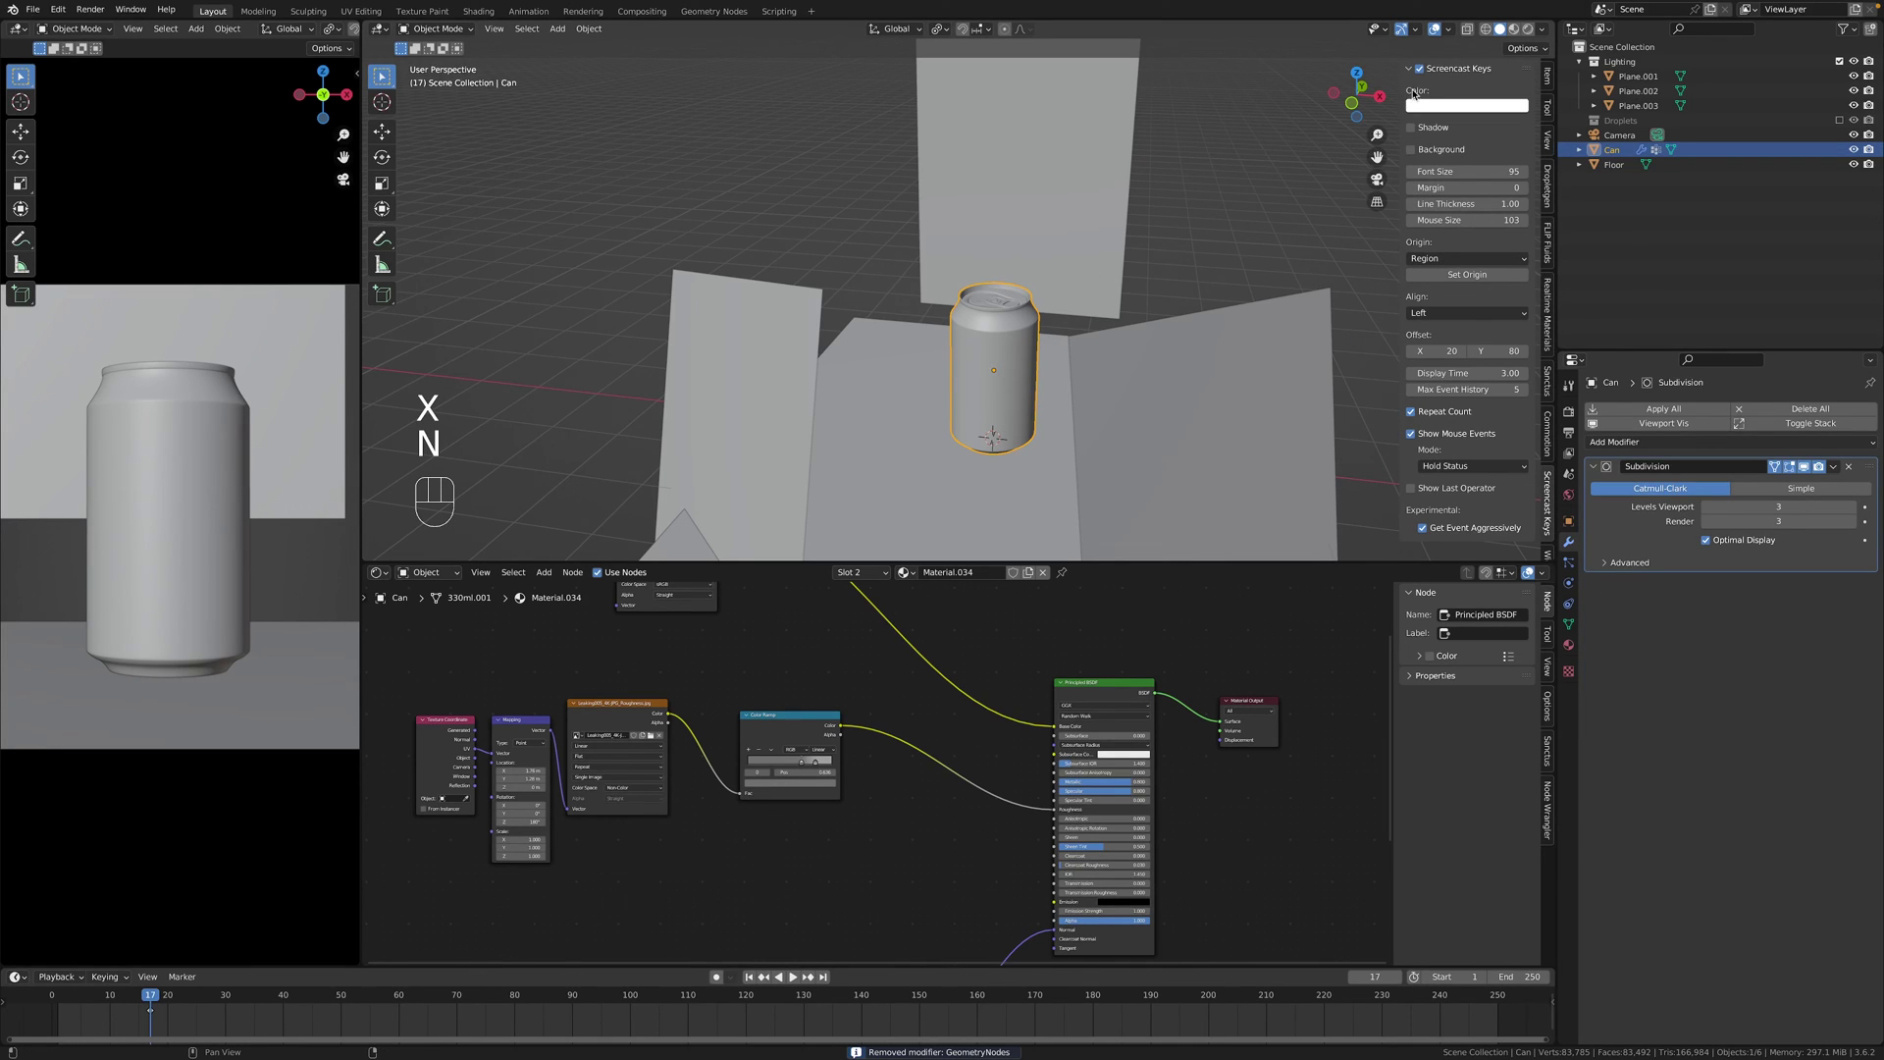
Add droplets from the Droplet Generator panel with Density 1500 and Scale 12.676, viewed up close.
left_click(1411, 70)
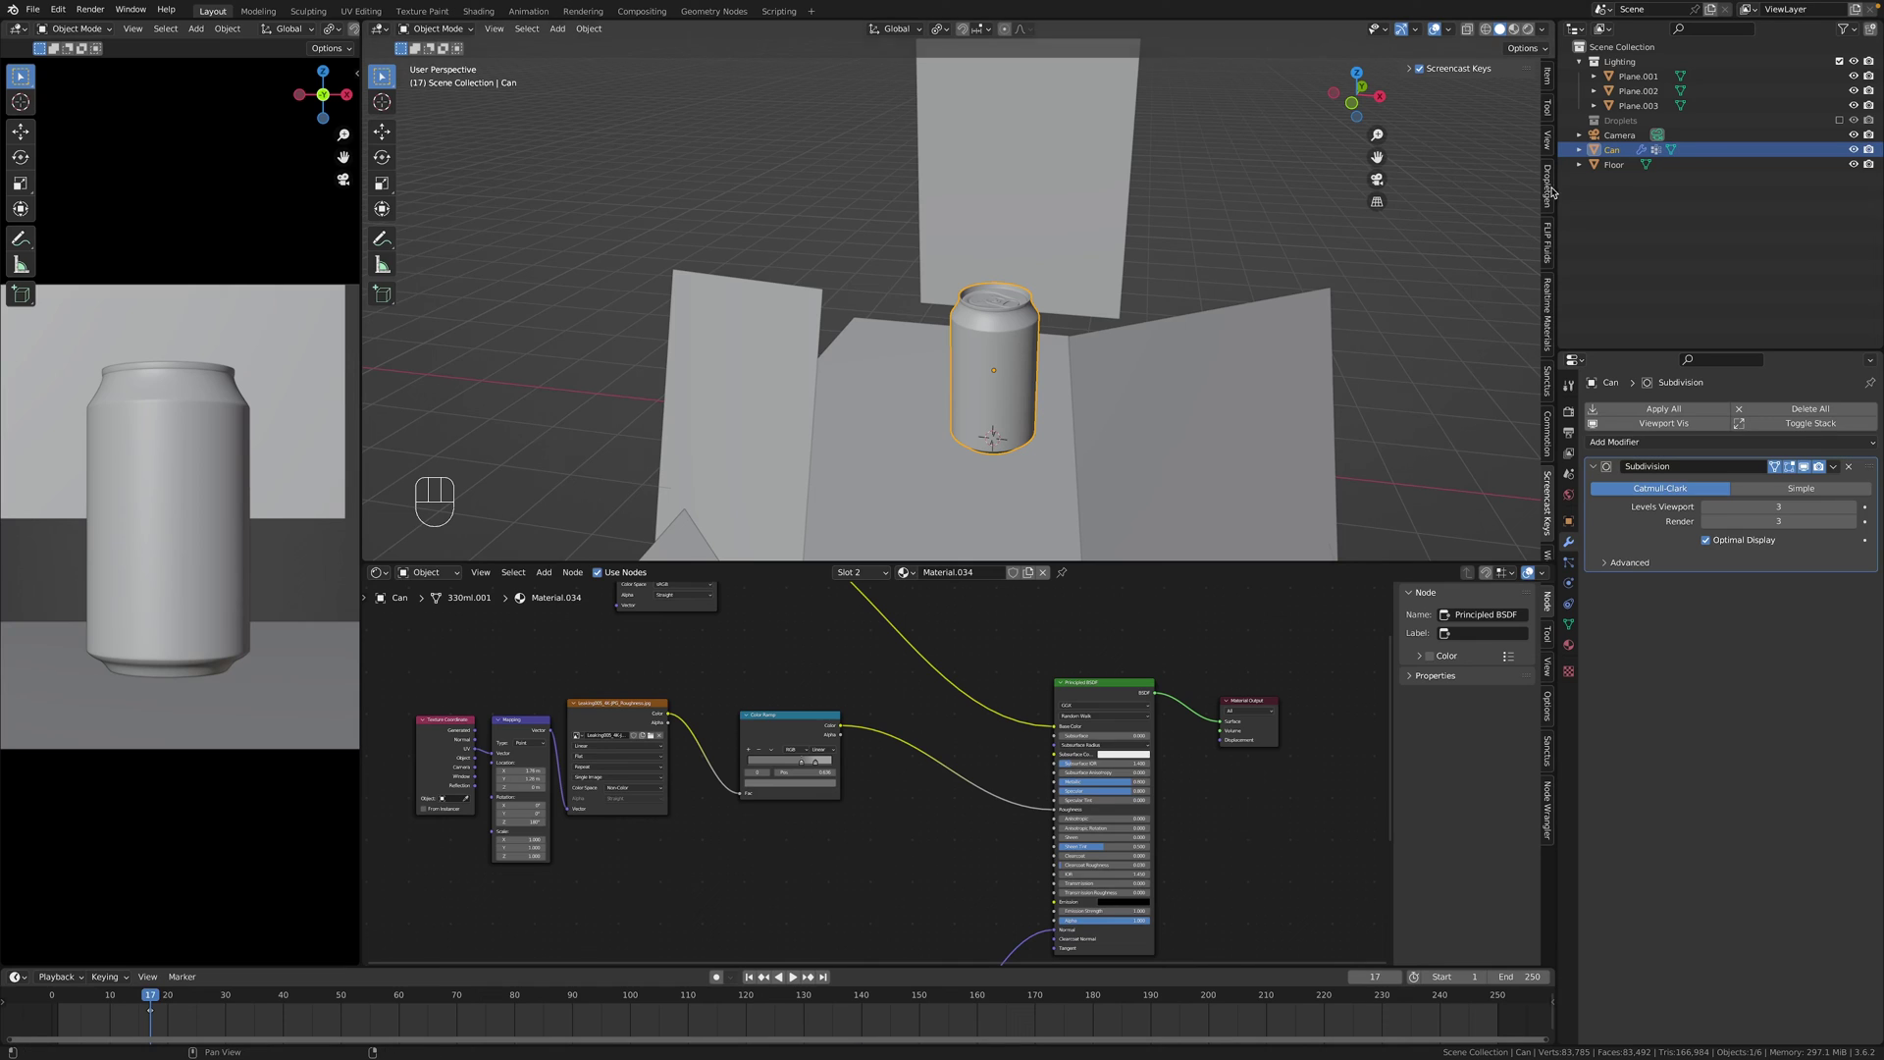
left_click(1553, 186)
left_click_drag(1460, 88, 1143, 323)
left_click_drag(1194, 309, 1211, 256)
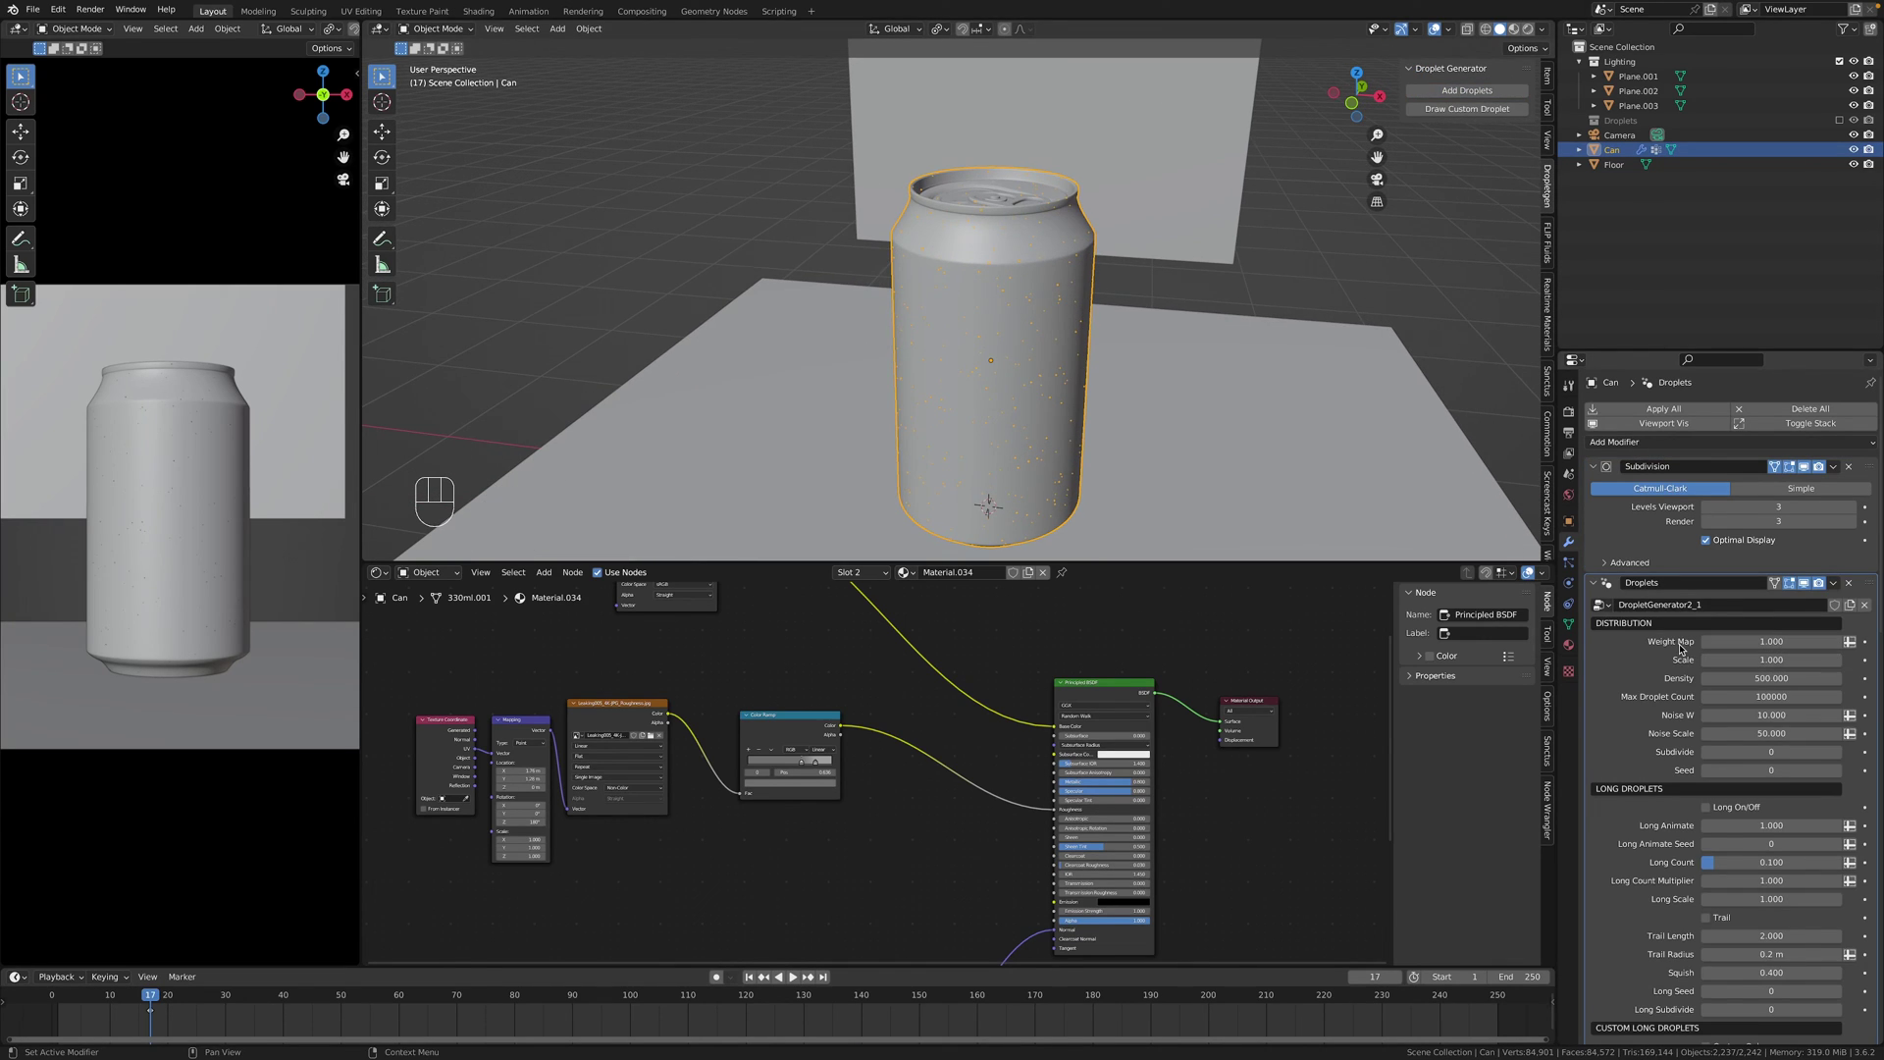
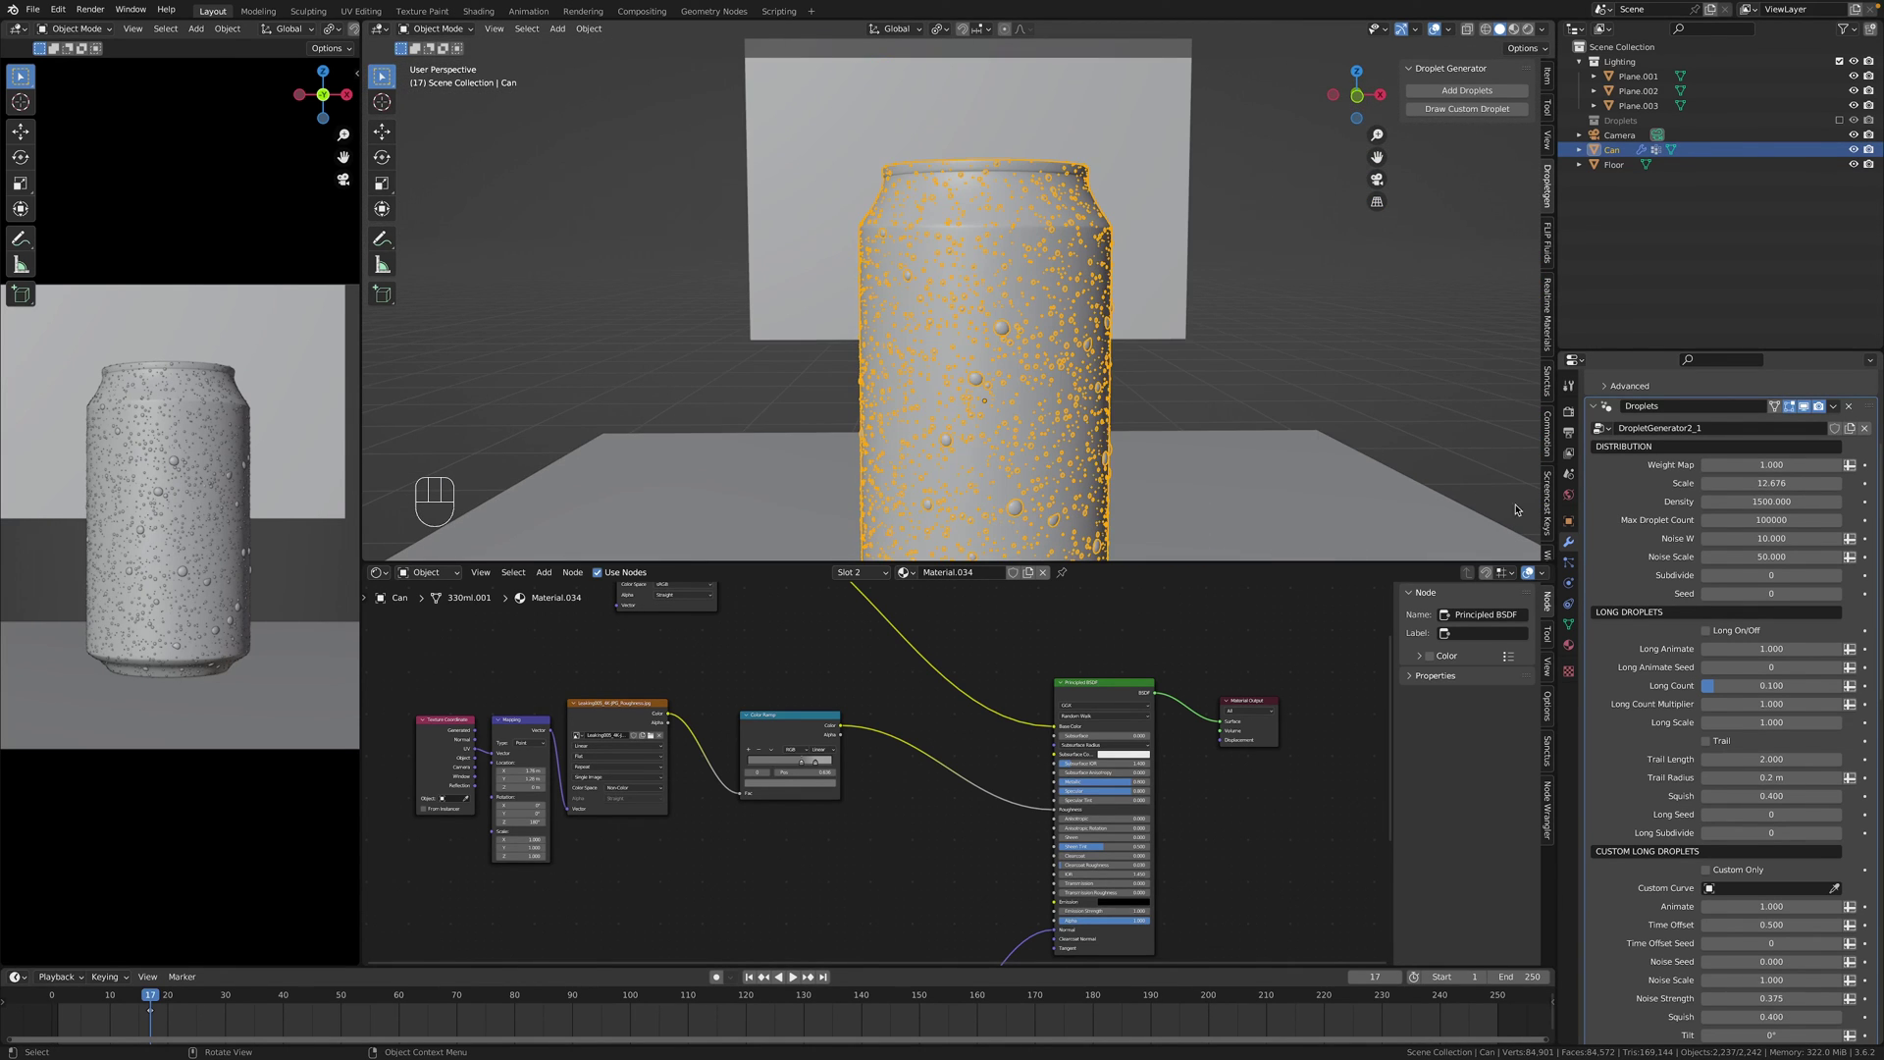
left_click_drag(1668, 559, 1671, 438)
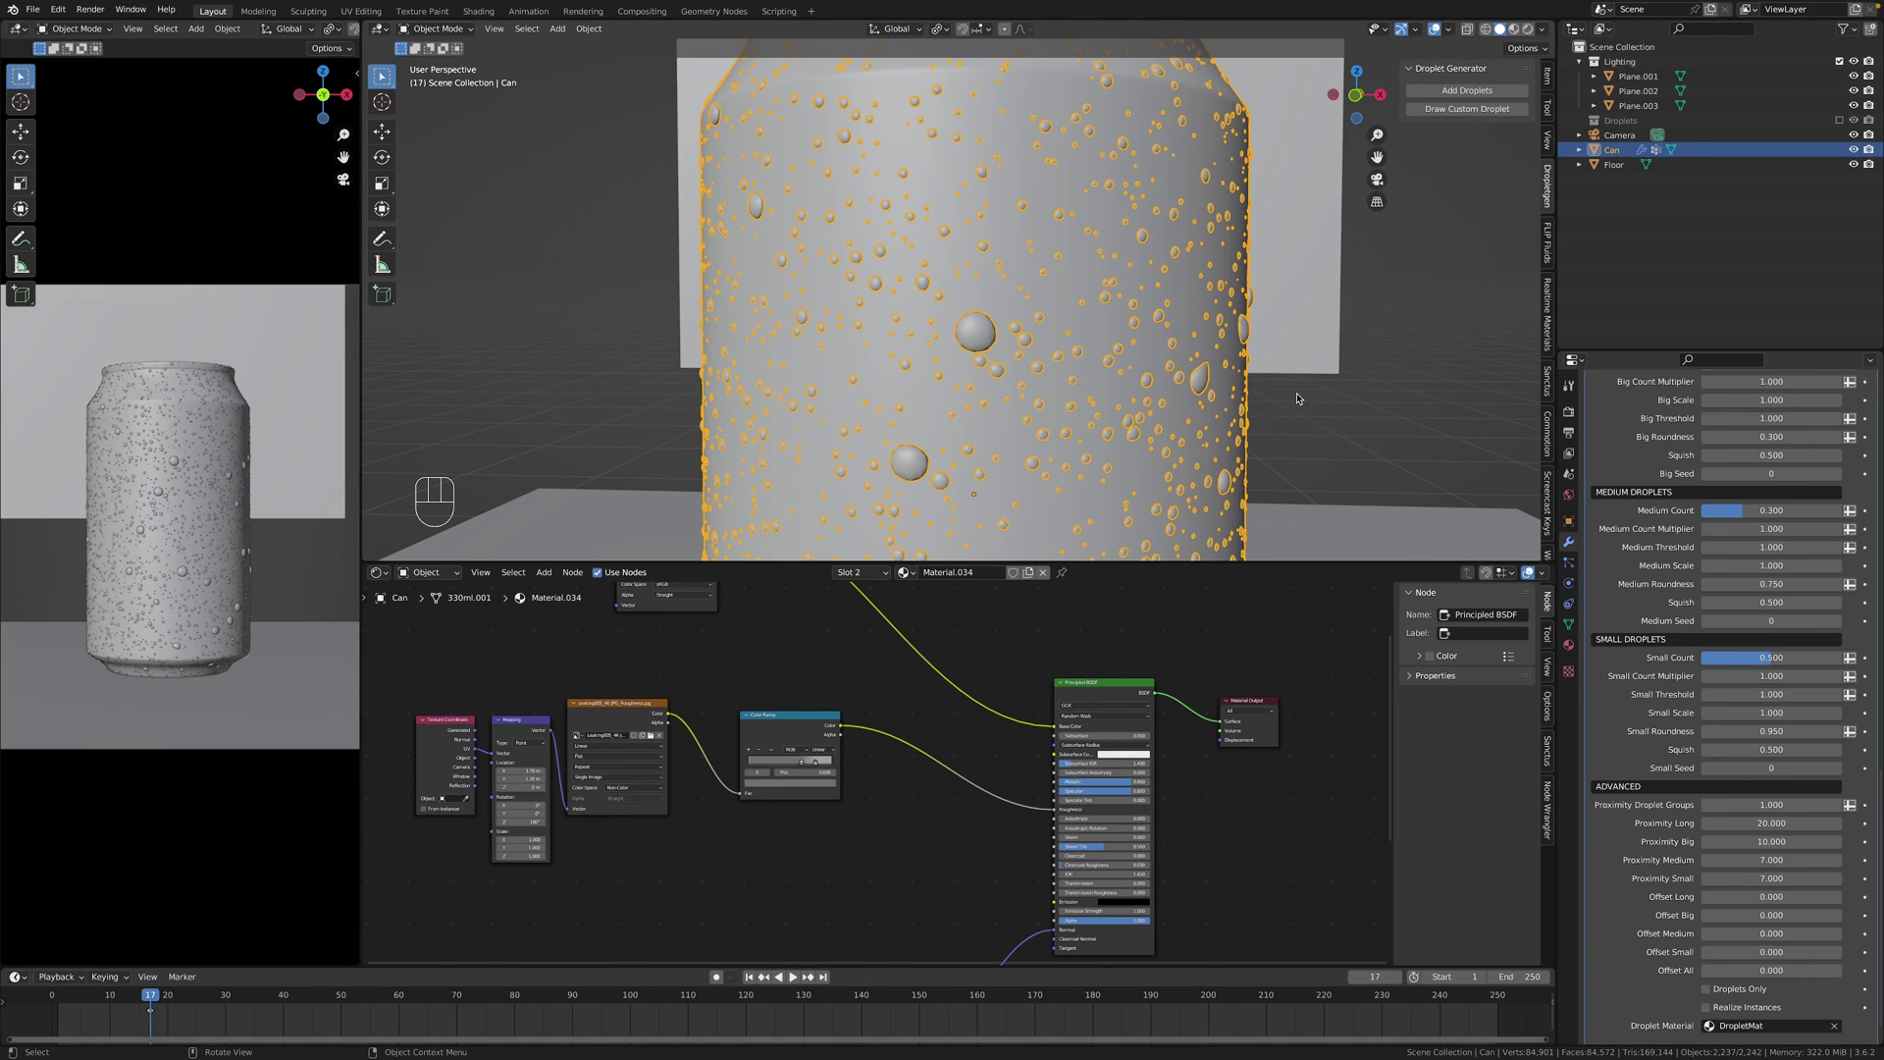
Orbit around the top and front of the can to inspect the droplets.
left_click_drag(1276, 384, 1260, 425)
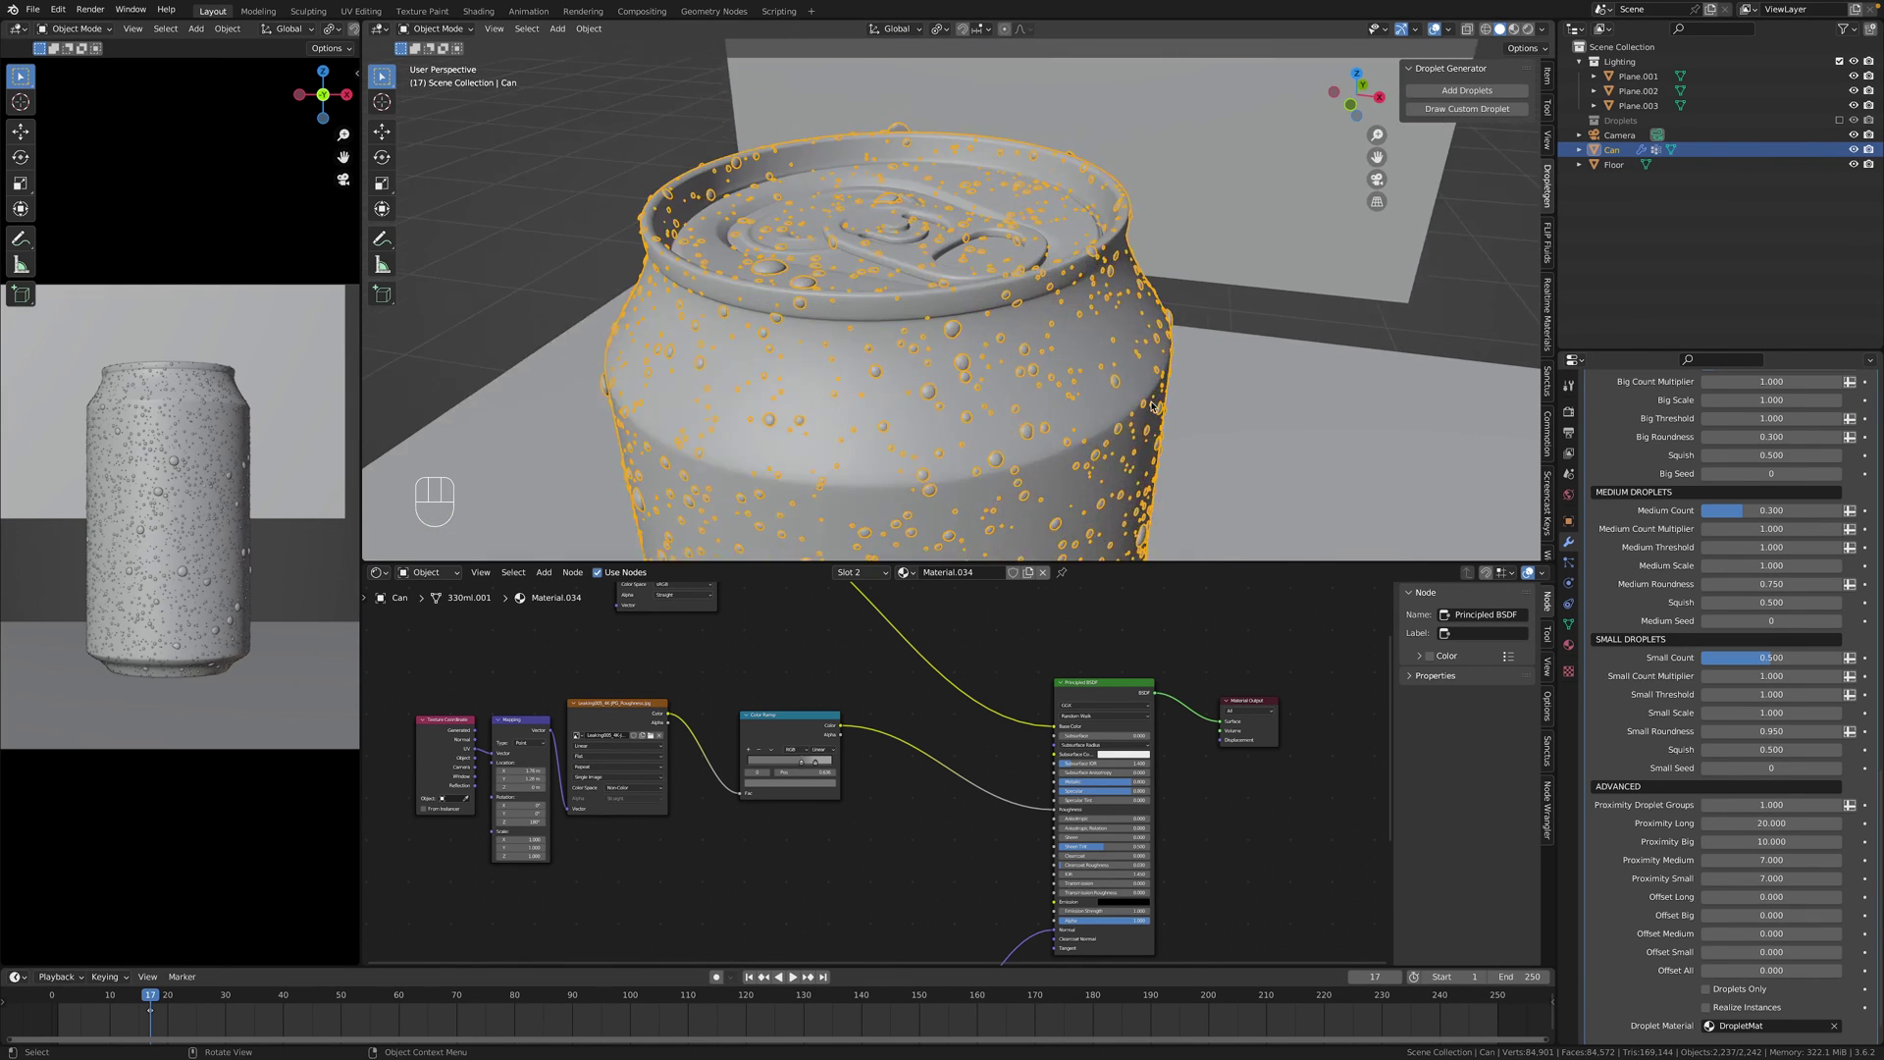
middle_click(1198, 406)
left_click_drag(1235, 397, 1240, 326)
middle_click(1237, 341)
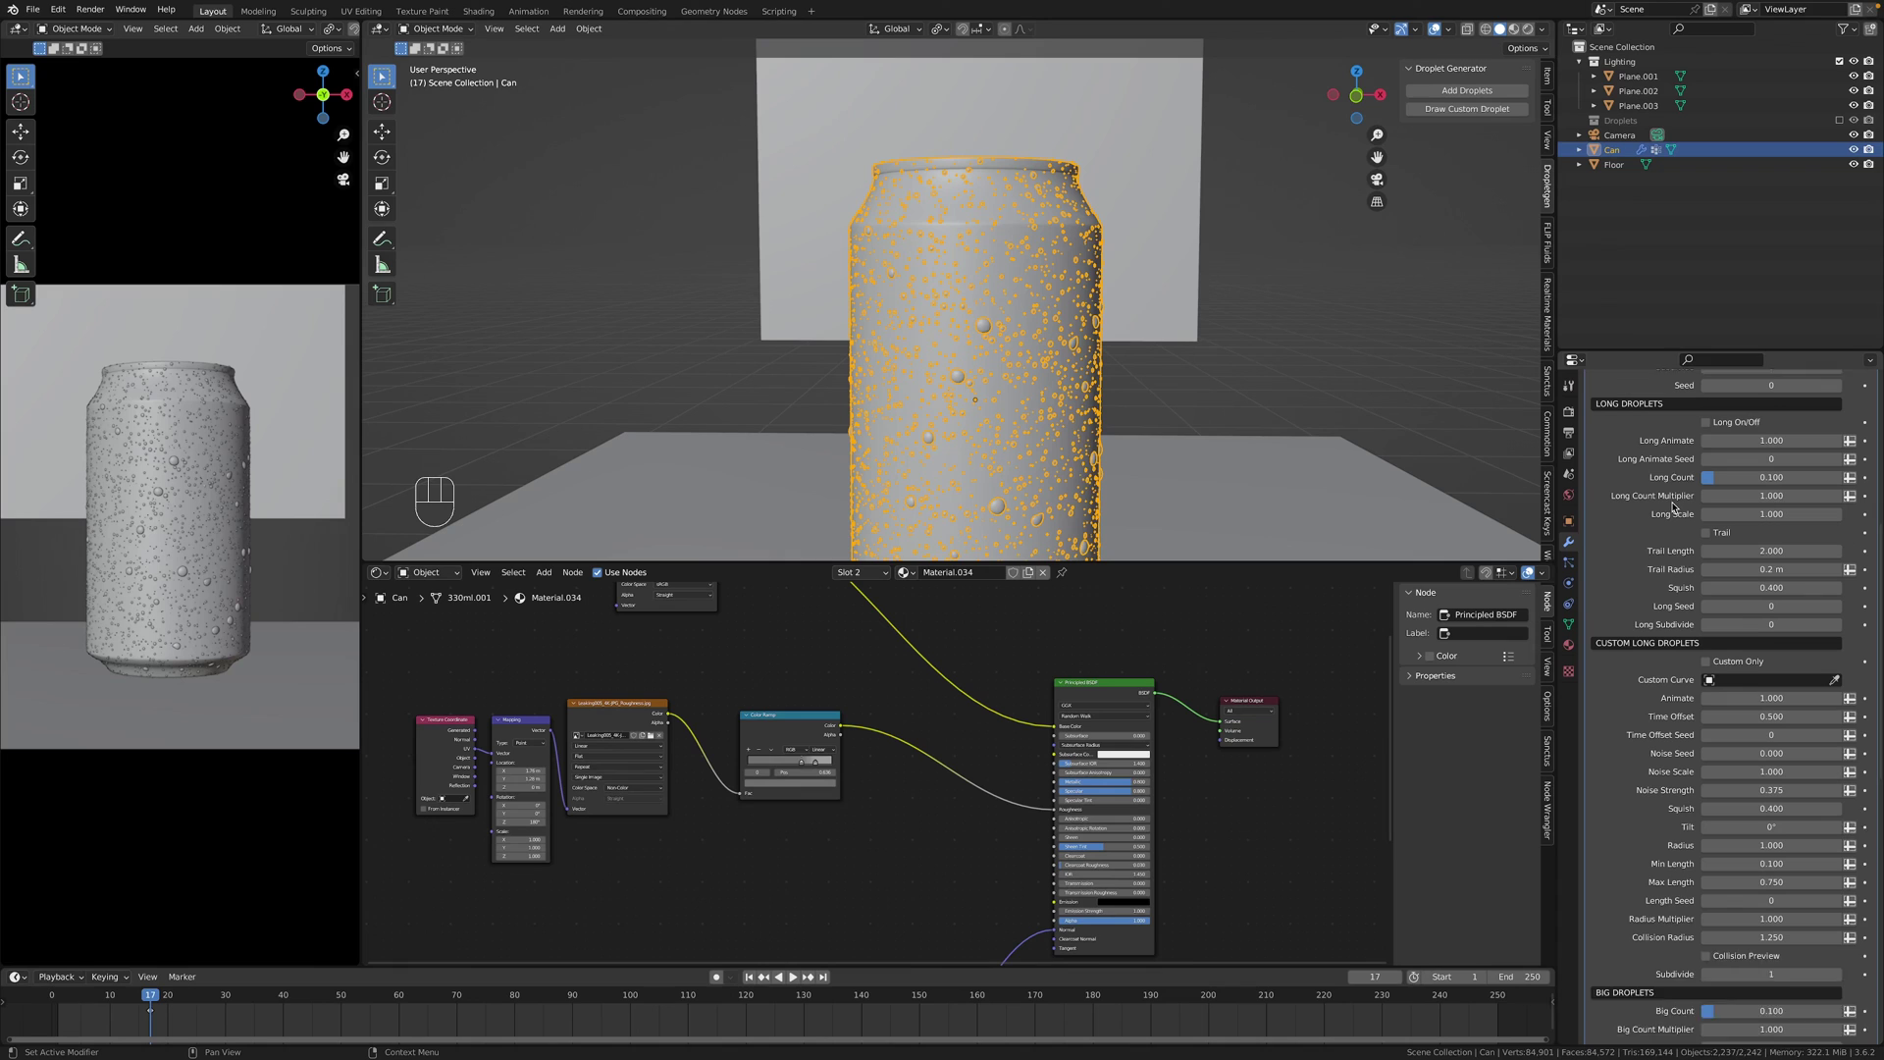
left_click_drag(1705, 465, 1217, 387)
Try Long dripping droplets with Long Animate at -1.98, then switch Long On/Off back off.
left_click_drag(1199, 382, 1055, 393)
left_click_drag(1071, 378, 1146, 367)
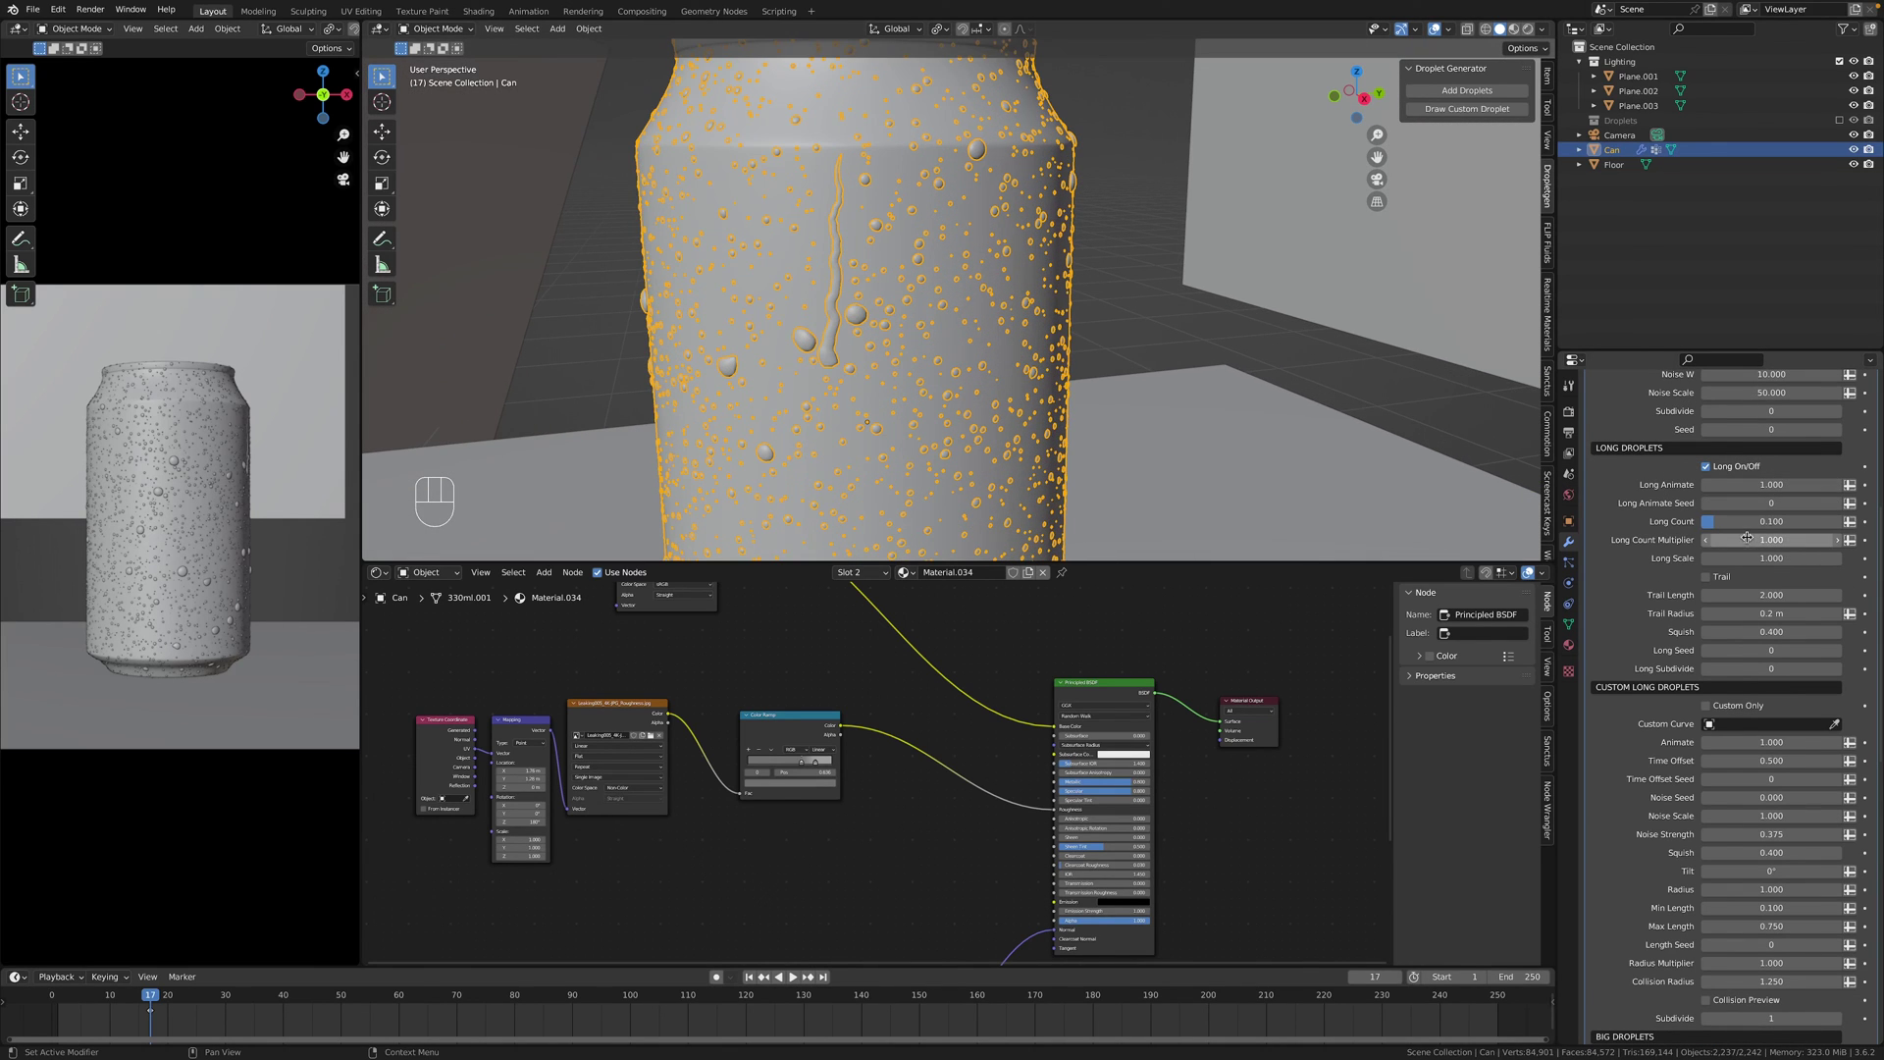
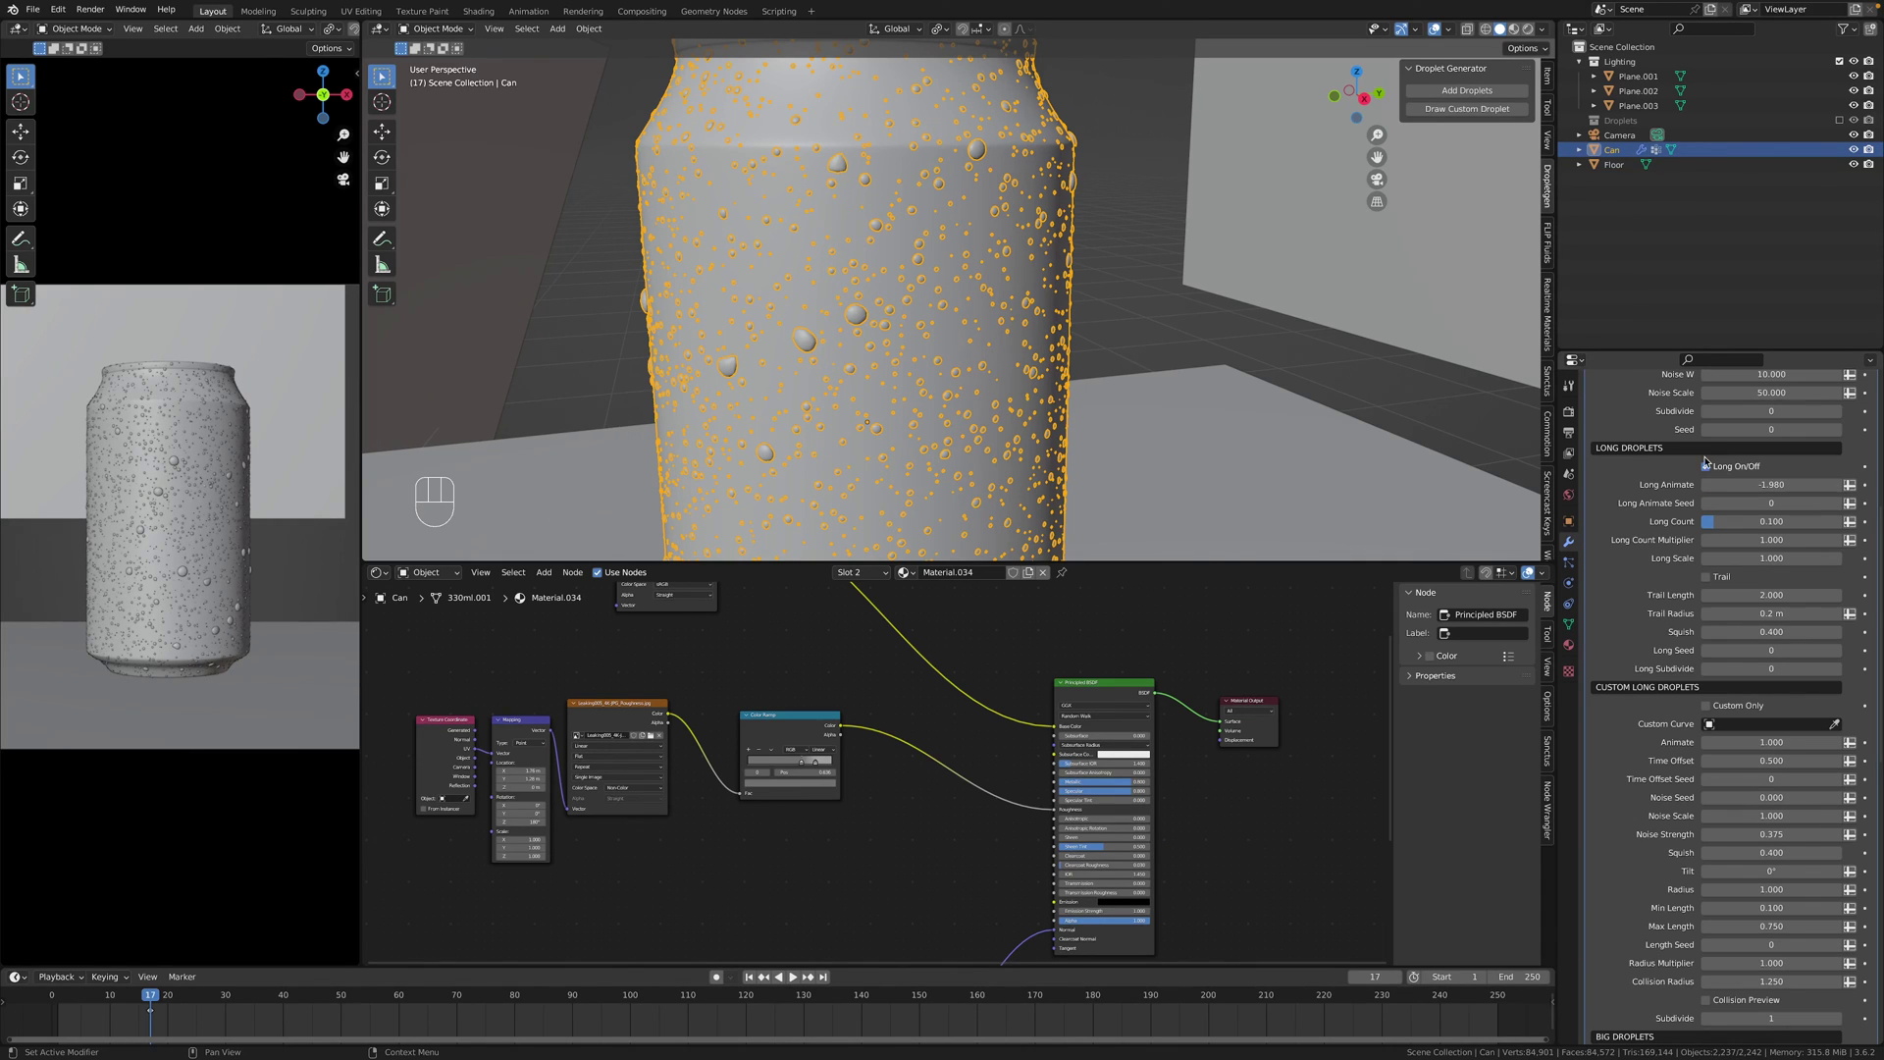
left_click(1708, 465)
left_click_drag(875, 370, 988, 428)
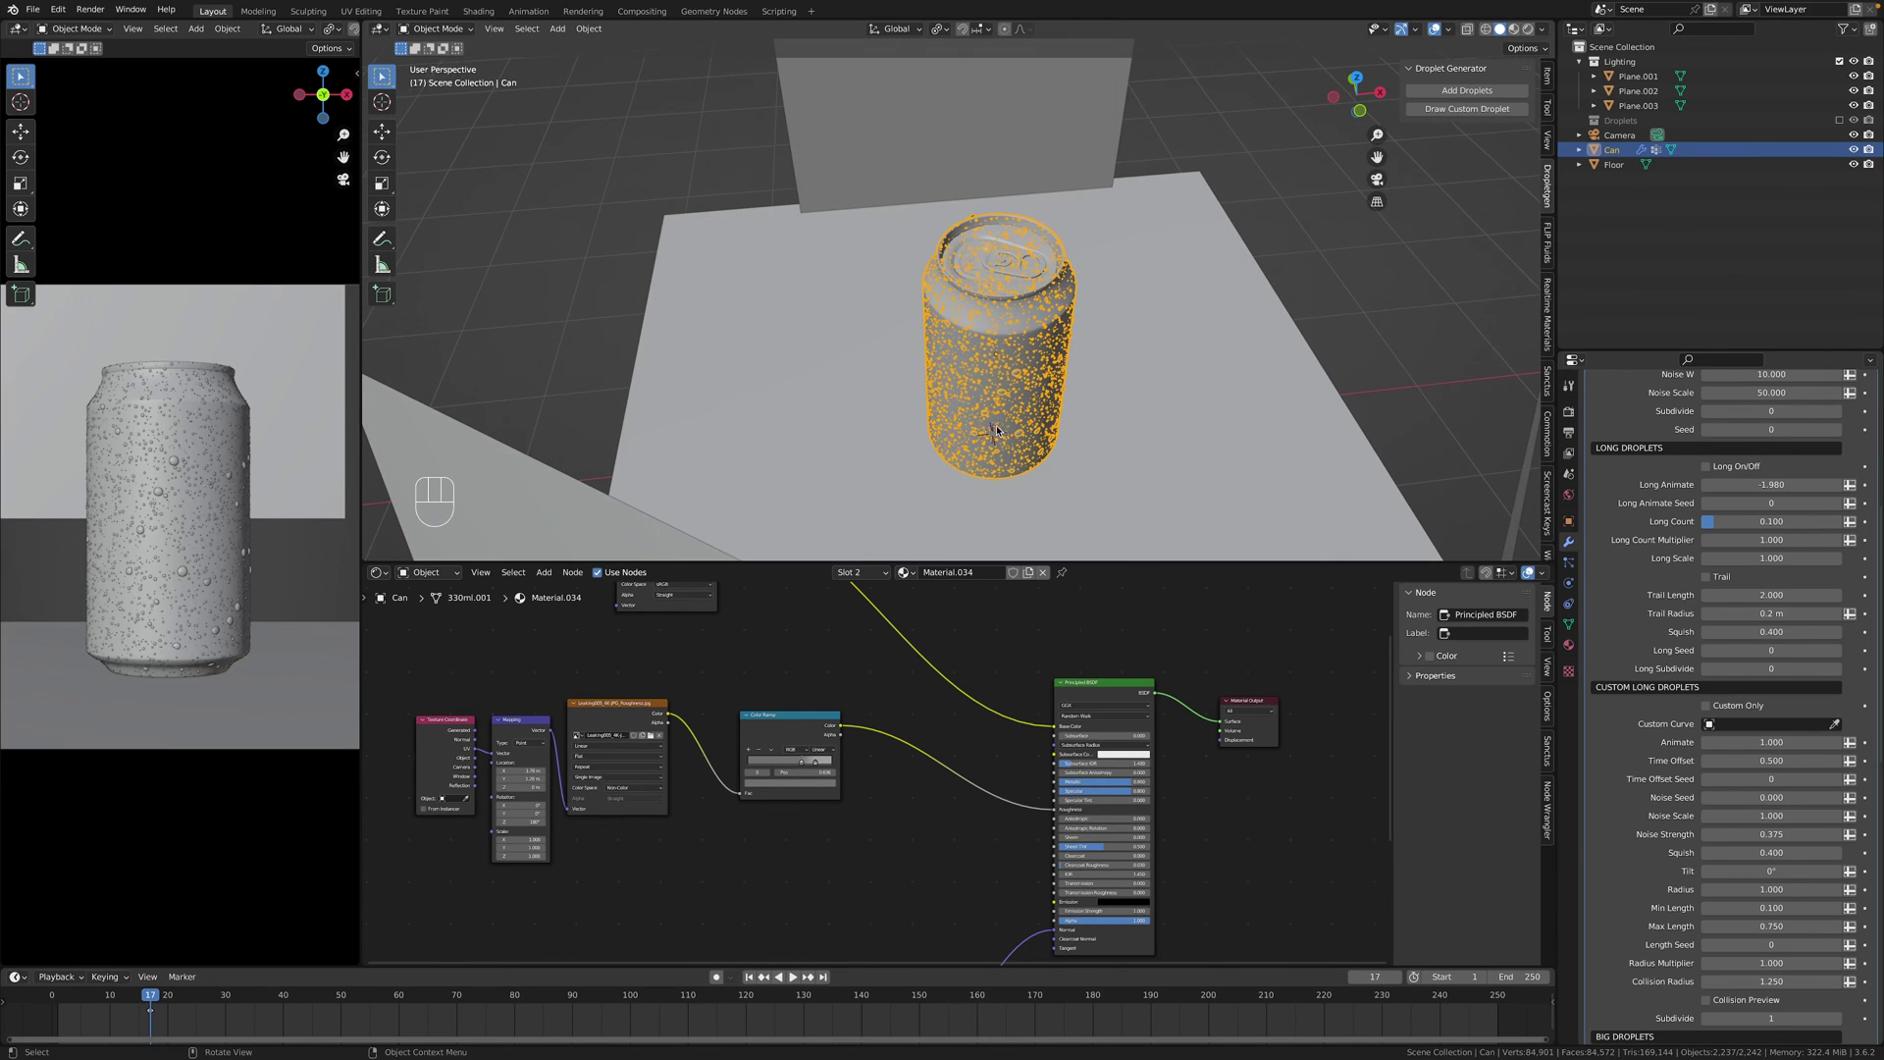
Deselect everything so the rendered Pepsi MAX label with droplets shows unselected.
key("z")
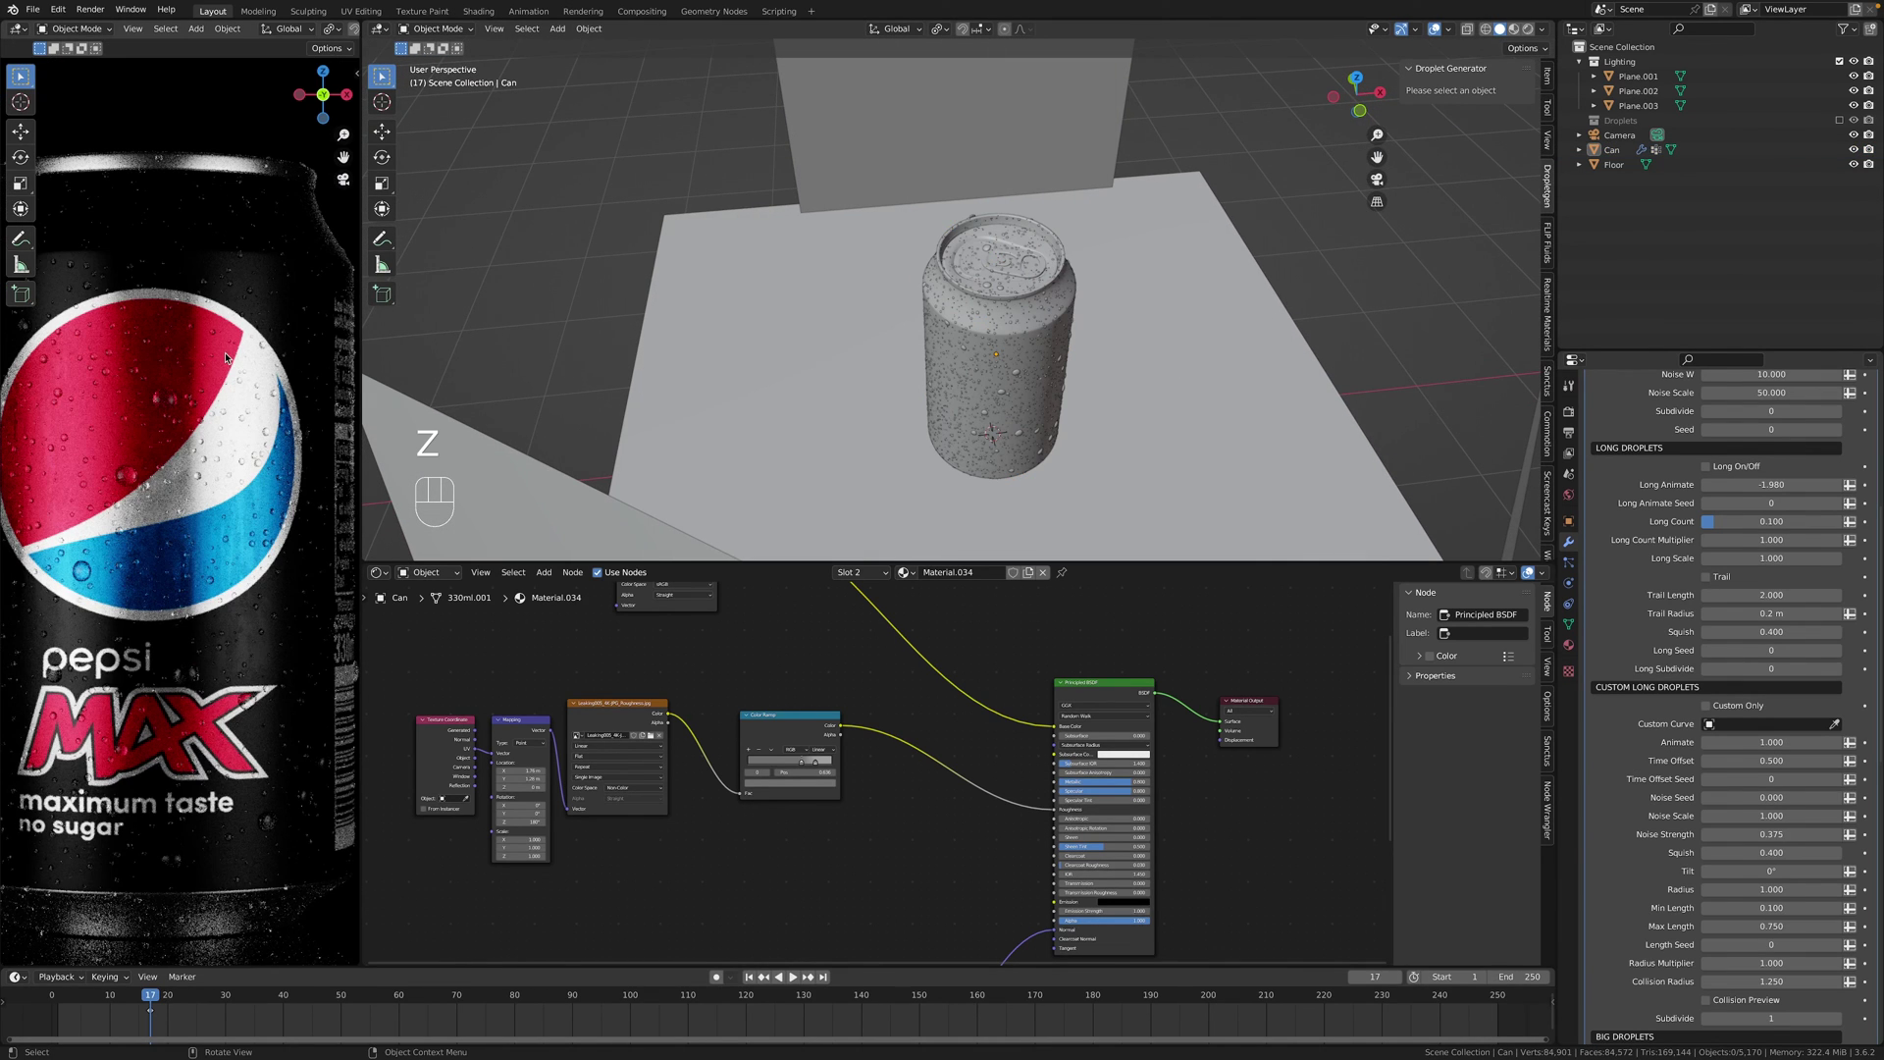
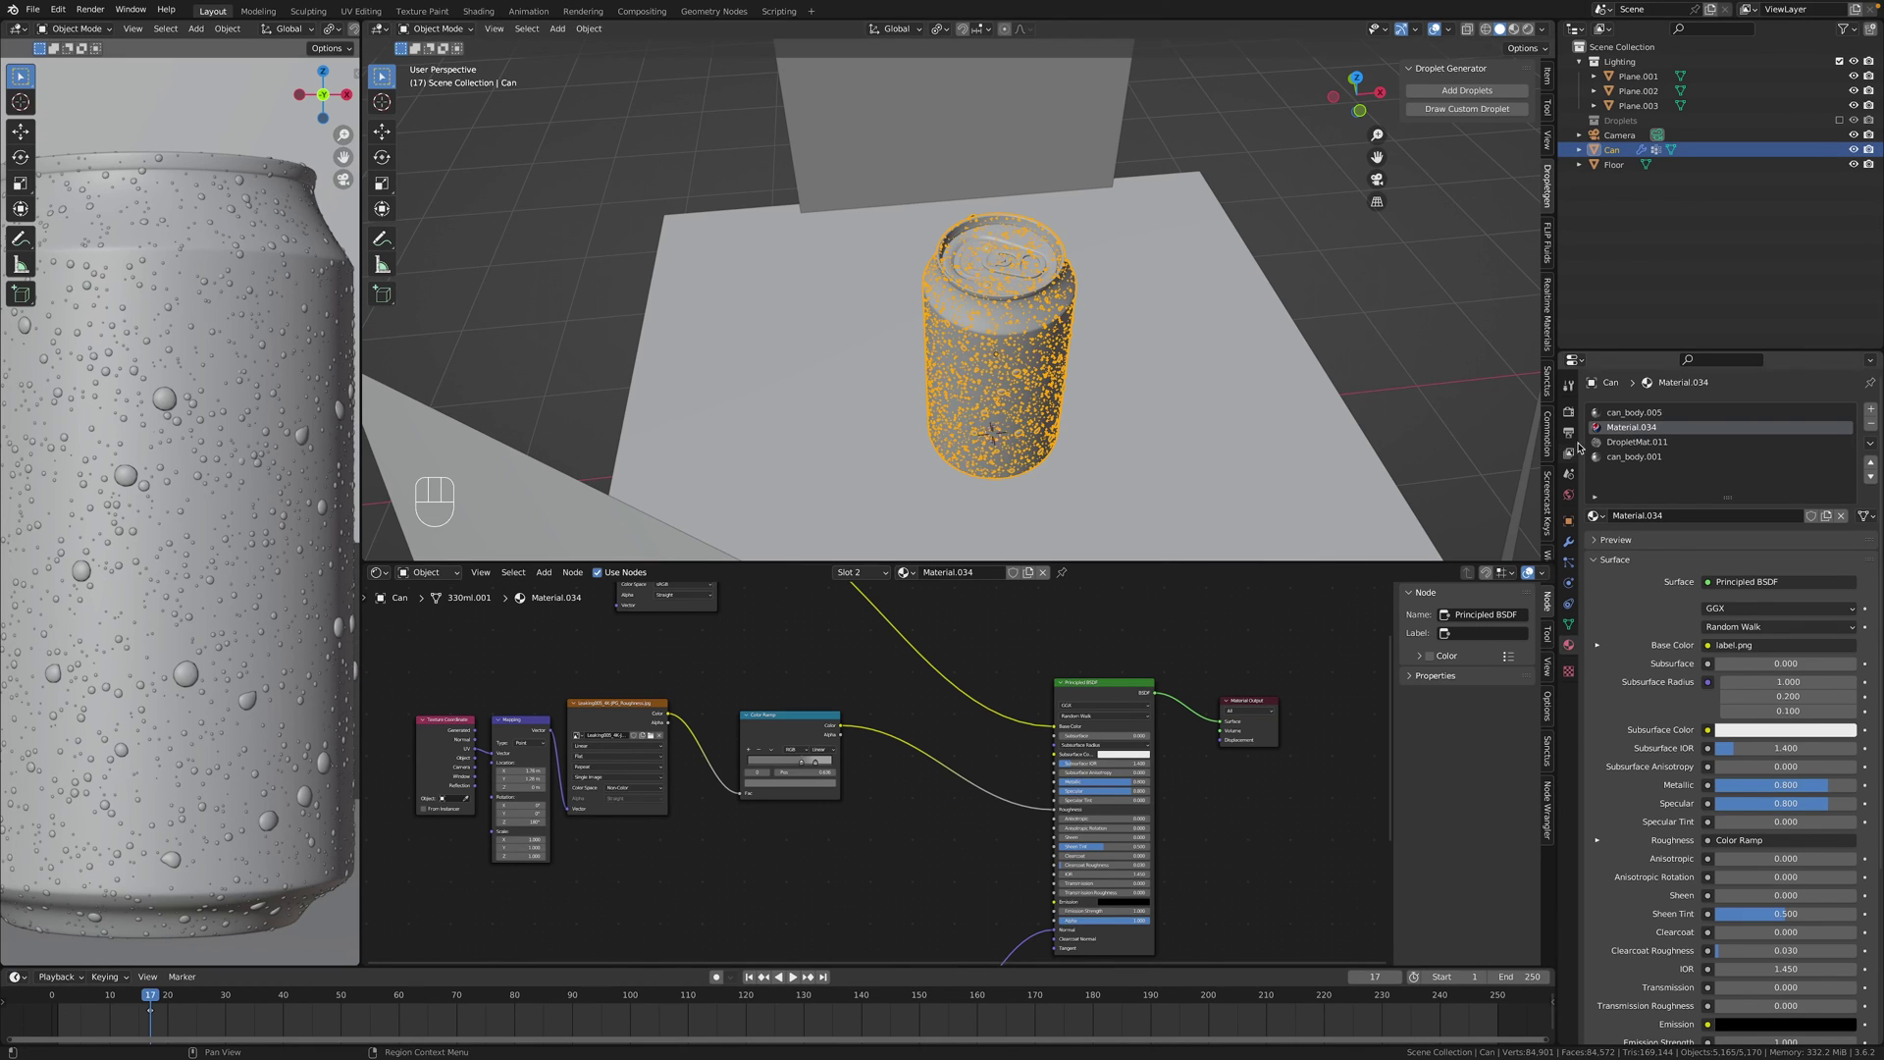
Select the DropletMat.011 slot and center its droplet shader group (roughness 0, IOR 1.333) in view.
left_click(1671, 446)
middle_click(739, 675)
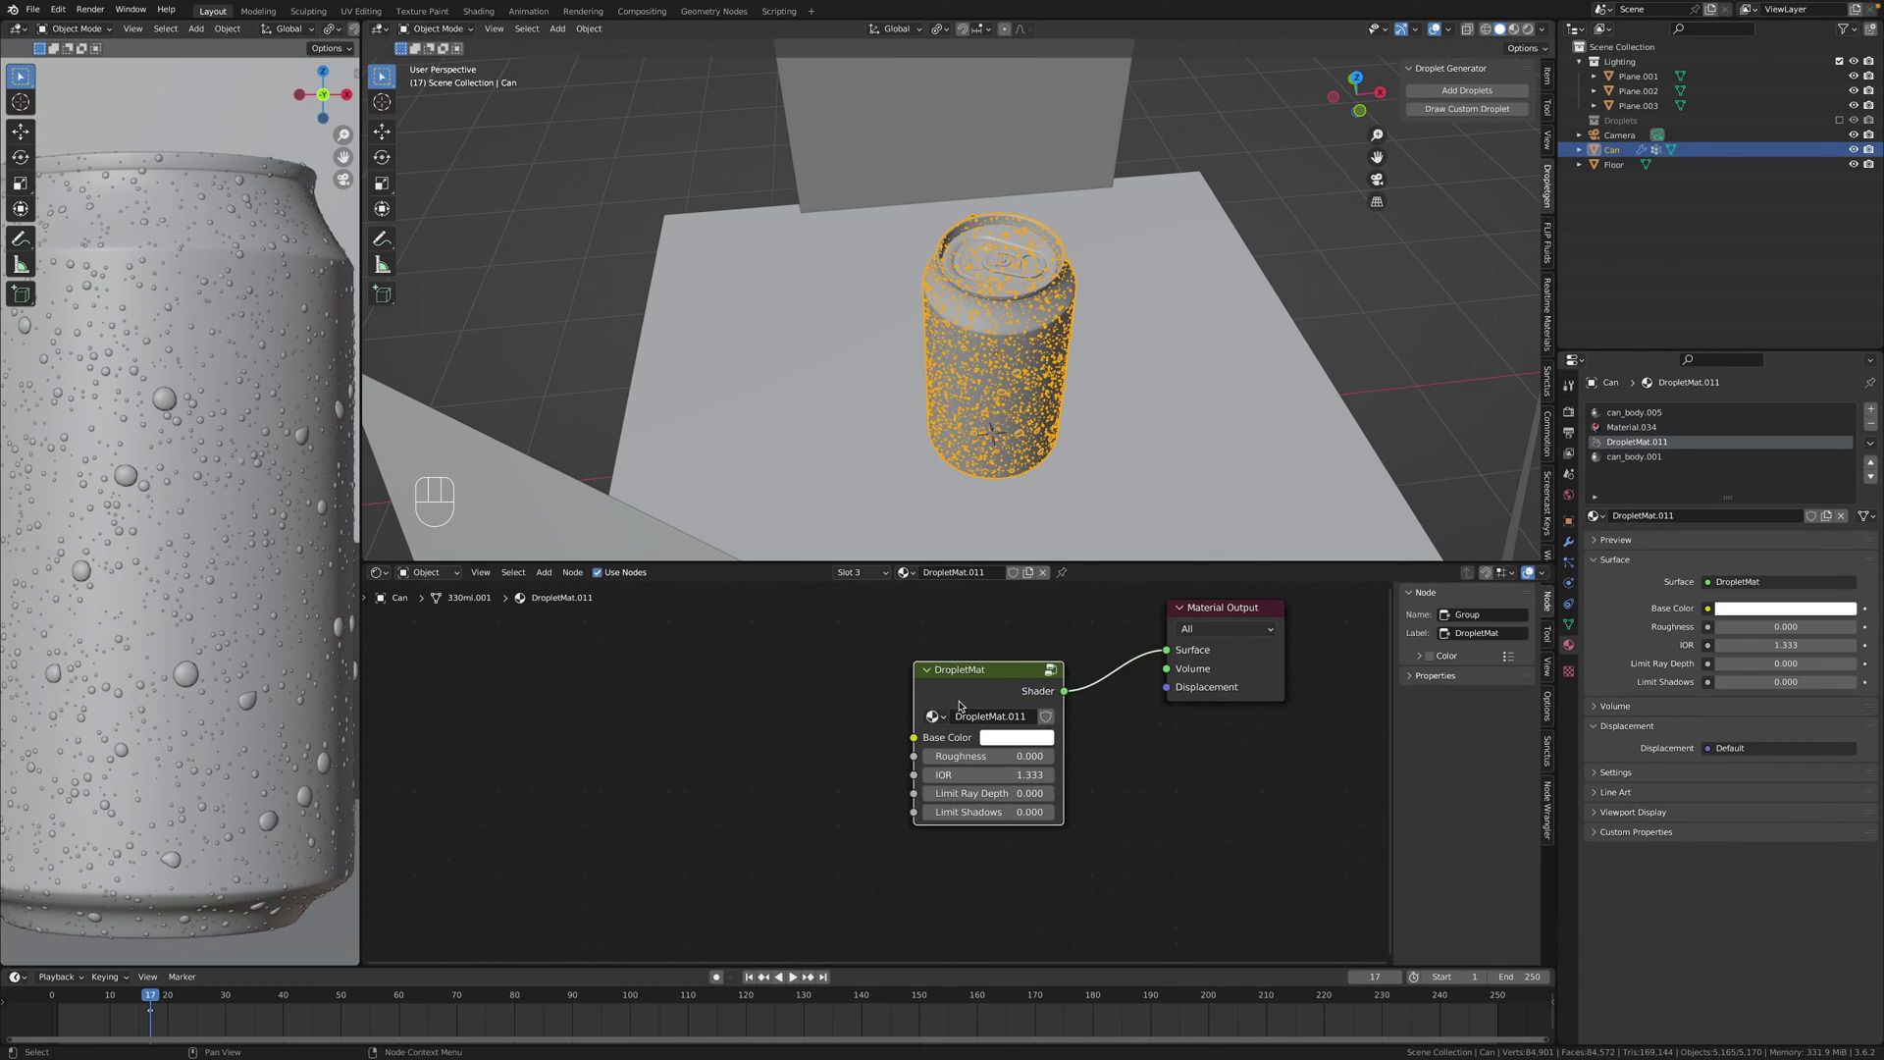
middle_click(868, 725)
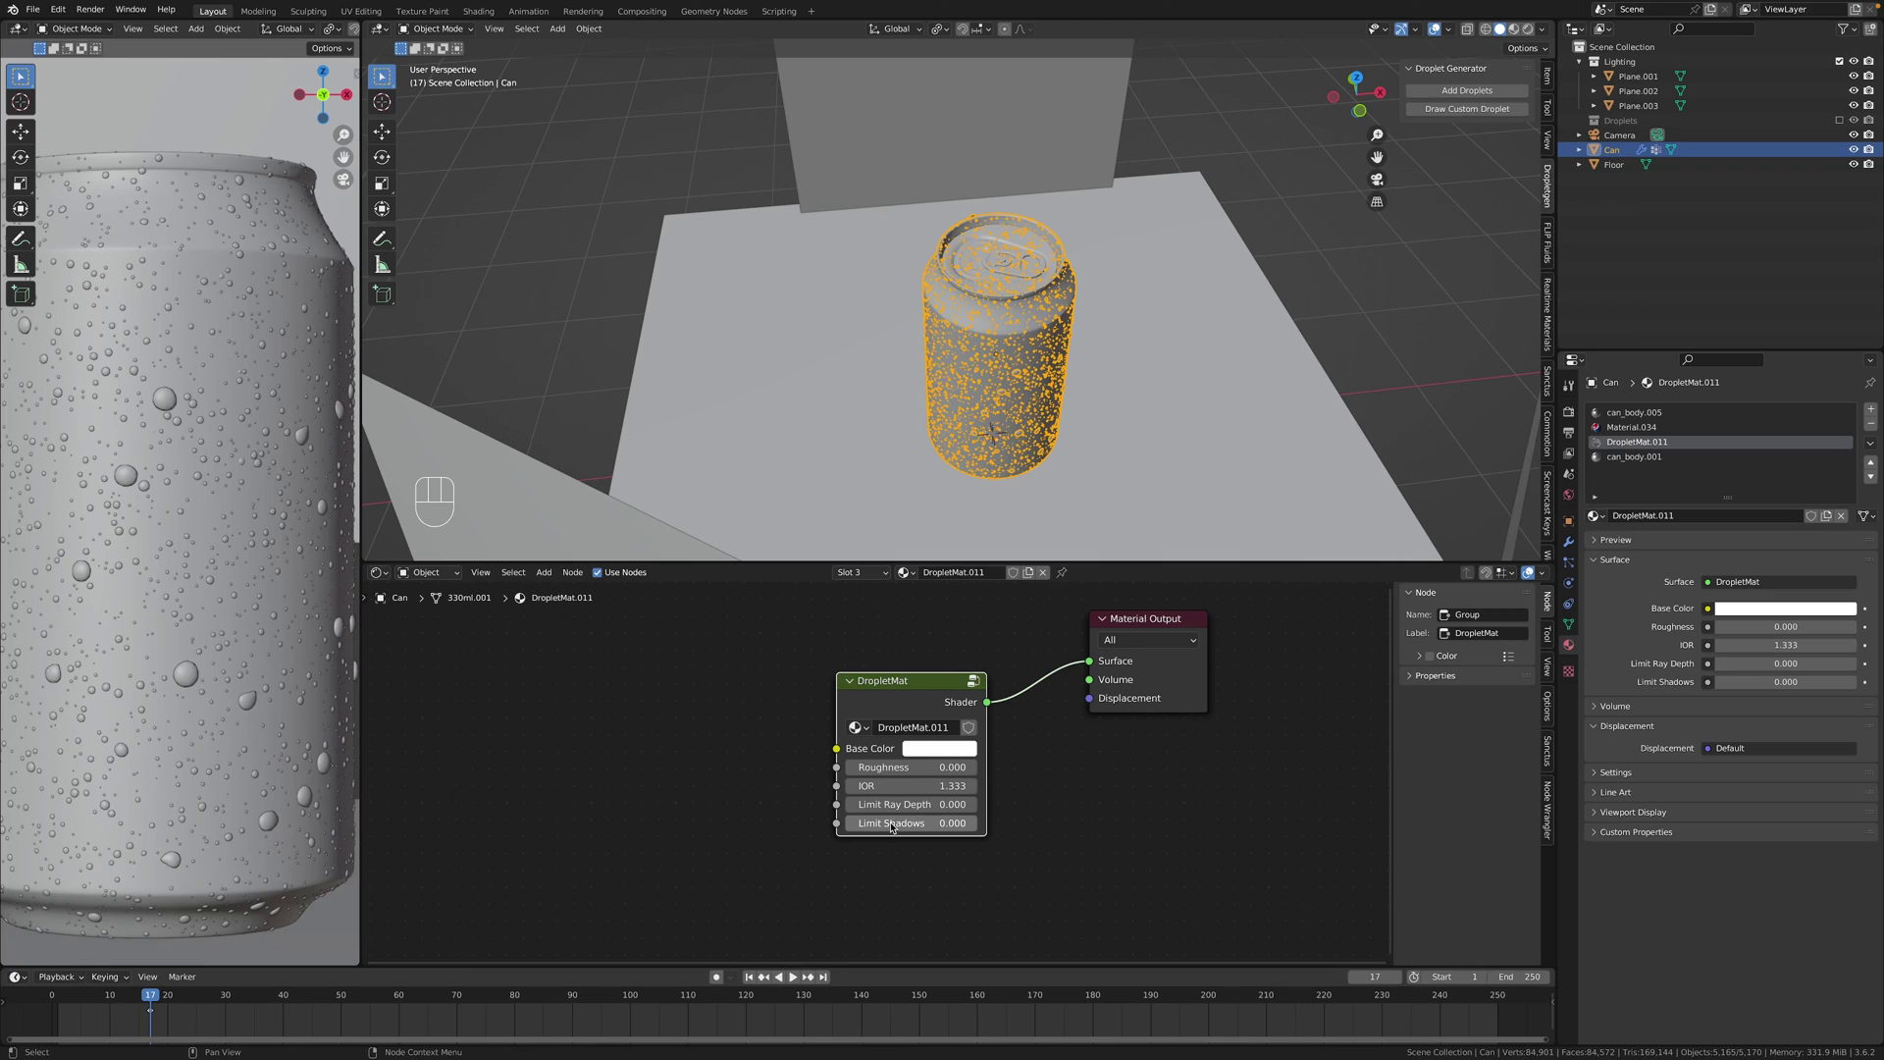
left_click_drag(893, 673, 993, 846)
left_click(1028, 871)
left_click_drag(791, 645, 826, 656)
left_click(826, 656)
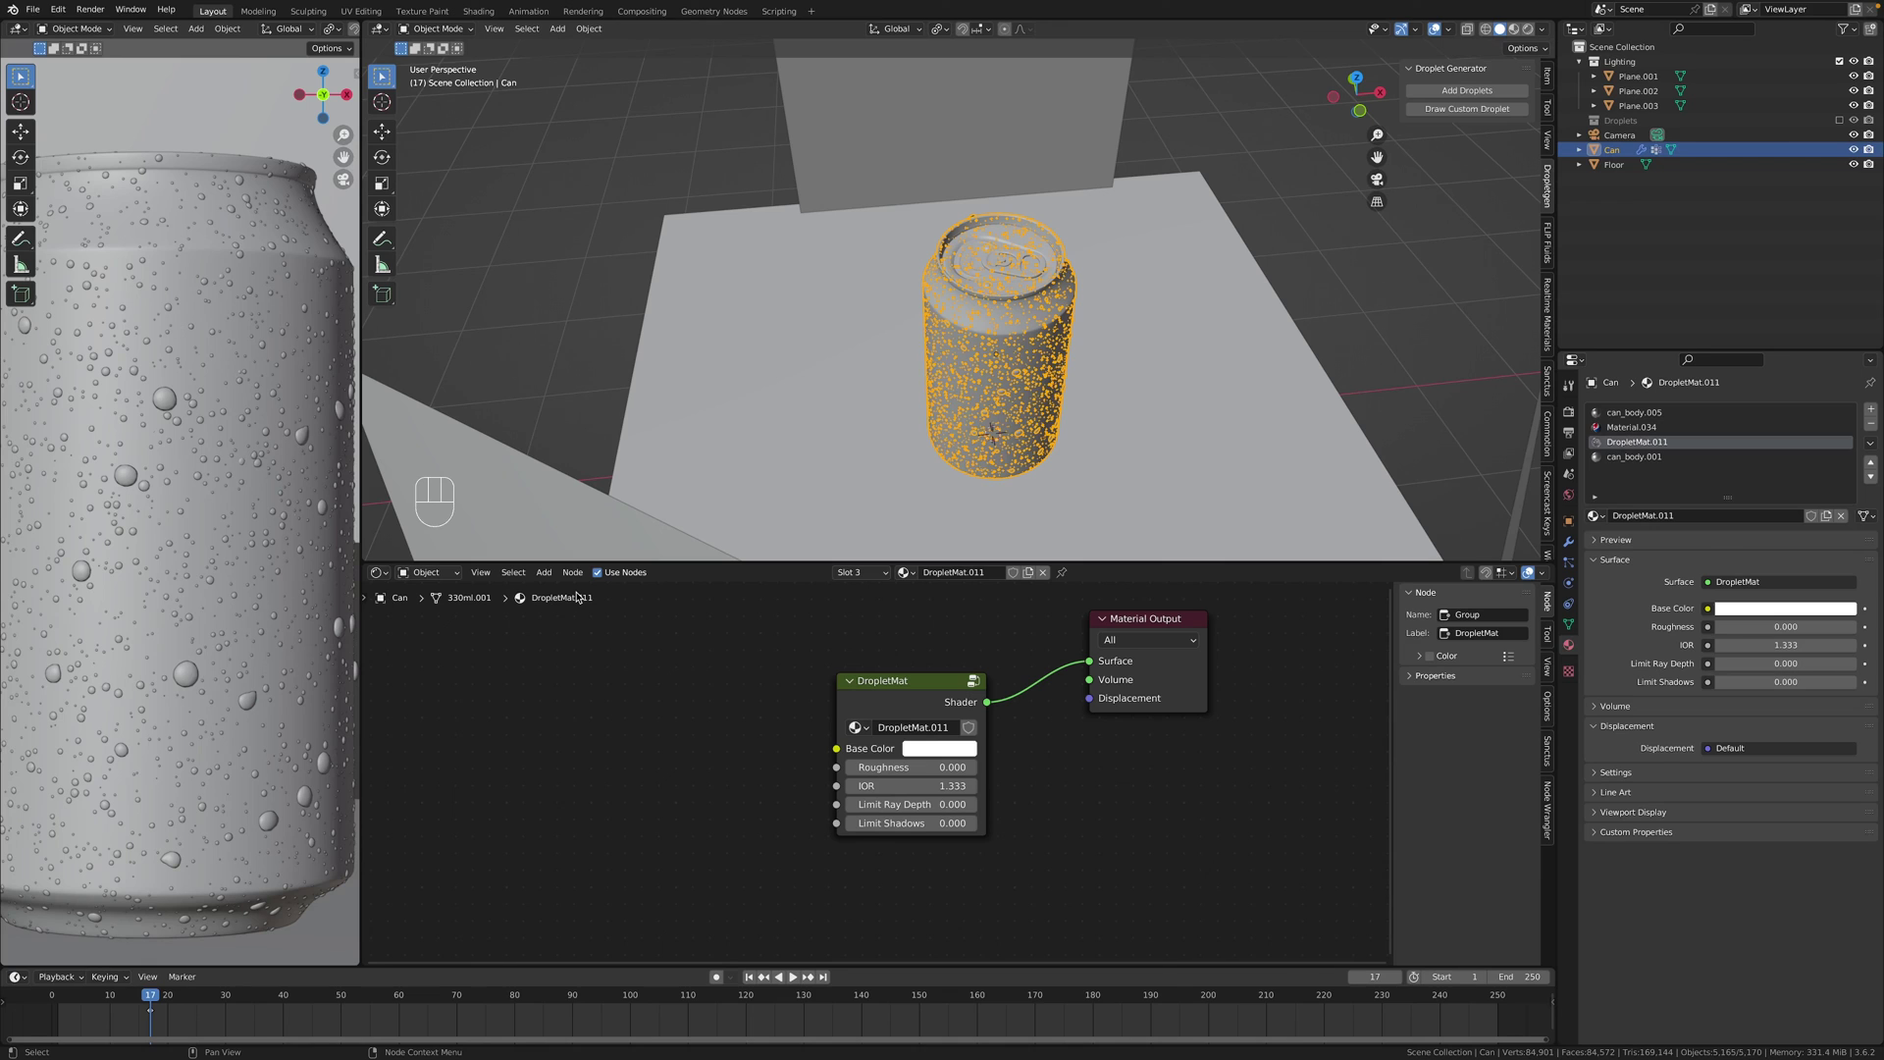